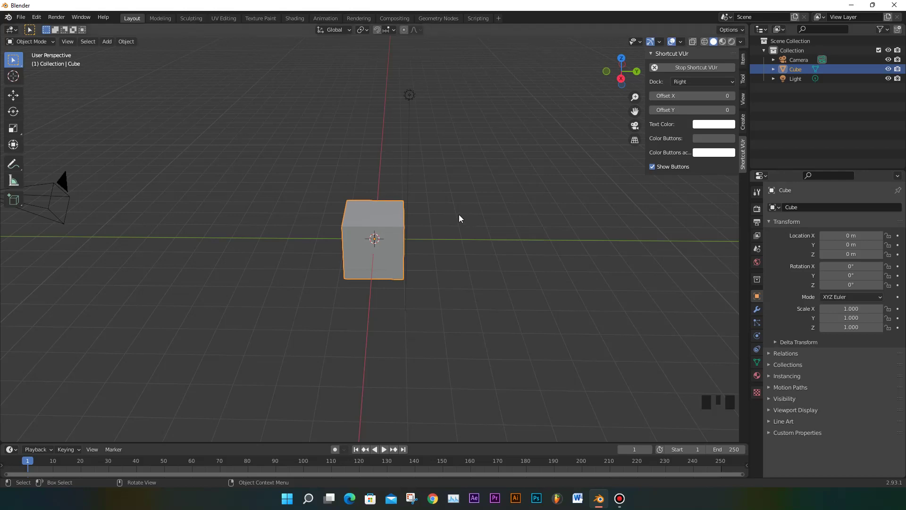
View the default cube in front orthographic, zoom to frame it, and deselect everything
drag(451, 217, 450, 187)
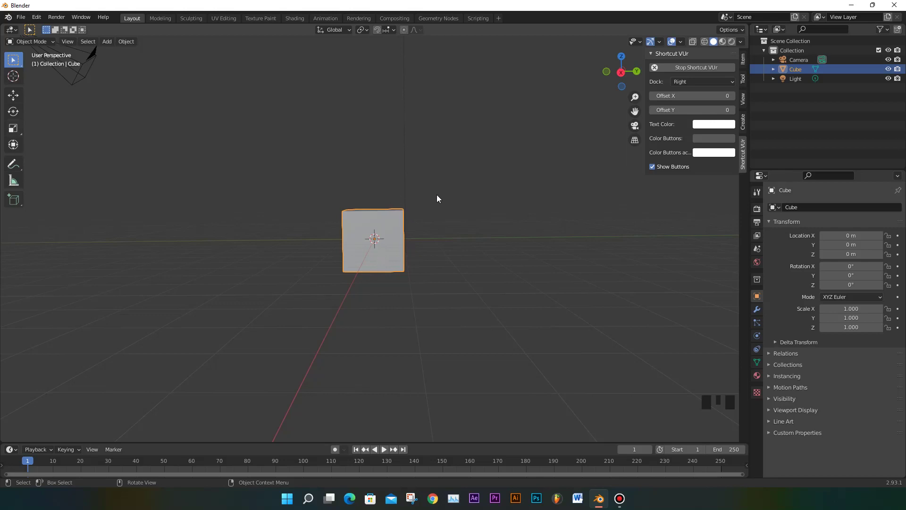
drag(439, 199, 440, 196)
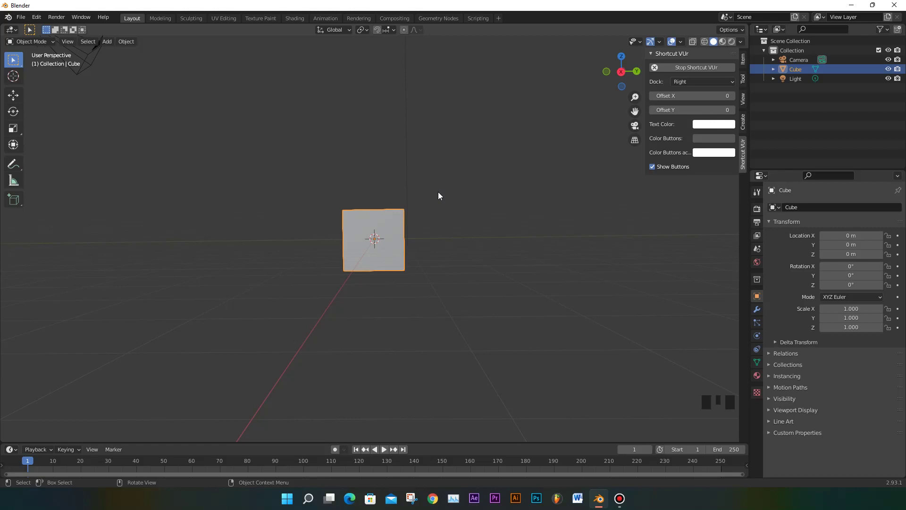
key(KP_1)
scroll(down, 3)
scroll(up, 3)
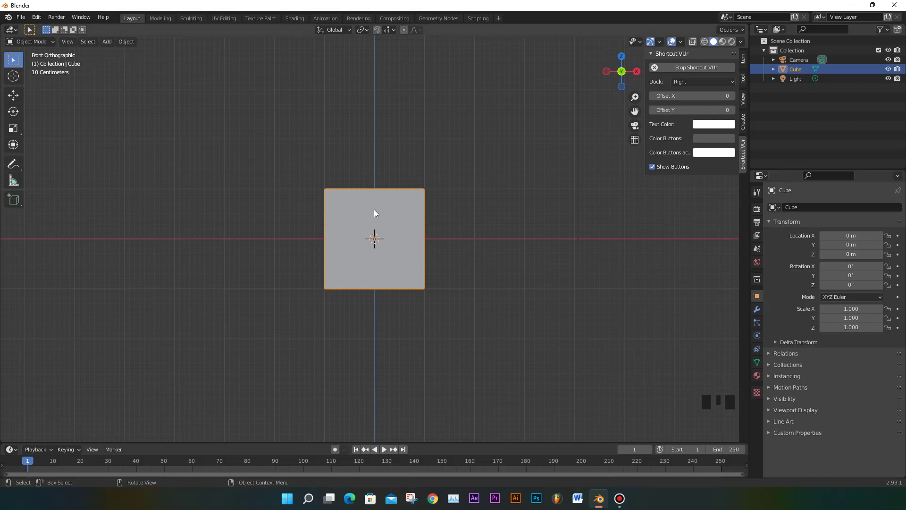
drag(68, 47, 230, 141)
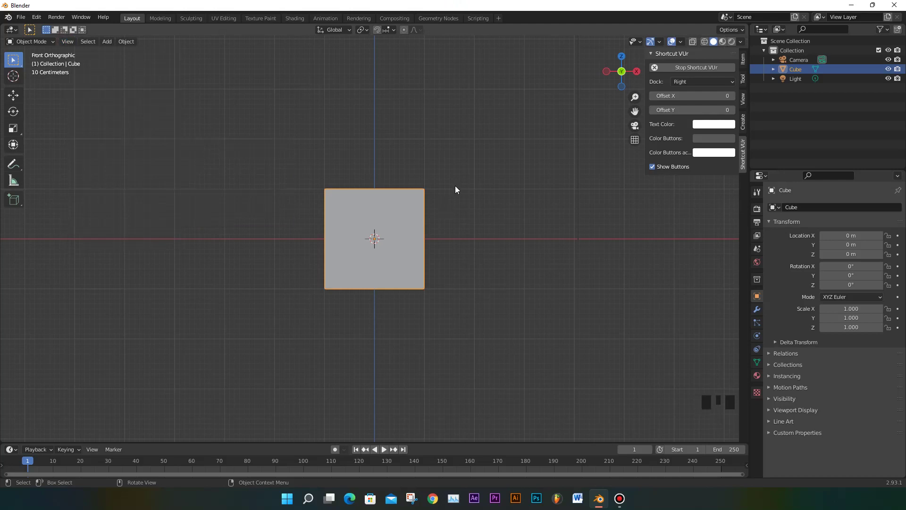
scroll(up, 3)
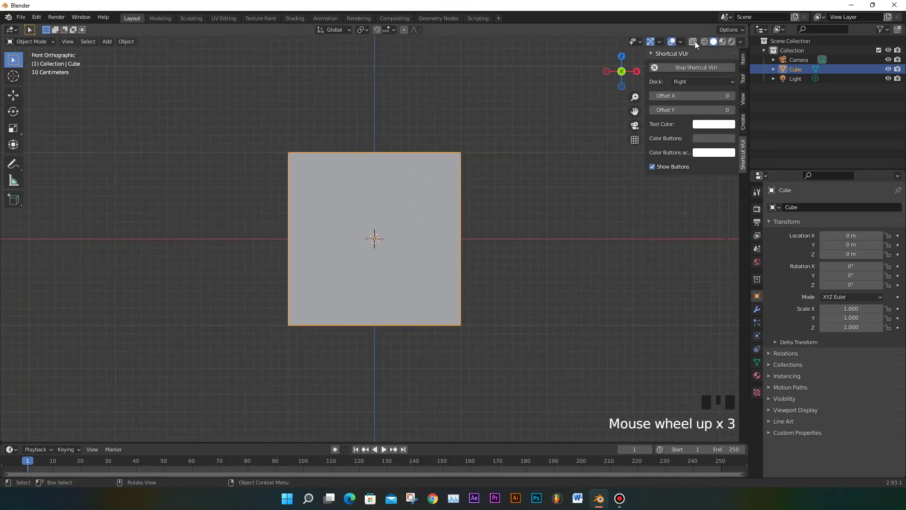
drag(698, 42, 514, 206)
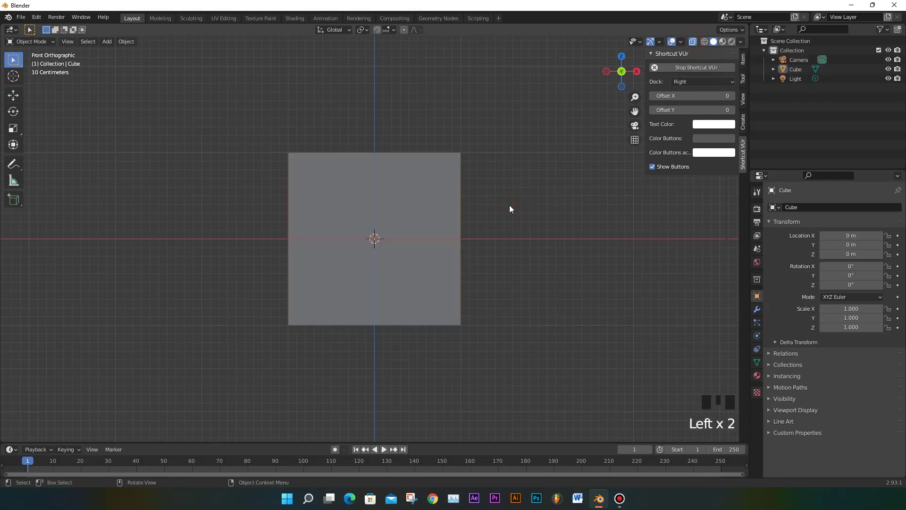
Add the iPhone 13 Pro image as a reference empty and scale it down
key(shift+a)
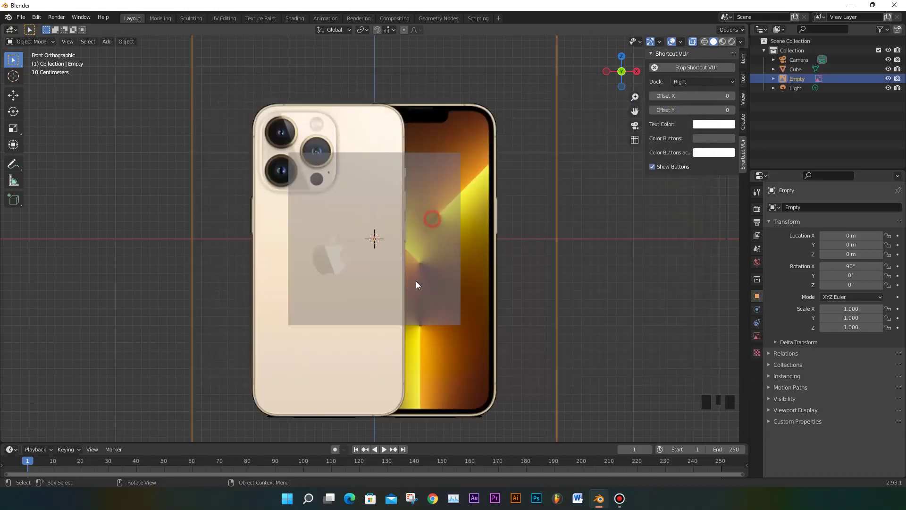
scroll(down, 3)
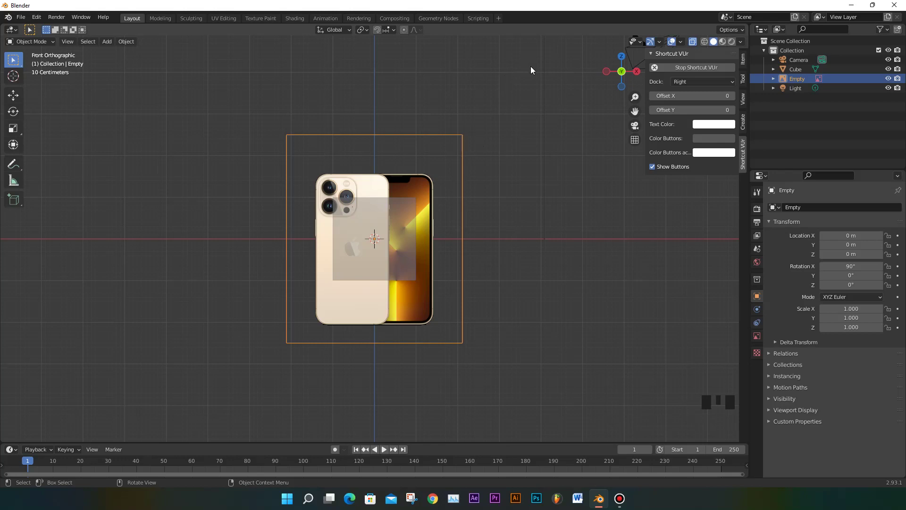
key(s)
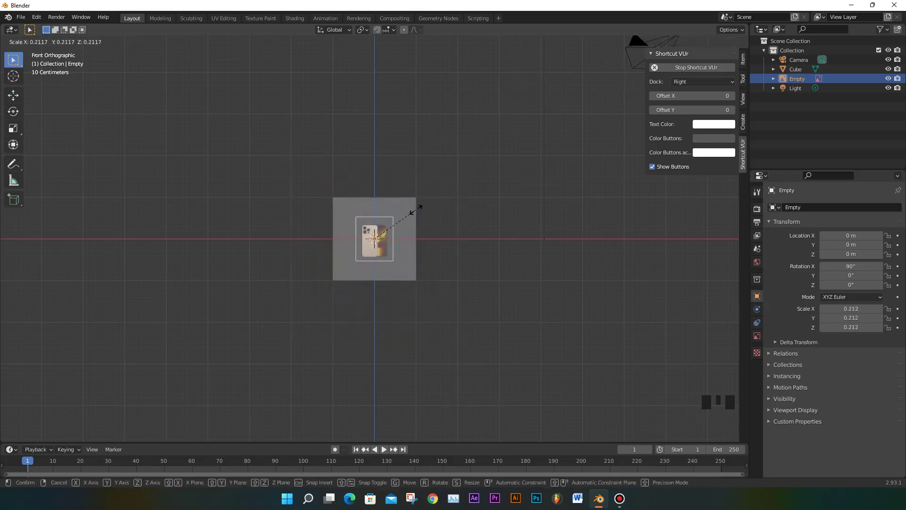
scroll(up, 3)
scroll(up, 3)
scroll(up, 3)
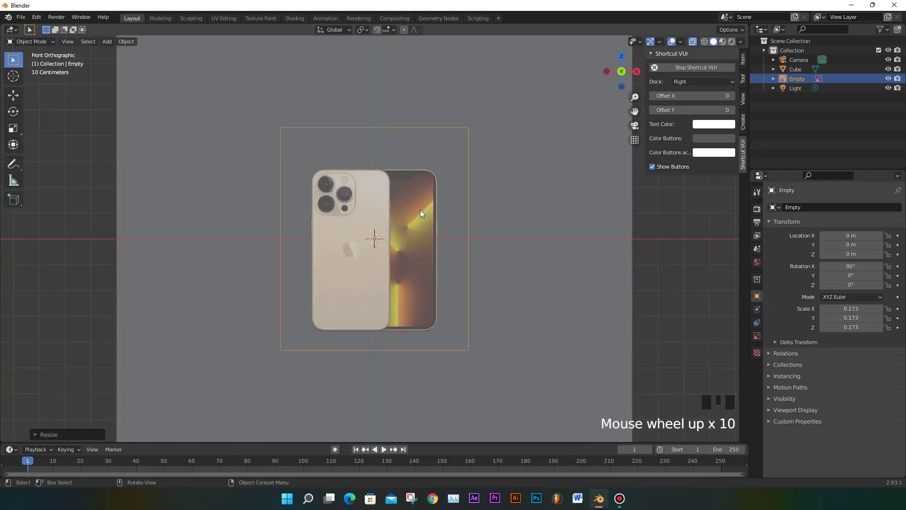
Raise the image along Z so the phone's bottom rests on the ground line, checked from front view
key(g)
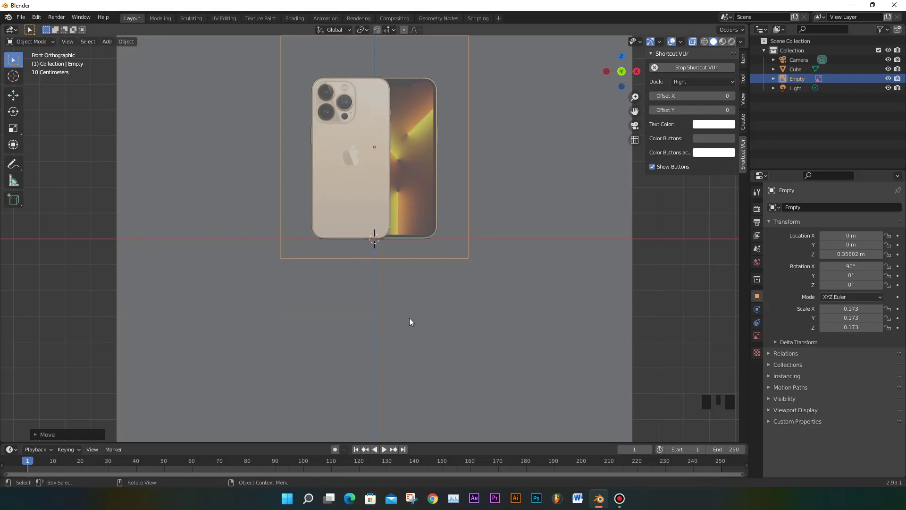
drag(427, 325, 466, 322)
scroll(down, 3)
drag(469, 322, 419, 1)
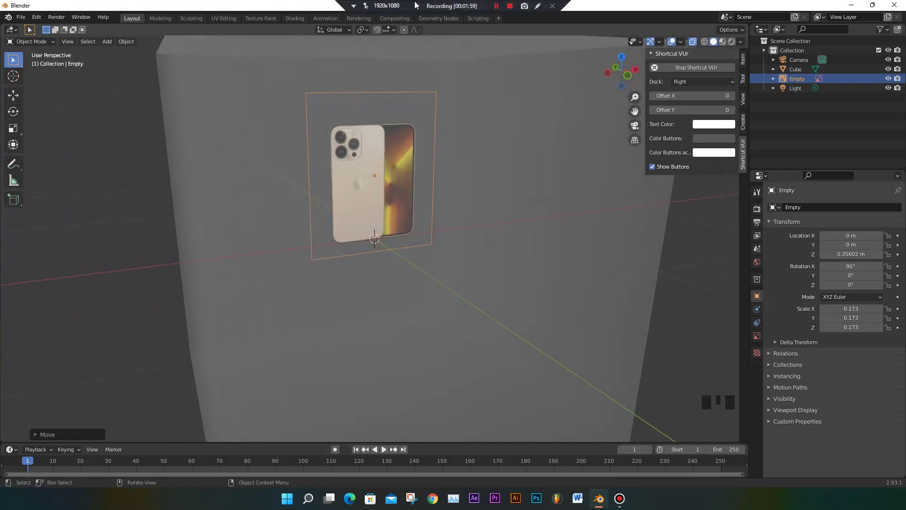
key(KP_1)
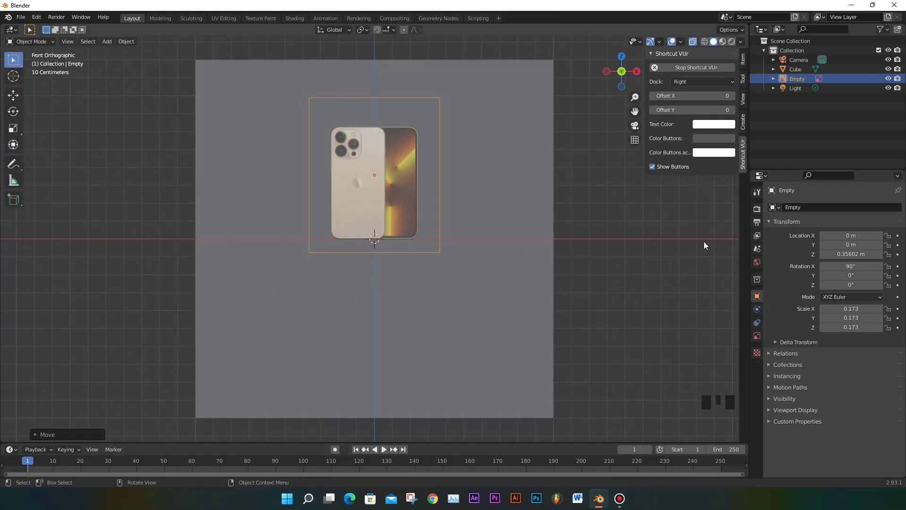
Nudge the reference image's position and reframe it in front orthographic view
drag(372, 255, 508, 294)
key(g)
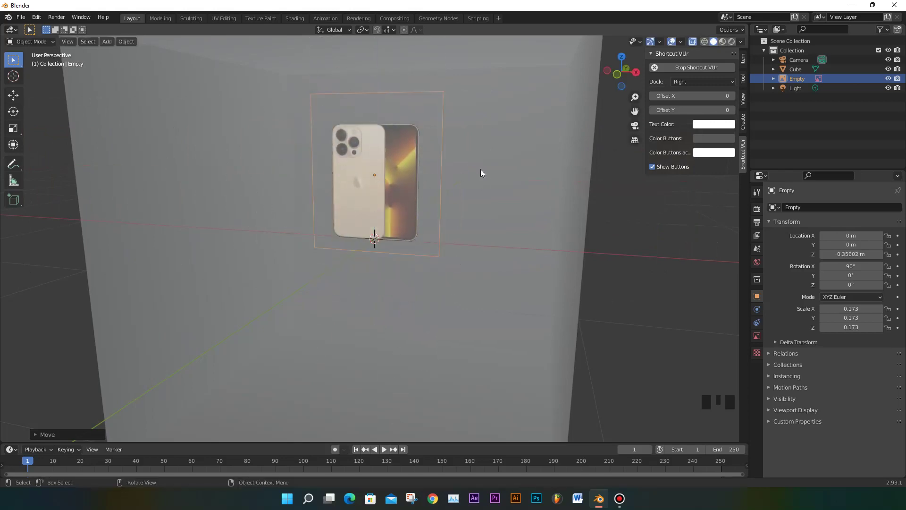
drag(448, 218, 624, 62)
key(KP_1)
scroll(up, 3)
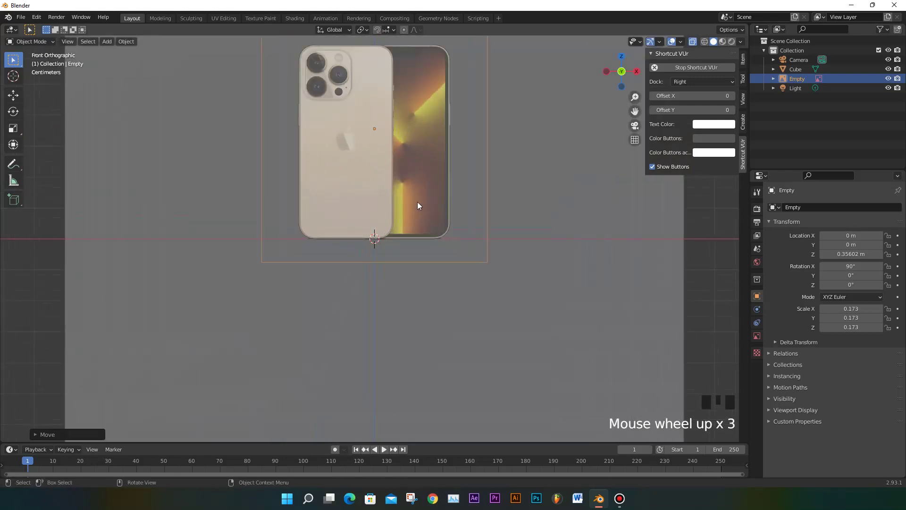
scroll(up, 3)
scroll(down, 3)
scroll(down, 3)
Enable Opacity on the reference empty and lower it to about 0.4
click(584, 156)
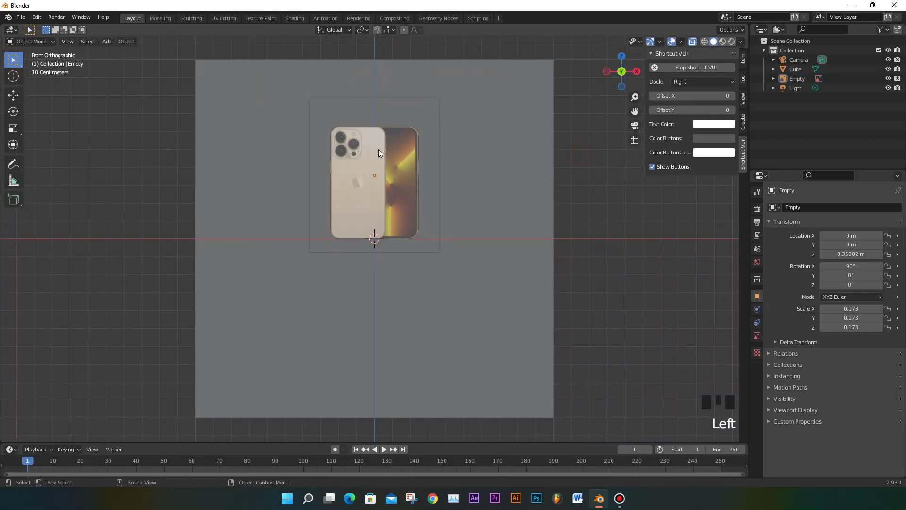
click(382, 151)
click(381, 158)
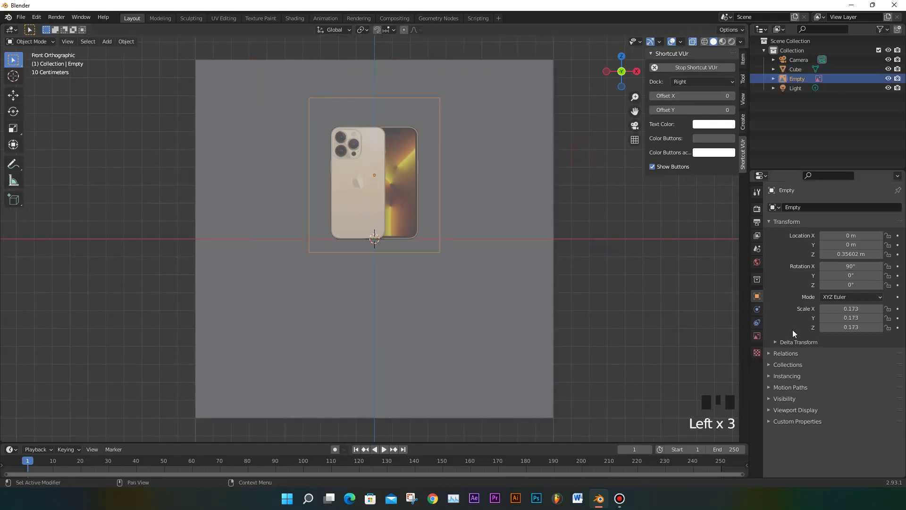
click(757, 340)
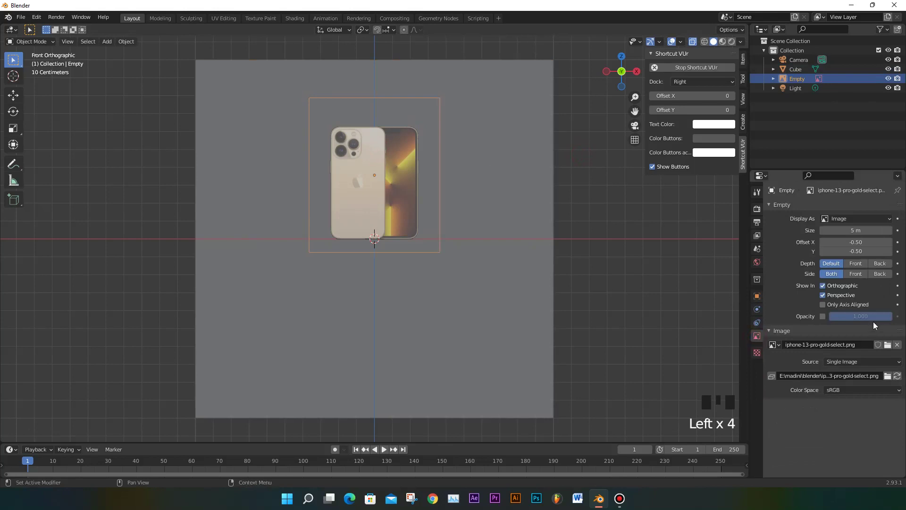
click(825, 320)
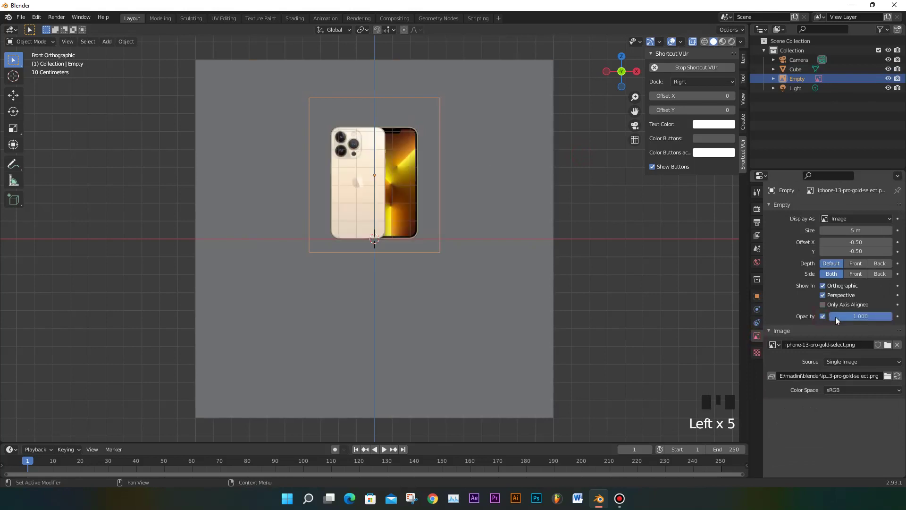
drag(871, 324, 399, 188)
scroll(up, 3)
scroll(down, 3)
Shrink the cube and frame the phone's lower half in front view
click(553, 158)
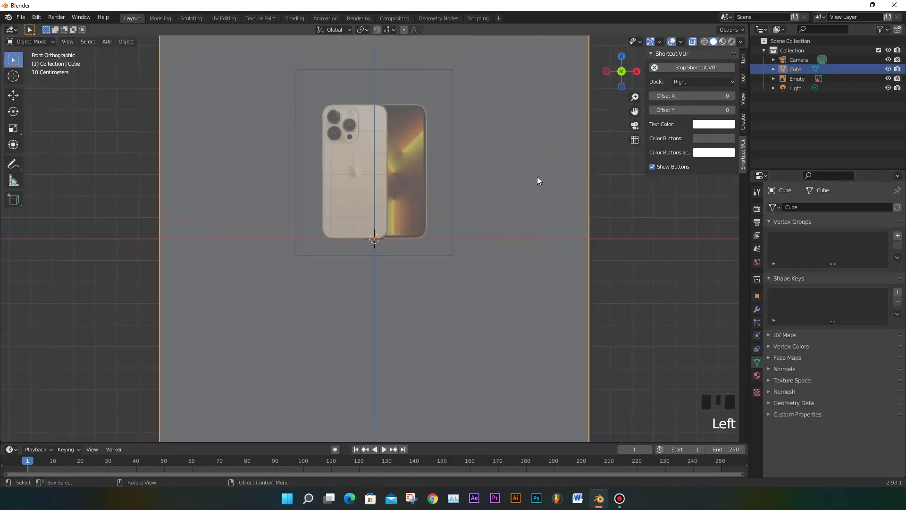
scroll(down, 3)
key(s)
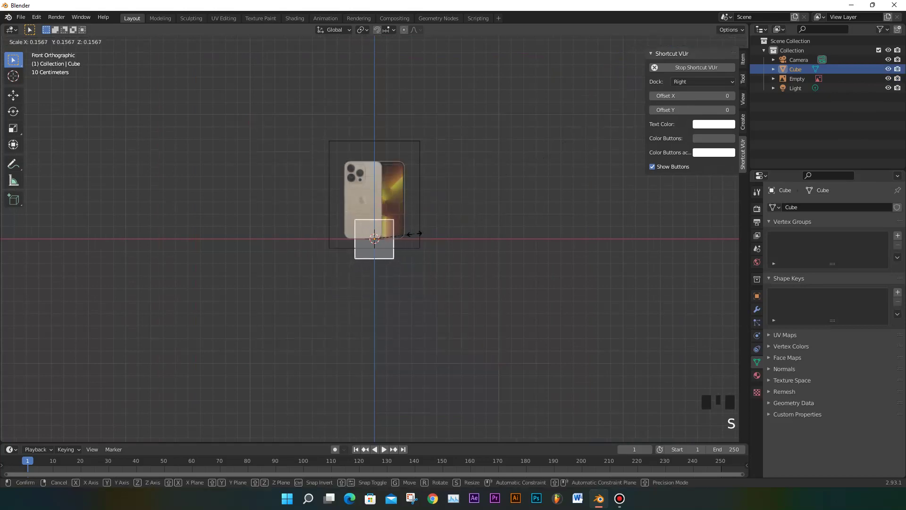
scroll(up, 3)
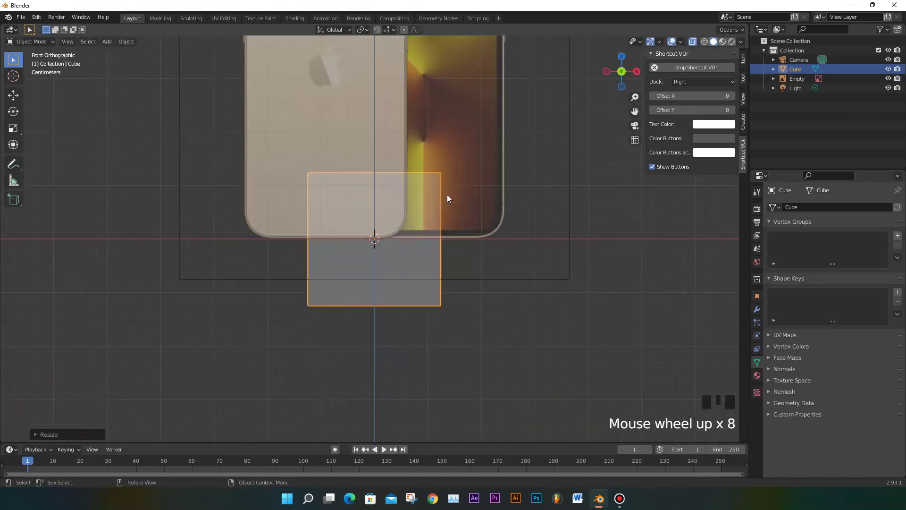
drag(465, 188, 536, 254)
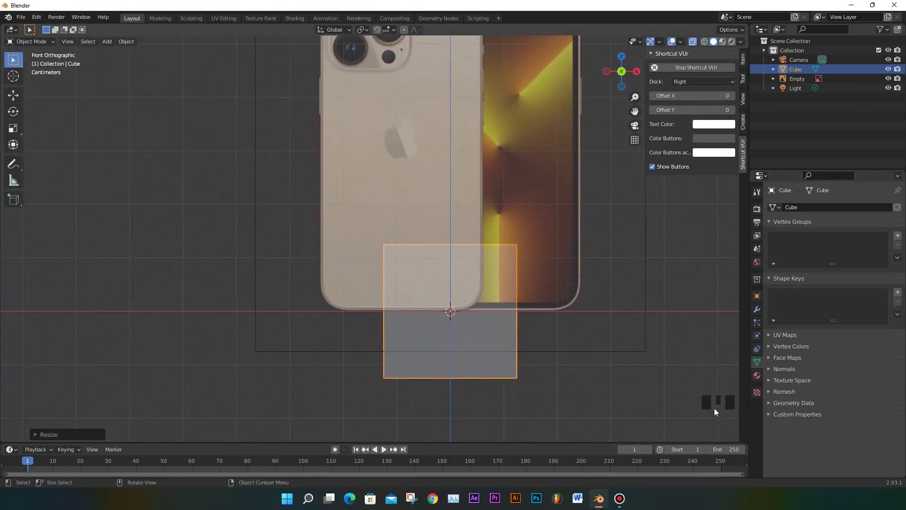
drag(680, 352, 459, 277)
key(KP_1)
scroll(up, 3)
scroll(down, 3)
Shift the reference image sideways, then scale the cube to the phone's width and raise it
click(444, 148)
scroll(up, 3)
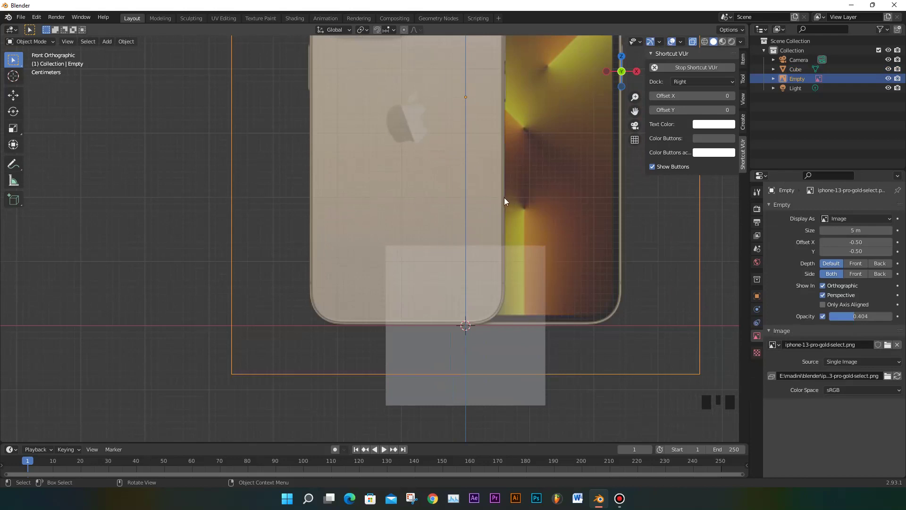
key(g)
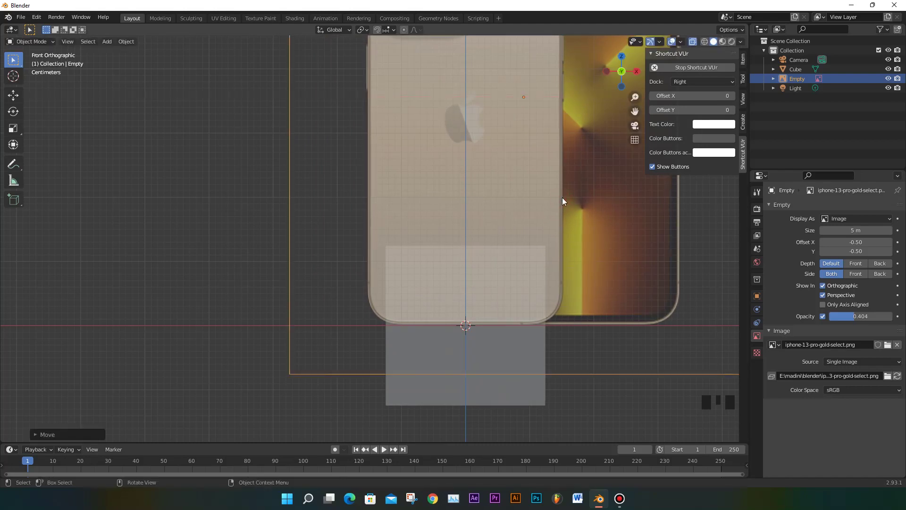
click(515, 273)
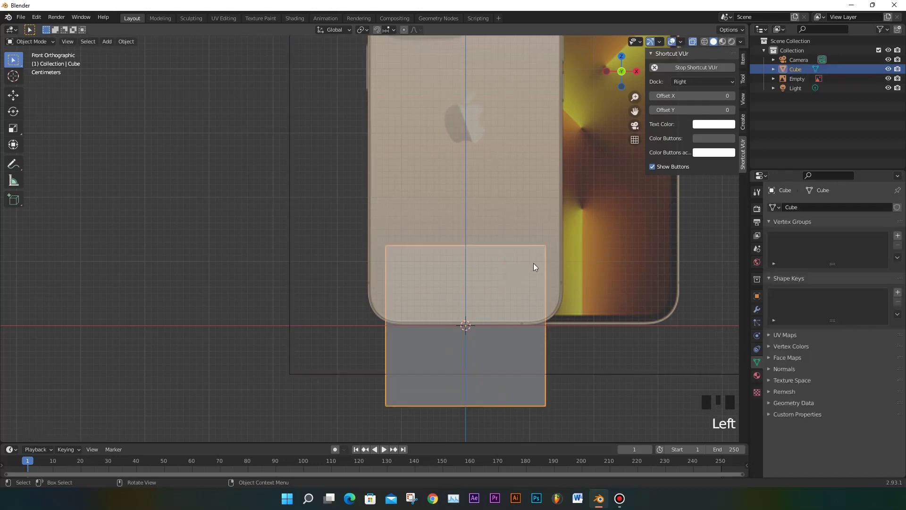
key(s)
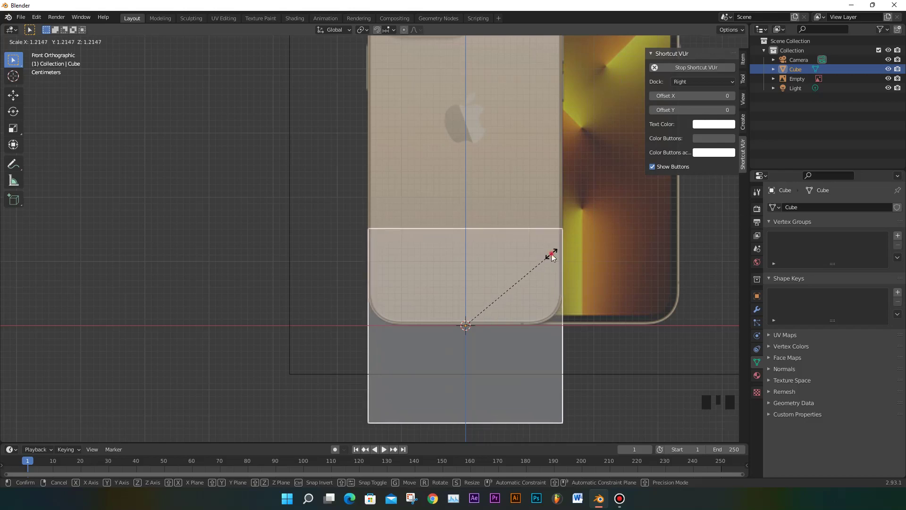
key(g)
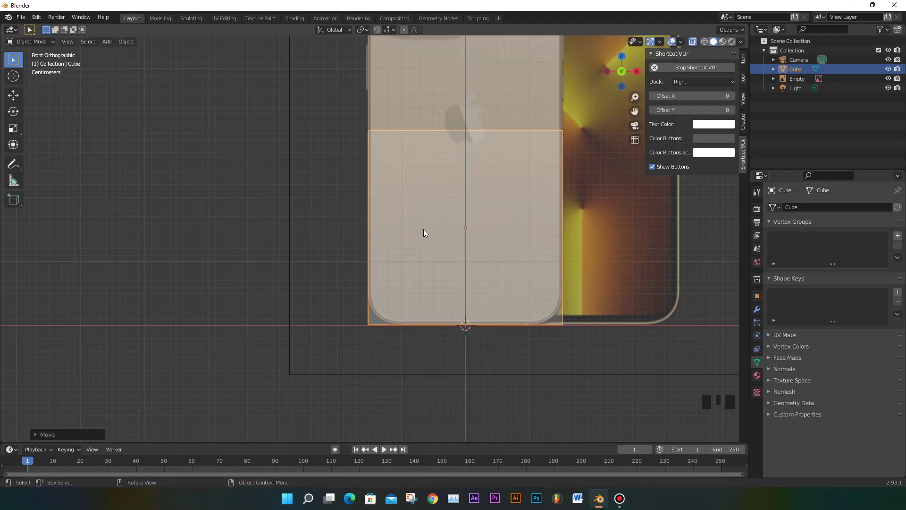
Enter Edit Mode on the cube and switch to edge selection
key(Tab)
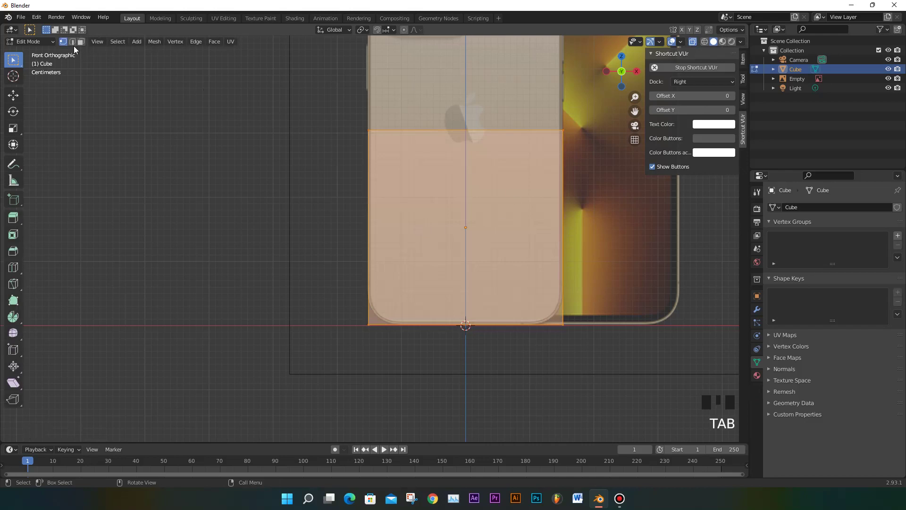
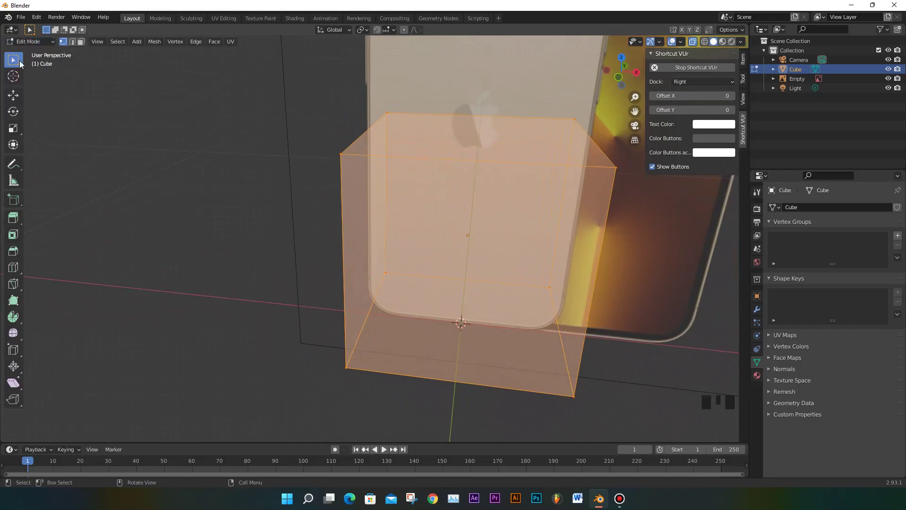
click(74, 46)
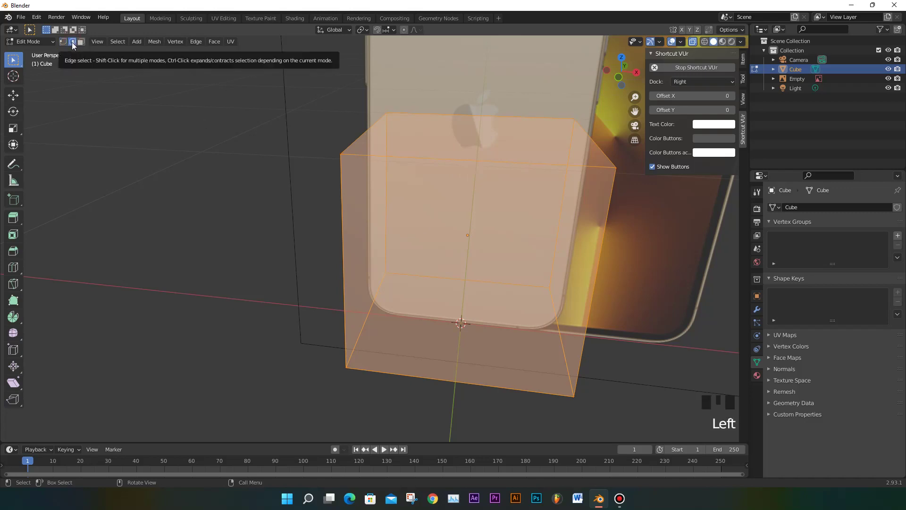
key(2)
key(2)
key(2)
key(2)
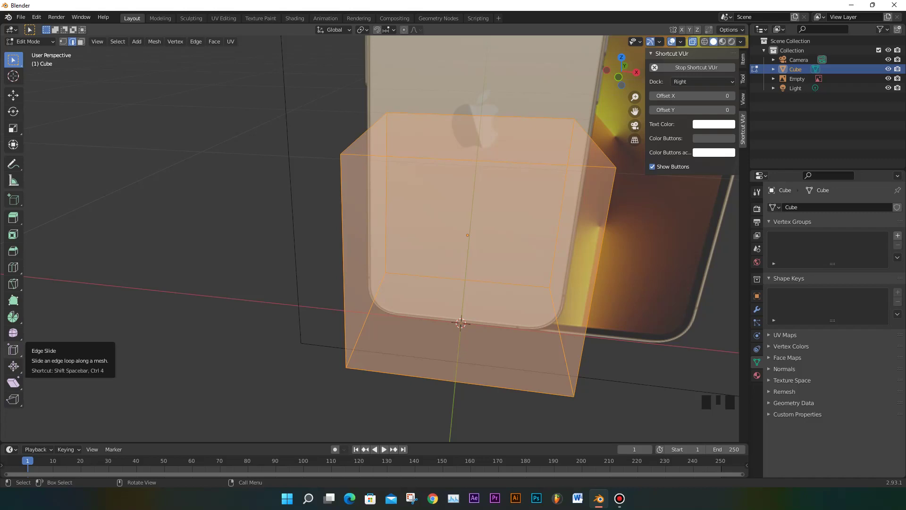
Bevel the block's top edges to about 0.135 m to round the corners
drag(613, 245, 563, 173)
click(563, 172)
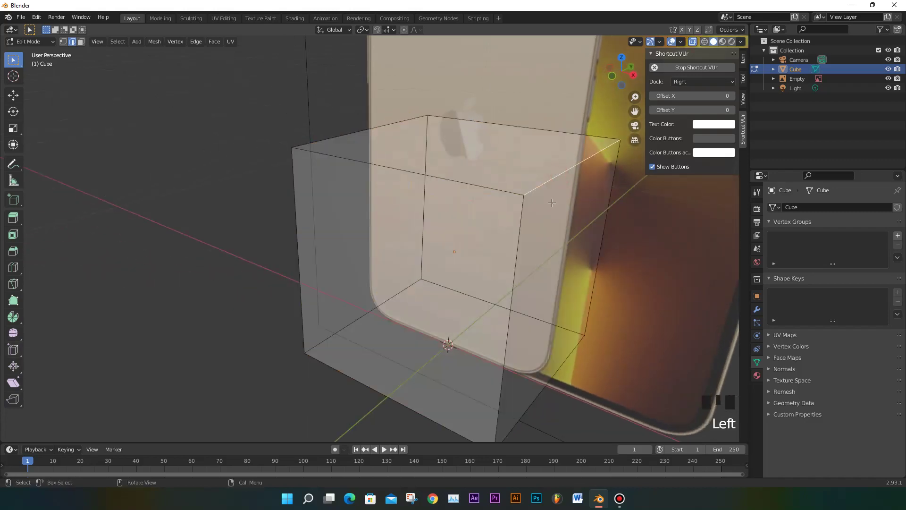
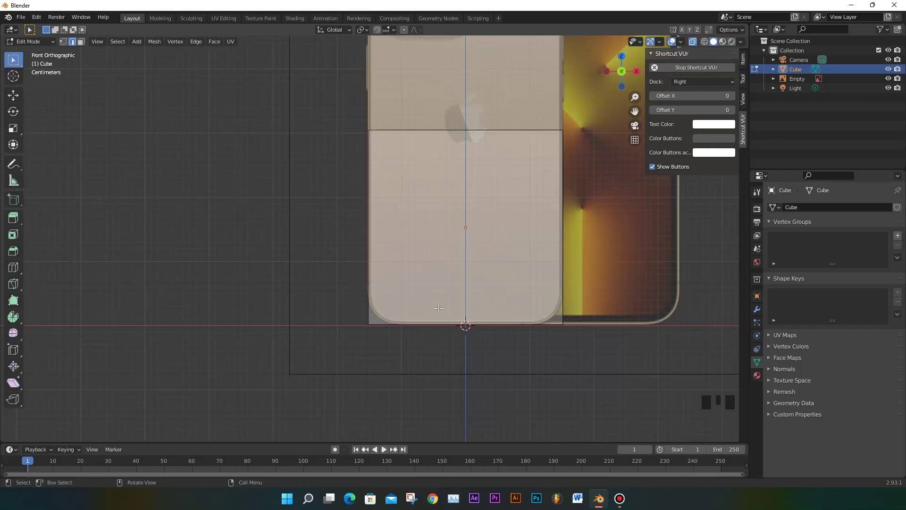
key(ctrl+b)
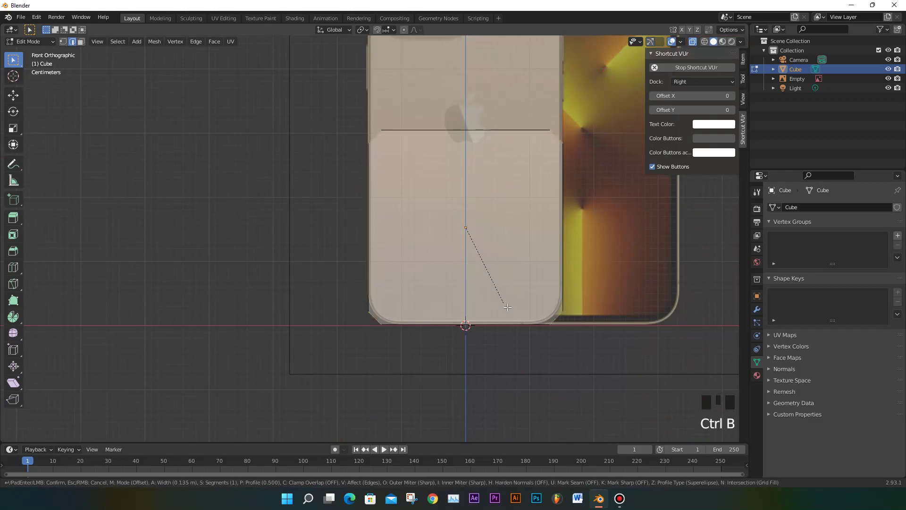
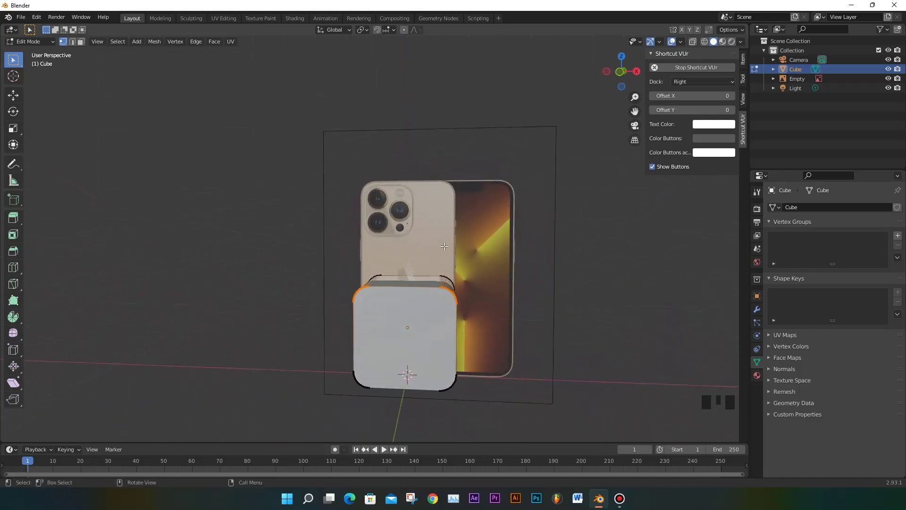
Select the rounded top vertices and move them up about 0.32 m along Z to the reference top
drag(697, 47, 411, 271)
key(KP_1)
click(414, 331)
drag(543, 312, 511, 286)
key(KP_1)
scroll(up, 3)
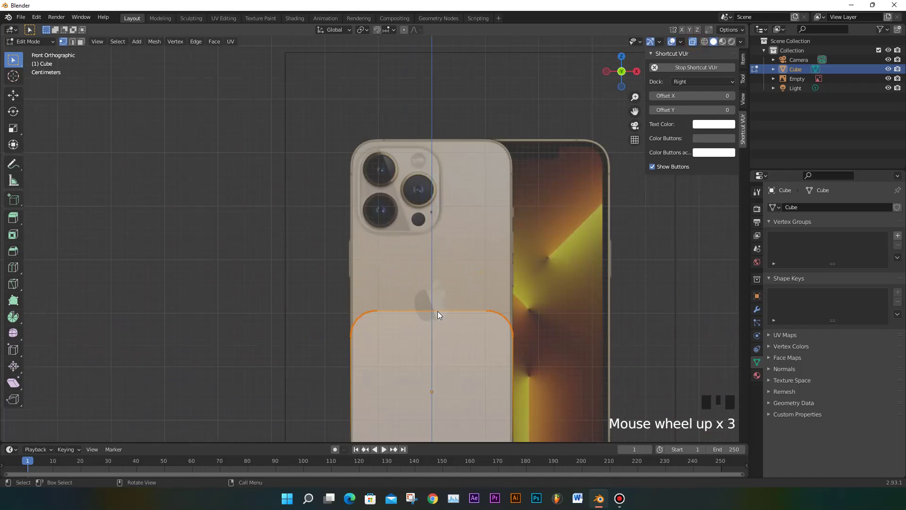
key(g)
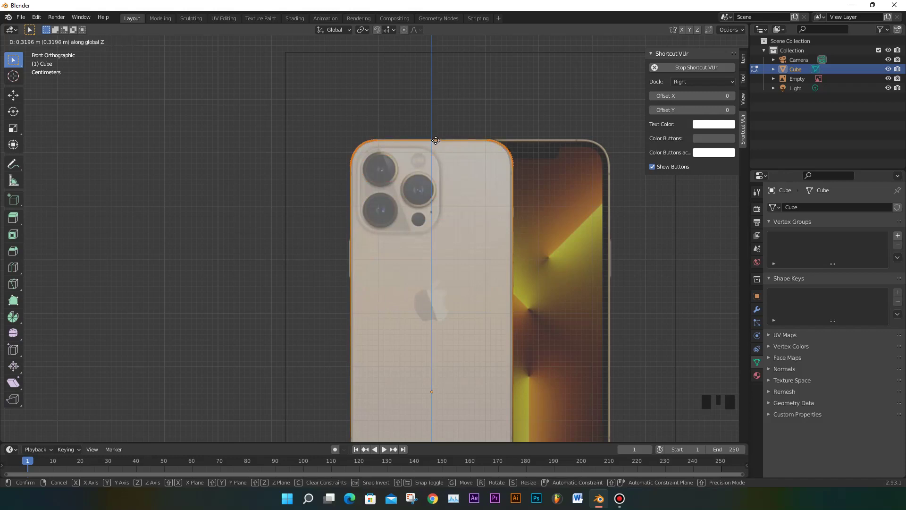
scroll(down, 3)
From side view, thin the body along Y by about 0.27 m to phone thickness
drag(529, 264, 446, 274)
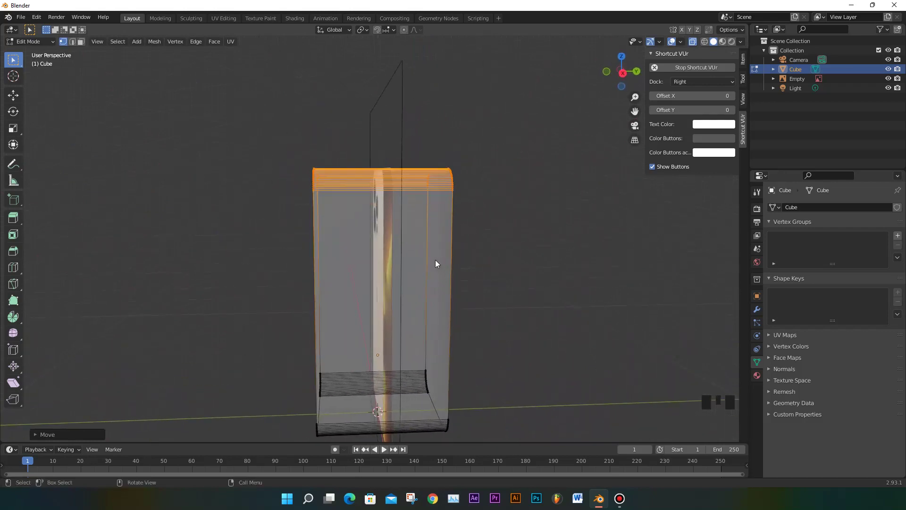
key(KP_3)
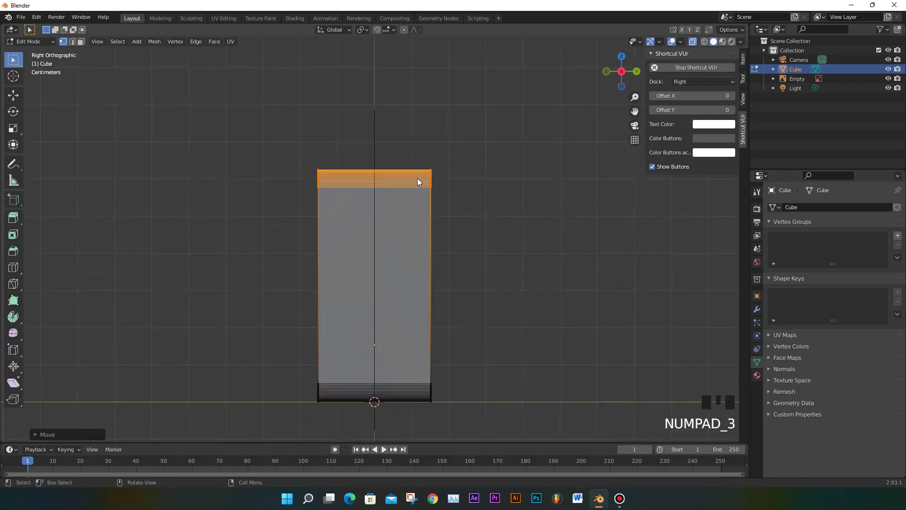
click(404, 156)
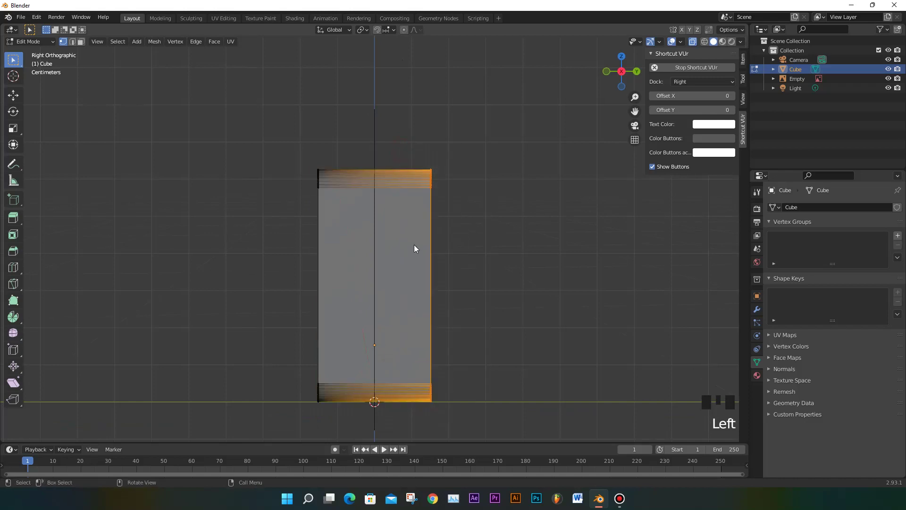
key(g)
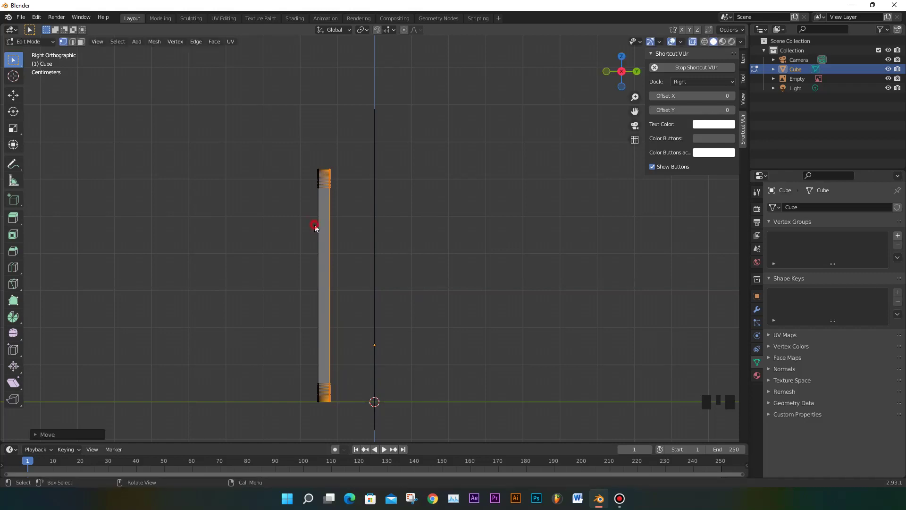
drag(352, 249, 892, 85)
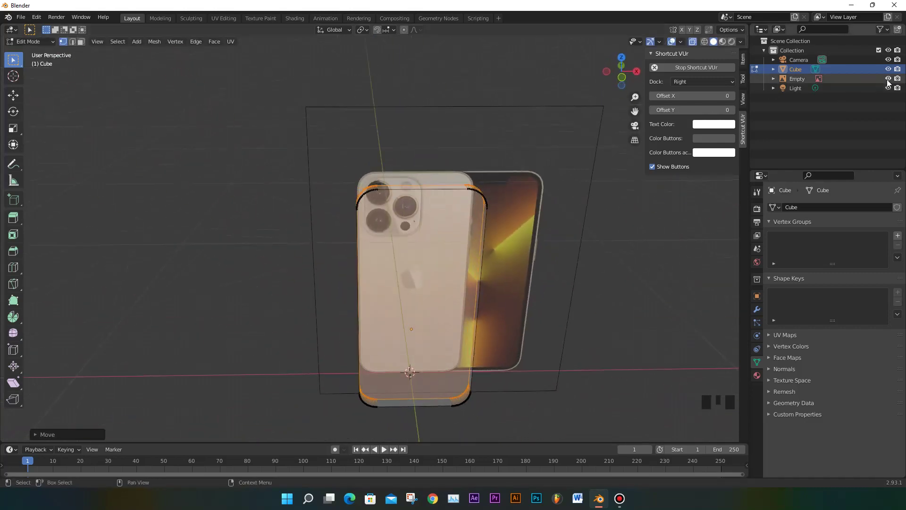
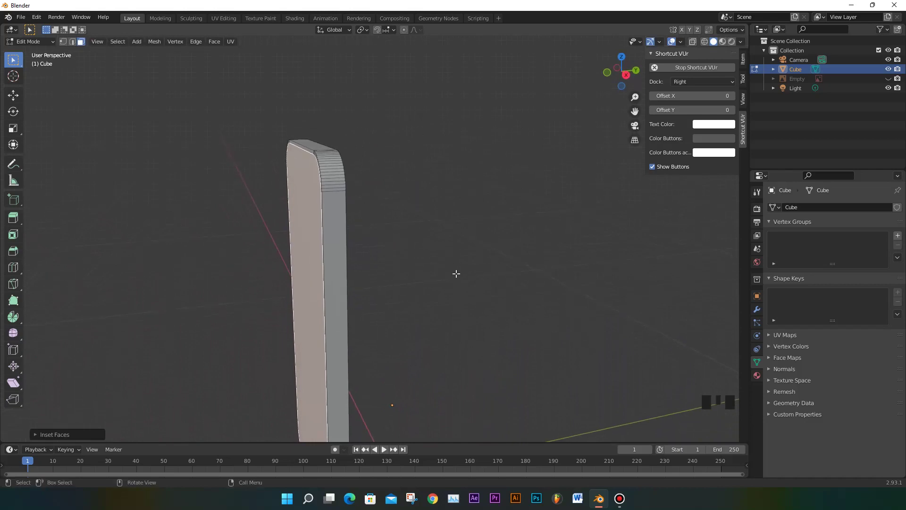
Extrude the inset back face about 0.038 m outward from side view, leaving a thin rim
key(KP_3)
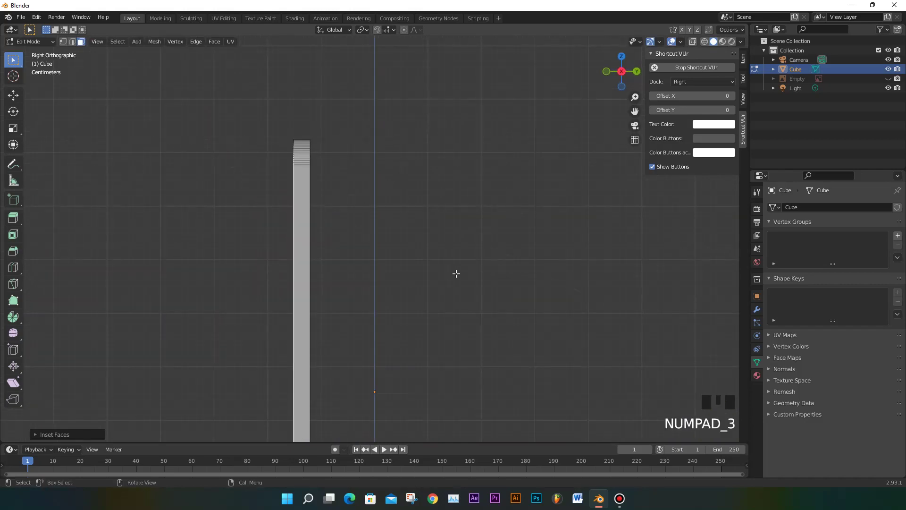
scroll(up, 3)
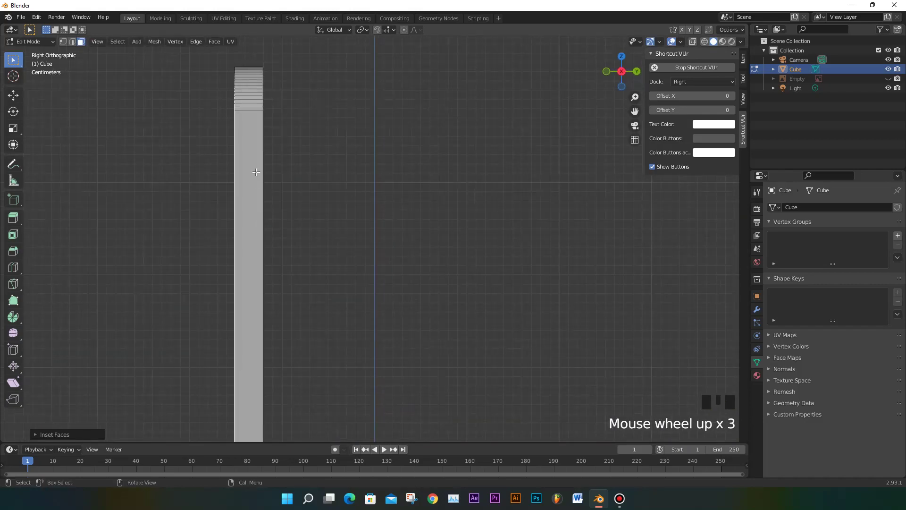
key(e)
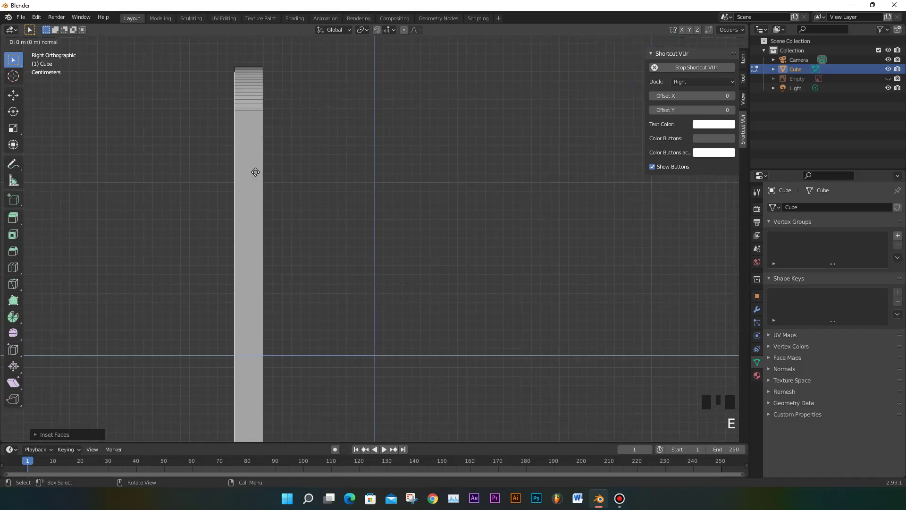
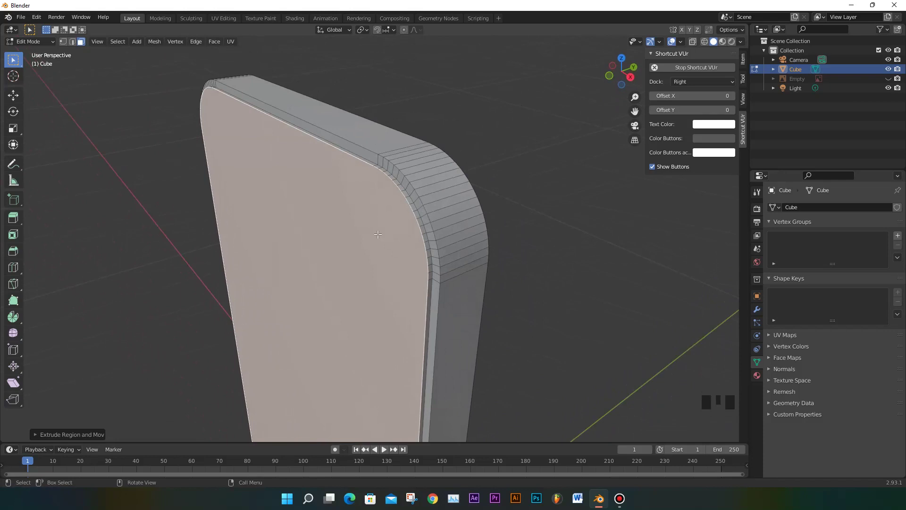
Bevel the back panel's border edge loop with extra segments, then view the phone's back
key(ctrl+b)
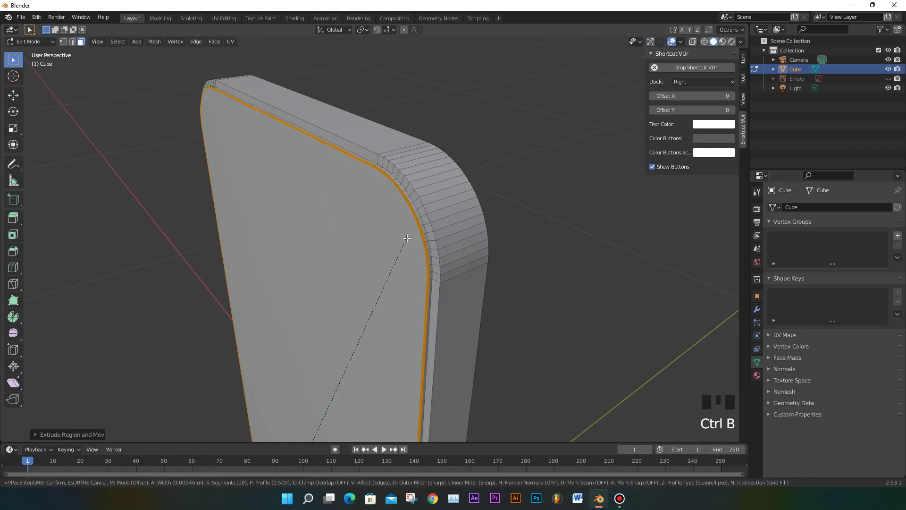
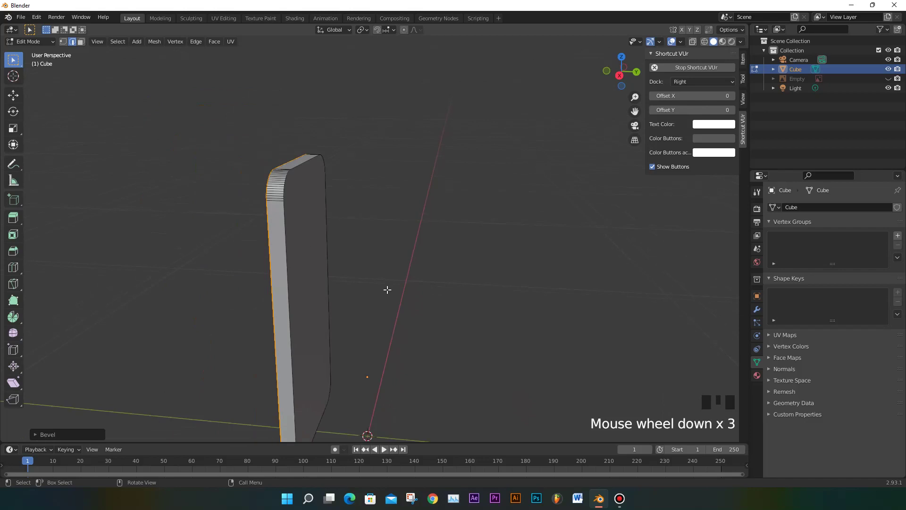
key(KP_1)
key(ctrl+KP_1)
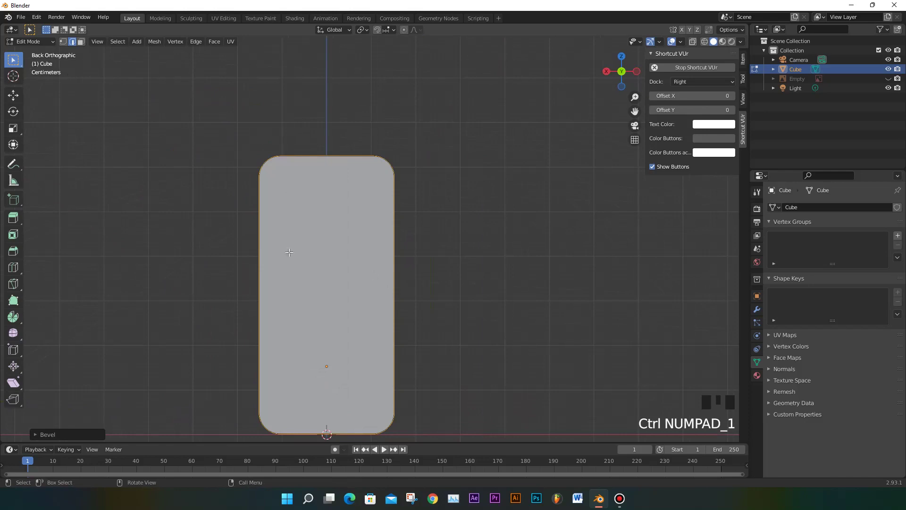
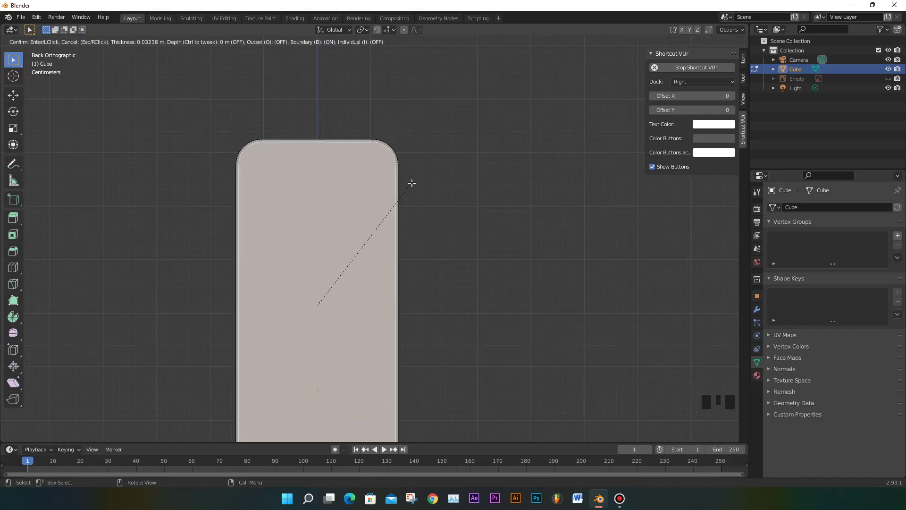
Extrude the inset front face and push it out slightly along Y as a raised panel
key(KP_3)
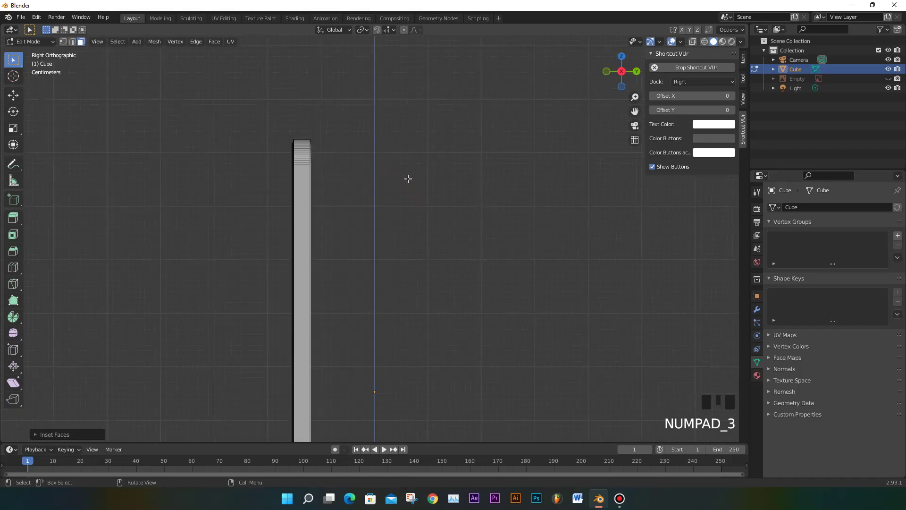
scroll(up, 3)
key(e)
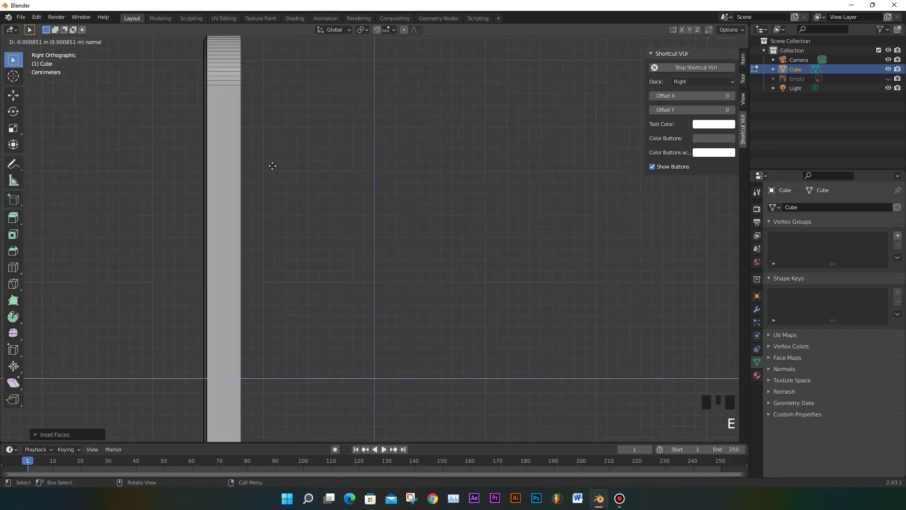
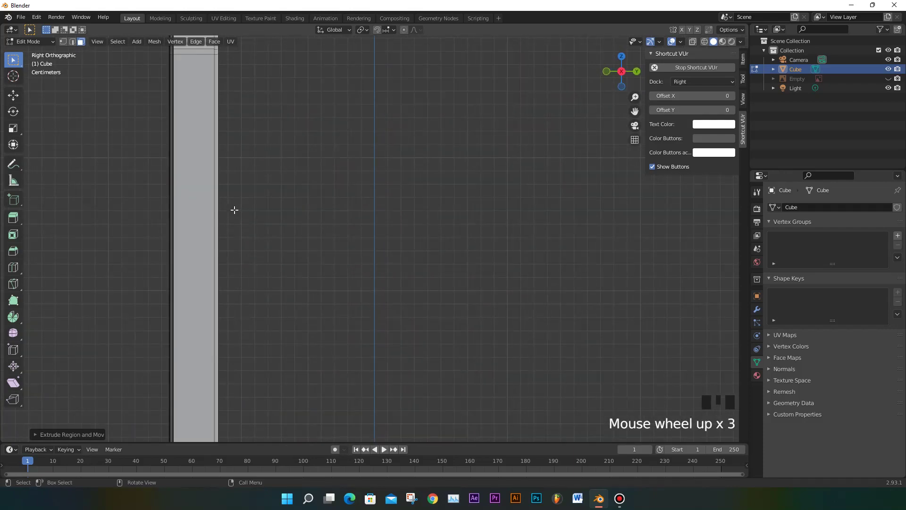
key(g)
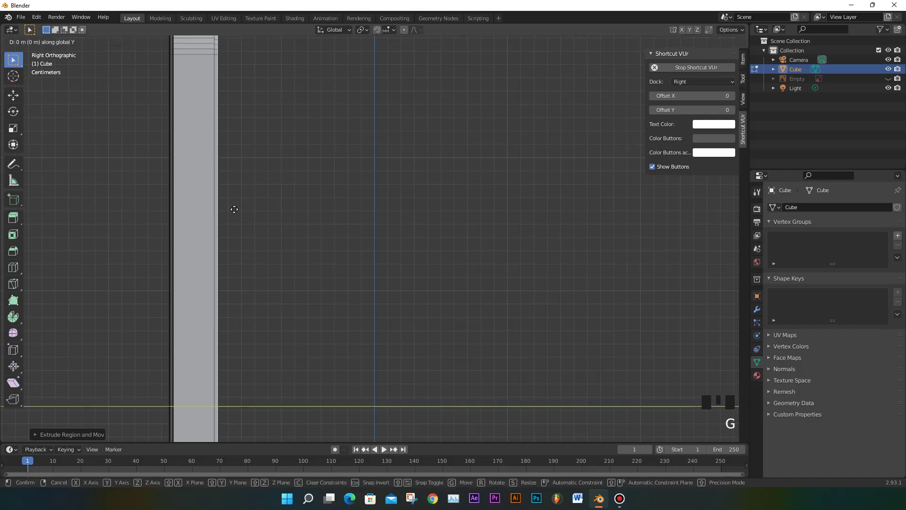
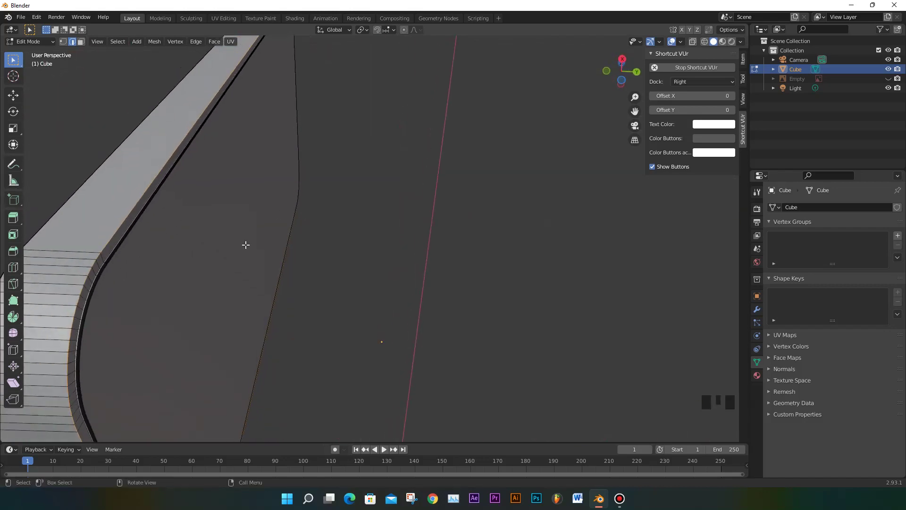
Bevel the raised panel's border edge loop about 0.0037 m wide with 18 segments
scroll(down, 3)
scroll(down, 3)
key(ctrl+b)
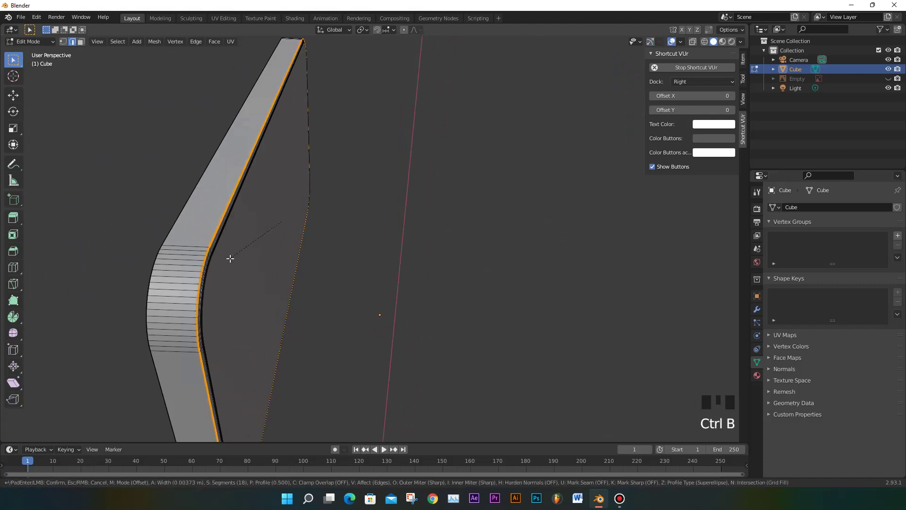
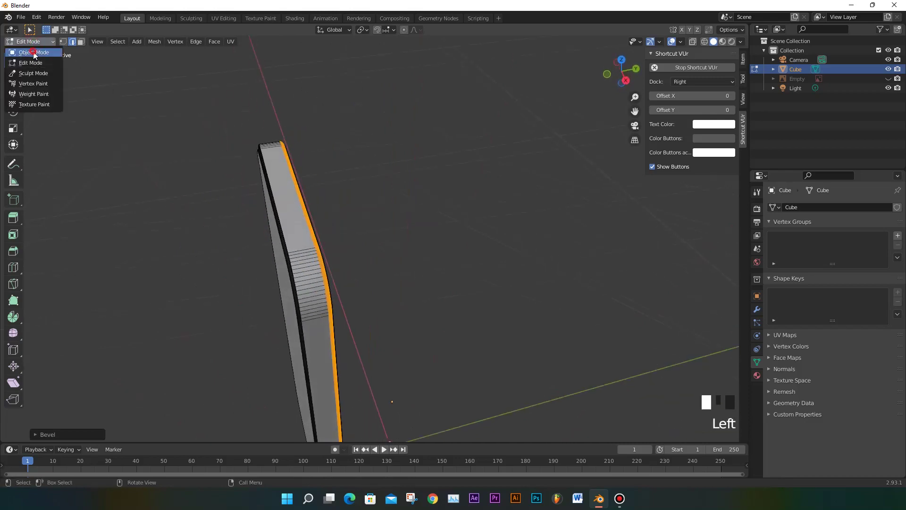
Return the phone body to Object Mode and apply Shade Smooth to it
drag(317, 195, 293, 180)
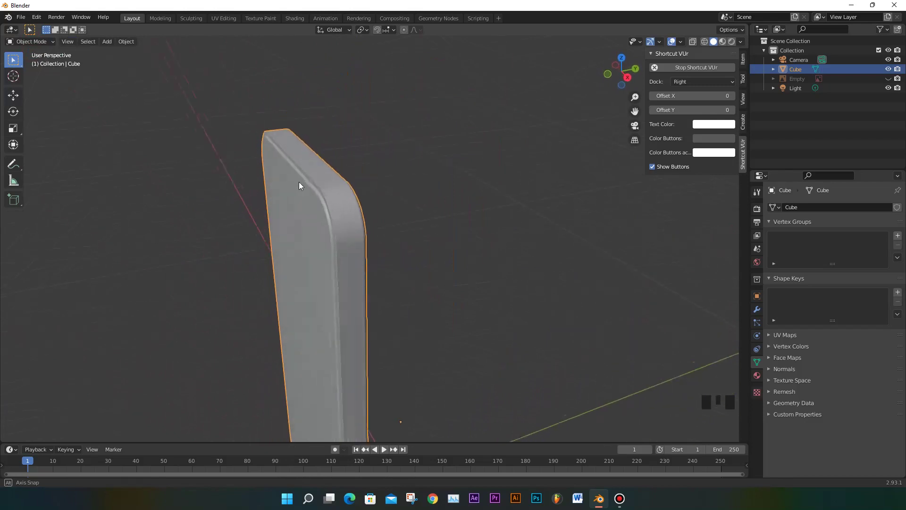
scroll(down, 3)
drag(388, 182, 356, 187)
scroll(down, 3)
drag(374, 196, 388, 251)
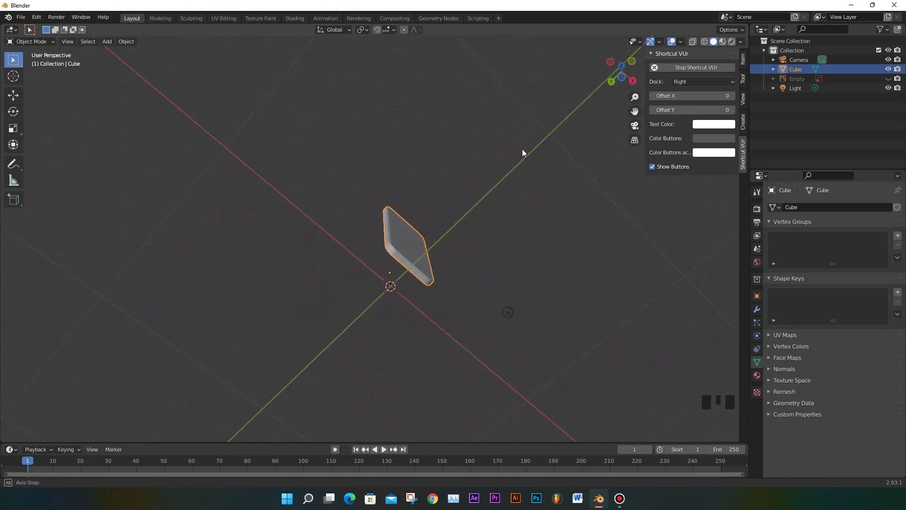
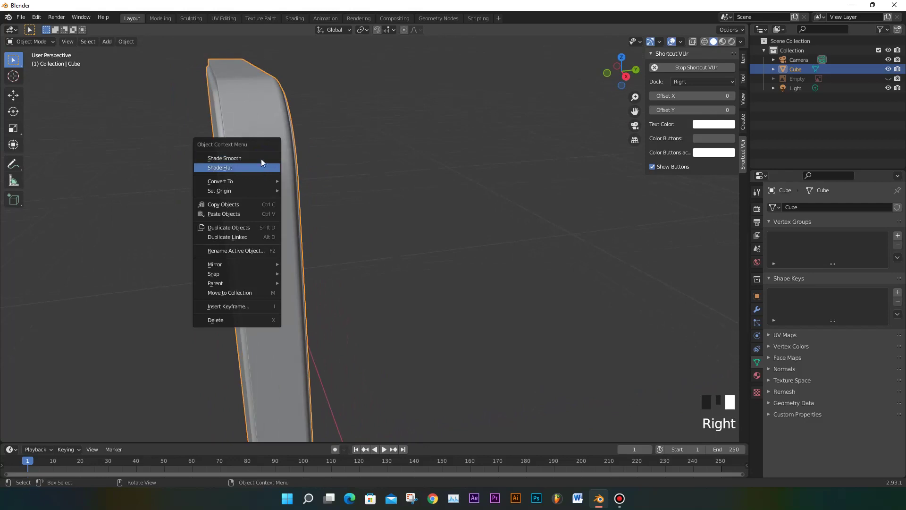
scroll(down, 3)
scroll(down, 3)
click(759, 381)
click(758, 368)
Inspect the smoothed body from several angles, then switch to Front Orthographic view
drag(792, 376, 538, 311)
drag(538, 311, 398, 311)
scroll(down, 3)
drag(347, 310, 824, 387)
click(823, 387)
drag(434, 241, 412, 216)
scroll(up, 3)
drag(420, 239, 407, 236)
drag(416, 213, 382, 216)
scroll(down, 3)
key(KP_1)
scroll(down, 3)
scroll(down, 3)
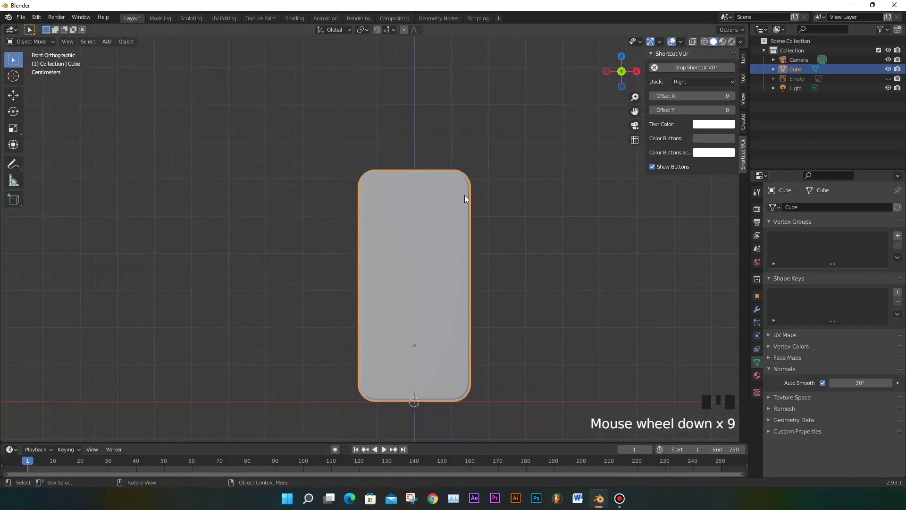
Enable the iPhone reference image Empty's visibility in the Outliner and make the body see-through
drag(465, 222, 888, 81)
click(889, 81)
scroll(up, 3)
scroll(down, 3)
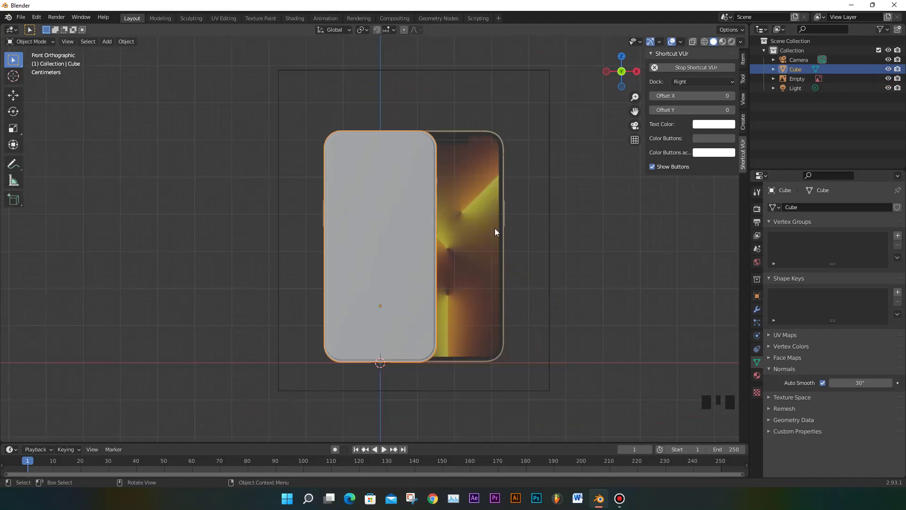
drag(696, 44, 385, 202)
scroll(up, 3)
scroll(down, 3)
scroll(down, 3)
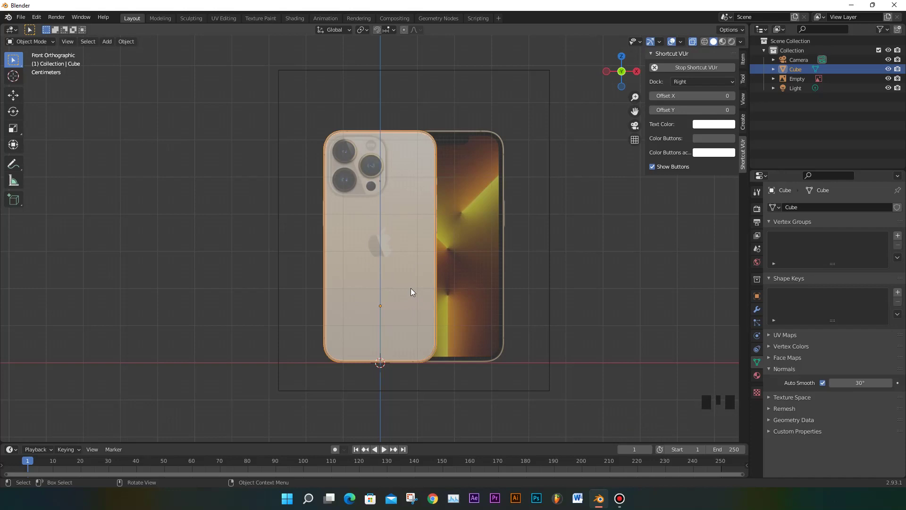
Switch to Back Orthographic view and zoom in on the rear camera area of the reference
key(ctrl+KP_1)
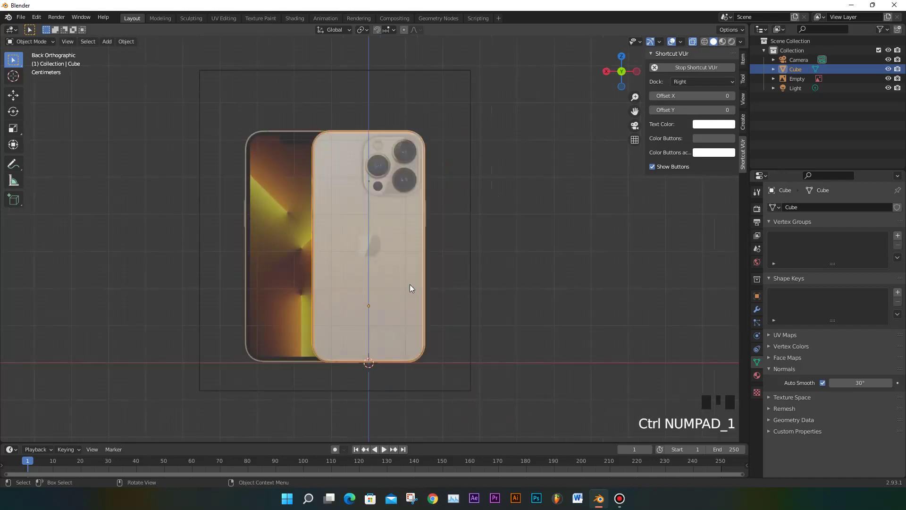
scroll(up, 3)
scroll(up, 3)
scroll(down, 3)
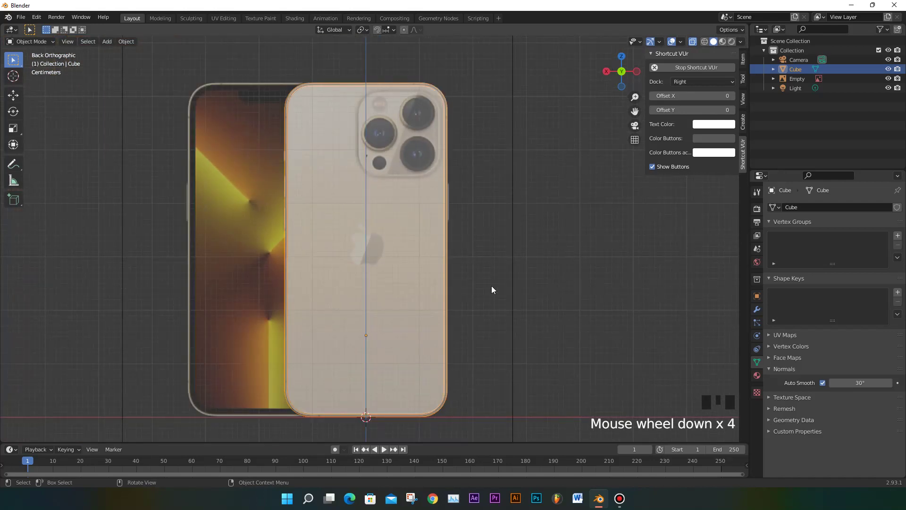
scroll(up, 3)
drag(535, 207, 351, 212)
key(ctrl+KP_1)
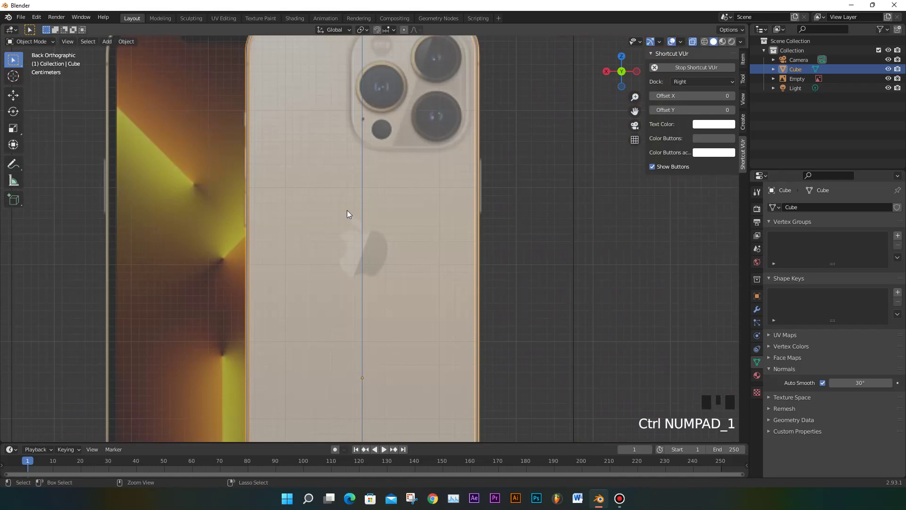
scroll(down, 3)
scroll(up, 3)
scroll(down, 3)
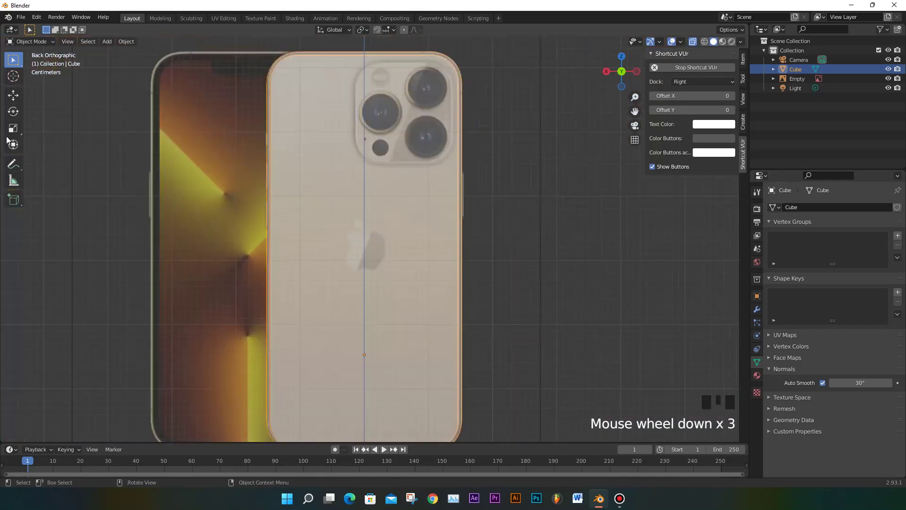
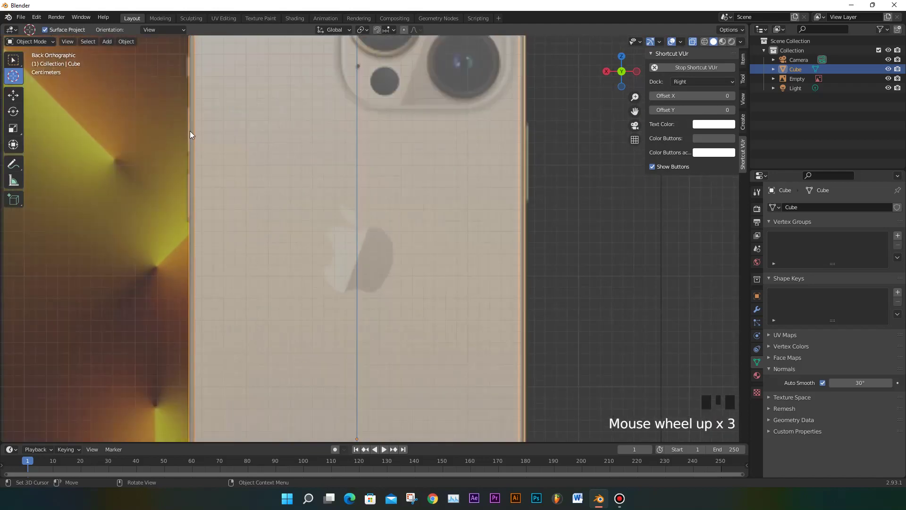
Place the 3D cursor on the phone's left edge and bring up the Shift+A Add menu in back view
click(193, 129)
scroll(down, 3)
drag(314, 200, 308, 208)
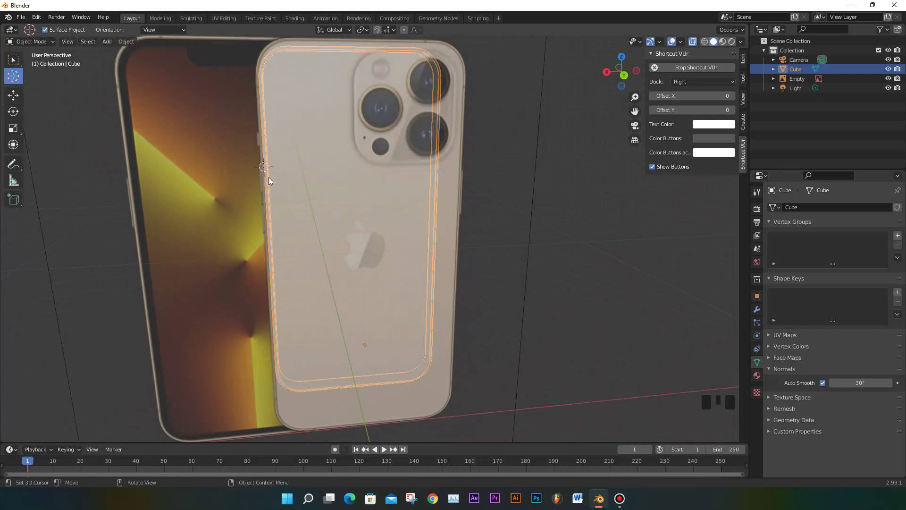
key(ctrl+KP_1)
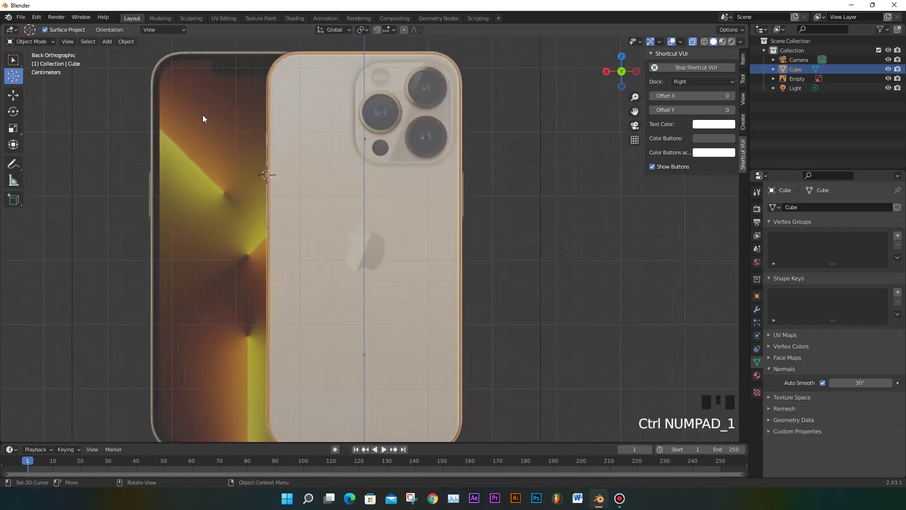
key(shift+a)
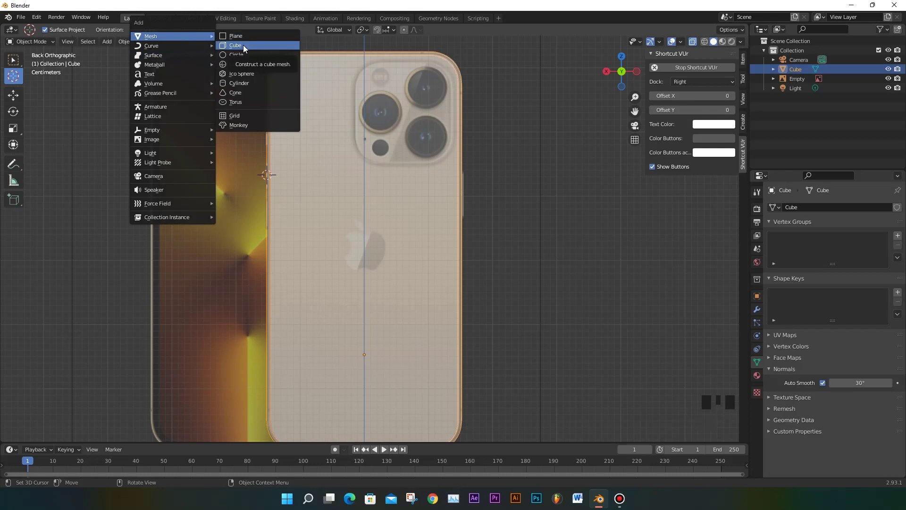
Scale the newly added cube down to side-button size
key(s)
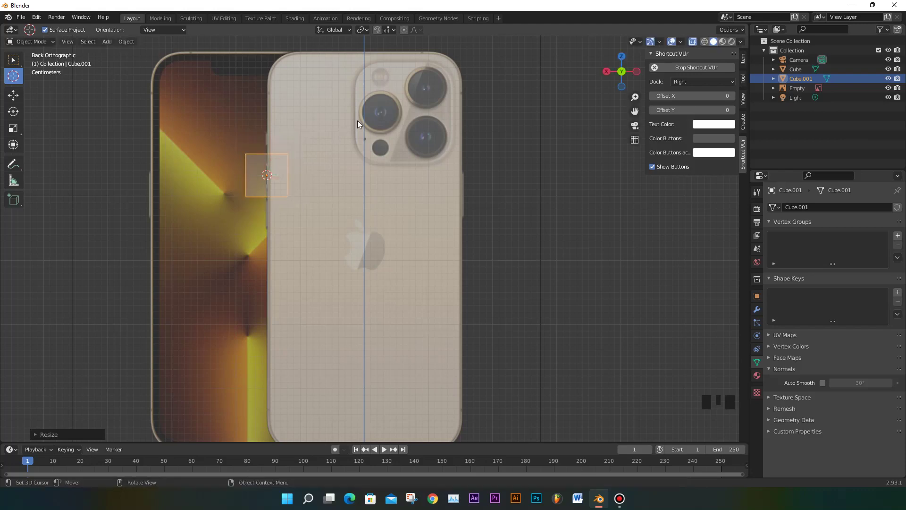
key(s)
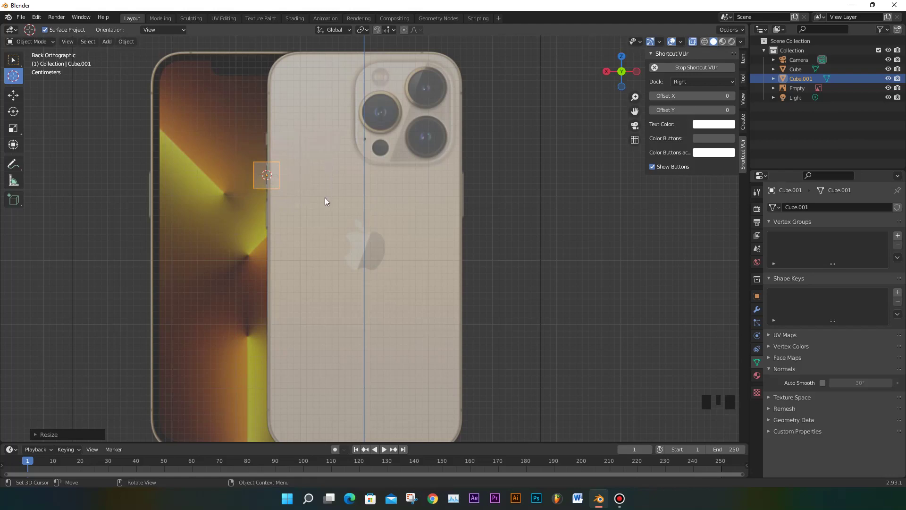
scroll(up, 3)
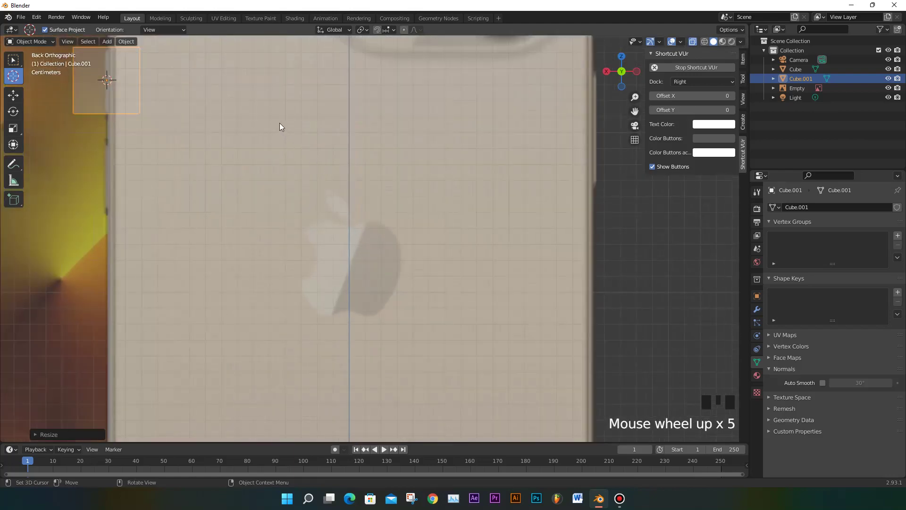
drag(294, 136, 375, 199)
key(s)
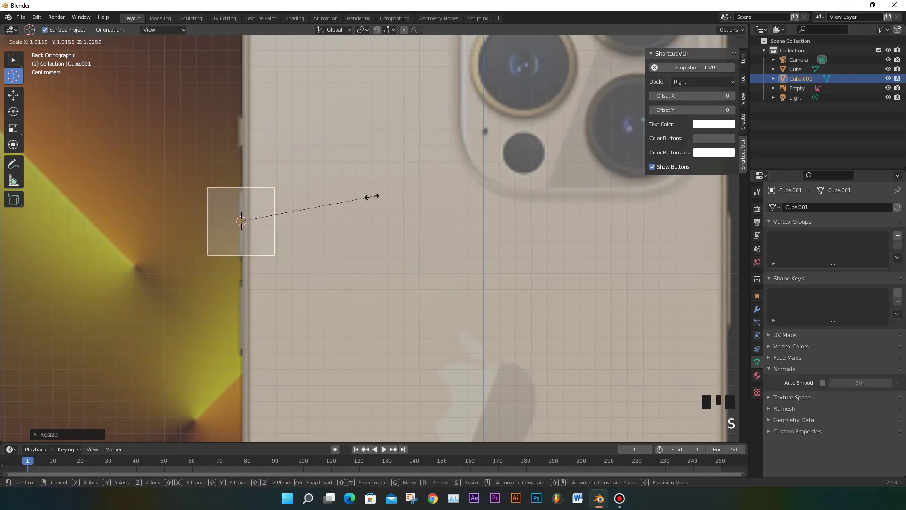
Move the small cube about 0.013 m along Y onto the phone's side edge, checking front and right views
key(g)
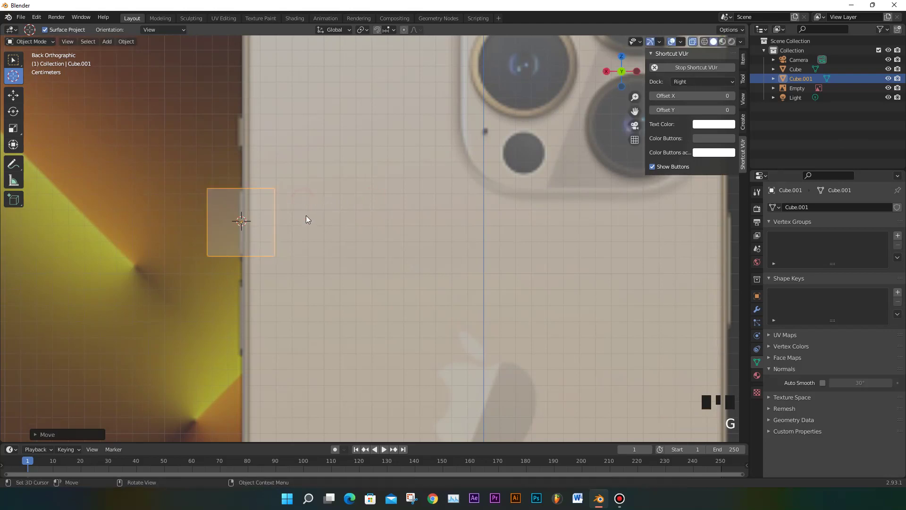
key(KP_1)
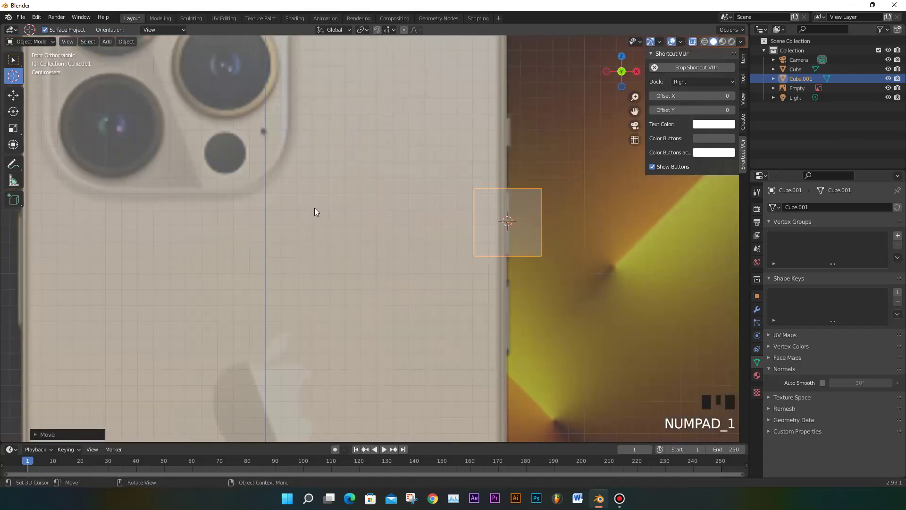
key(KP_3)
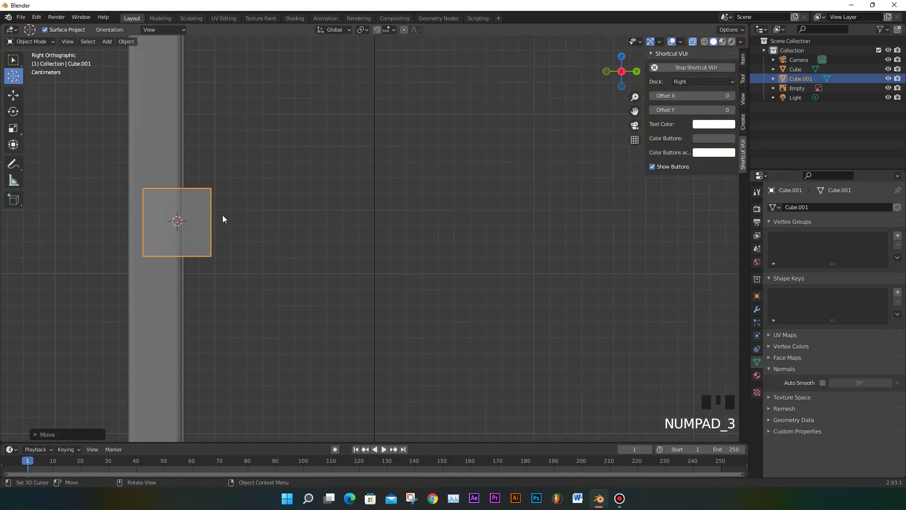
key(g)
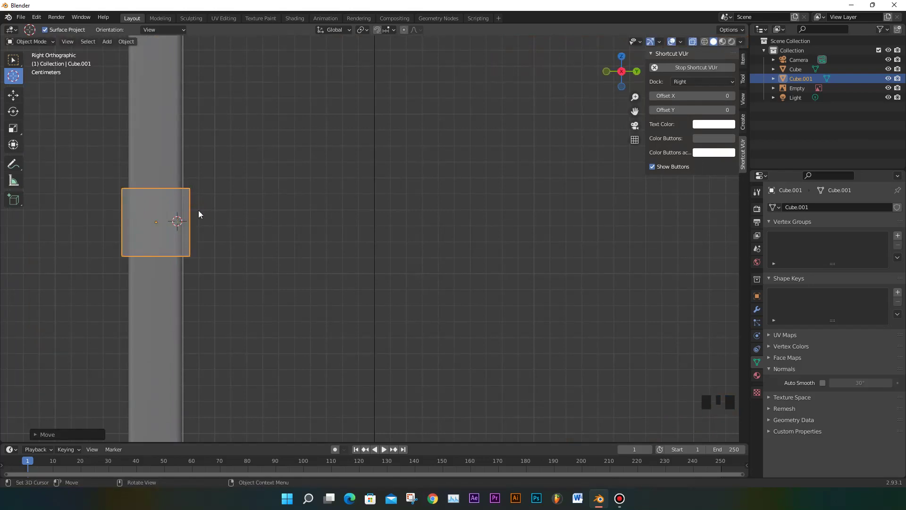
In Edit Mode, bevel the cube's corners into a pill shape and nudge it vertically into place
key(Tab)
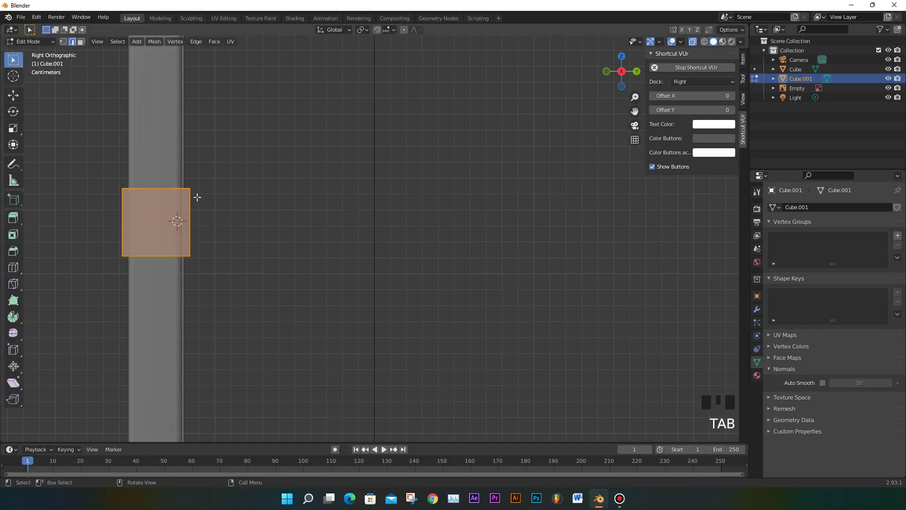
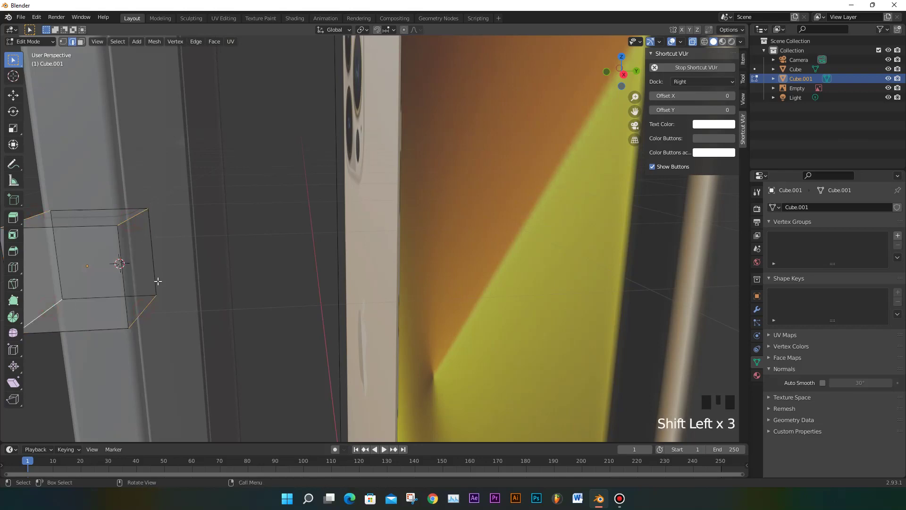
key(KP_3)
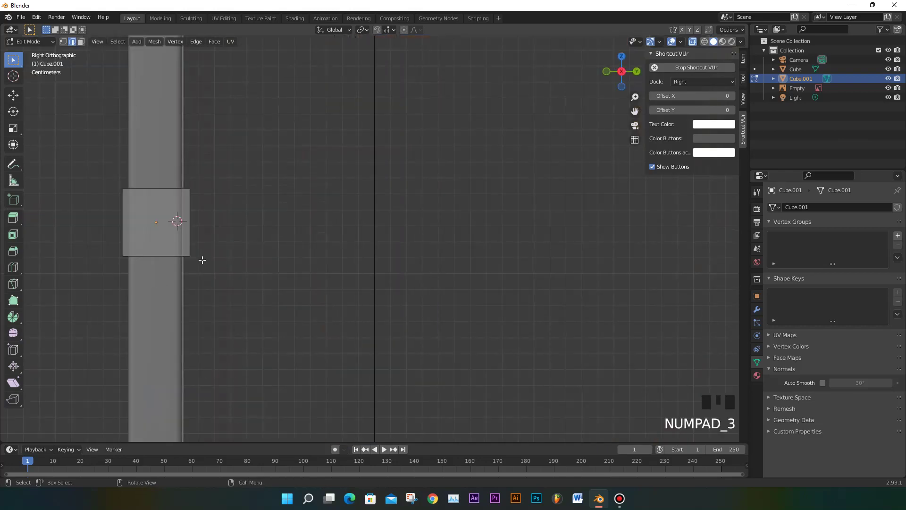
key(ctrl+b)
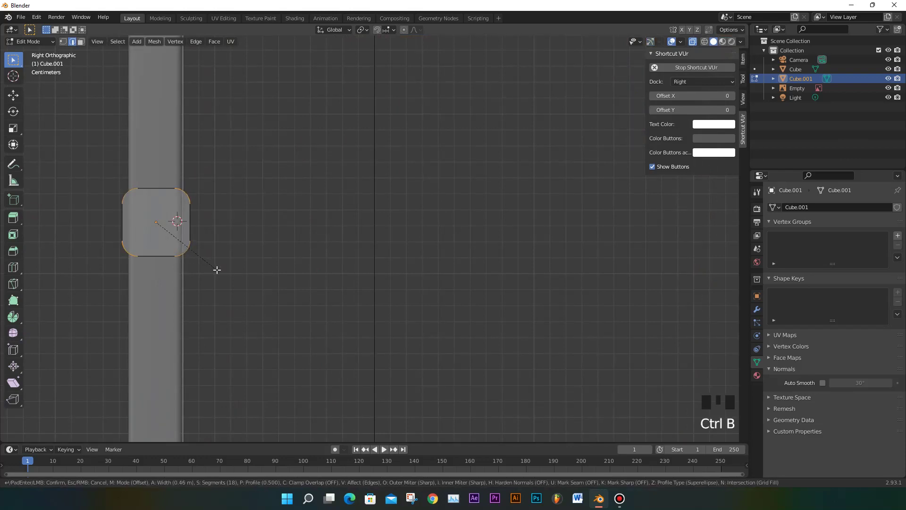
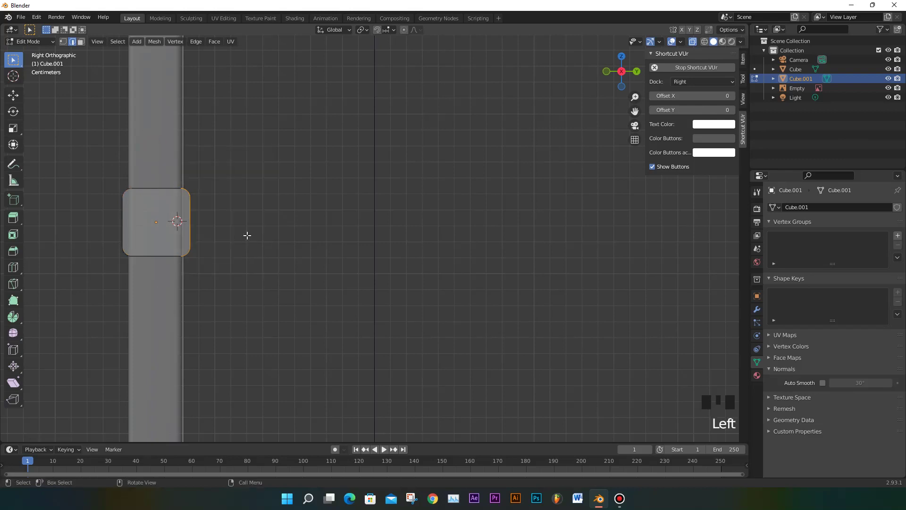
key(g)
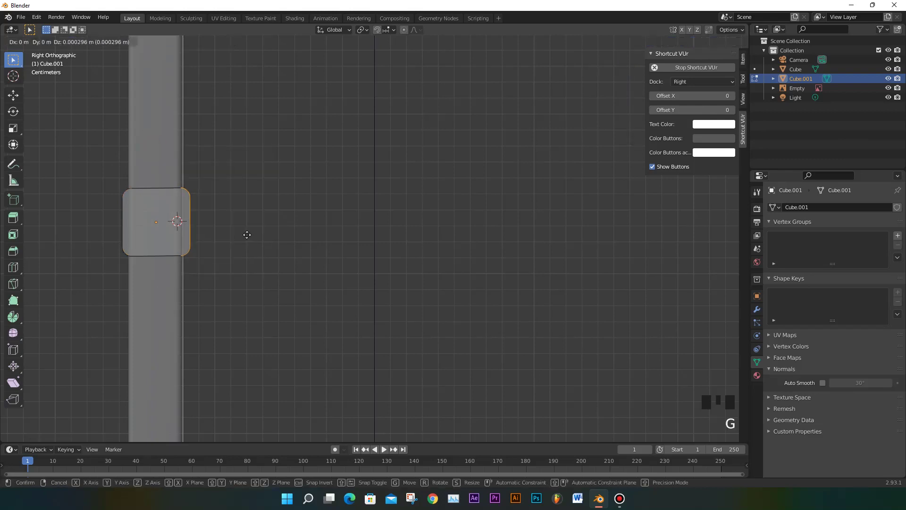
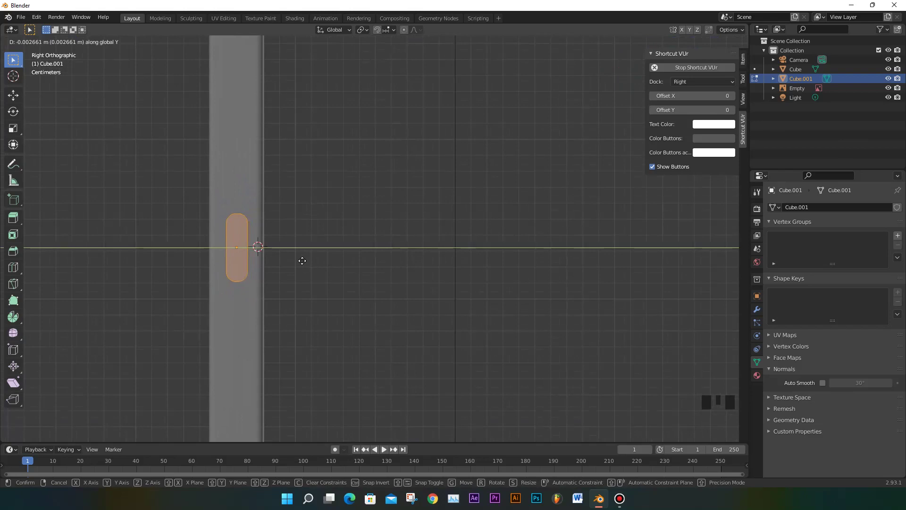
From the front view, scale the button piece down to a slimmer size
scroll(down, 3)
scroll(down, 3)
key(KP_1)
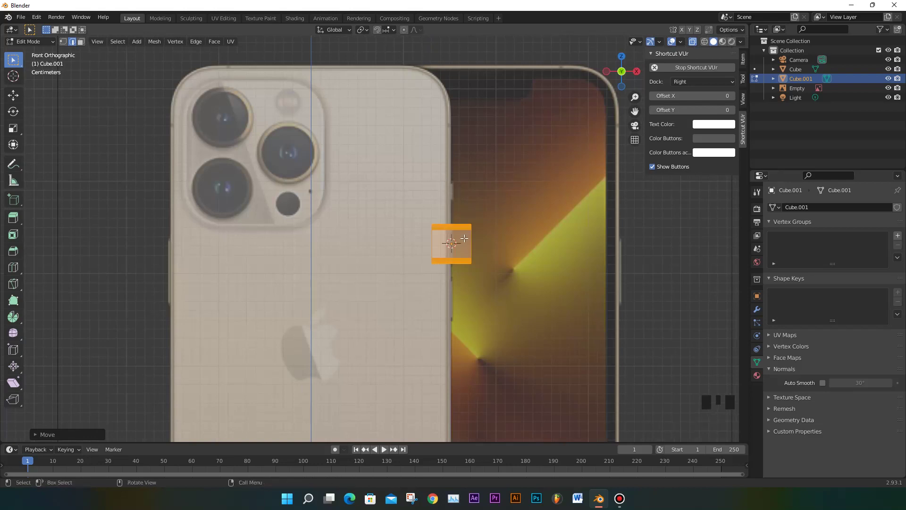
scroll(up, 3)
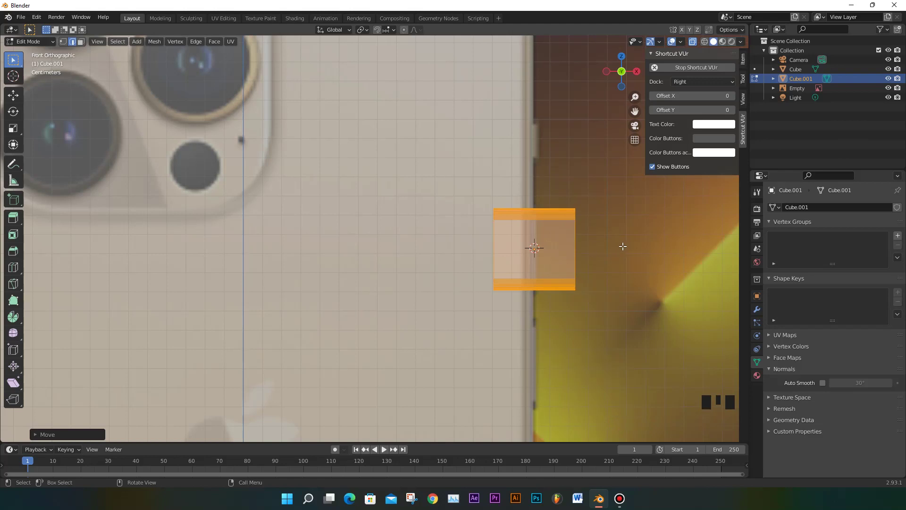
key(s)
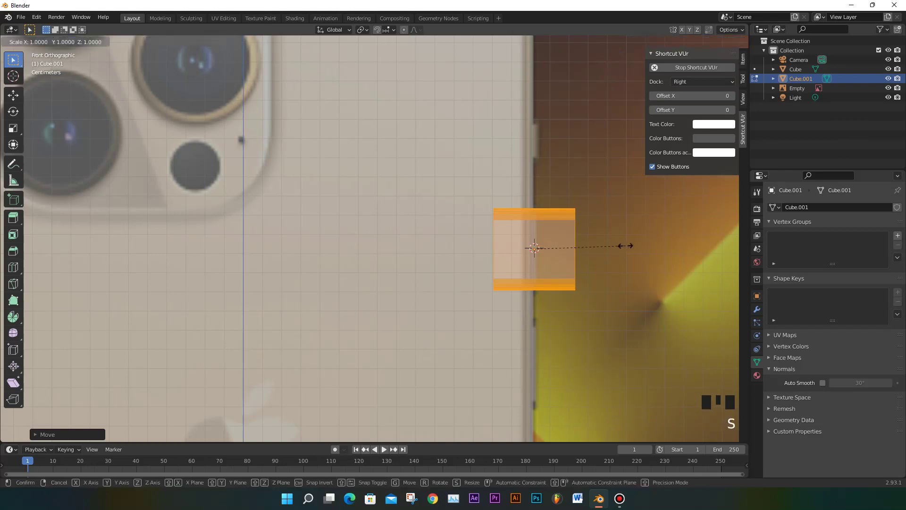
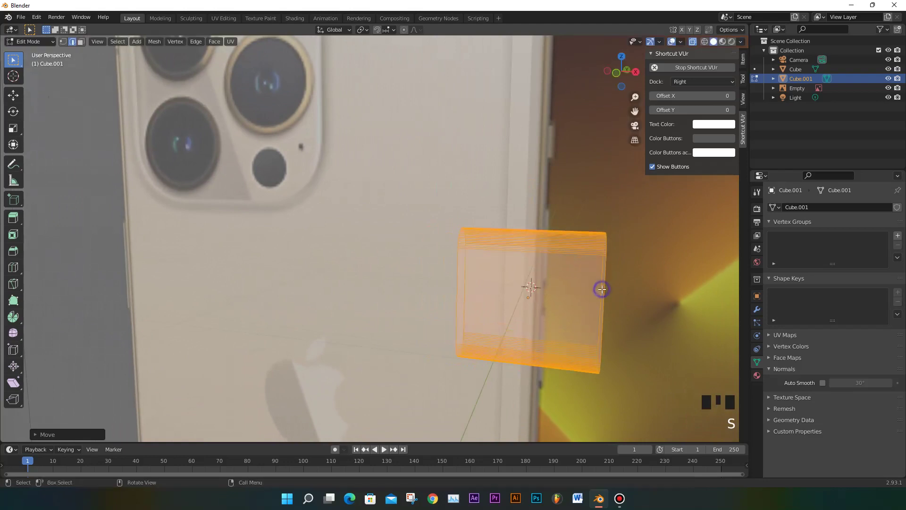
Stretch the button piece along its length and move it into place on the edge
key(KP_1)
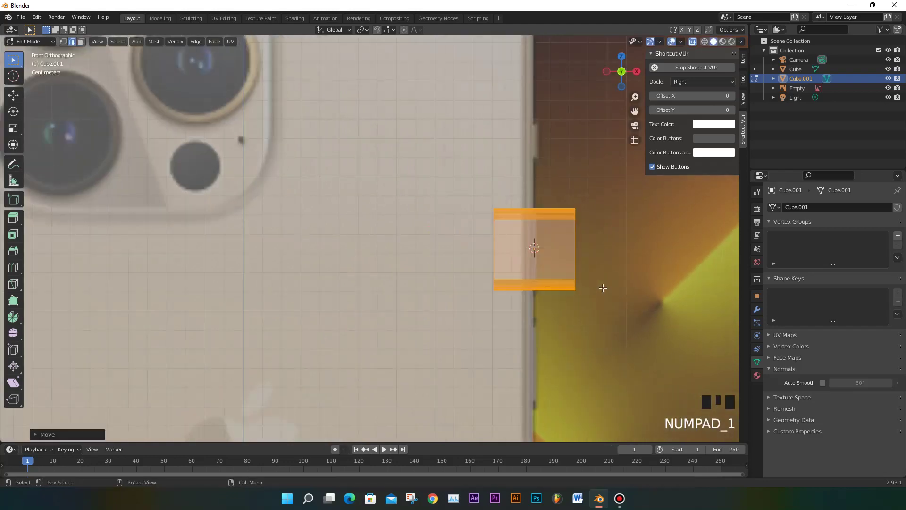
key(s)
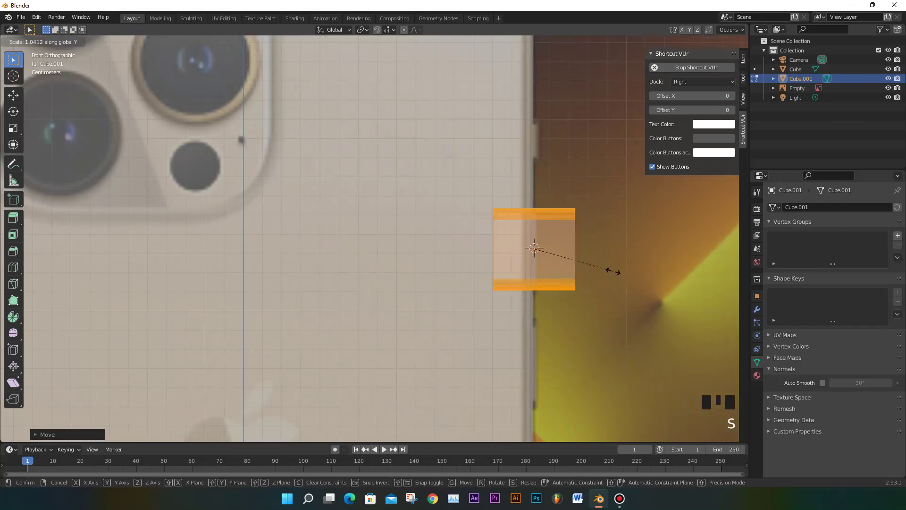
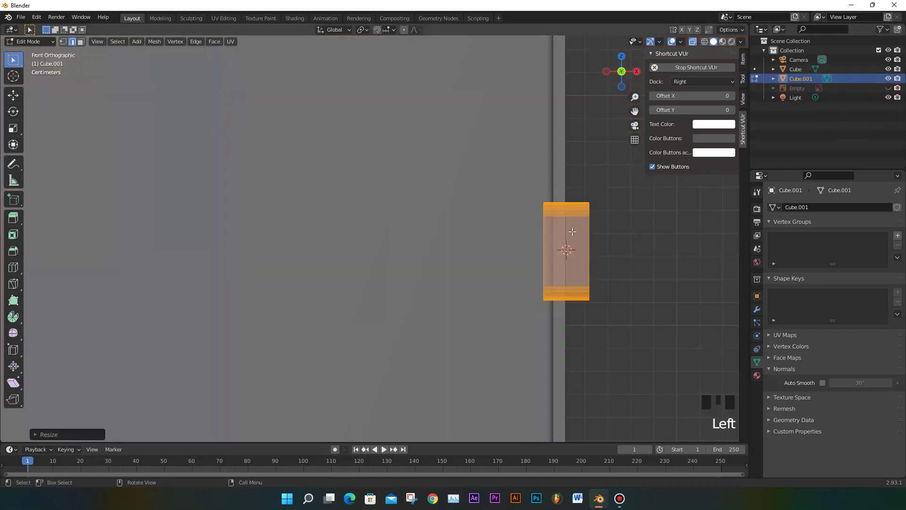
key(g)
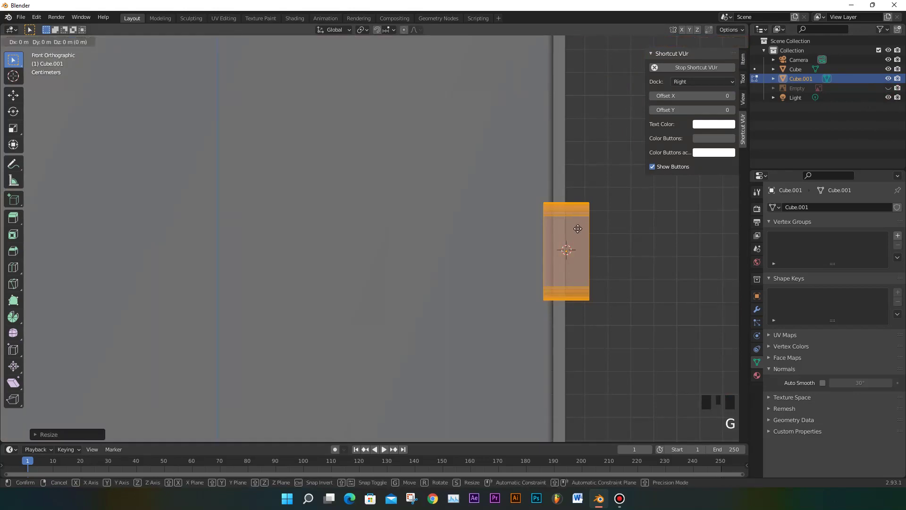
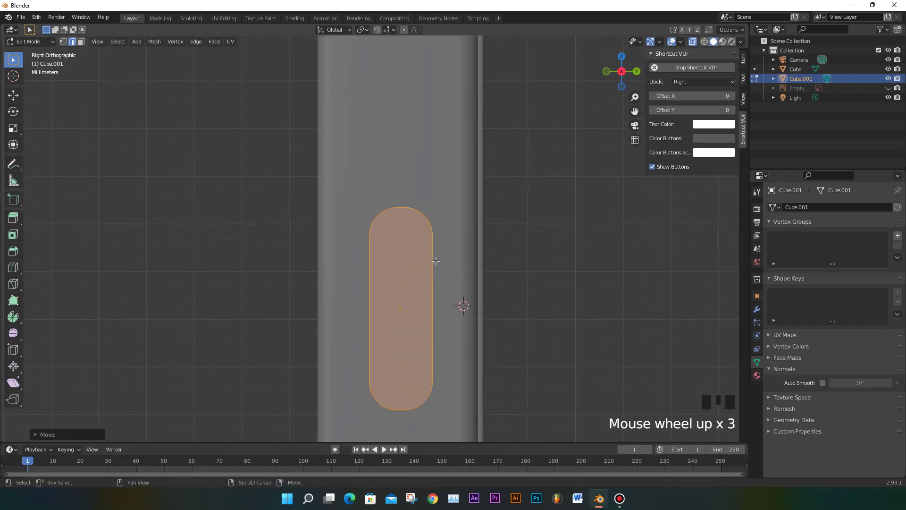
Duplicate and enlarge the pill geometry, then undo back until the whole button mesh is selected
key(shift+d)
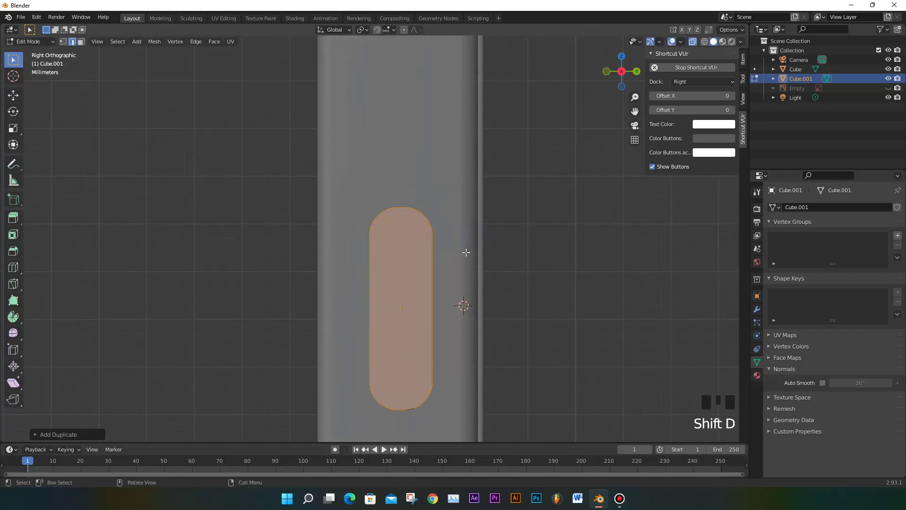
key(s)
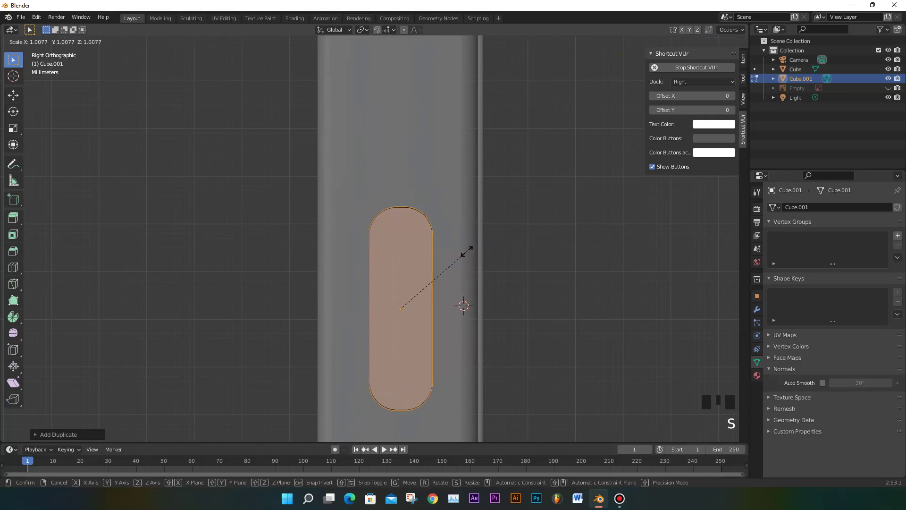
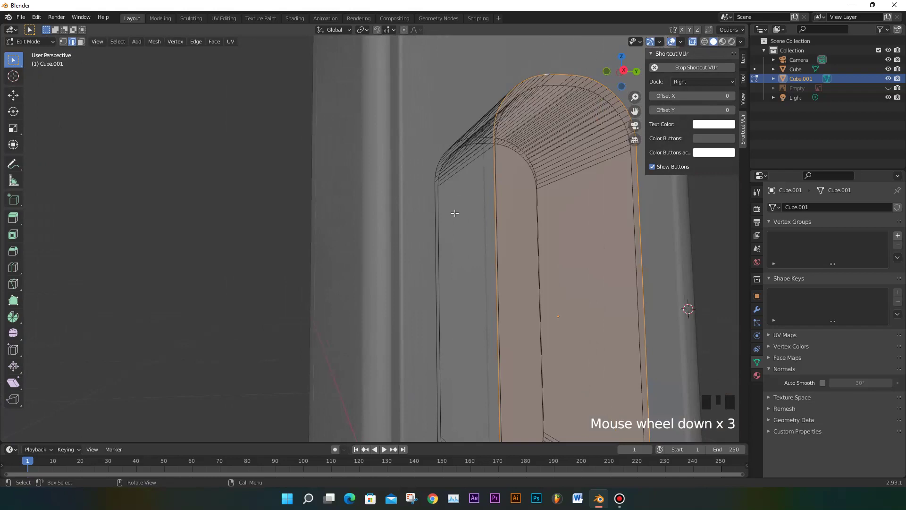
key(ctrl+z)
key(ctrl+z)
key(ctrl+z)
key(ctrl+z)
key(ctrl+z)
key(ctrl+z)
key(ctrl+z)
key(ctrl+z)
key(ctrl+z)
key(ctrl+z)
key(ctrl+z)
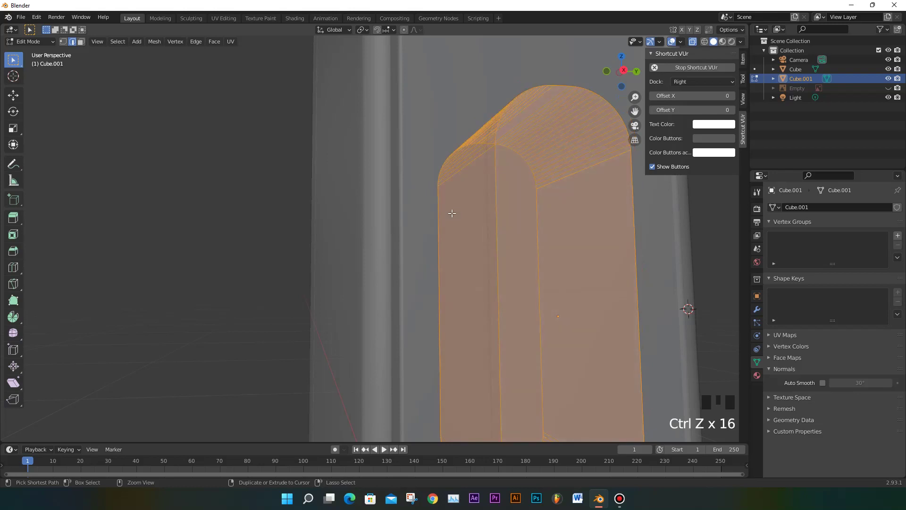
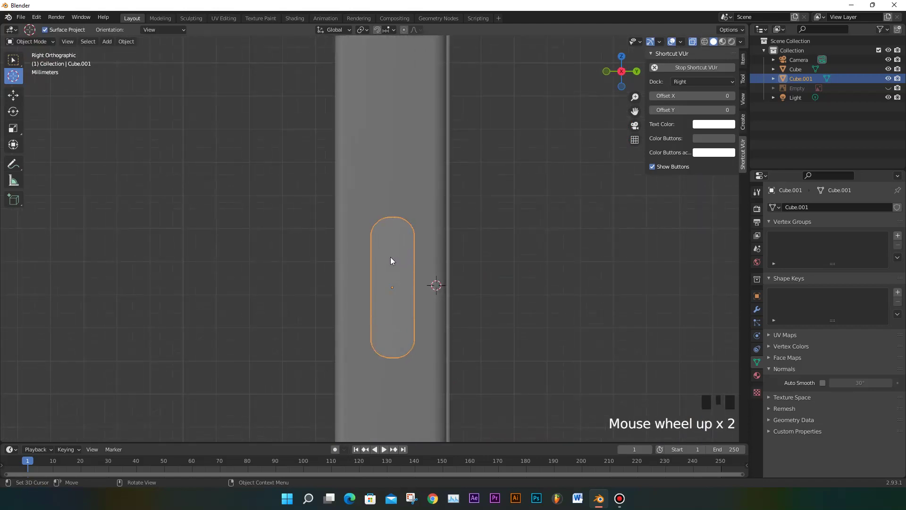
Duplicate the side button as a new object Cube.002 and scale it up to about 1.06
key(shift+d)
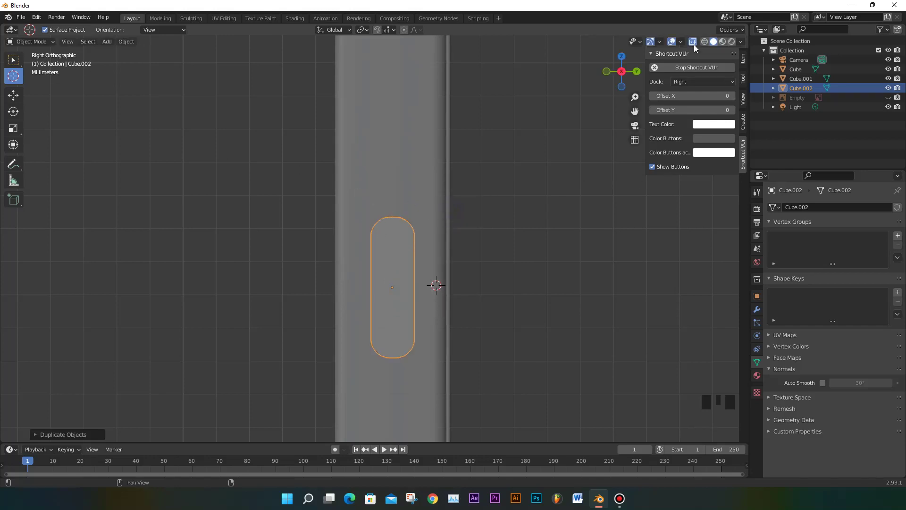
scroll(up, 3)
scroll(up, 3)
key(s)
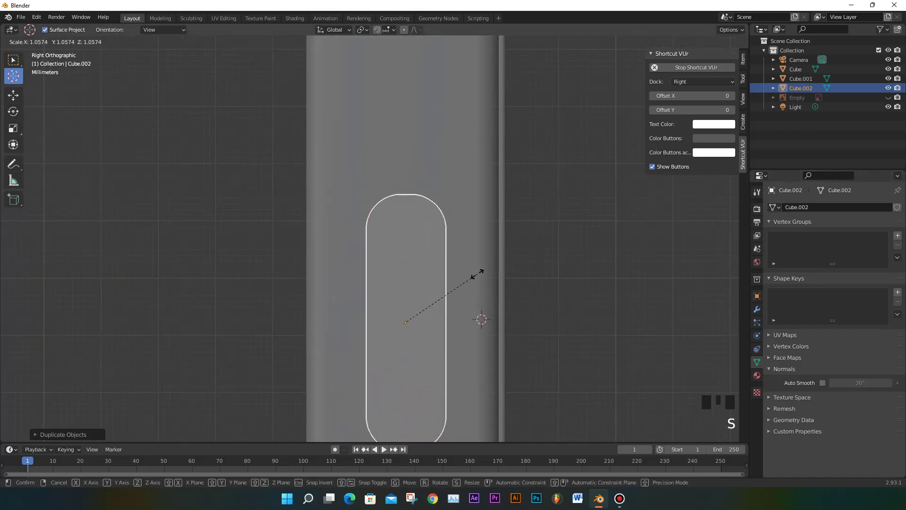
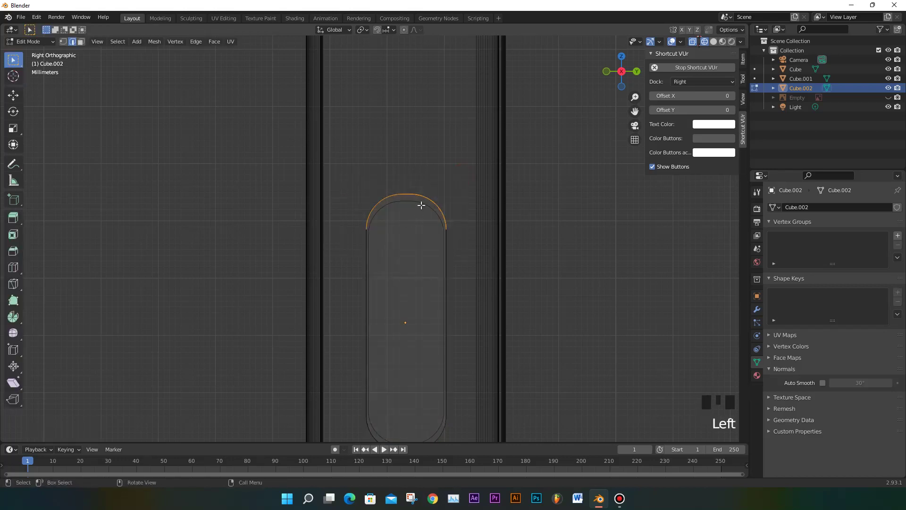
Shrink the copied pill slightly and nudge its rounded top edge about 0.0006 m down along Z
key(g)
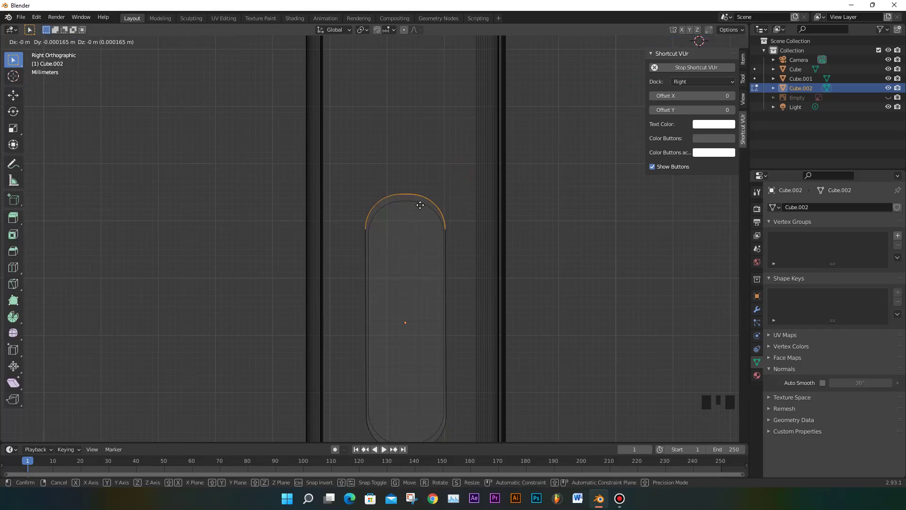
key(ctrl+z)
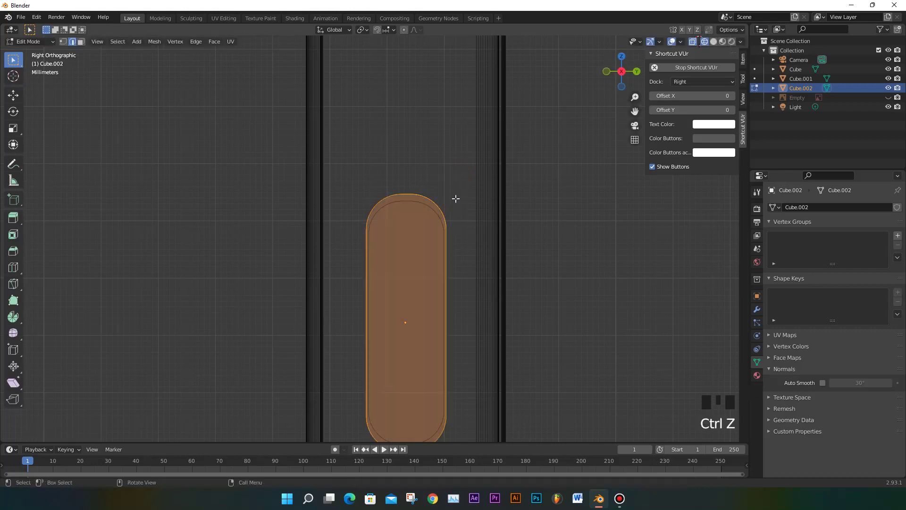
key(s)
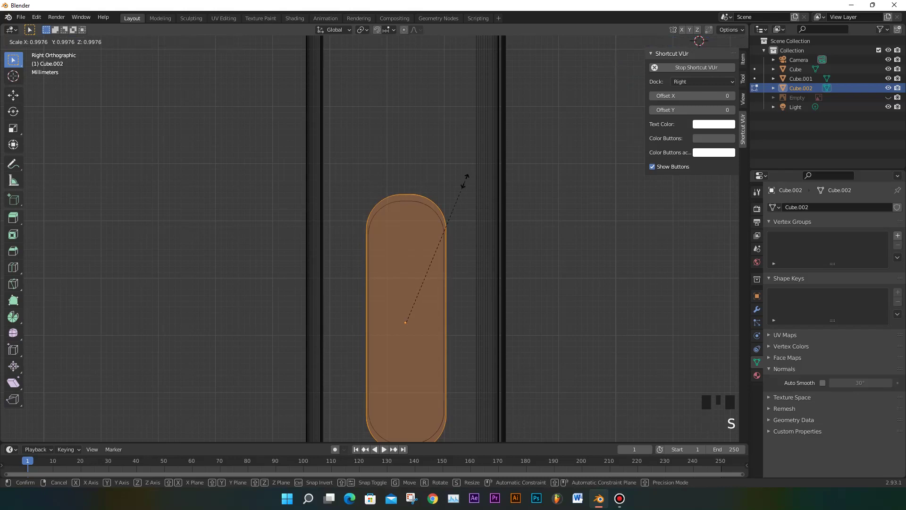
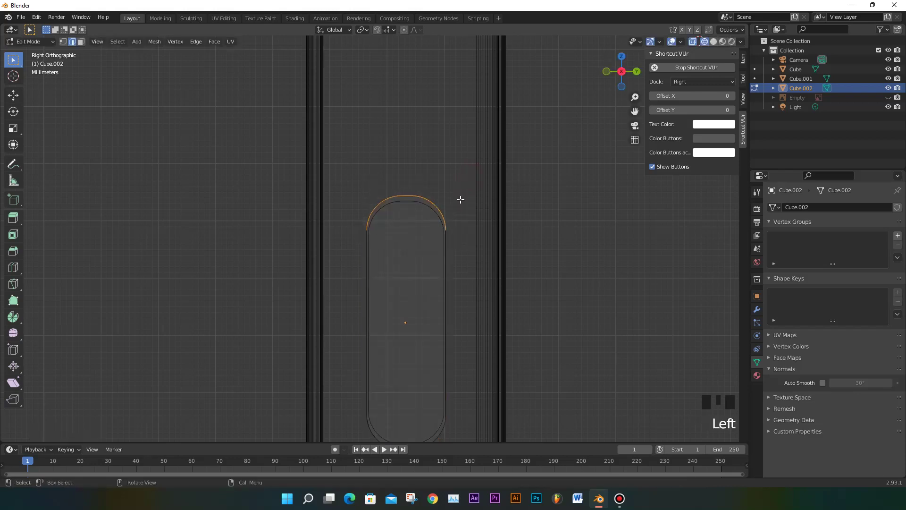
key(g)
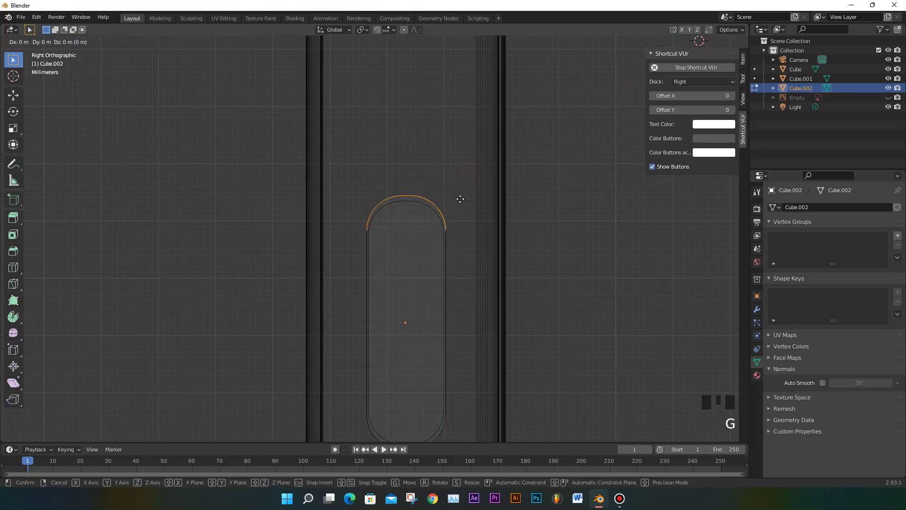
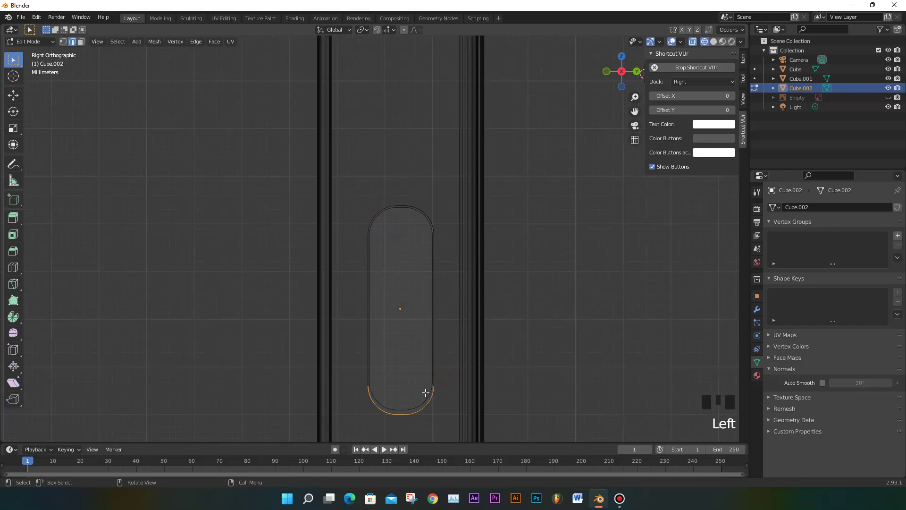
key(g)
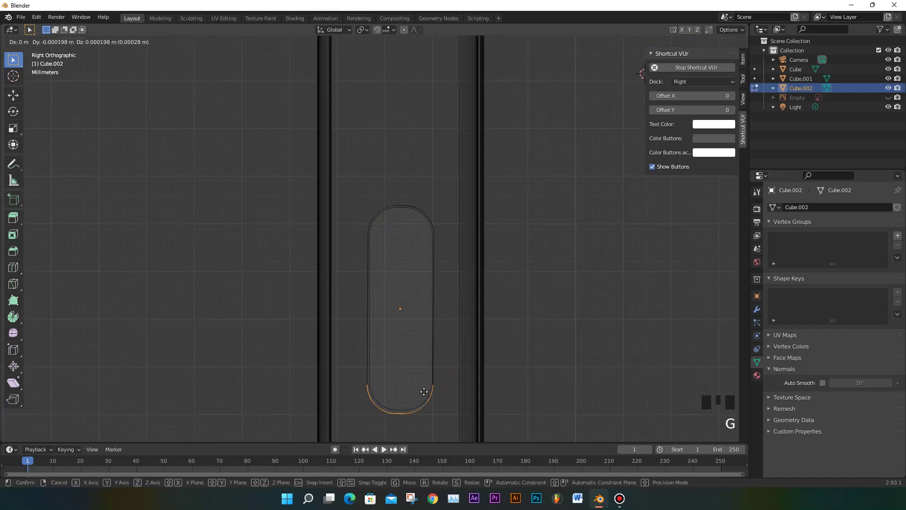
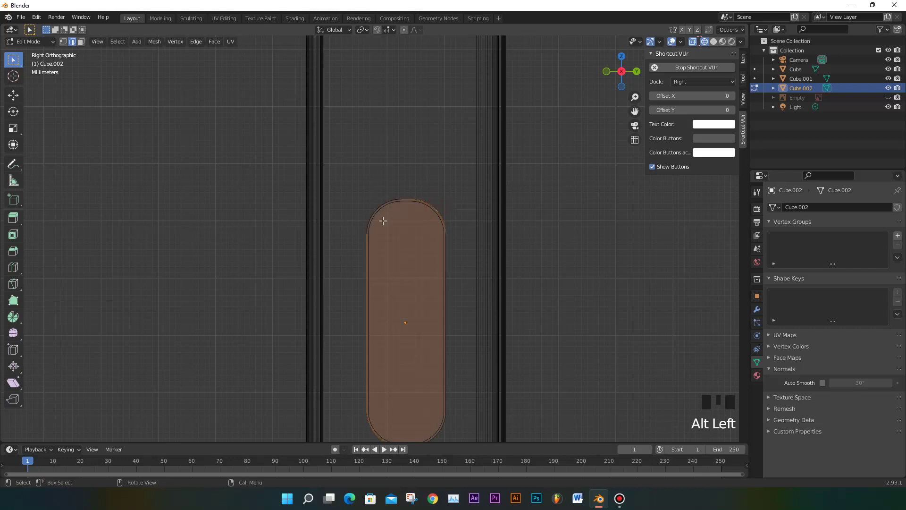
View the copied button piece from the front and select all of its geometry
key(KP_3)
key(KP_1)
scroll(down, 3)
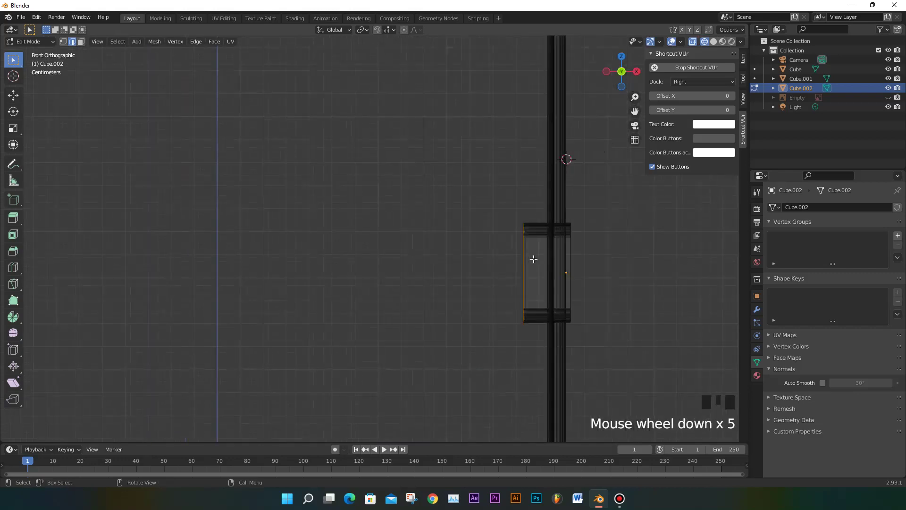
scroll(up, 3)
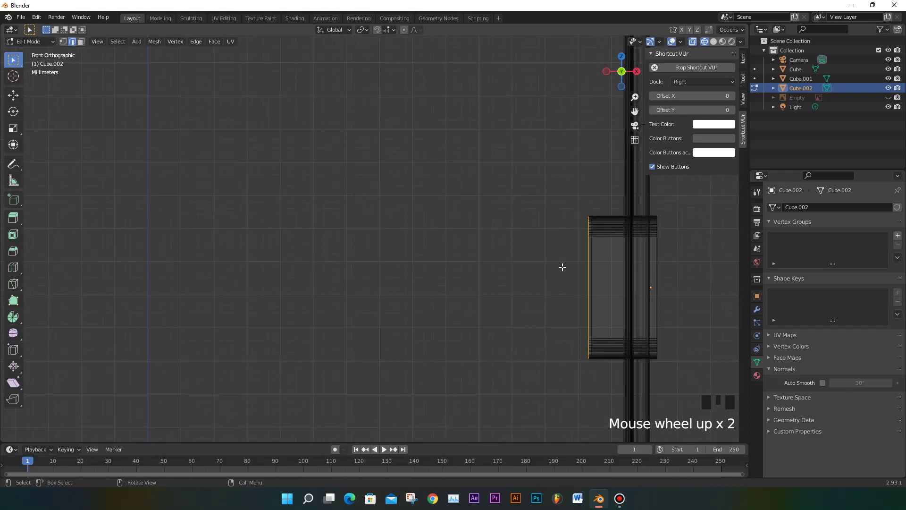
key(s)
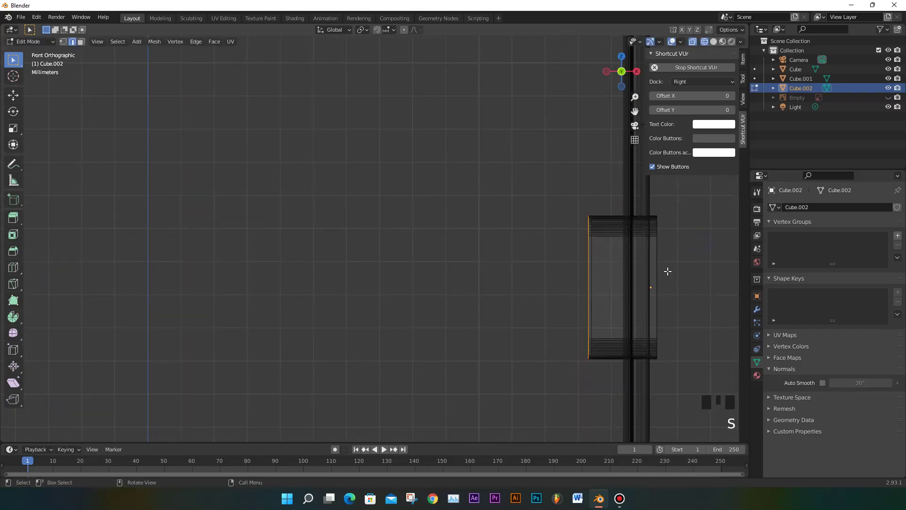
key(a)
scroll(up, 3)
scroll(down, 3)
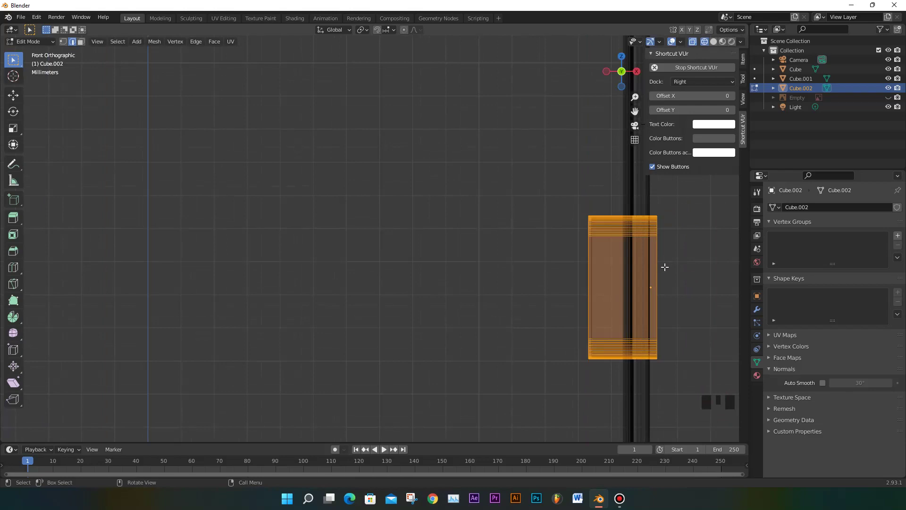
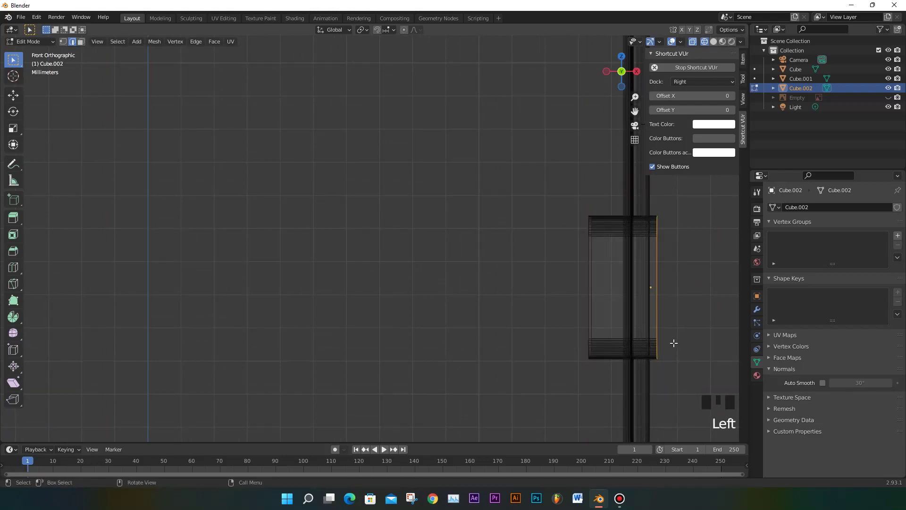
Move the piece about 0.0018 m along X onto the phone's side edge and leave Edit Mode
key(g)
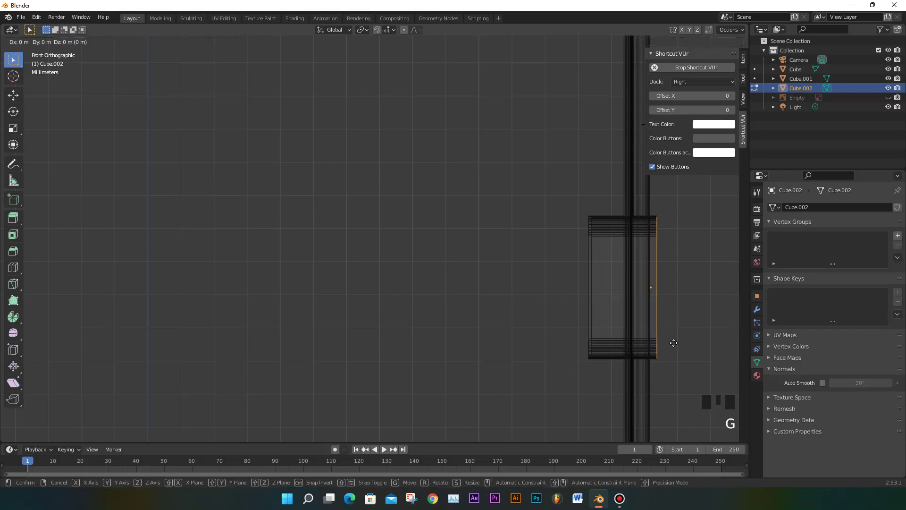
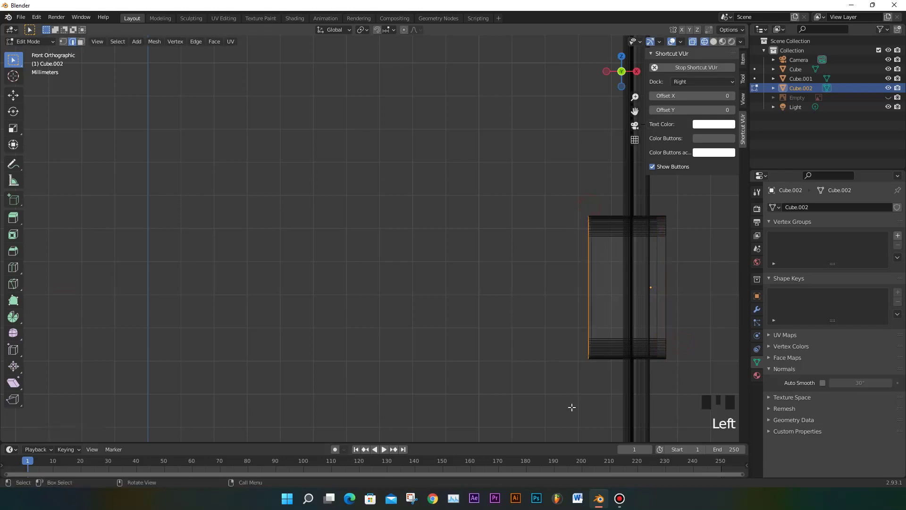
scroll(up, 3)
key(g)
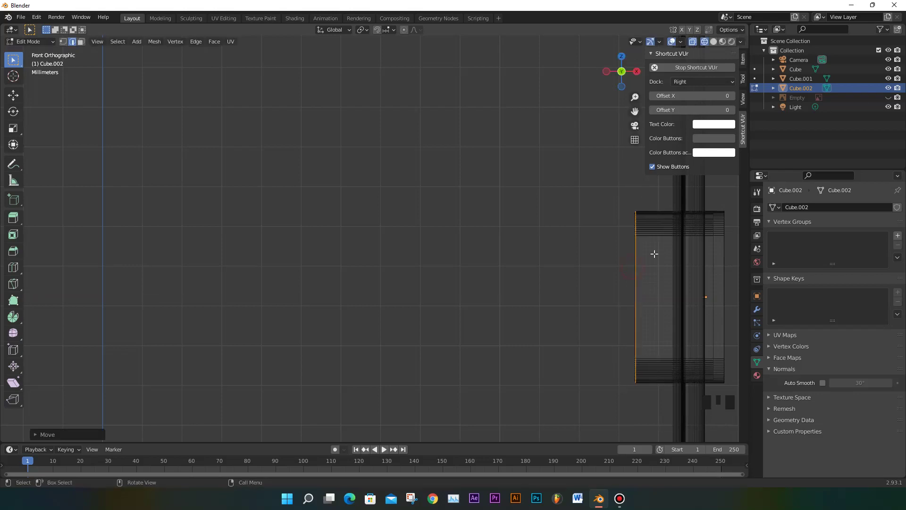
scroll(down, 3)
scroll(down, 3)
scroll(down, 3)
click(888, 102)
scroll(down, 3)
scroll(up, 3)
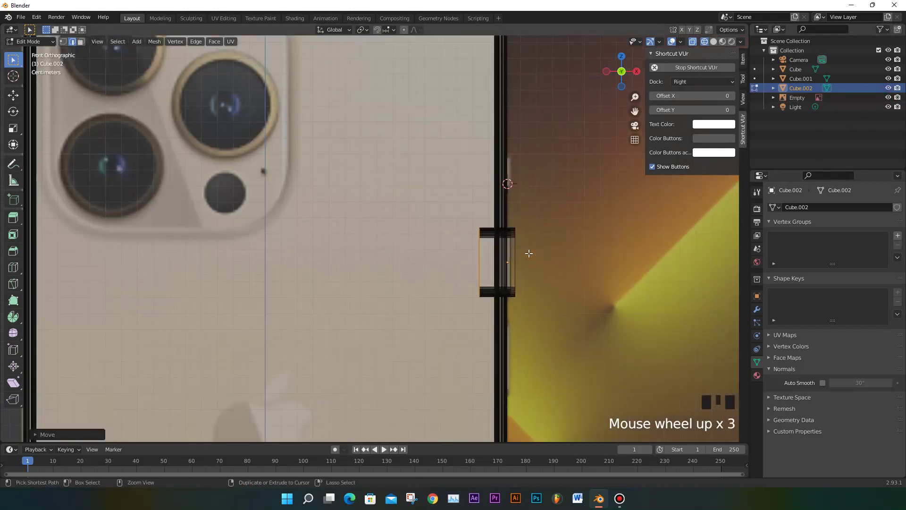
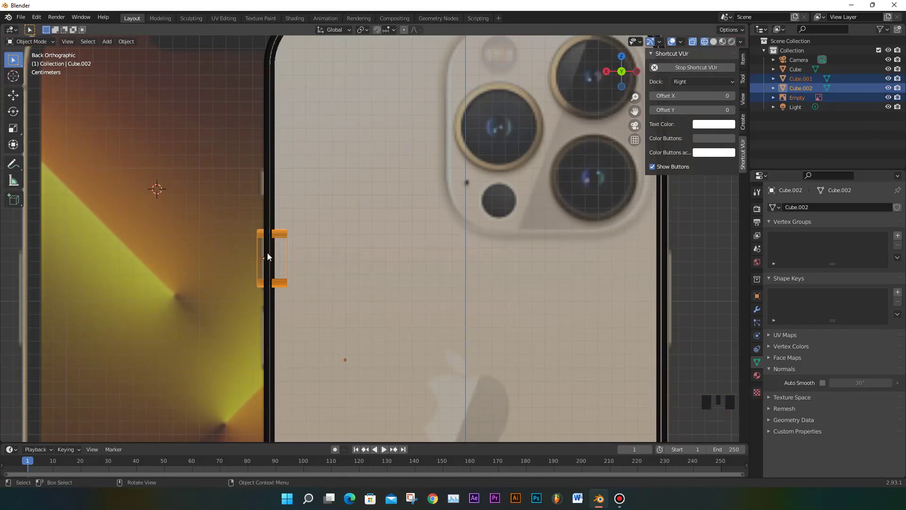
Select both side-button pieces, Cube.001 and Cube.002, together in the viewport
key(shift+d)
key(ctrl+z)
click(22, 233)
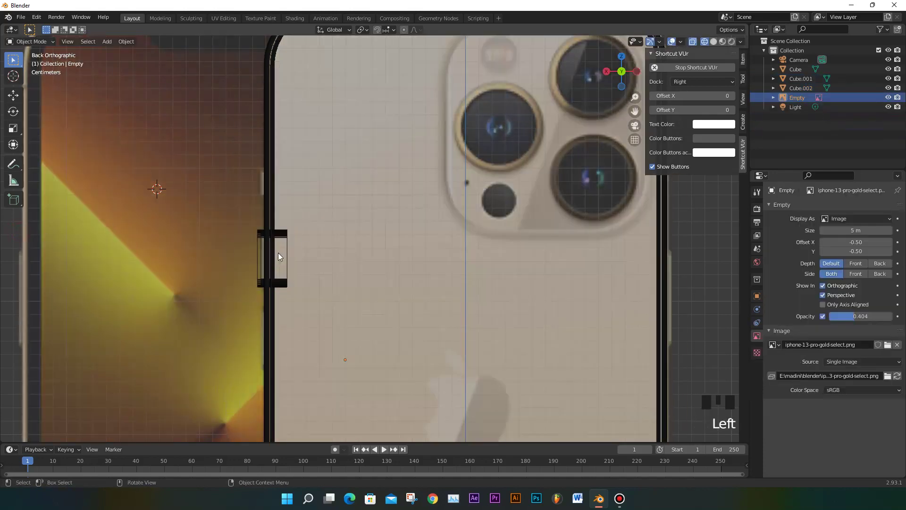
click(259, 256)
click(263, 256)
click(263, 252)
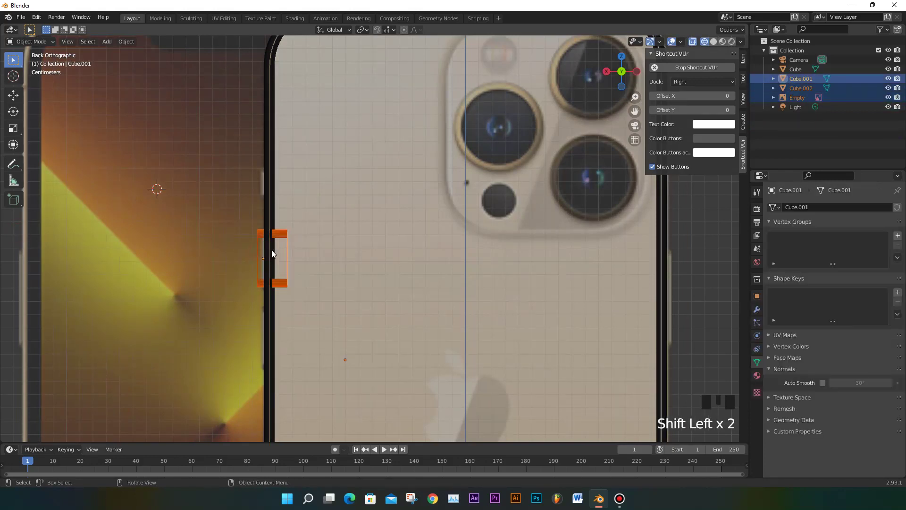
scroll(up, 3)
scroll(down, 3)
scroll(up, 3)
click(247, 190)
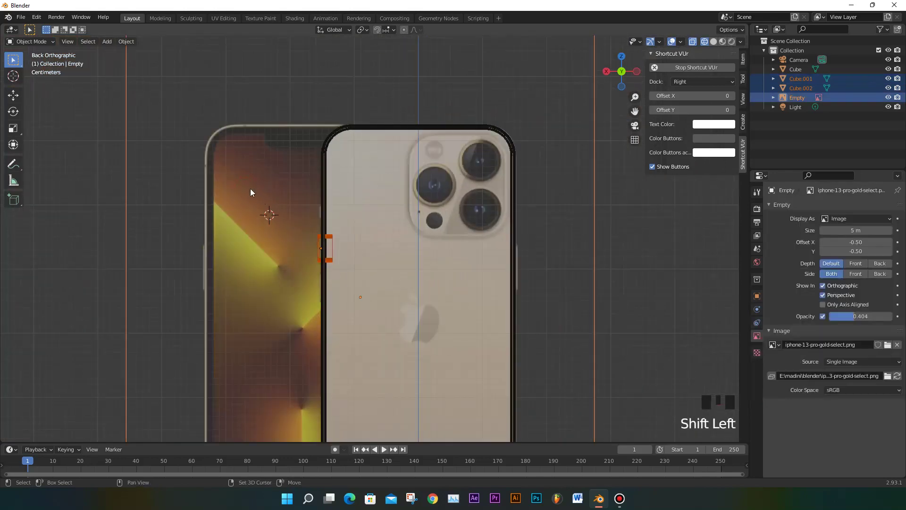
Toggle the reference photo's visibility and X-ray to compare the pieces with the photo's button
scroll(up, 3)
scroll(up, 3)
key(shift+d)
key(ctrl+z)
scroll(down, 3)
click(72, 183)
click(143, 192)
click(891, 99)
scroll(up, 3)
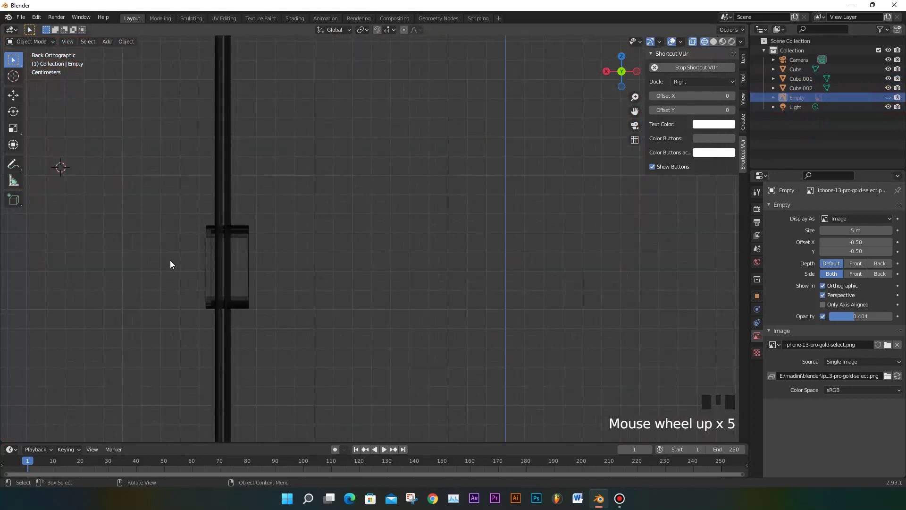
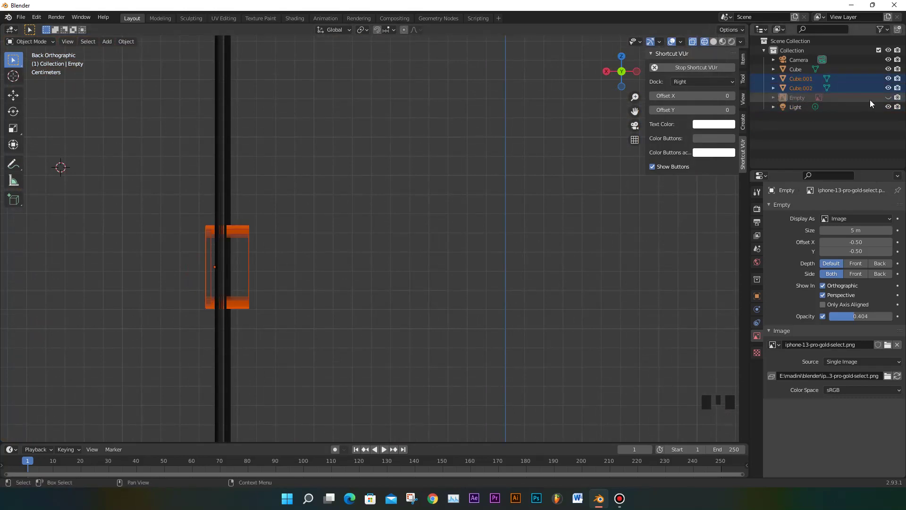
click(870, 110)
scroll(down, 3)
scroll(up, 3)
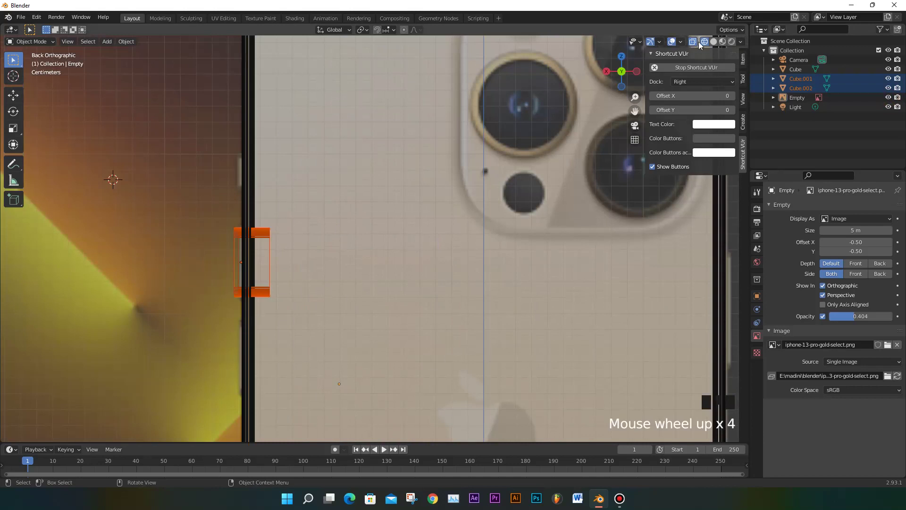
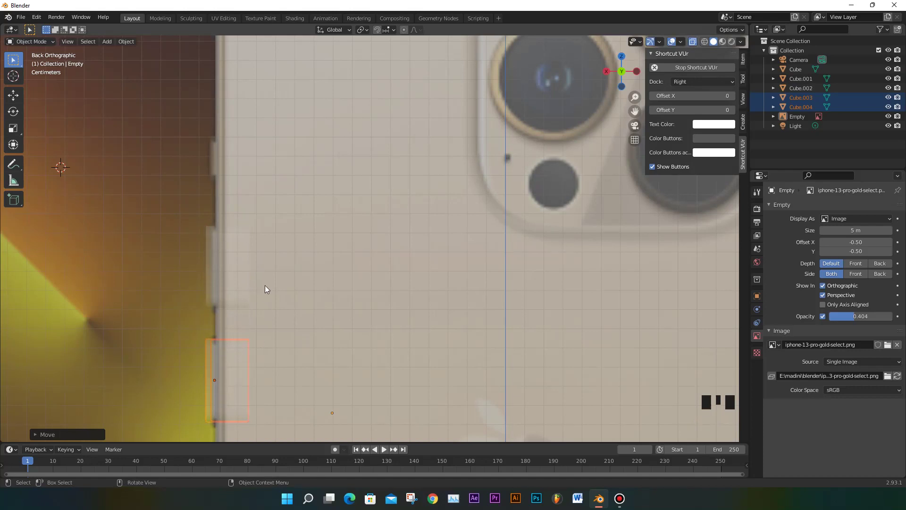
Duplicate and mirror the button pieces, move the copy toward the other side, and hide the reference photo
scroll(down, 3)
scroll(down, 3)
scroll(up, 3)
key(shift+d)
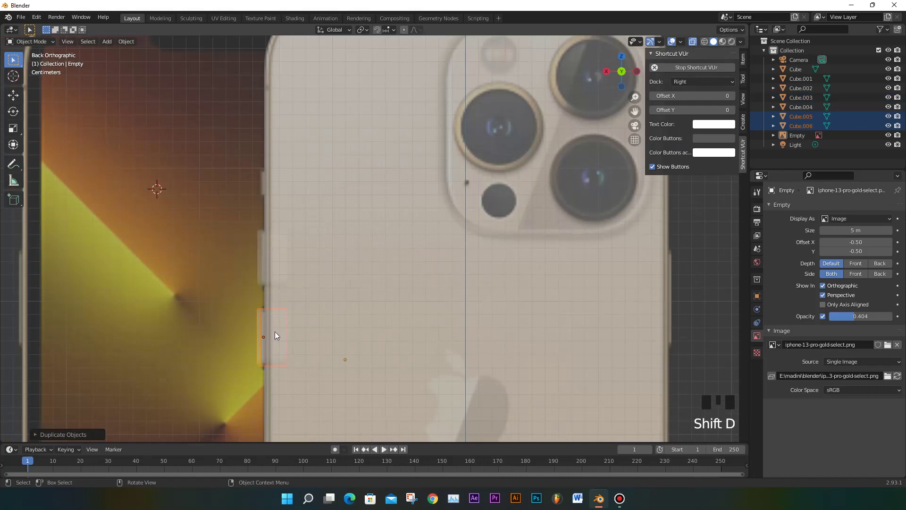
drag(278, 332, 318, 403)
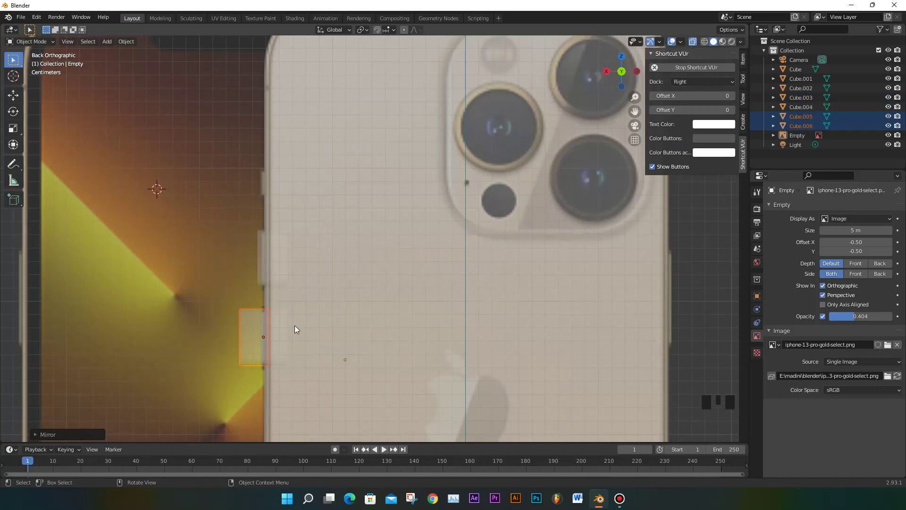
key(g)
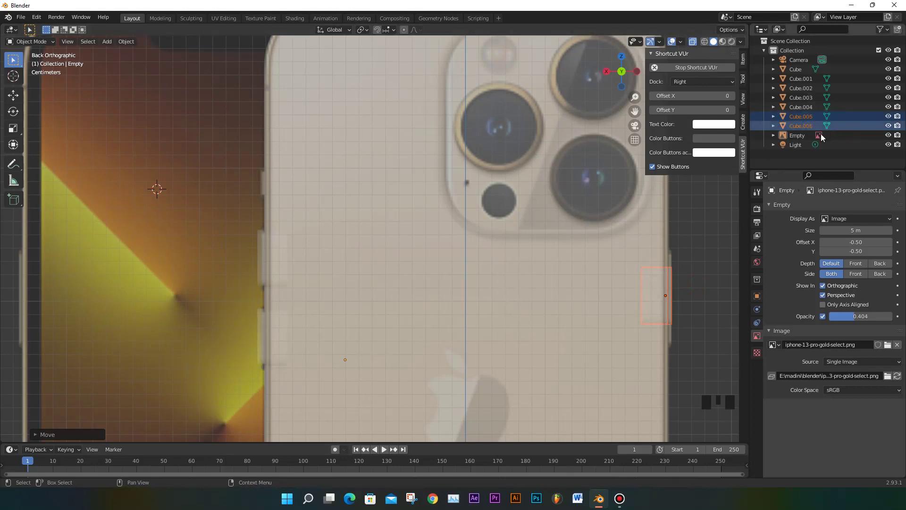
click(888, 142)
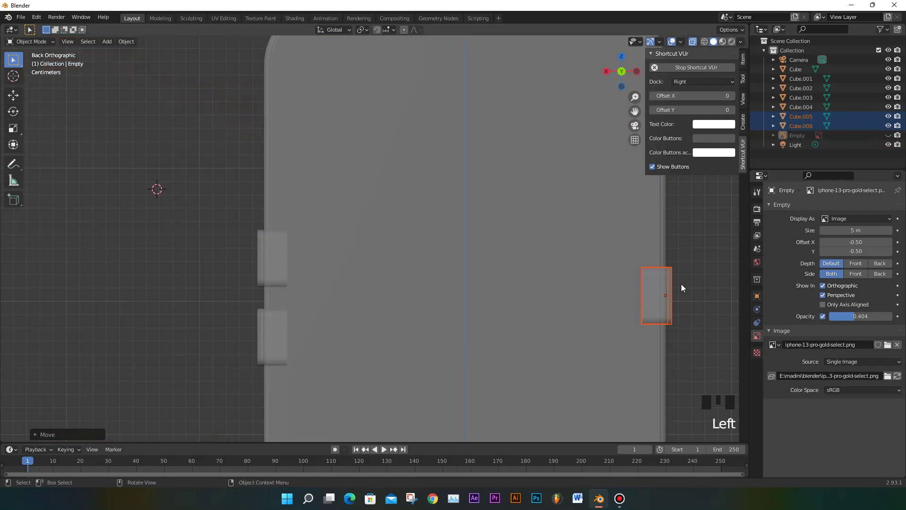
scroll(up, 3)
Bring the phone's opposite edge into view and start moving the mirrored copy toward it
drag(666, 281, 476, 275)
key(g)
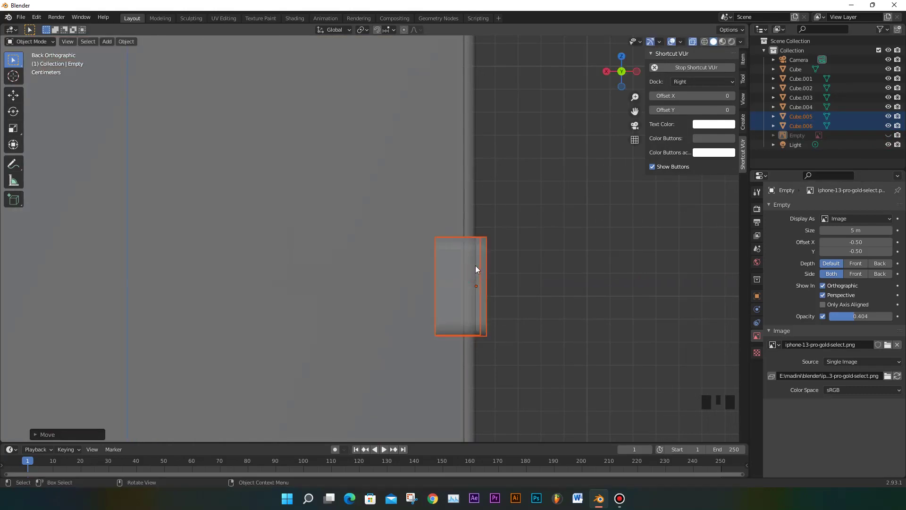
scroll(down, 3)
drag(487, 247, 434, 243)
scroll(down, 3)
drag(490, 277, 441, 249)
scroll(down, 3)
drag(442, 309, 369, 300)
scroll(up, 3)
Seat the button copy on the opposite edge, then select the phone body
drag(358, 294, 693, 42)
click(693, 42)
drag(403, 209, 384, 178)
click(384, 178)
drag(410, 241, 341, 282)
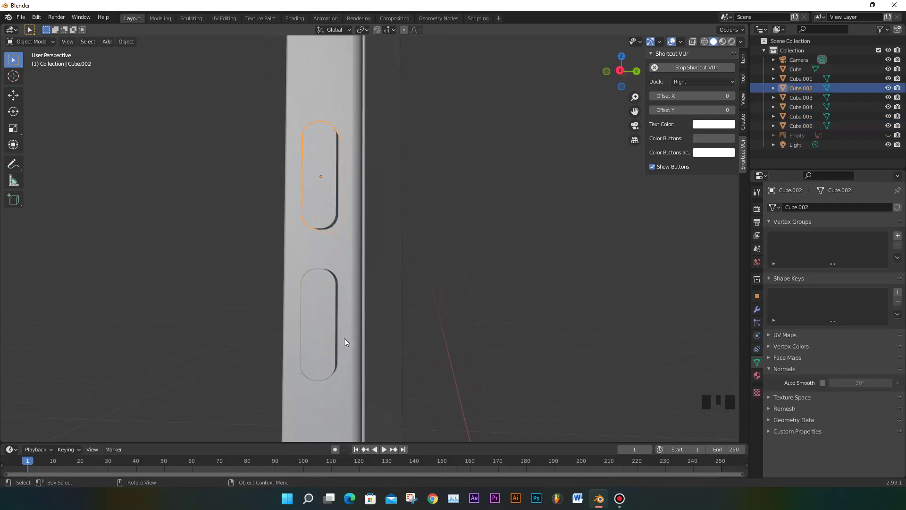
scroll(up, 3)
scroll(down, 3)
drag(369, 267, 358, 264)
click(358, 264)
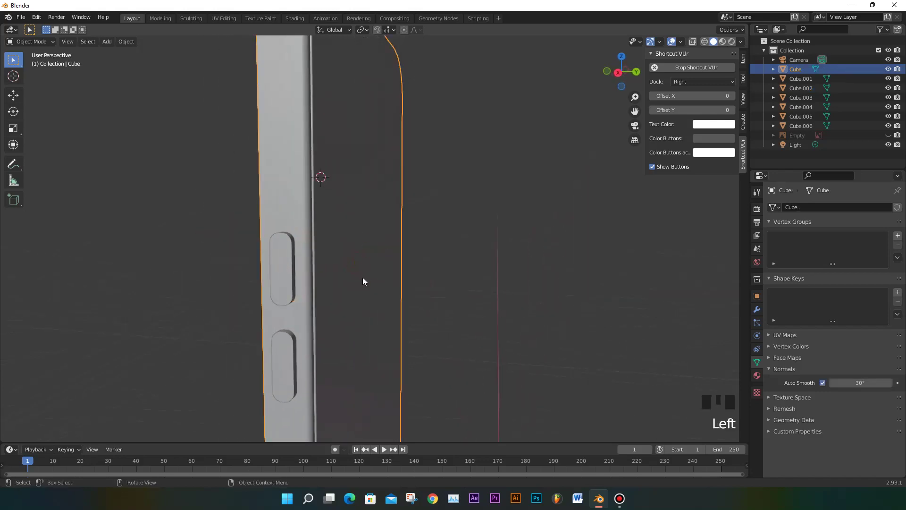
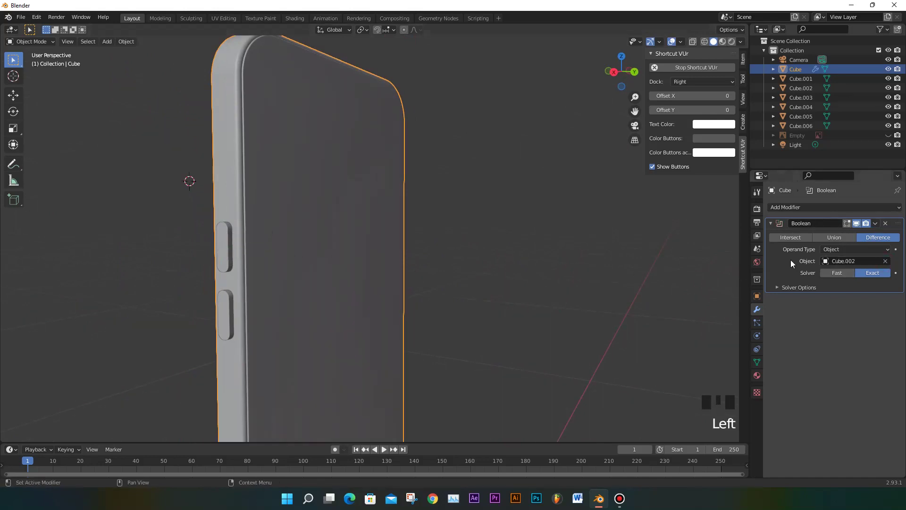
Try a Boolean Difference cut of the button piece into the phone body, inspect the recess, and undo
drag(879, 227, 229, 249)
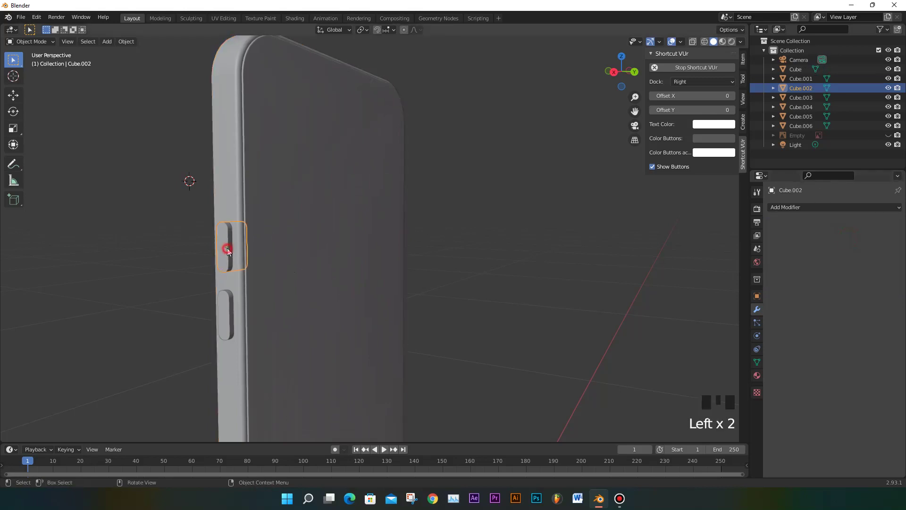
key(Delete)
drag(264, 255, 282, 258)
scroll(up, 3)
scroll(down, 3)
drag(179, 315, 195, 306)
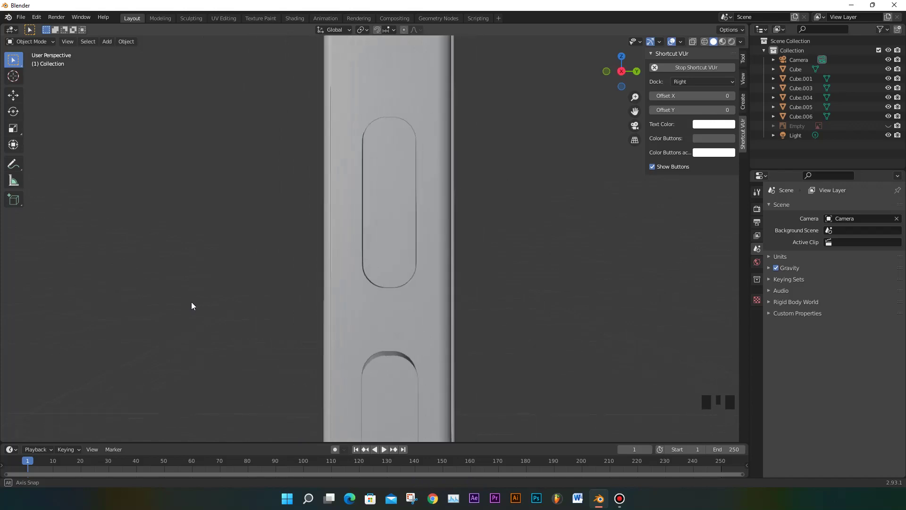
scroll(up, 3)
drag(357, 266, 876, 124)
key(ctrl+z)
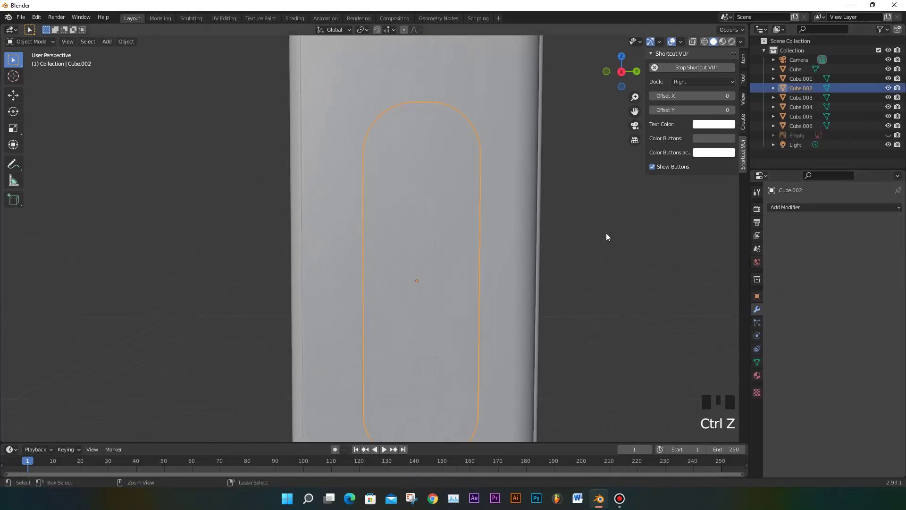
scroll(down, 3)
scroll(up, 3)
drag(653, 244, 648, 253)
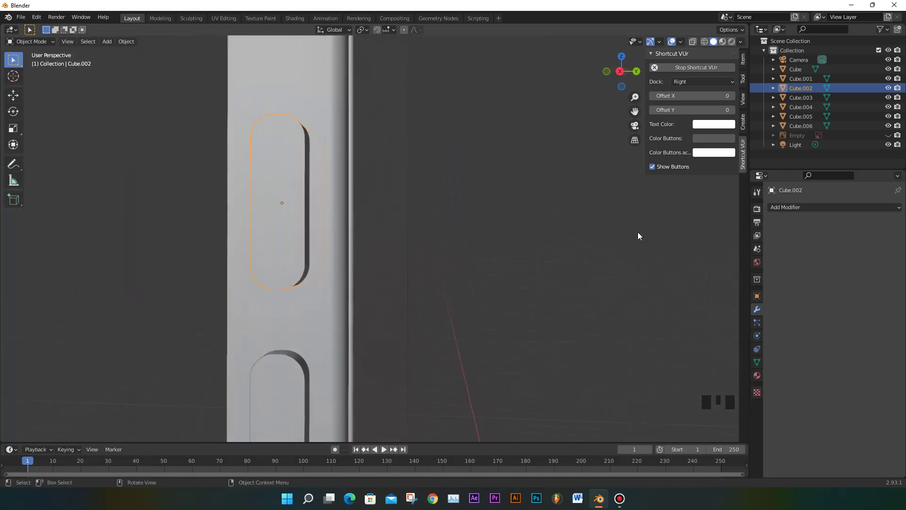
Redo the Boolean Difference with Cube.002 as the cutter and delete the cutter to test the recess
drag(406, 290, 413, 137)
key(s)
click(448, 84)
drag(714, 255, 870, 227)
drag(876, 227, 863, 238)
drag(876, 228, 866, 305)
click(887, 265)
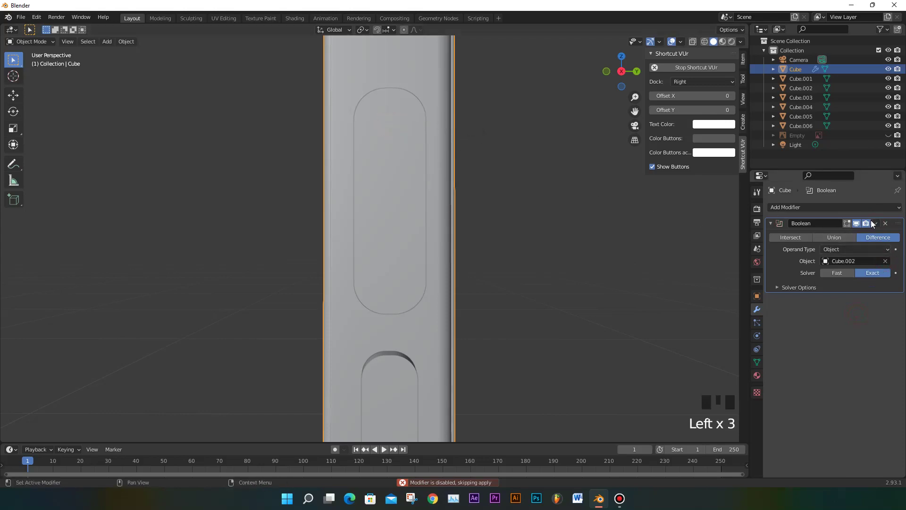
drag(878, 223, 392, 129)
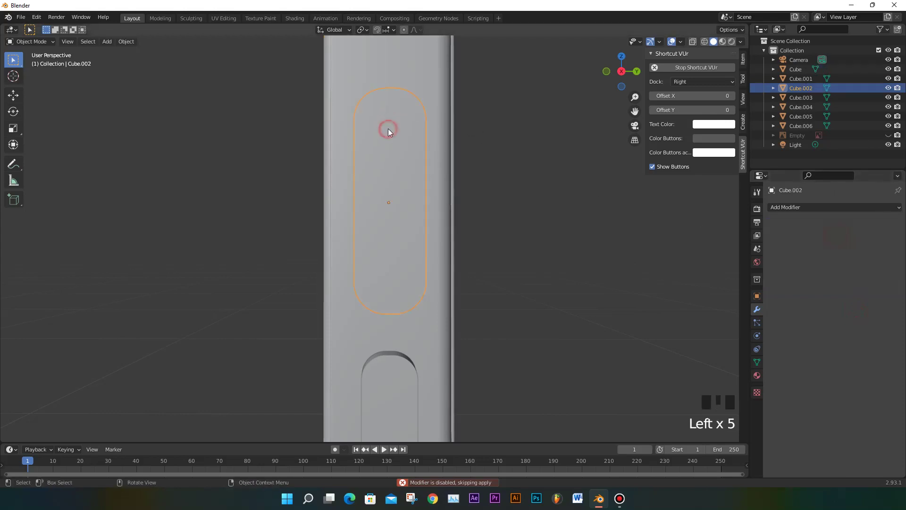
key(Delete)
drag(436, 144, 343, 230)
Undo the whole attempt step by step back to the intact phone body and button pieces
key(ctrl+z)
key(ctrl+z)
key(ctrl+z)
key(ctrl+z)
key(ctrl+z)
key(ctrl+z)
key(ctrl+z)
key(ctrl+z)
key(ctrl+z)
key(ctrl+z)
Add a Boolean Difference modifier with the button cube on the phone body and apply it
drag(518, 199, 791, 211)
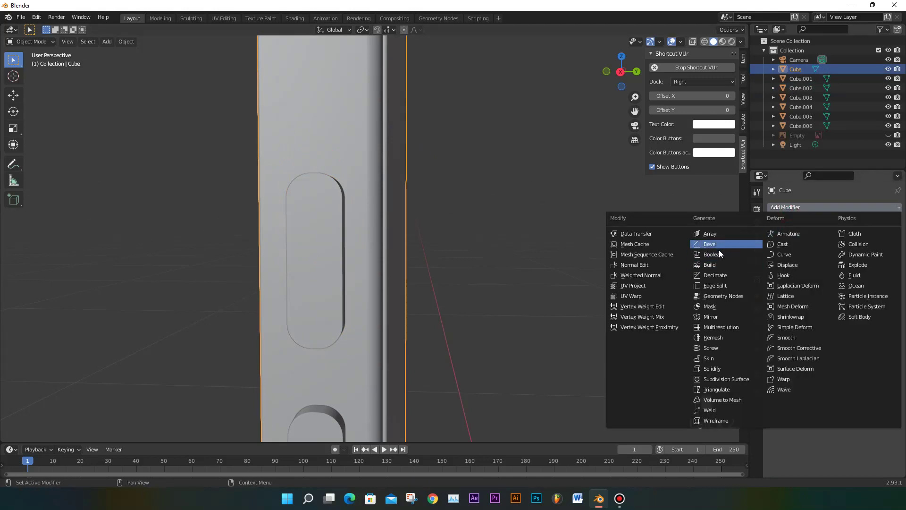
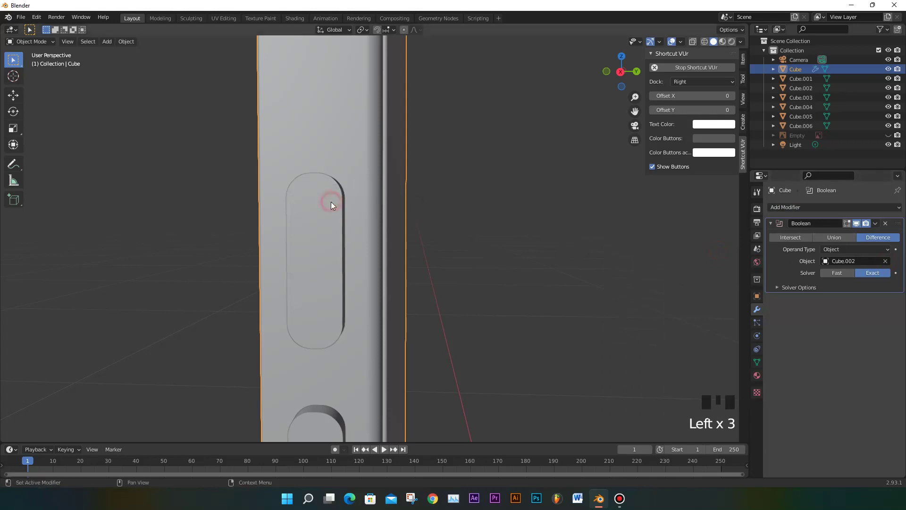
drag(878, 227, 395, 218)
drag(395, 218, 501, 214)
key(ctrl+z)
key(ctrl+z)
key(ctrl+z)
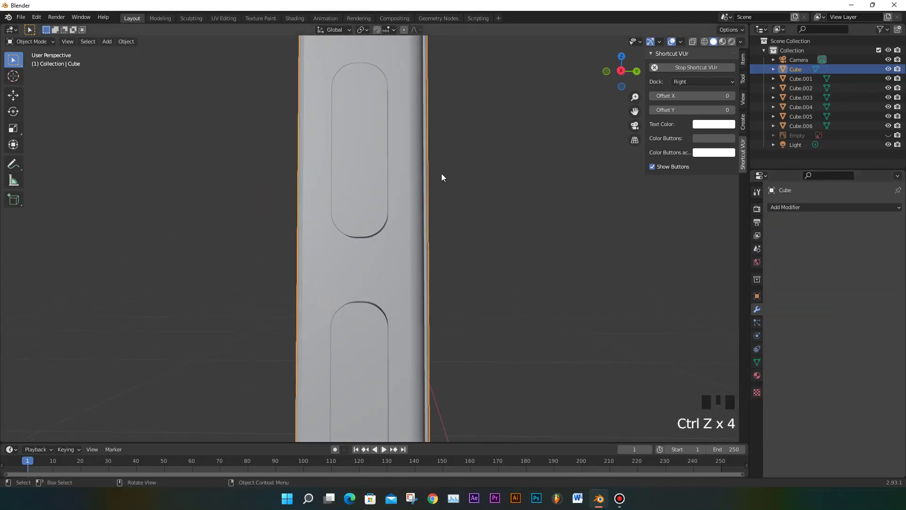
Orbit to view the two stacked recesses and select the upper and lower button pieces
scroll(down, 3)
drag(404, 206, 257, 238)
click(256, 238)
click(252, 315)
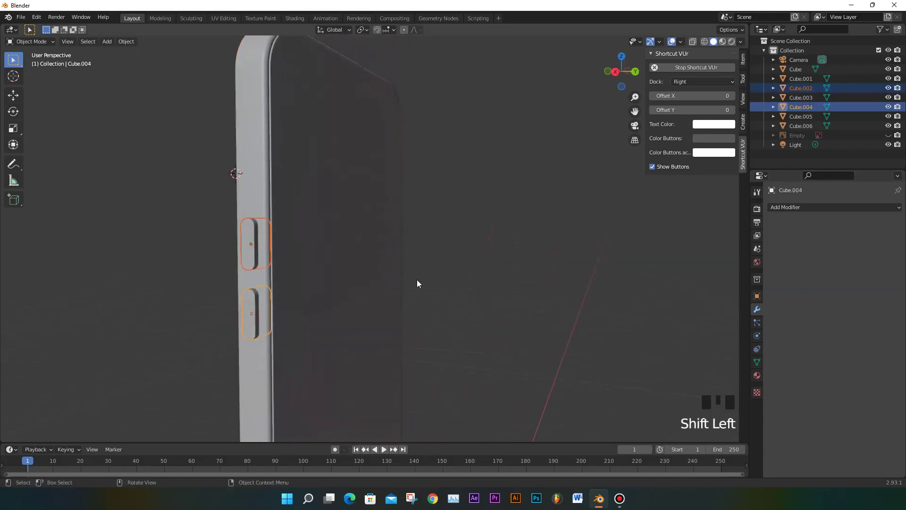
Select the right-edge and both left-edge button pieces in wireframe view and join them with Ctrl+J
drag(414, 286, 414, 260)
click(414, 260)
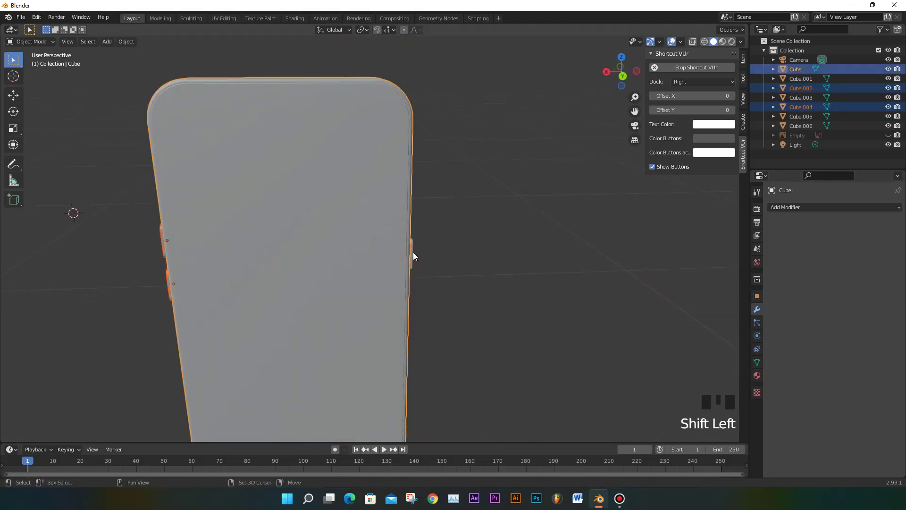
click(415, 256)
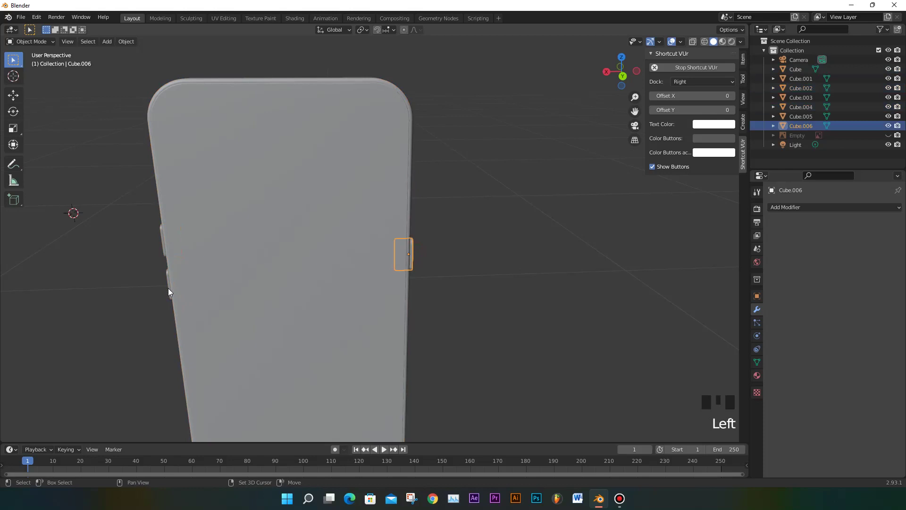
click(172, 288)
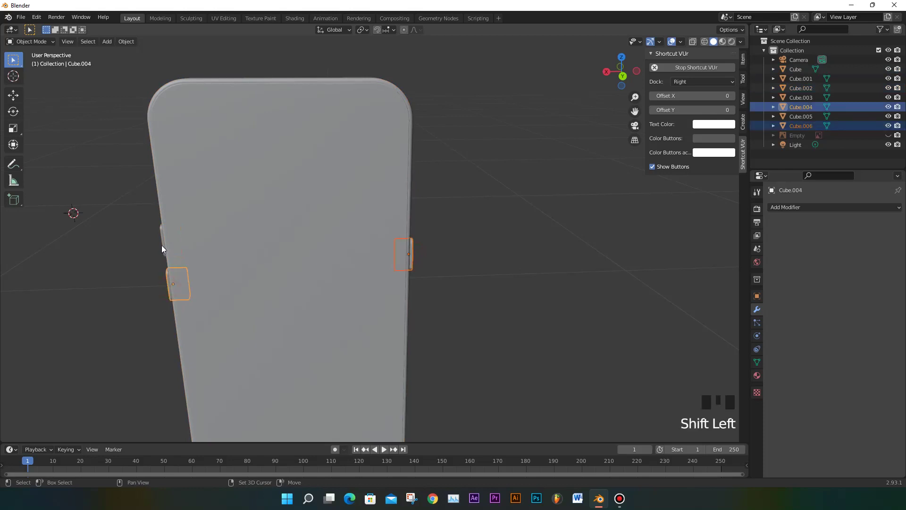
click(164, 246)
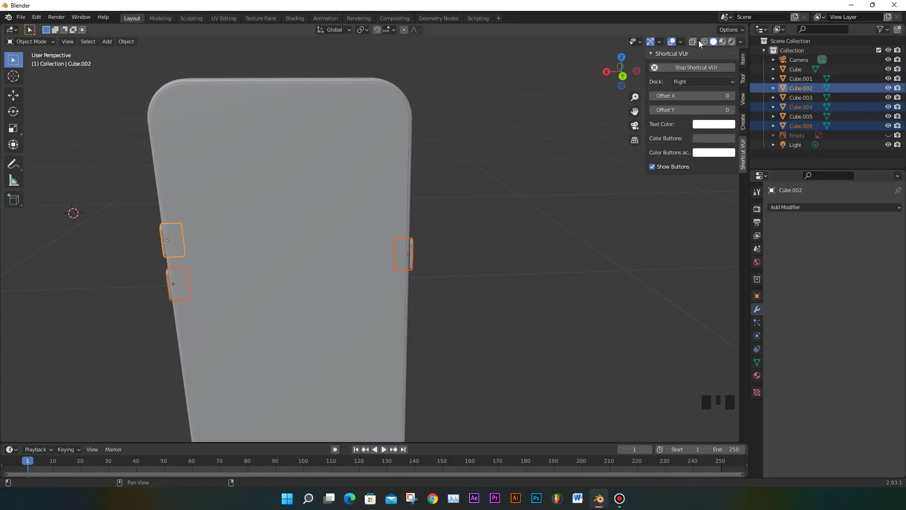
click(702, 47)
drag(317, 272, 199, 261)
scroll(up, 3)
drag(424, 285, 372, 260)
key(ctrl+j)
Return to solid shading, apply the boolean cut on the phone body and delete the cutter Cube.002
scroll(down, 3)
scroll(up, 3)
drag(434, 150, 400, 132)
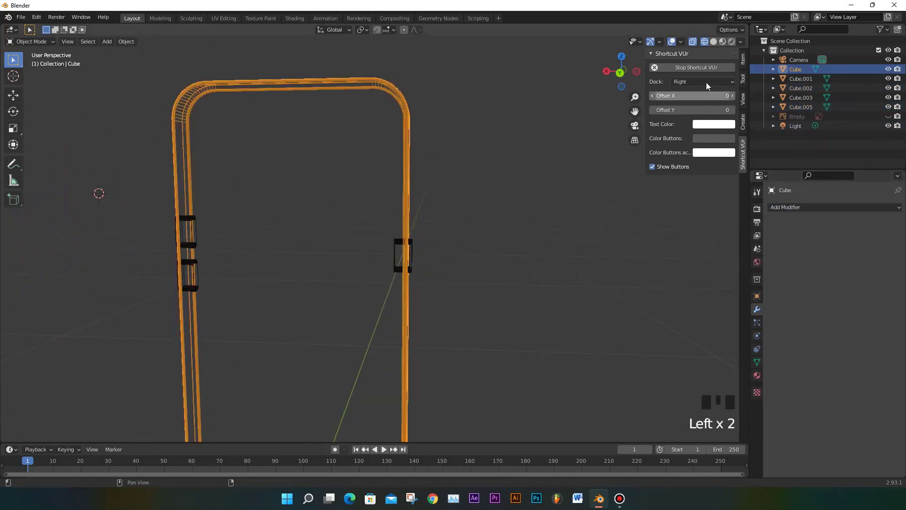
click(714, 47)
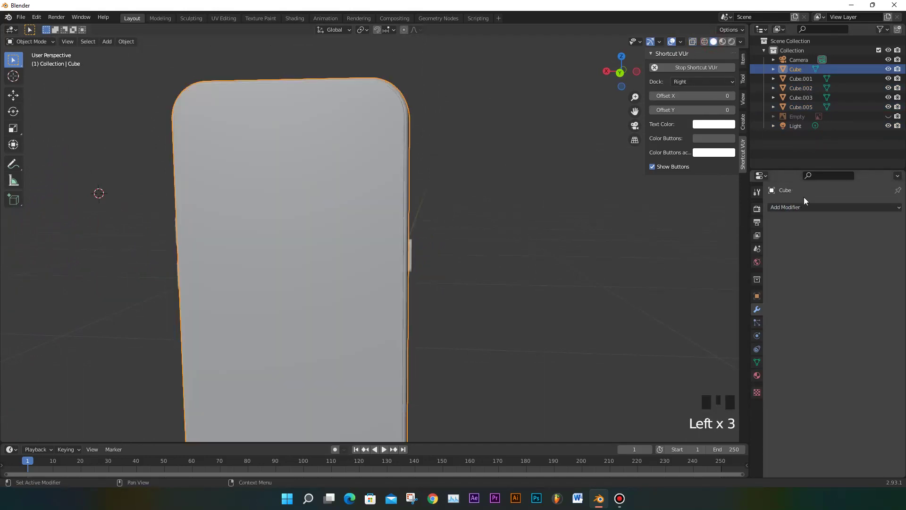
drag(719, 262, 888, 264)
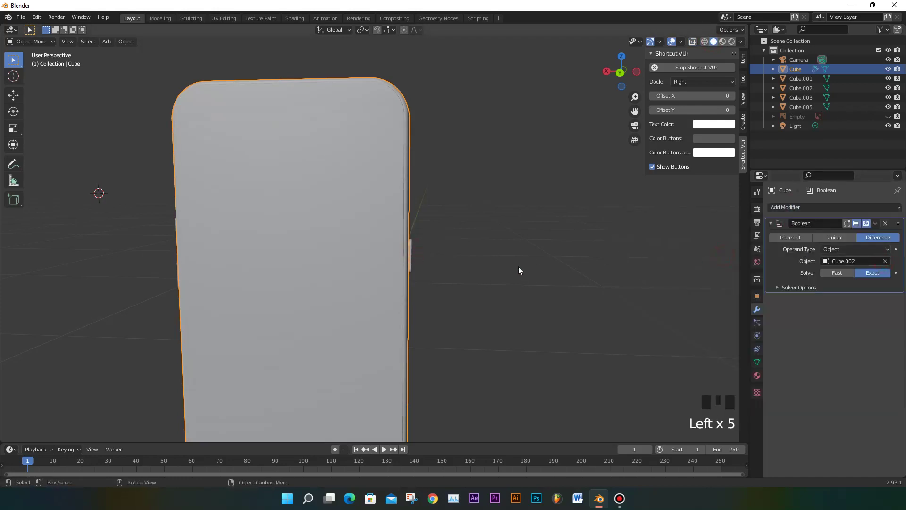
drag(878, 226, 415, 261)
key(Delete)
Orbit and zoom around the phone to inspect the finished side-button recesses
drag(451, 271, 385, 274)
scroll(up, 3)
drag(433, 314, 390, 264)
scroll(up, 3)
scroll(up, 3)
drag(393, 281, 382, 275)
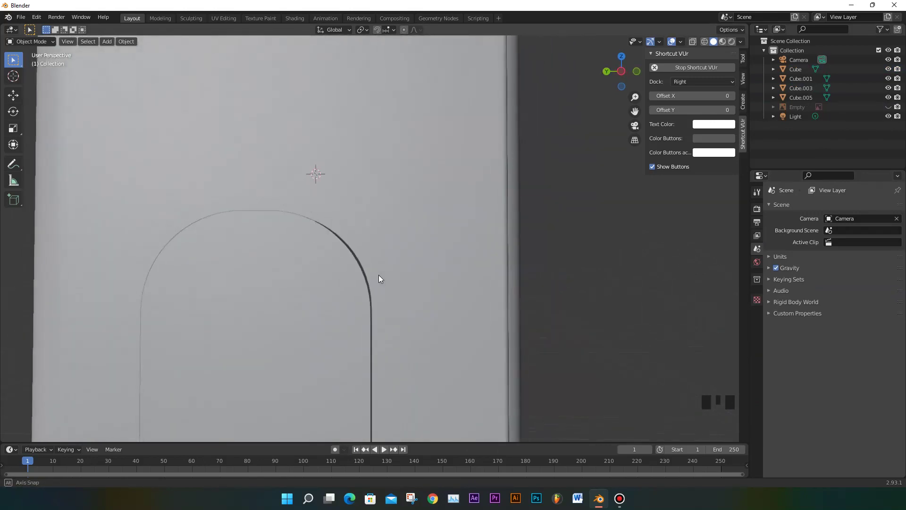
key(KP_3)
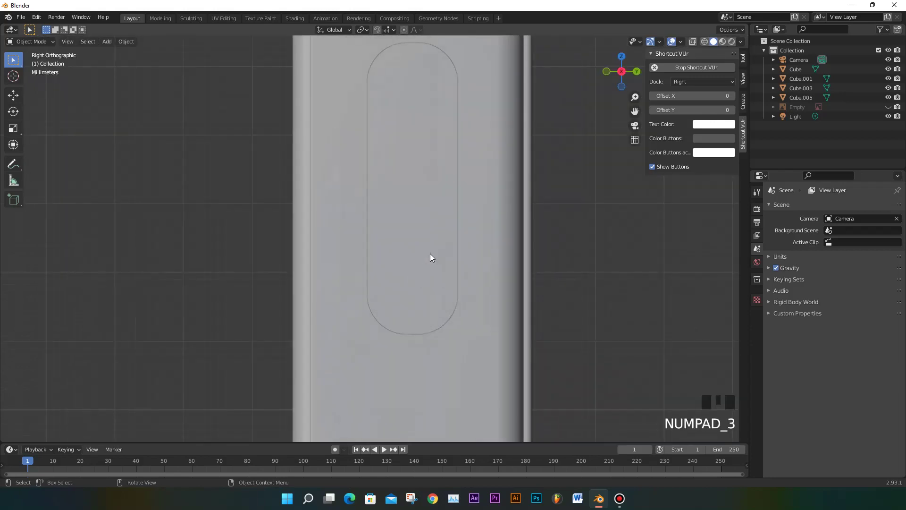
scroll(up, 3)
scroll(up, 3)
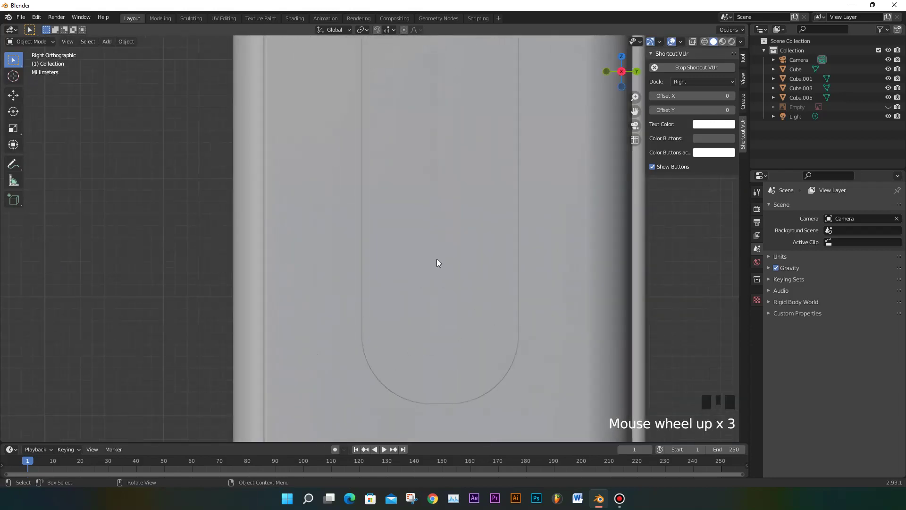
scroll(down, 3)
scroll(down, 3)
drag(471, 278, 444, 292)
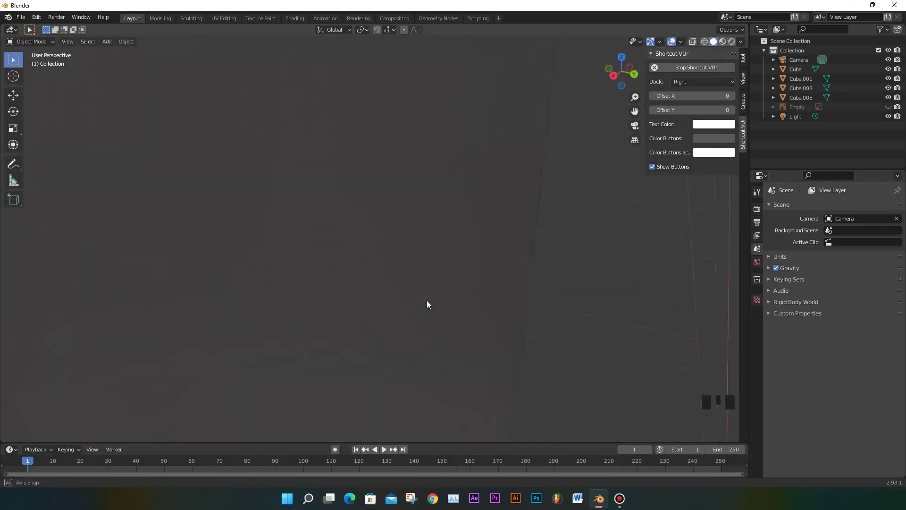
scroll(down, 3)
scroll(down, 3)
drag(503, 311, 424, 256)
scroll(up, 3)
drag(404, 280, 384, 274)
scroll(down, 3)
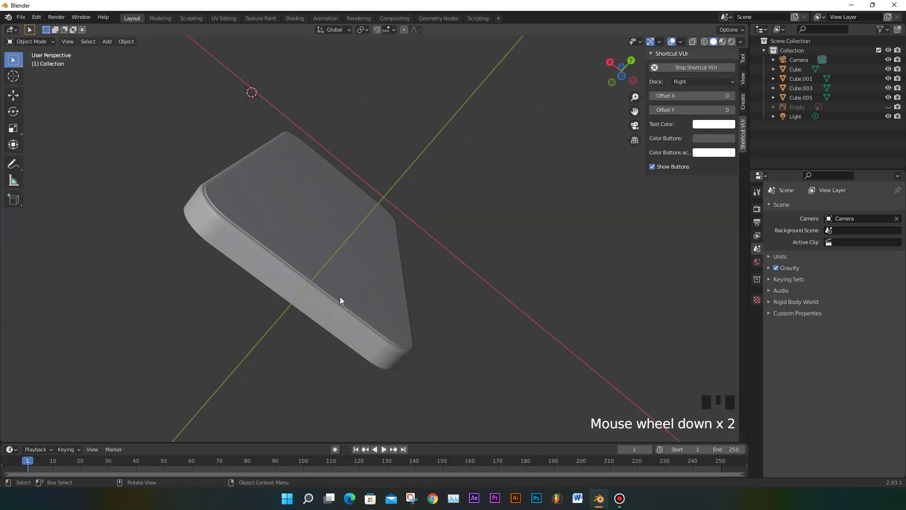
drag(344, 311, 238, 401)
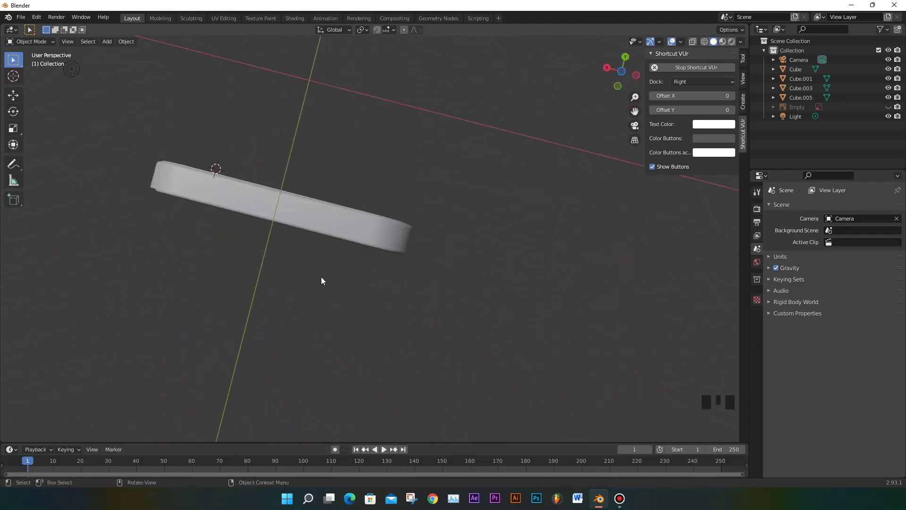
key(KP_1)
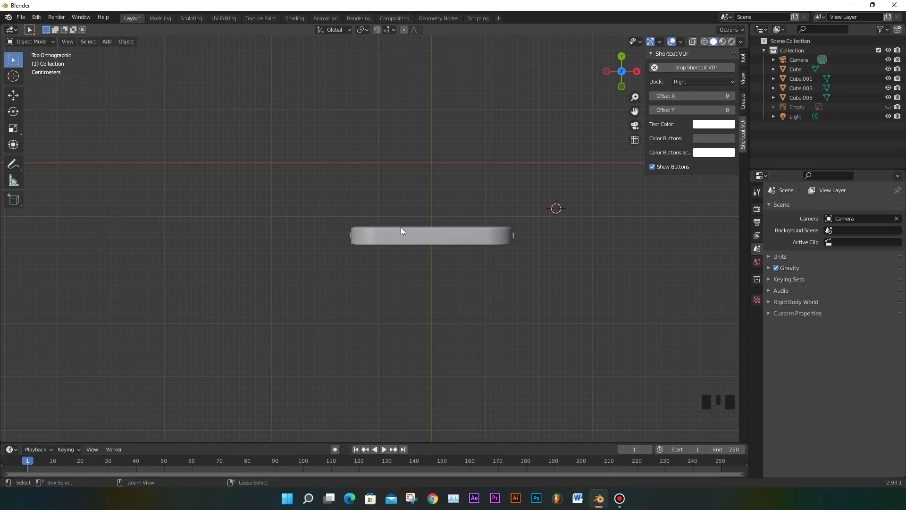
key(ctrl+KP_1)
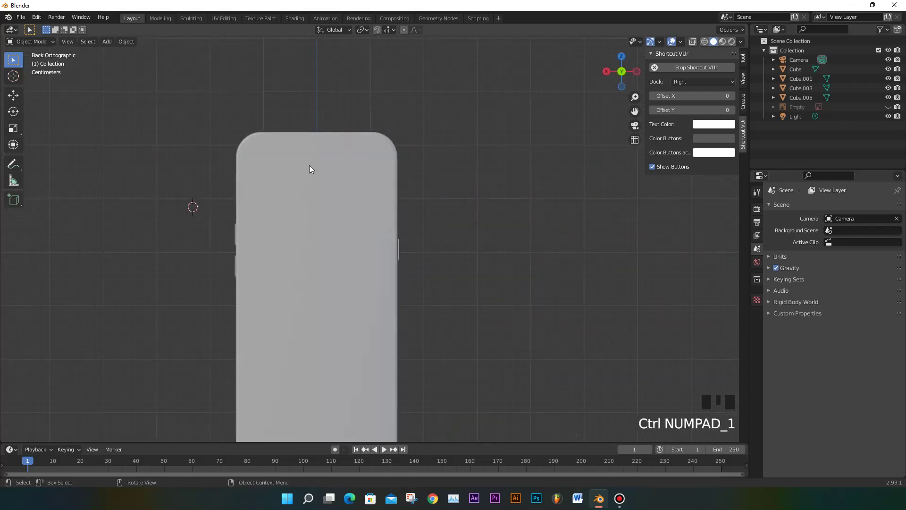
scroll(up, 3)
drag(19, 76, 521, 245)
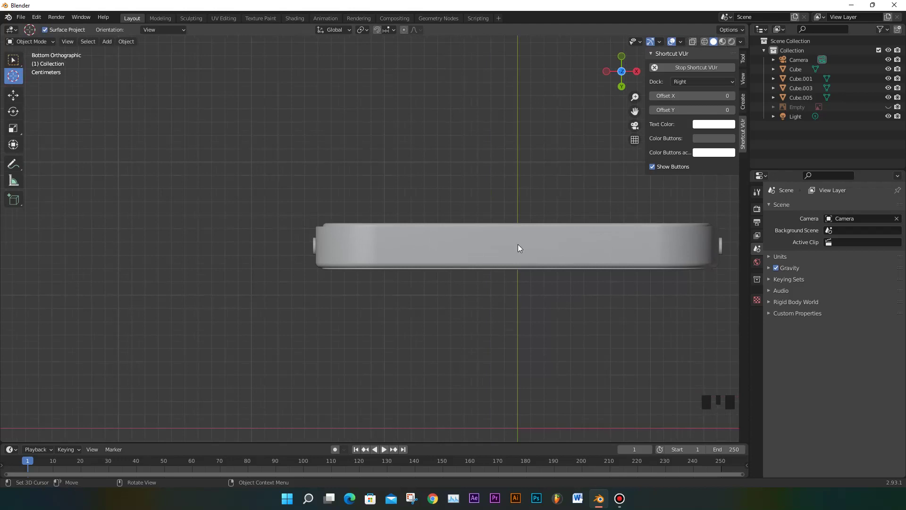
Place the 3D cursor at the bottom edge's middle and add a cylinder shrunk to hole size
click(521, 245)
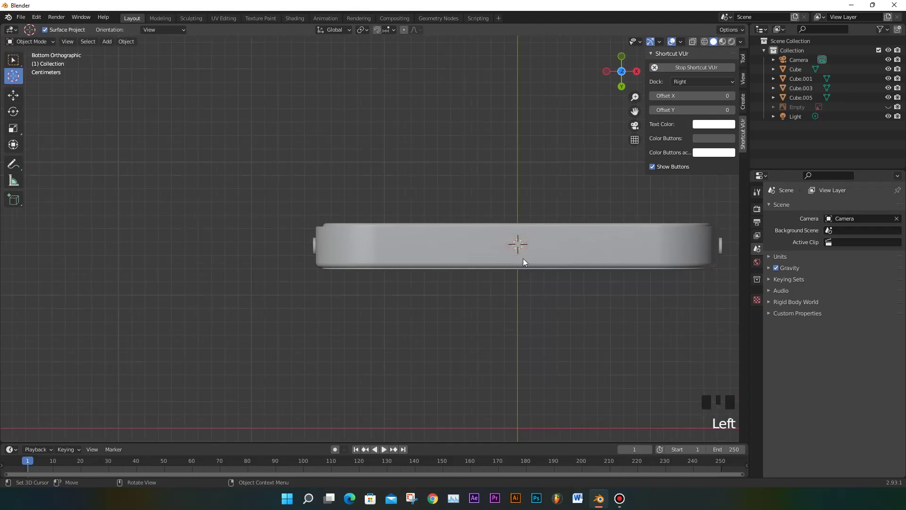
key(shift+a)
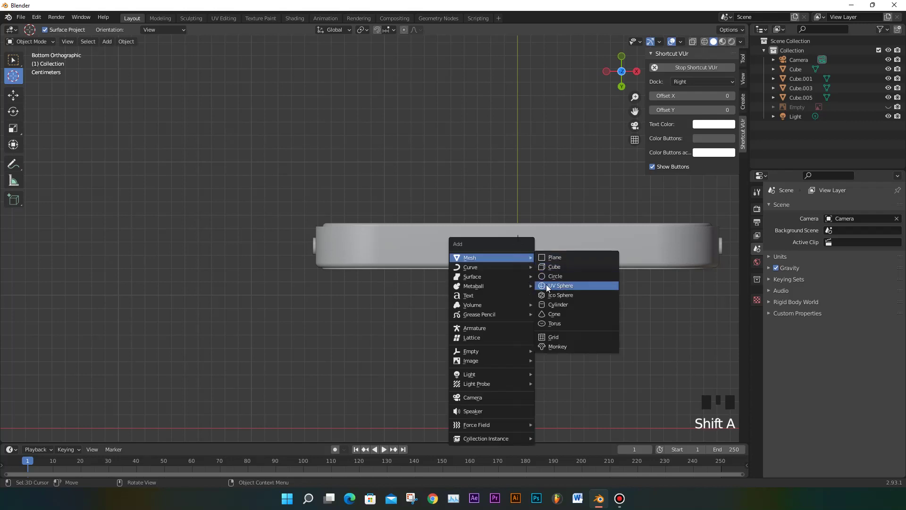
key(s)
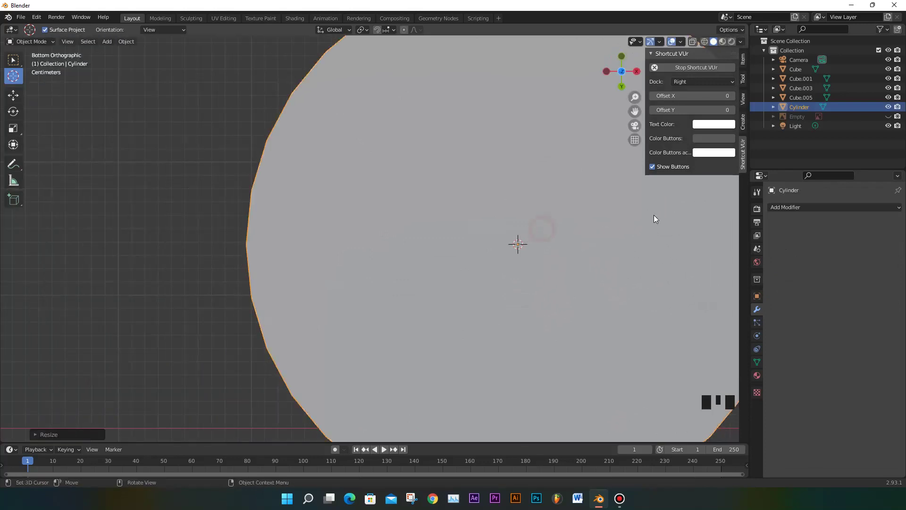
key(s)
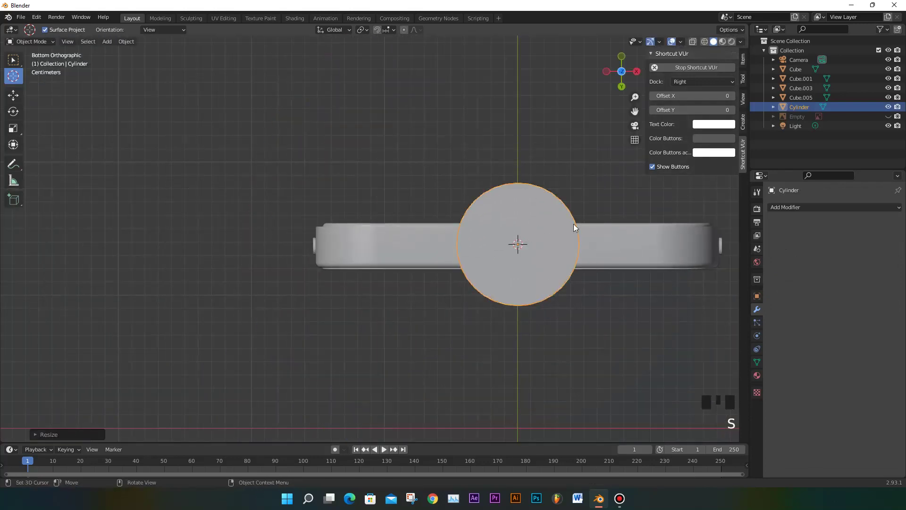
key(s)
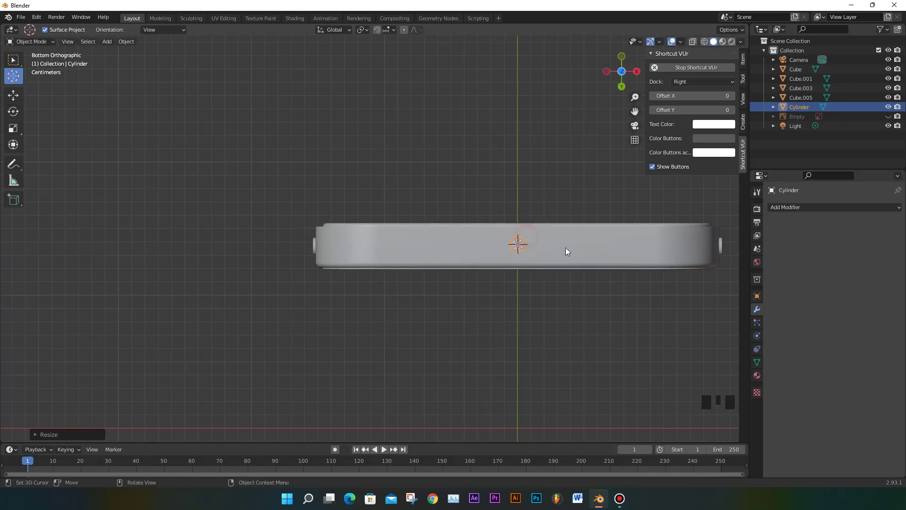
Navigate to a close front view of the cylinder at the bottom edge
drag(566, 235, 574, 218)
scroll(down, 3)
drag(589, 253, 546, 256)
key(KP_1)
scroll(down, 3)
drag(498, 361, 489, 309)
scroll(up, 3)
scroll(up, 3)
drag(501, 337, 693, 45)
drag(693, 45, 466, 257)
scroll(up, 3)
drag(513, 304, 439, 255)
scroll(up, 3)
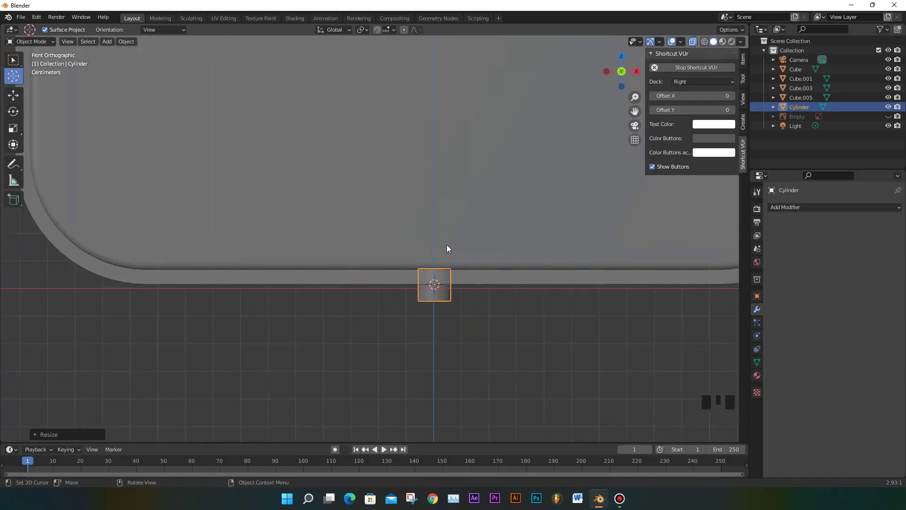
Stretch the cylinder along its height and move it into the bottom edge, viewed from below
key(s)
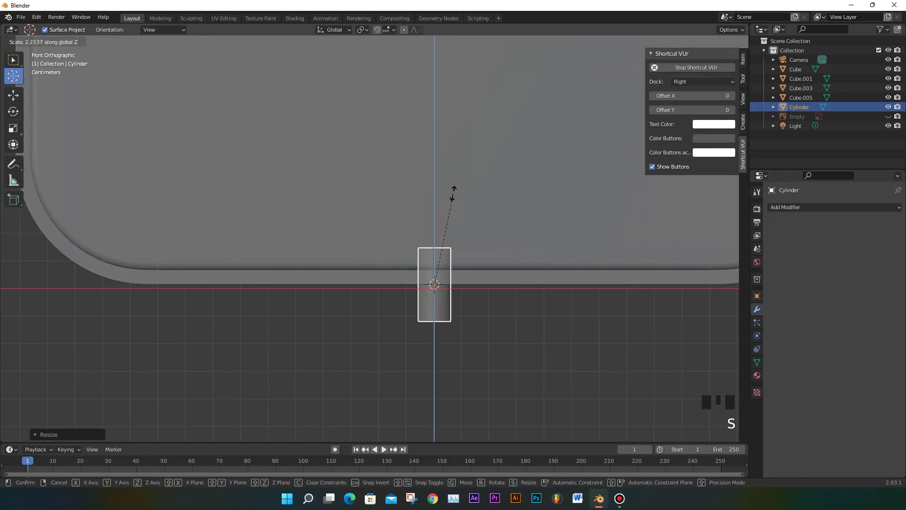
key(g)
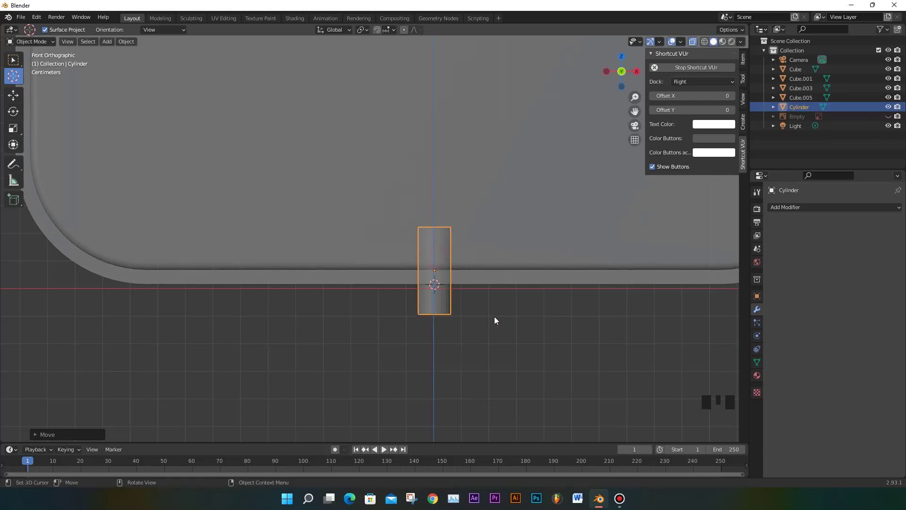
key(ctrl+KP_7)
scroll(up, 3)
key(s)
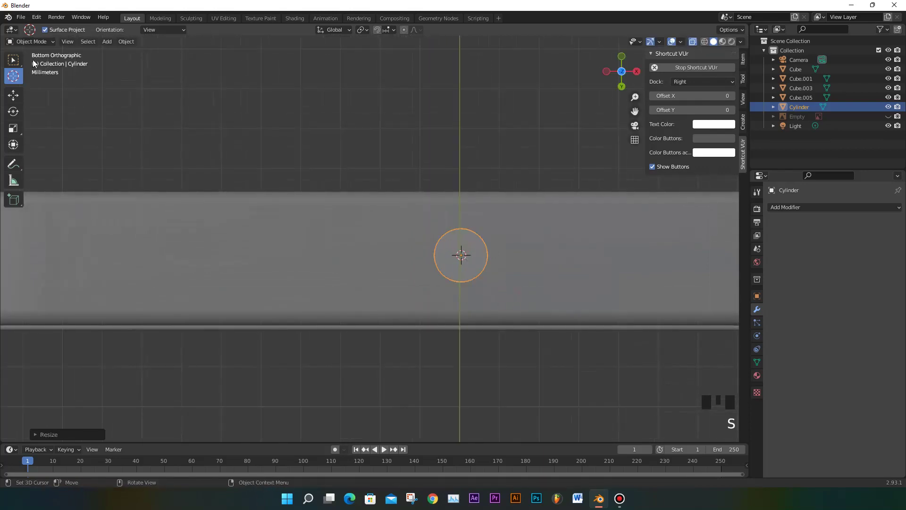
In Edit Mode, pull half the cylinder's vertices into a pill shape, then move and scale the cutter down
key(Tab)
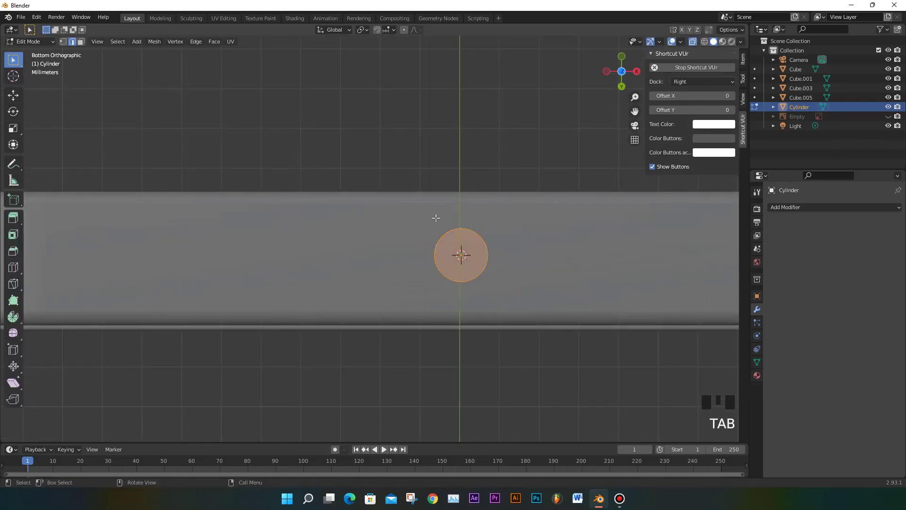
click(69, 44)
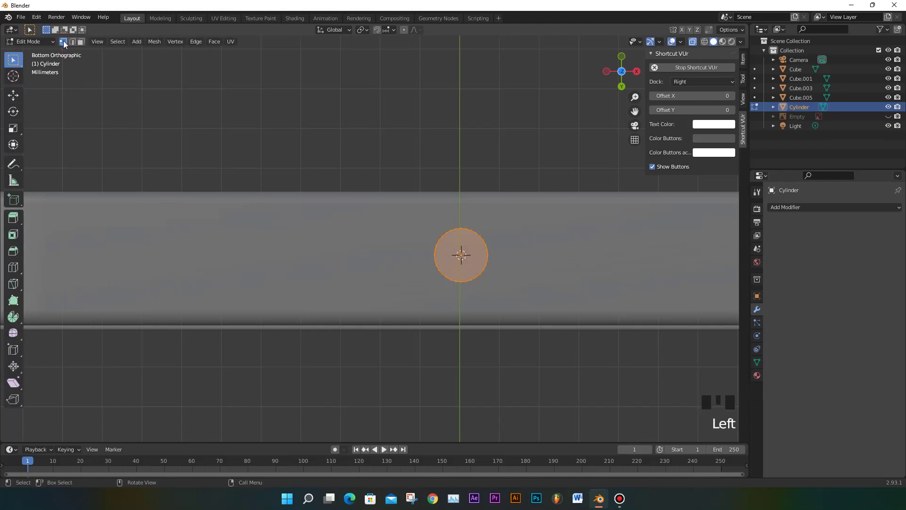
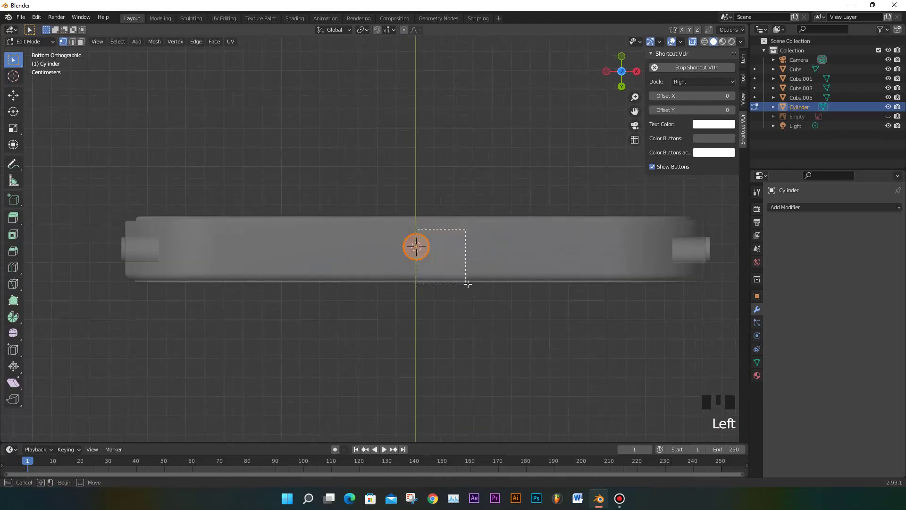
key(g)
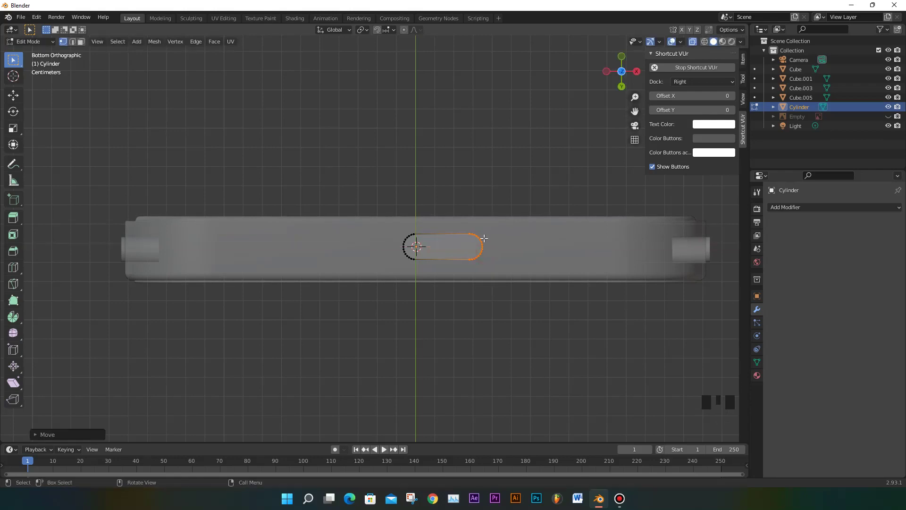
key(a)
key(g)
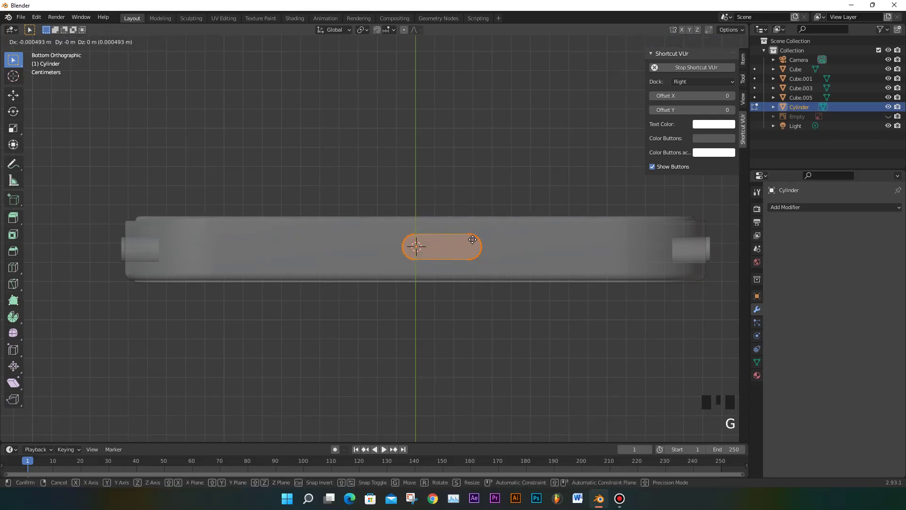
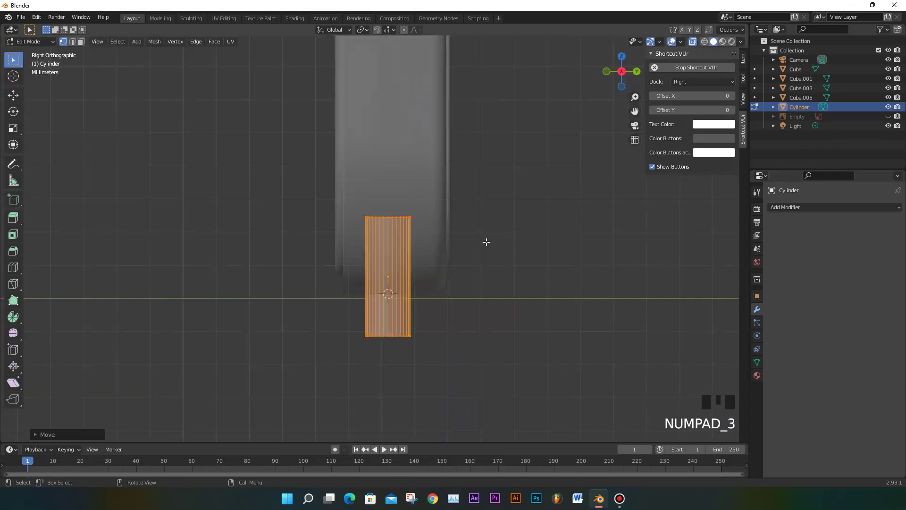
key(ctrl+KP_7)
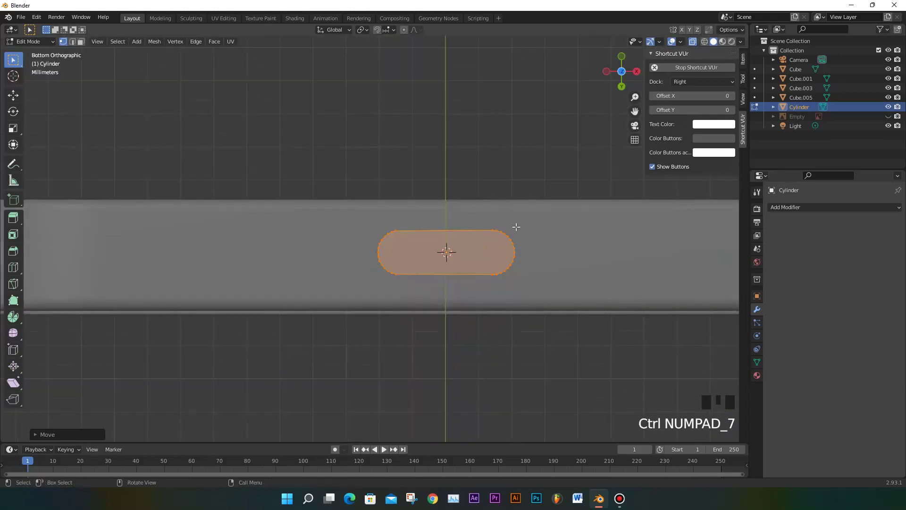
key(s)
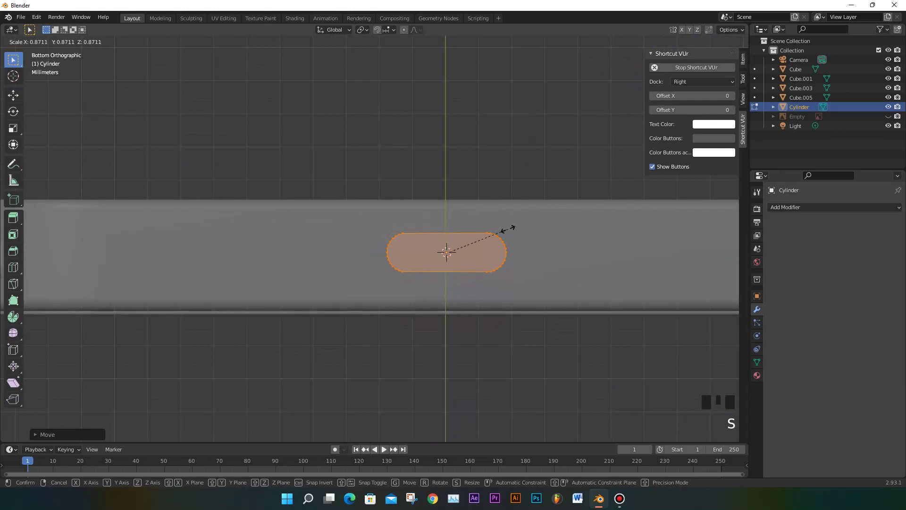
Lengthen the pill by moving its right end, then slide the whole slot shape along the bottom edge
key(g)
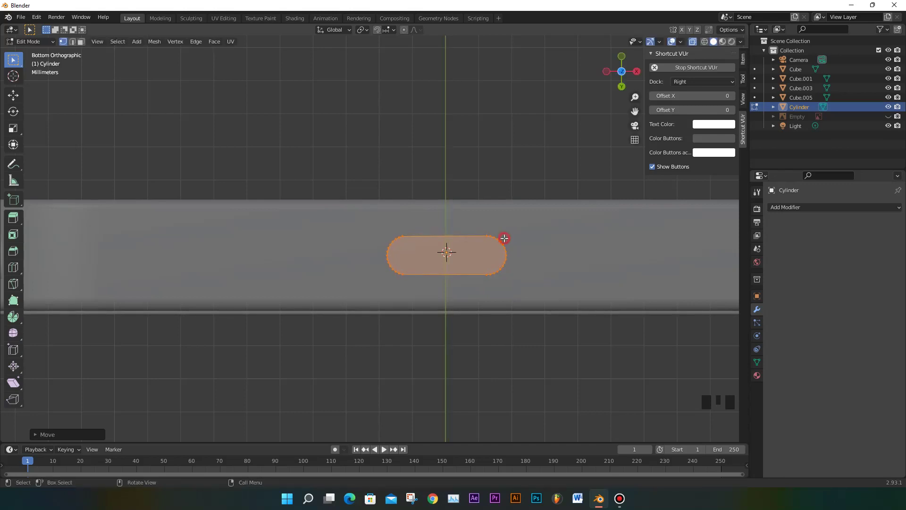
click(519, 238)
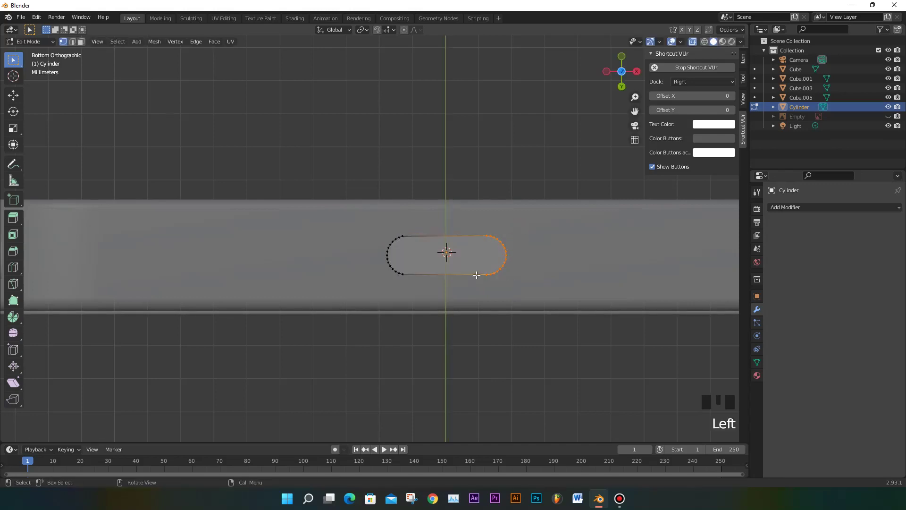
key(g)
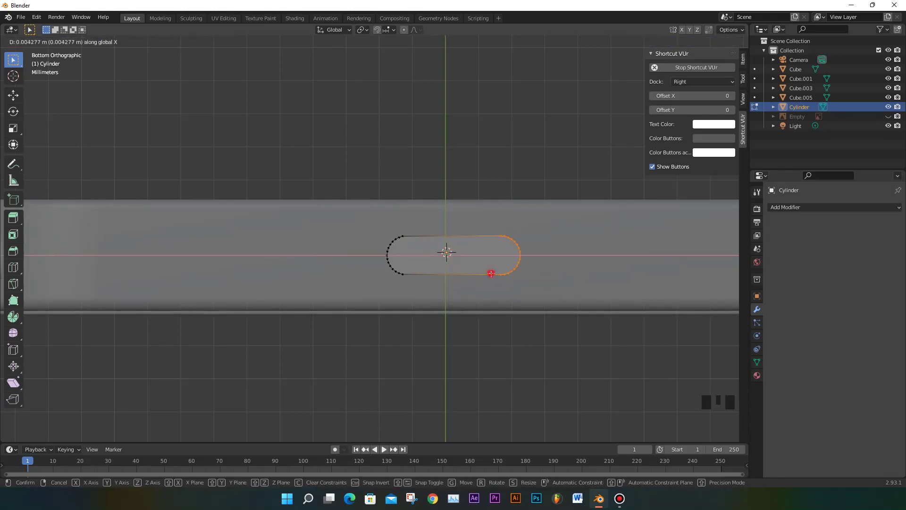
scroll(down, 3)
scroll(up, 3)
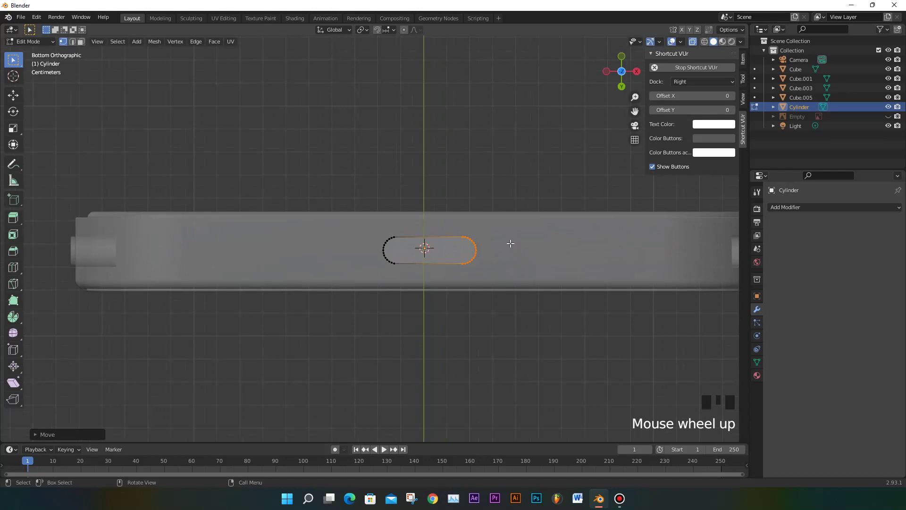
key(a)
key(g)
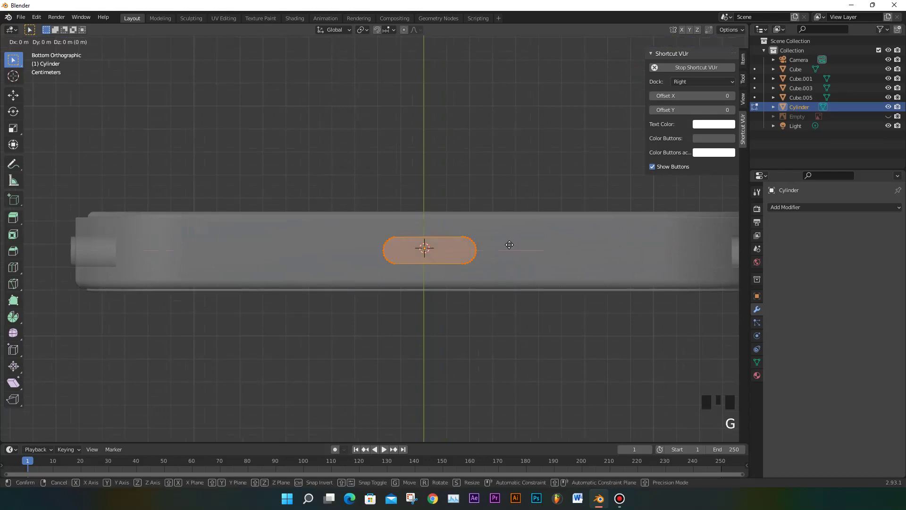
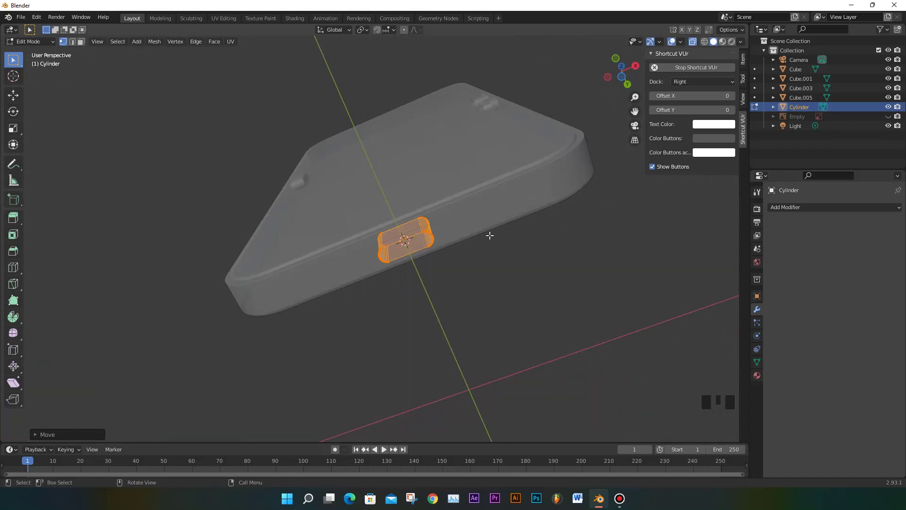
Give the phone body a Boolean difference modifier using the slot-shaped Cylinder as cutter
drag(43, 46, 564, 326)
drag(563, 326, 490, 139)
drag(490, 139, 523, 138)
drag(18, 61, 513, 129)
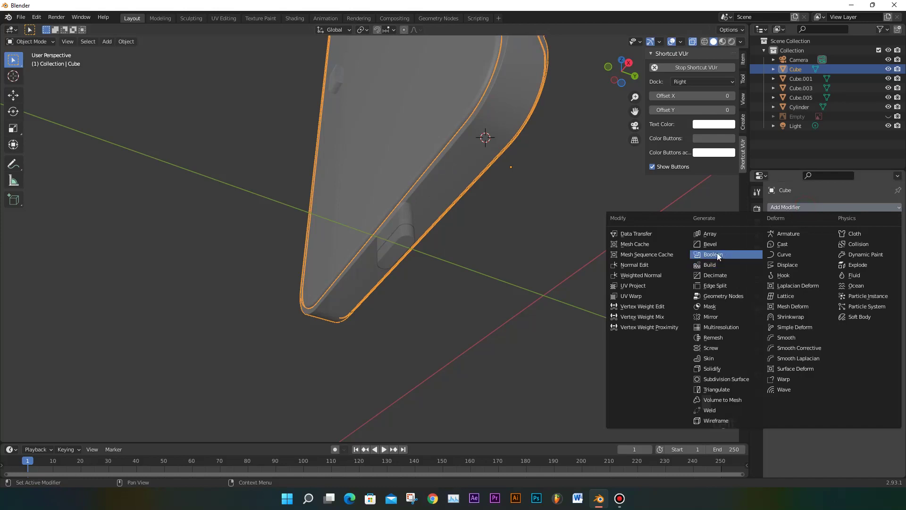
drag(745, 258, 888, 267)
click(888, 267)
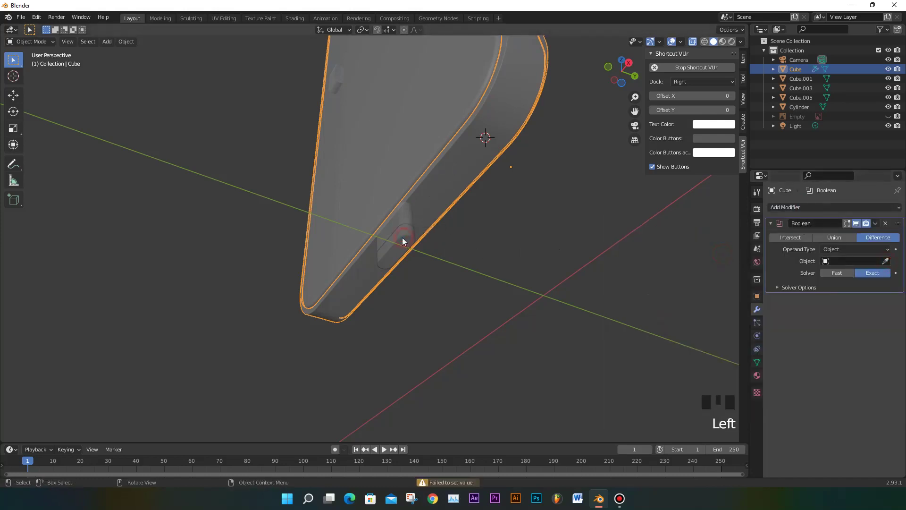
Delete the slot cutter, then undo to bring it back
drag(875, 233, 417, 240)
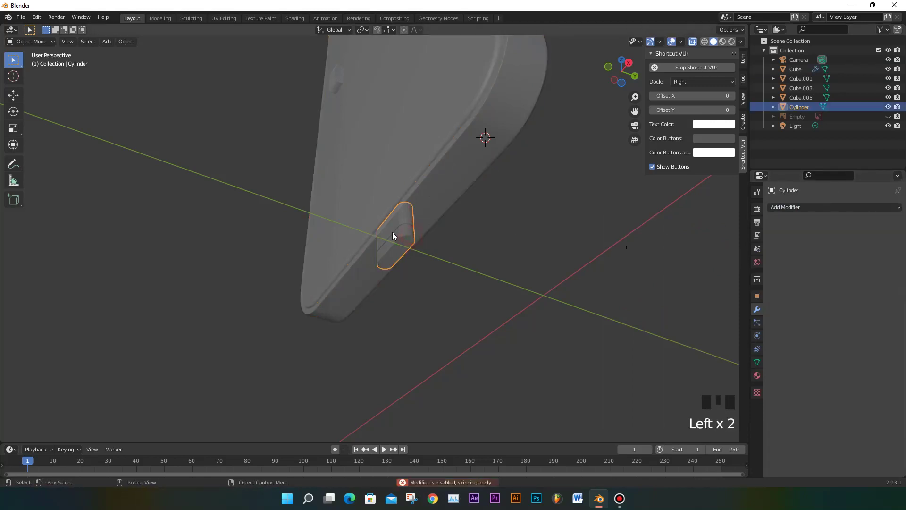
key(Delete)
drag(435, 204, 553, 228)
key(ctrl+z)
key(ctrl+z)
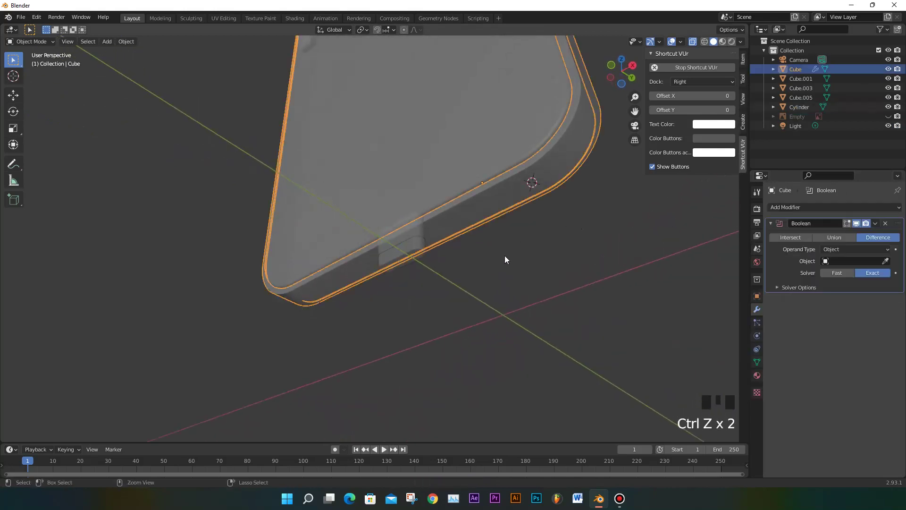
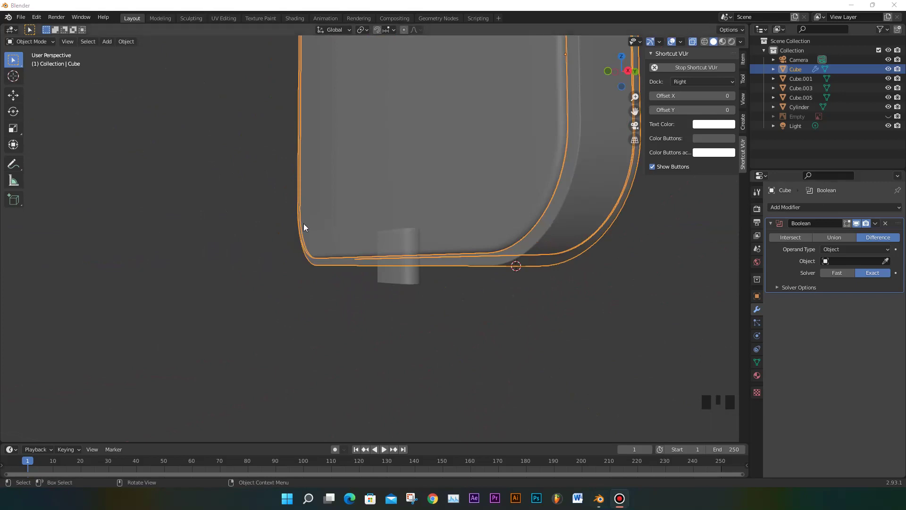
Inspect the cut bottom edge, review the modifier list, and select the slot cutter shape
drag(442, 255, 488, 214)
scroll(up, 3)
drag(517, 246, 493, 241)
scroll(down, 3)
scroll(down, 3)
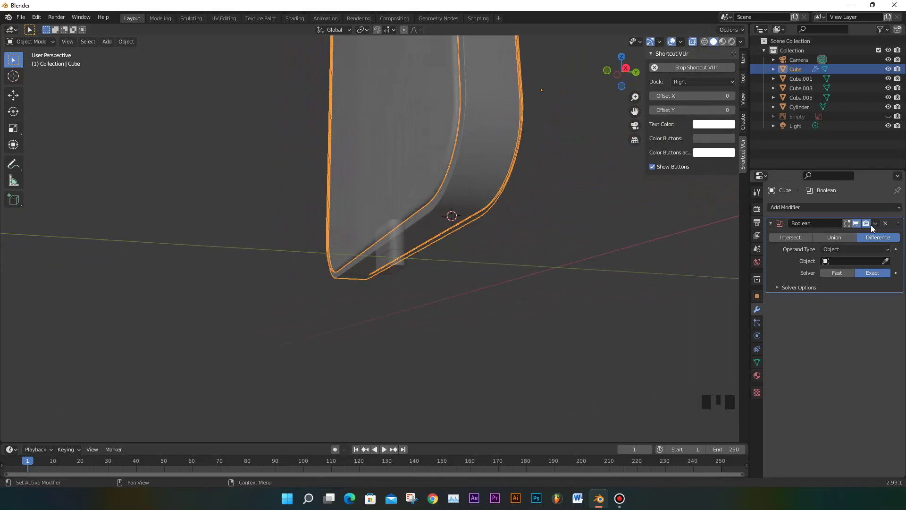
drag(886, 228, 845, 213)
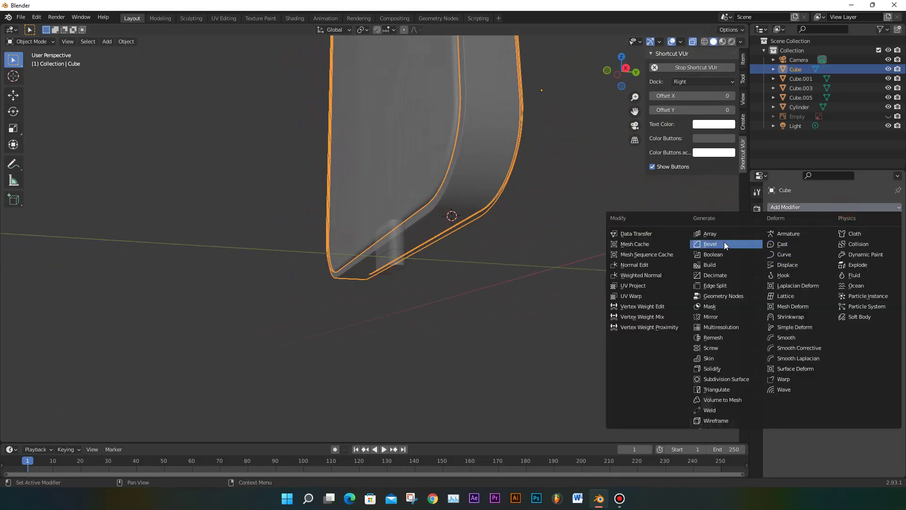
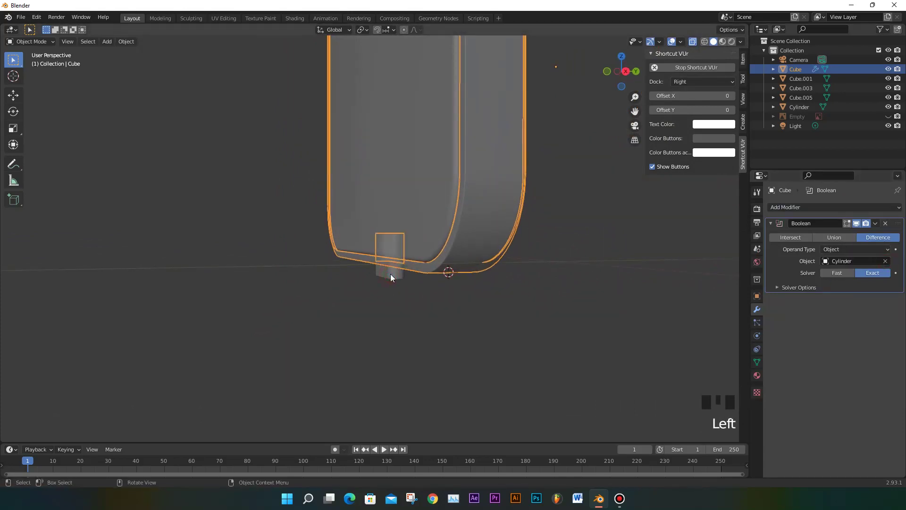
drag(875, 230, 402, 276)
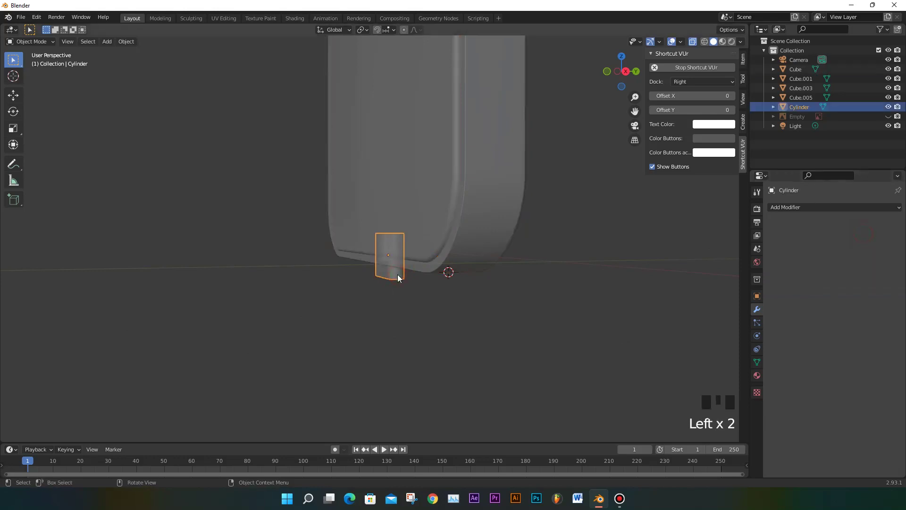
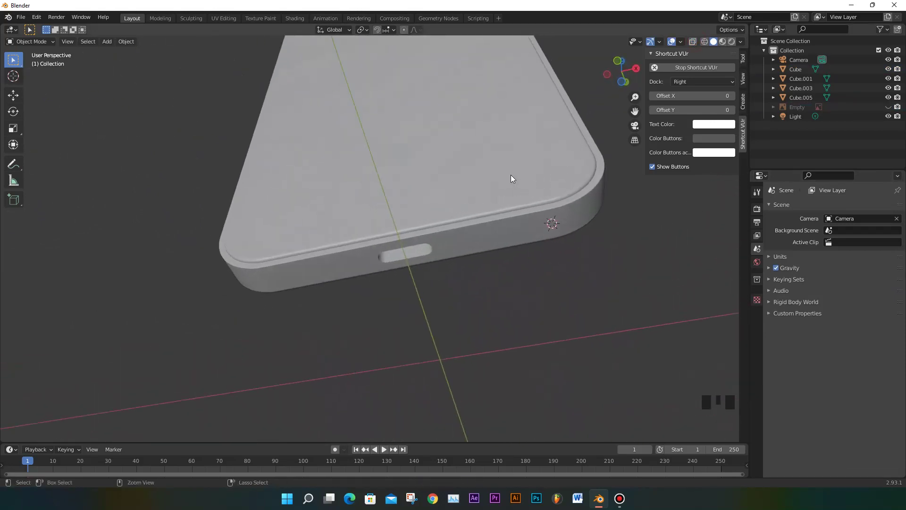
View the phone from below in see-through wireframe shading so the slot and side holes show
key(ctrl+KP_7)
scroll(up, 3)
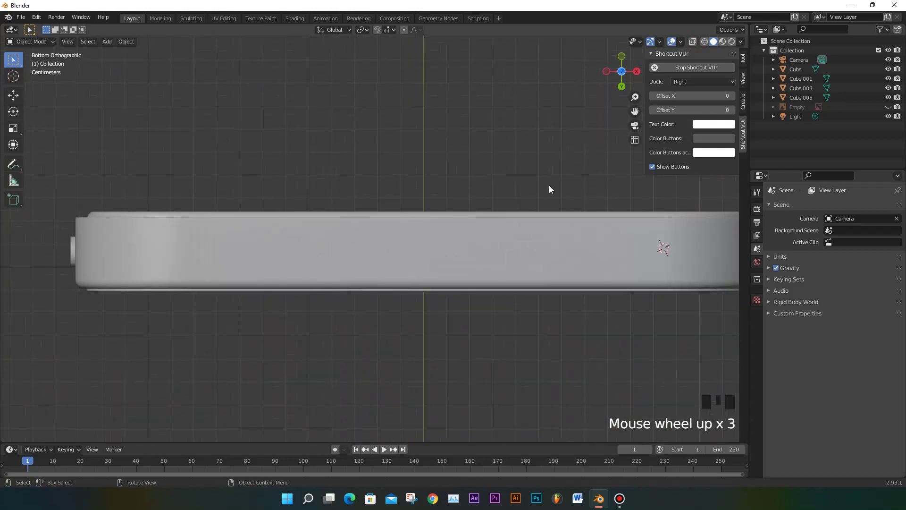
click(707, 48)
scroll(down, 3)
scroll(down, 3)
scroll(up, 3)
drag(463, 223, 470, 220)
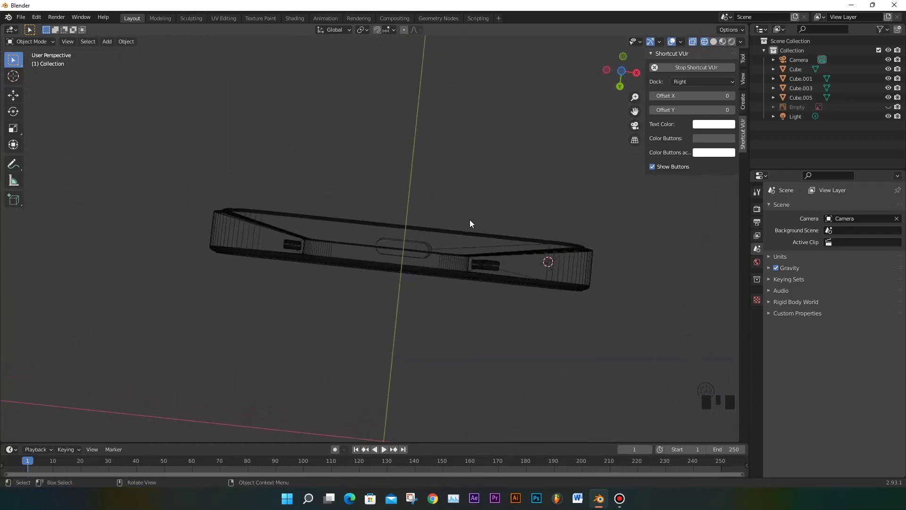
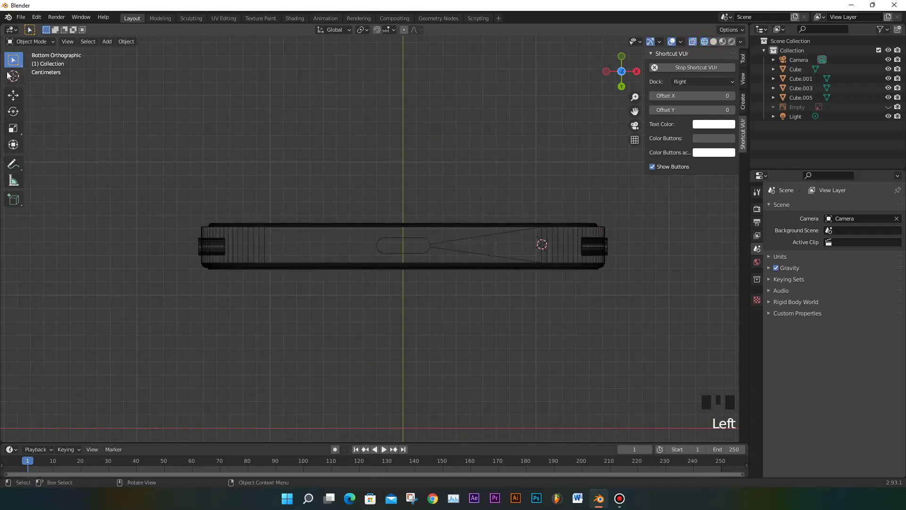
Place the 3D cursor right of the slot and add a cylinder shrunk to tiny speaker-hole size
drag(13, 78, 460, 246)
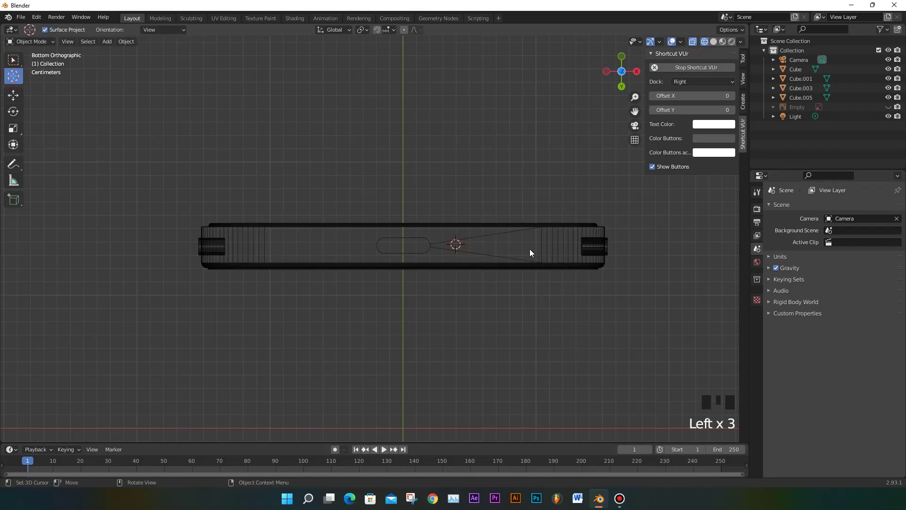
key(shift+a)
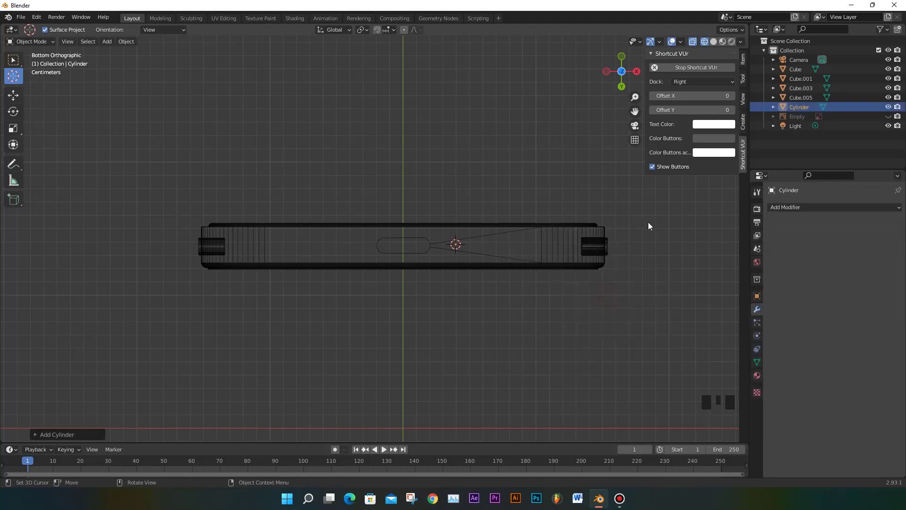
key(s)
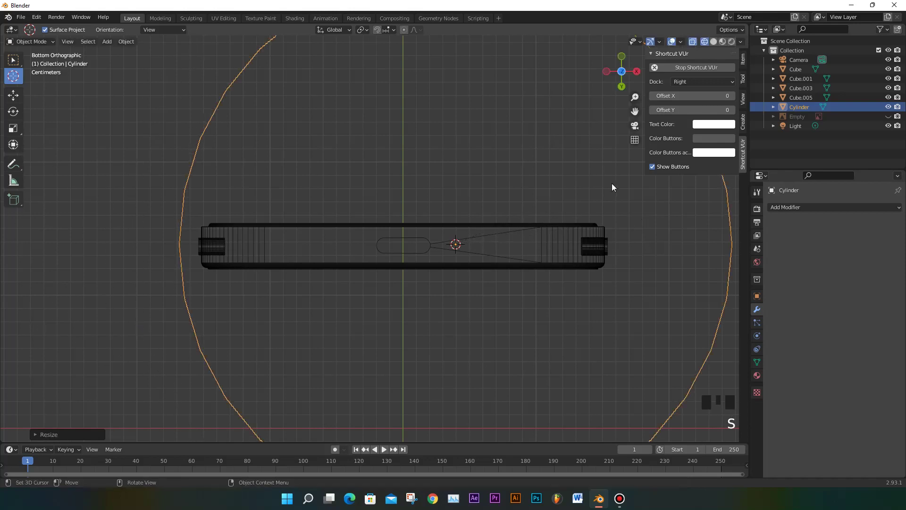
key(s)
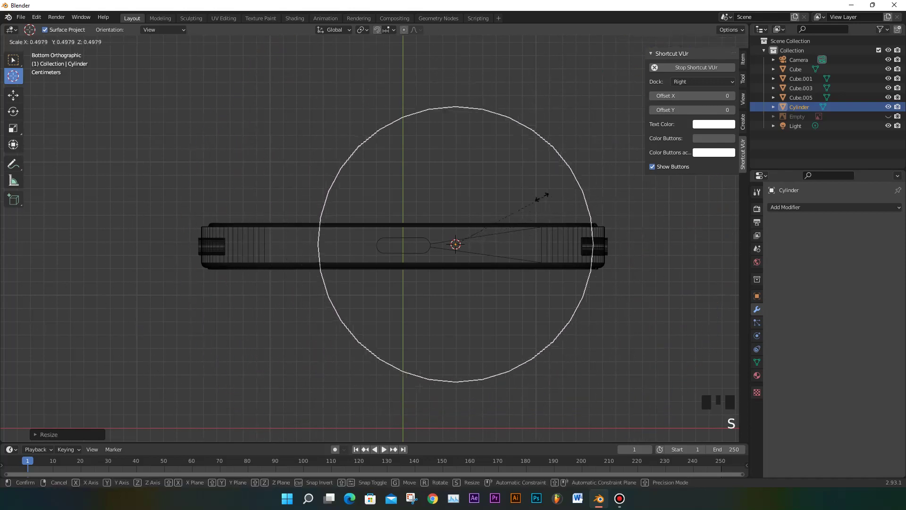
key(s)
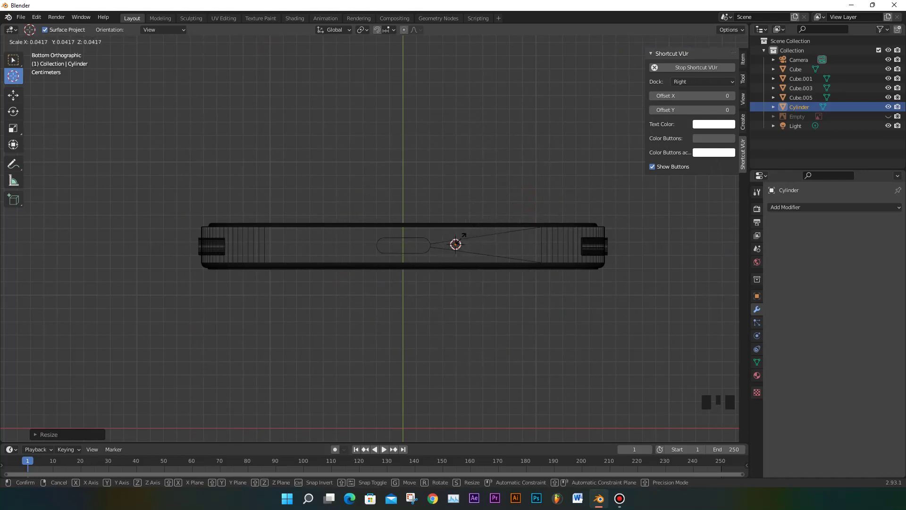
scroll(up, 3)
key(s)
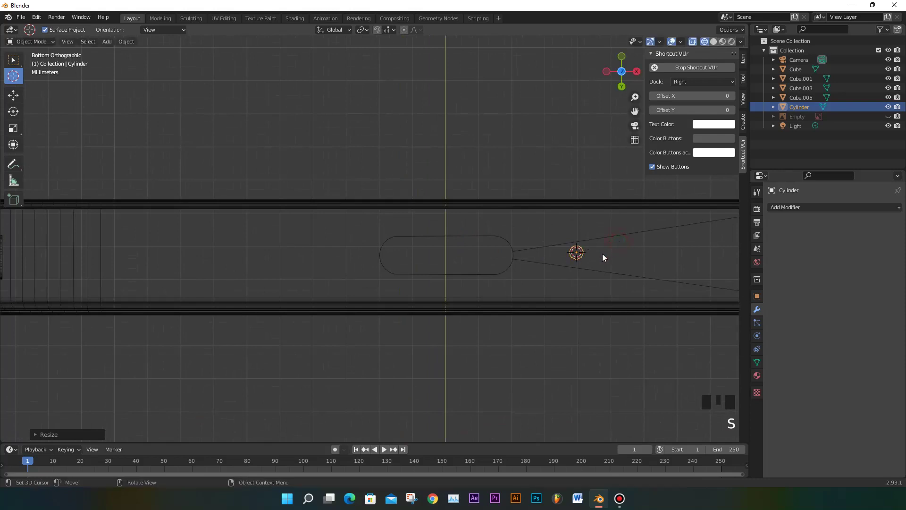
Move the tiny cylinder into place beside the slot and return to object selection
scroll(up, 3)
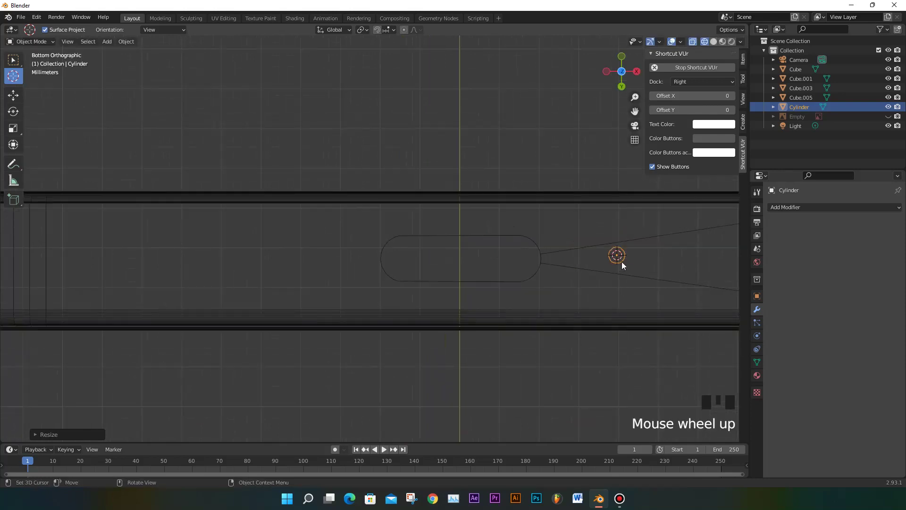
key(g)
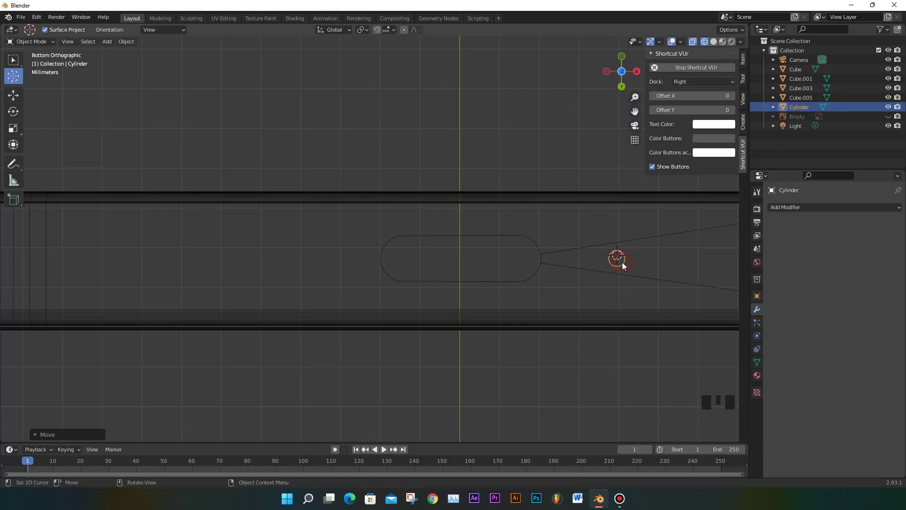
scroll(down, 3)
drag(625, 267, 585, 263)
scroll(down, 3)
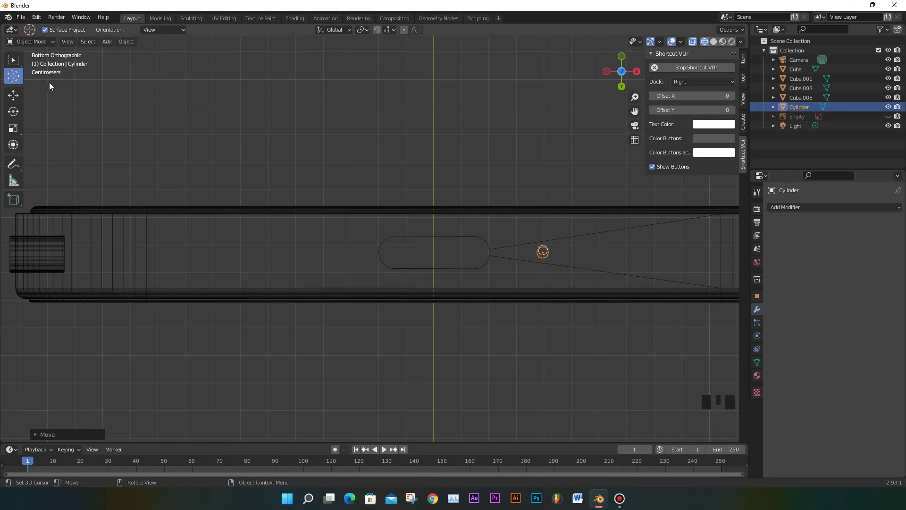
click(101, 94)
click(18, 61)
scroll(down, 3)
scroll(up, 3)
scroll(down, 3)
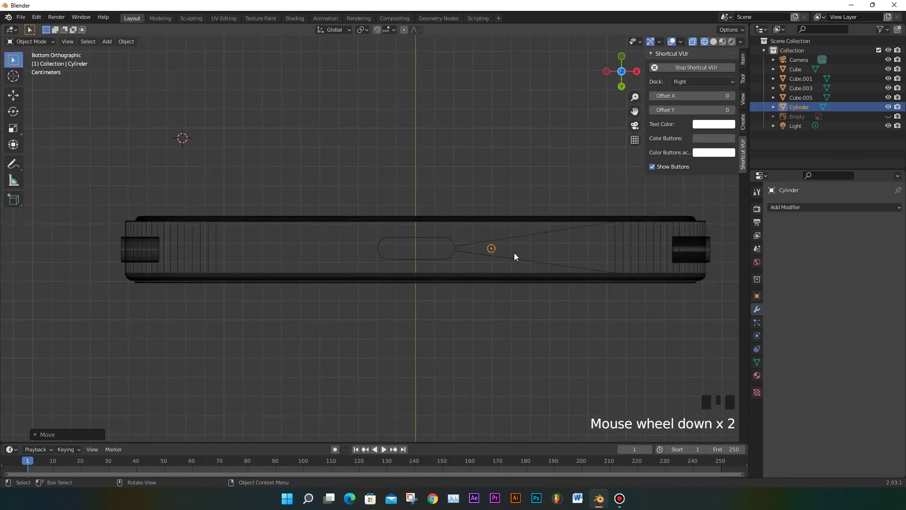
In front view, move the tiny cylinder into the phone's bottom edge, then return to the bottom view
key(KP_1)
scroll(up, 3)
scroll(up, 3)
scroll(down, 3)
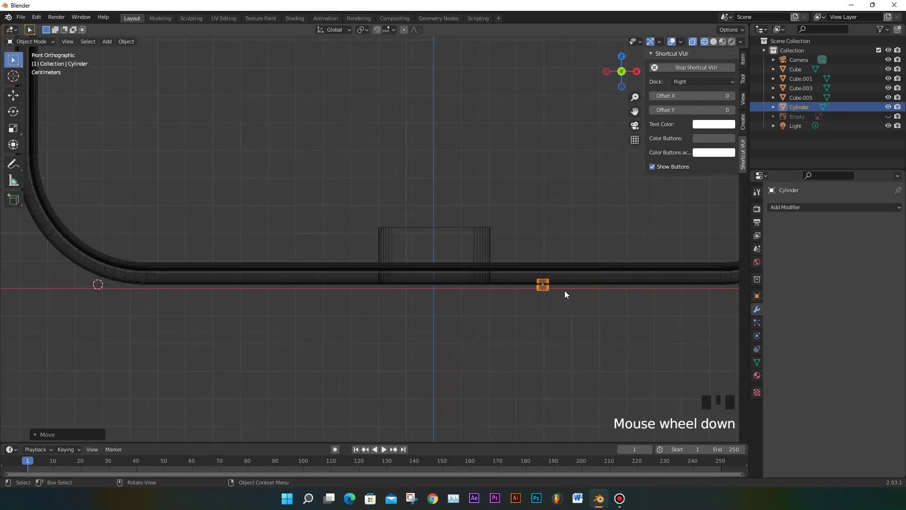
drag(558, 289, 508, 292)
key(ctrl+KP_7)
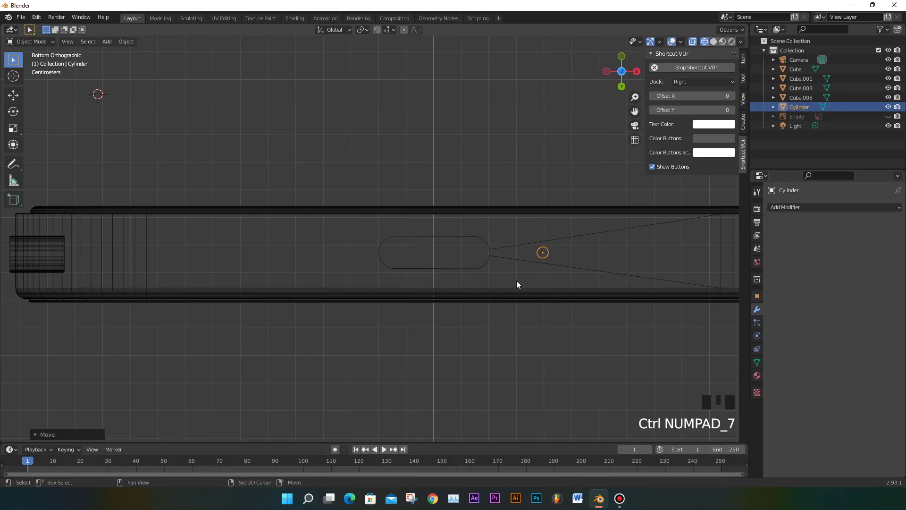
Duplicate the tiny cylinder repeatedly to the right, making a row of six hole cutters
key(shift+d)
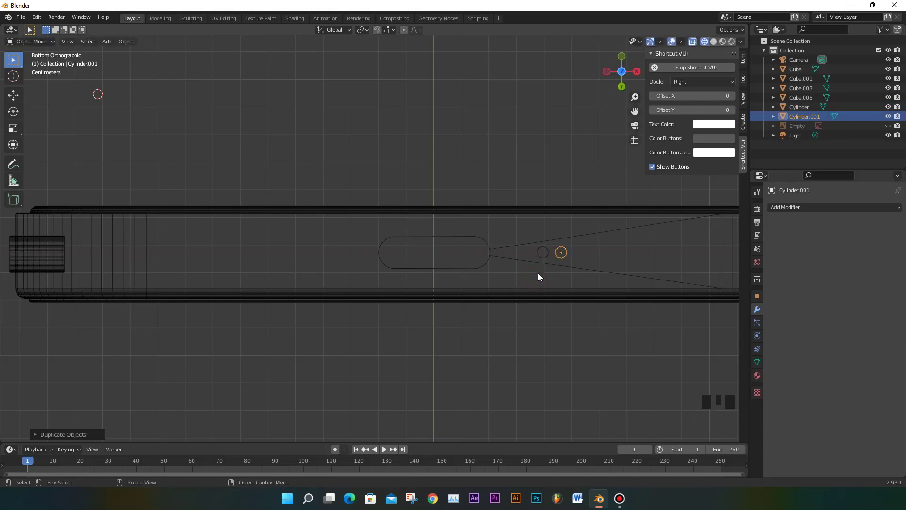
key(shift+r)
key(shift+r)
key(shift+r)
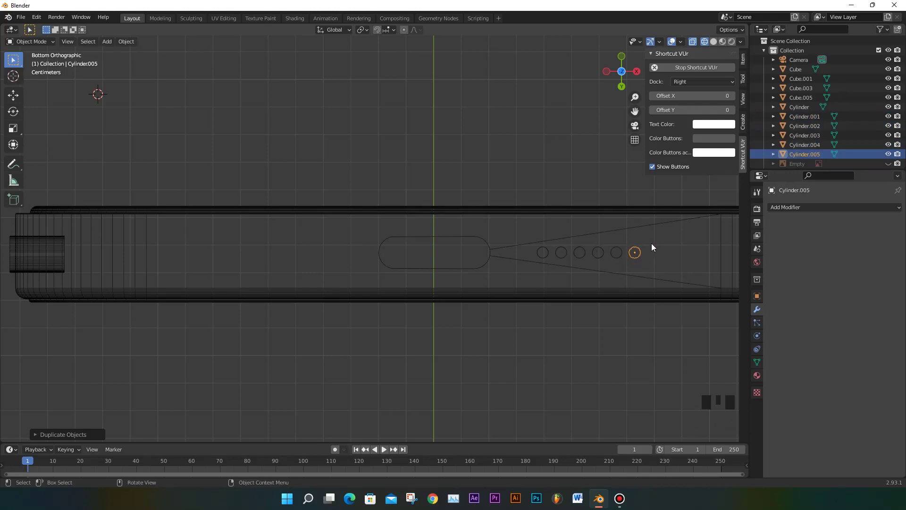
Select all six hole cylinders of the row together
click(623, 256)
click(601, 254)
click(587, 253)
click(567, 253)
click(550, 252)
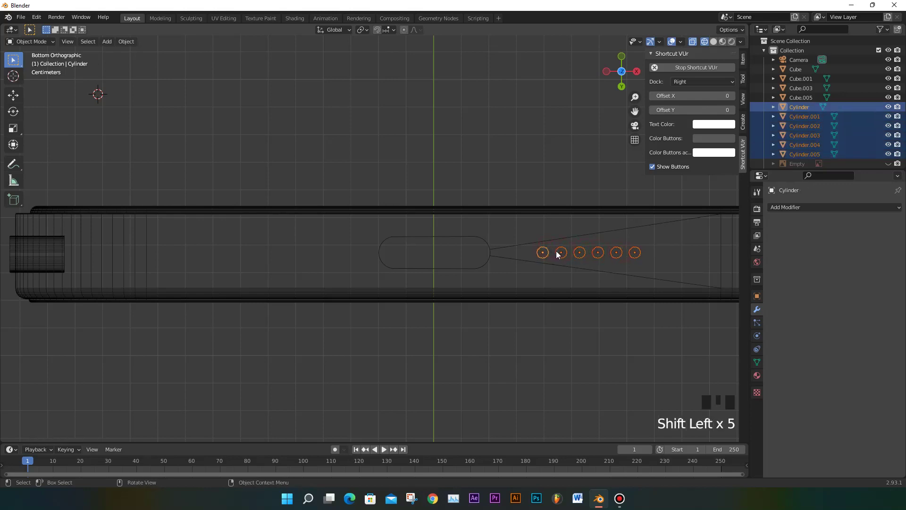
Duplicate the row of six cutters to the other side of the slot and add one more cylinder
key(shift+d)
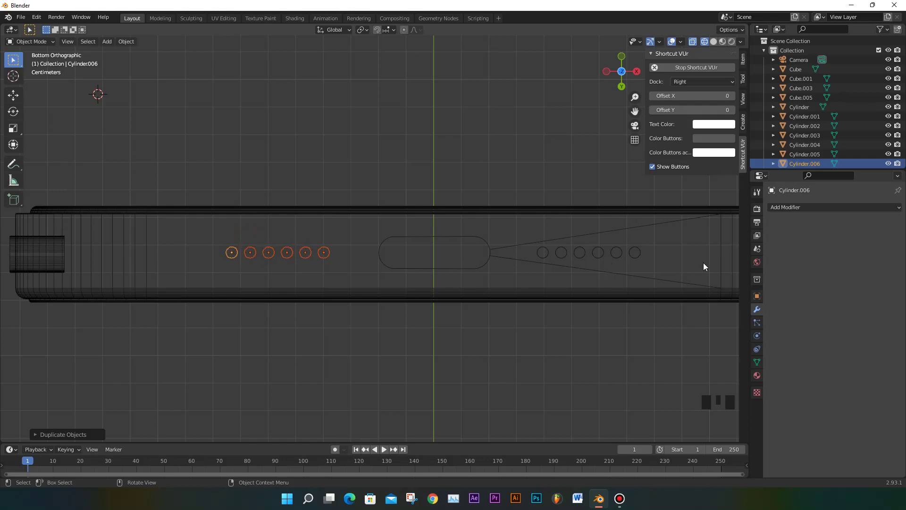
click(641, 256)
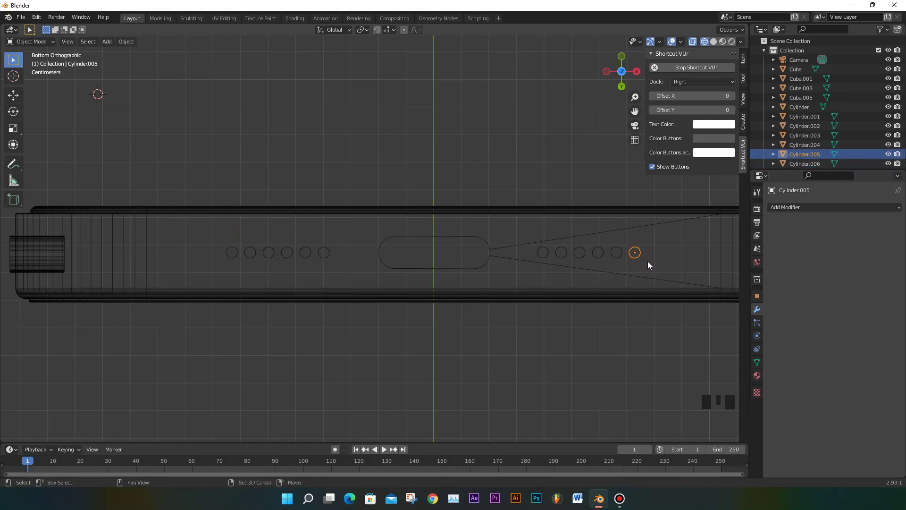
key(shift+d)
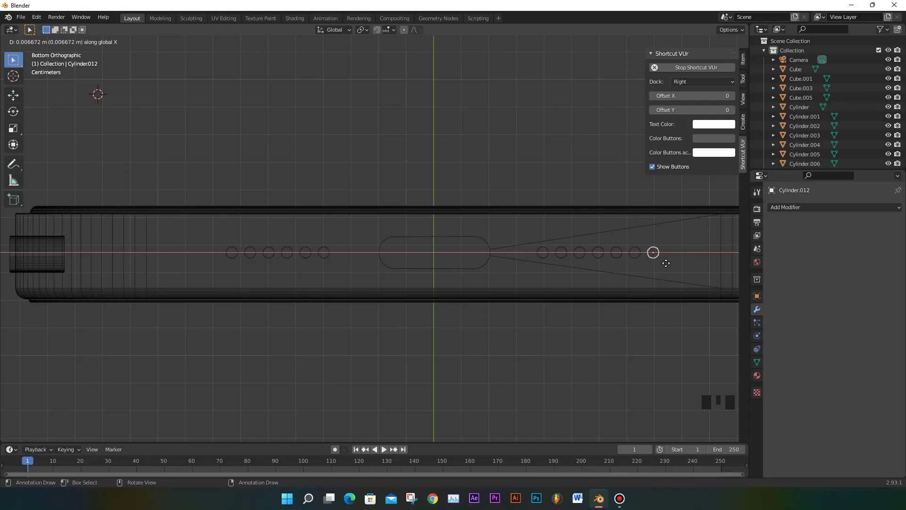
scroll(down, 3)
scroll(down, 3)
scroll(up, 3)
drag(519, 176, 498, 233)
scroll(up, 3)
scroll(down, 3)
Select all twelve hole cylinders on both sides and join them into one object, Cylinder.006
click(610, 261)
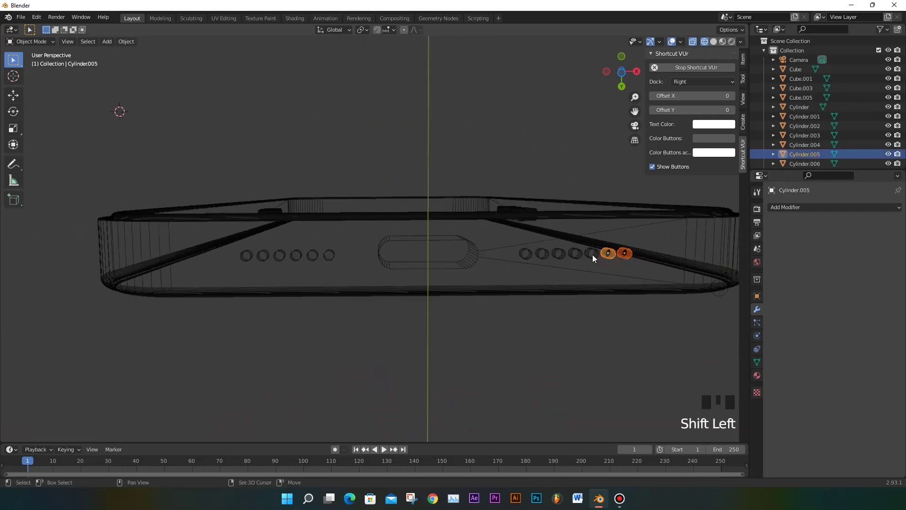
click(595, 260)
click(582, 259)
click(564, 259)
click(550, 258)
click(530, 259)
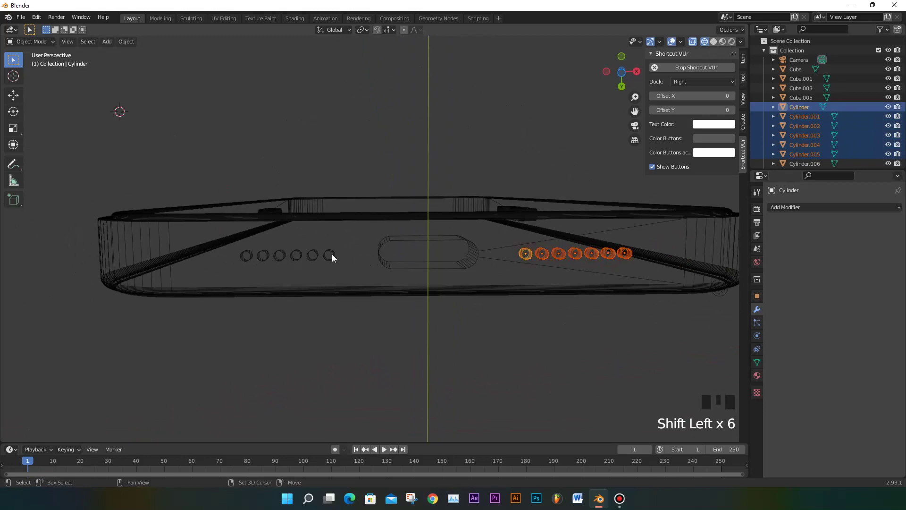
click(334, 257)
click(320, 259)
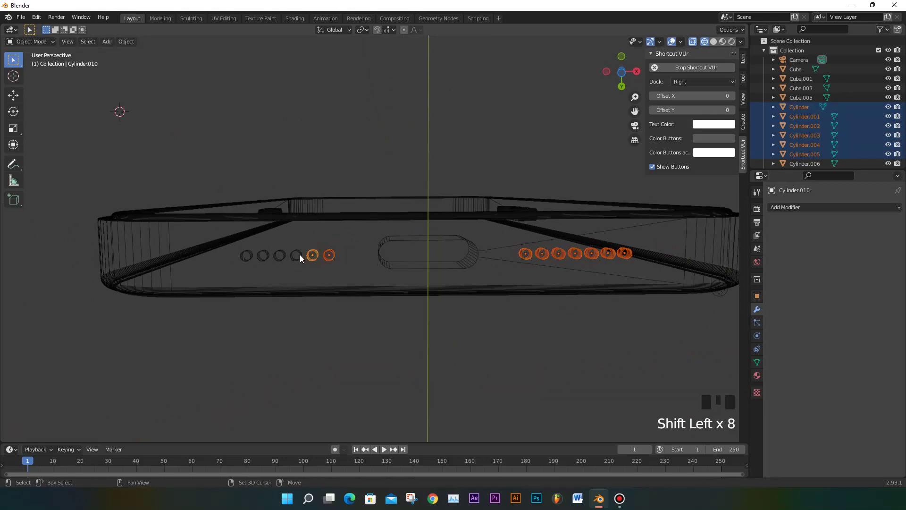
click(302, 259)
click(286, 259)
click(269, 260)
click(252, 259)
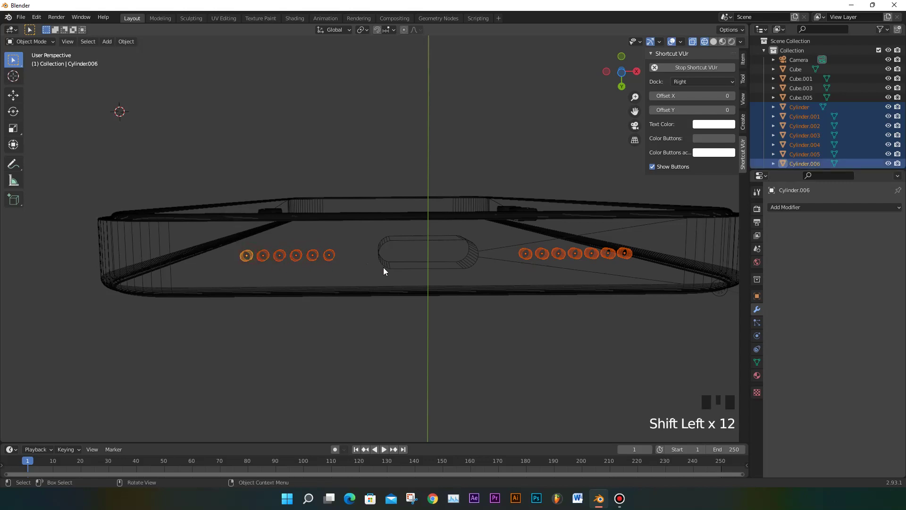
key(ctrl+j)
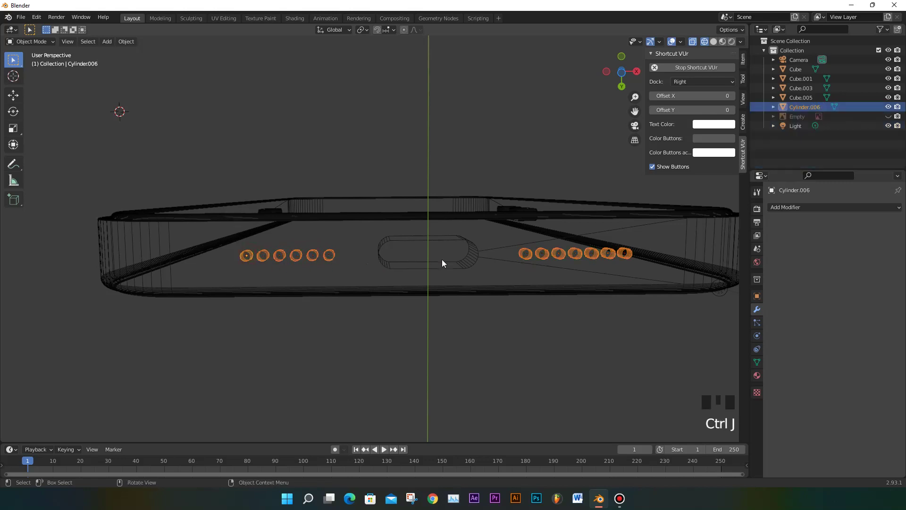
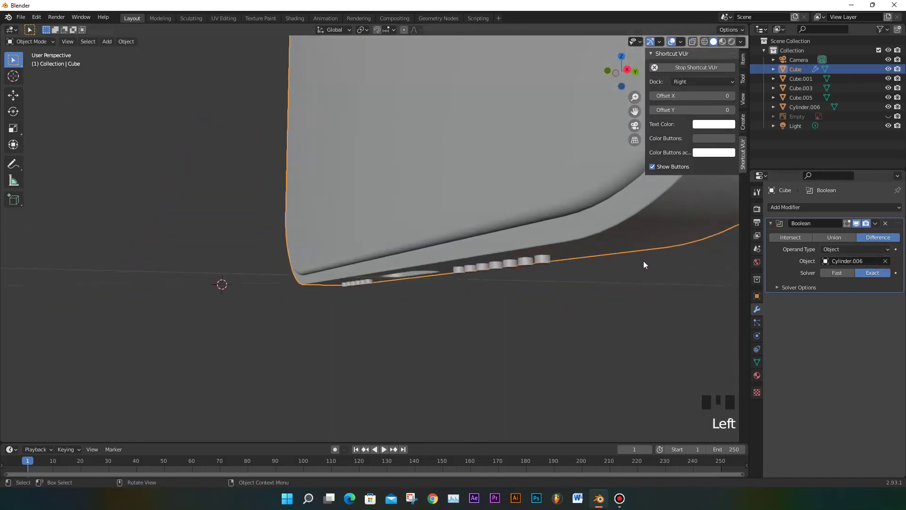
Inspect the cut speaker holes around the phone and bring up the Save As dialog
drag(878, 223, 537, 271)
drag(538, 272, 497, 195)
click(497, 195)
Save the project as modeling tutorial.blend in the iphone 13 folder
key(Delete)
drag(508, 224, 553, 219)
key(ctrl+s)
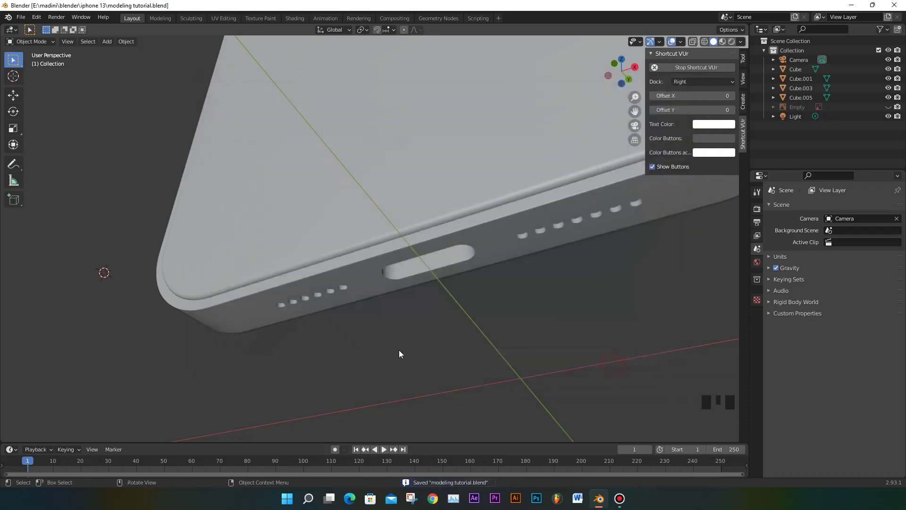
scroll(down, 3)
drag(527, 295, 516, 296)
key(ctrl+s)
Orbit around the phone body to inspect the bottom slot and speaker holes
scroll(down, 3)
drag(559, 240, 556, 341)
scroll(down, 3)
drag(436, 295, 423, 157)
scroll(up, 3)
scroll(down, 3)
scroll(down, 3)
drag(396, 117, 431, 104)
scroll(up, 3)
scroll(up, 3)
drag(457, 98, 449, 161)
Switch to front orthographic view and pan up to the phone's rounded top edge
key(KP_1)
scroll(up, 3)
drag(481, 134, 402, 178)
scroll(up, 3)
drag(403, 167, 404, 169)
key(ctrl+KP_1)
key(KP_1)
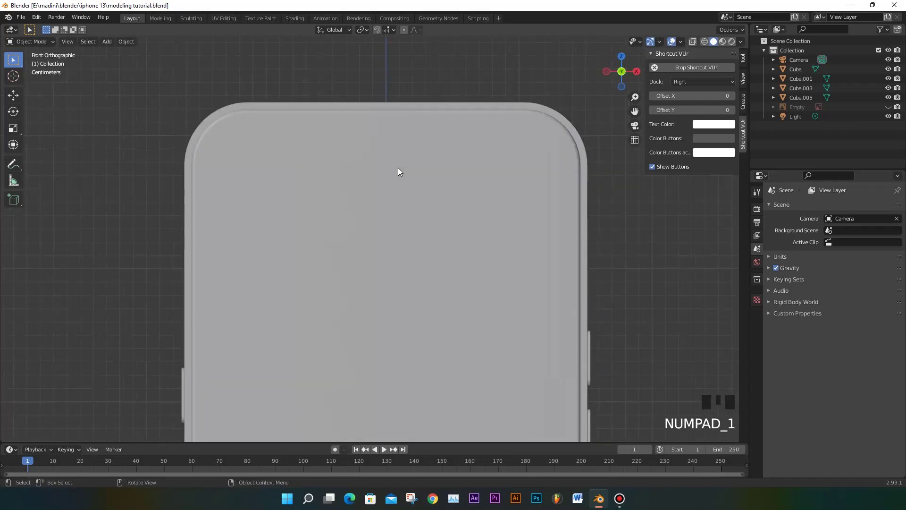
scroll(up, 3)
drag(411, 120, 365, 226)
scroll(up, 3)
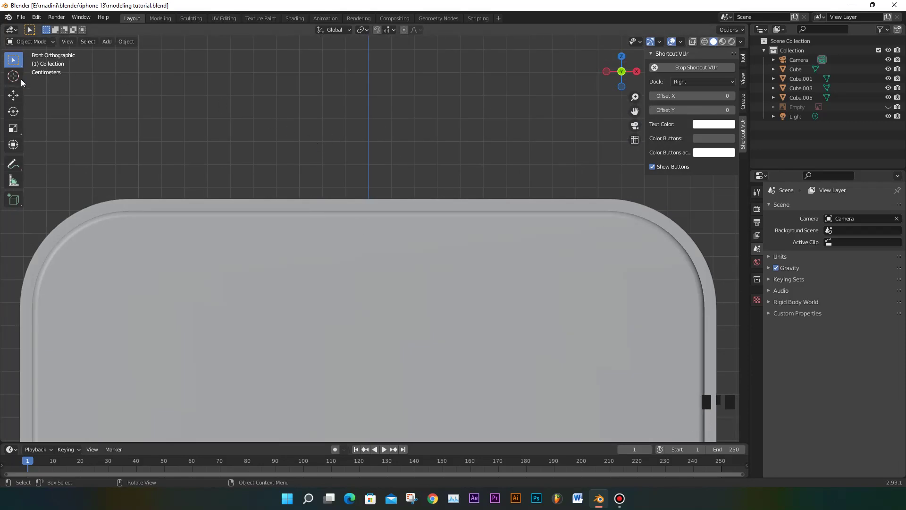
Place the 3D cursor at the top-edge centre and add a cylinder there, scaled down to hole size
drag(15, 82, 370, 208)
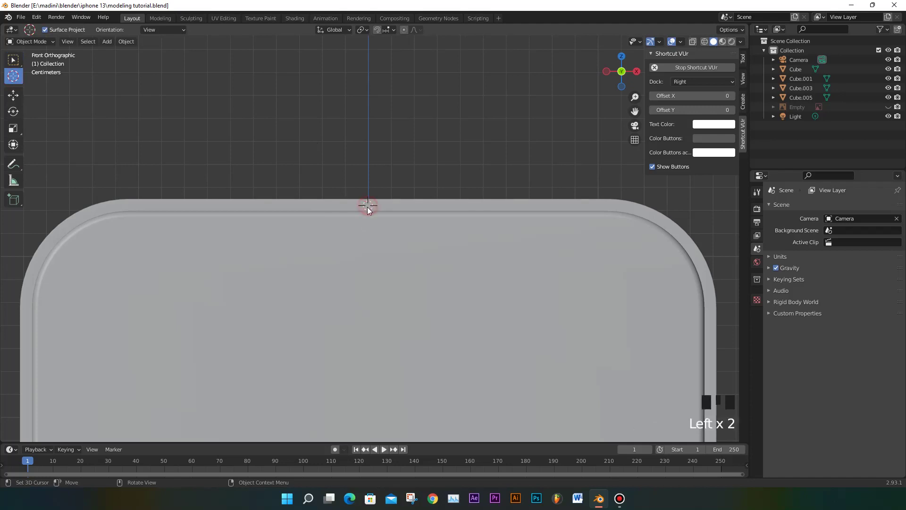
key(shift+a)
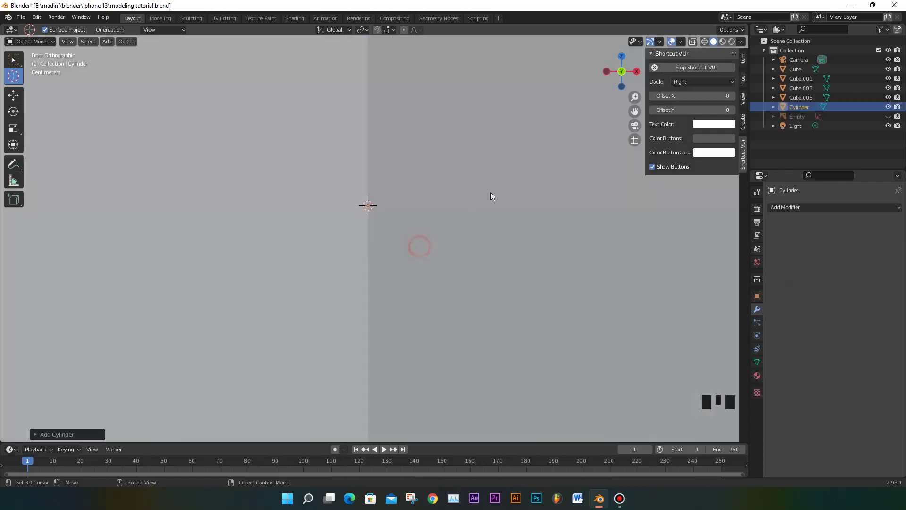
key(s)
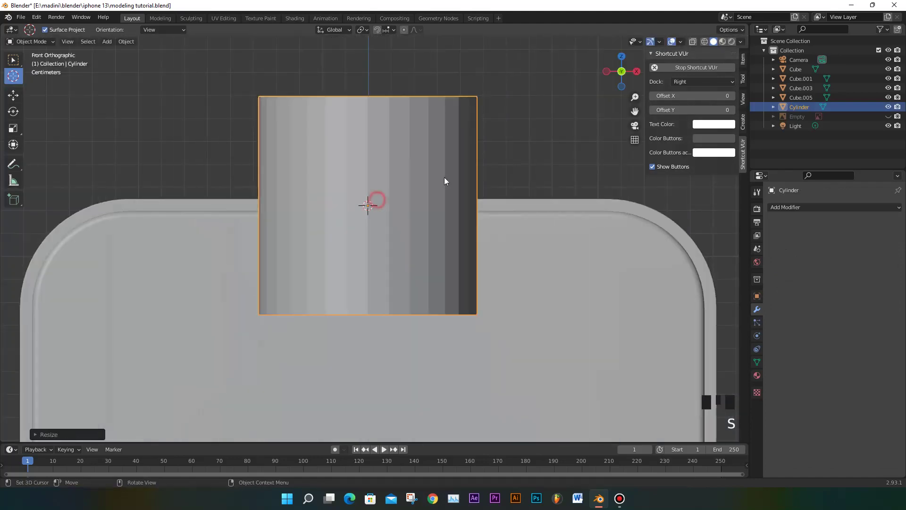
key(s)
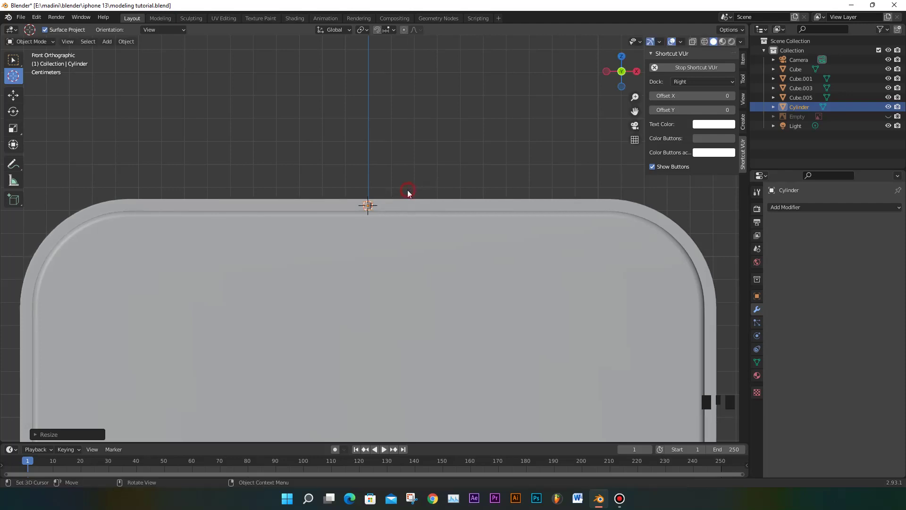
scroll(up, 3)
scroll(down, 3)
scroll(up, 3)
In right side view rotate the cylinder 90 degrees onto its side, then return to front view
key(KP_3)
key(r)
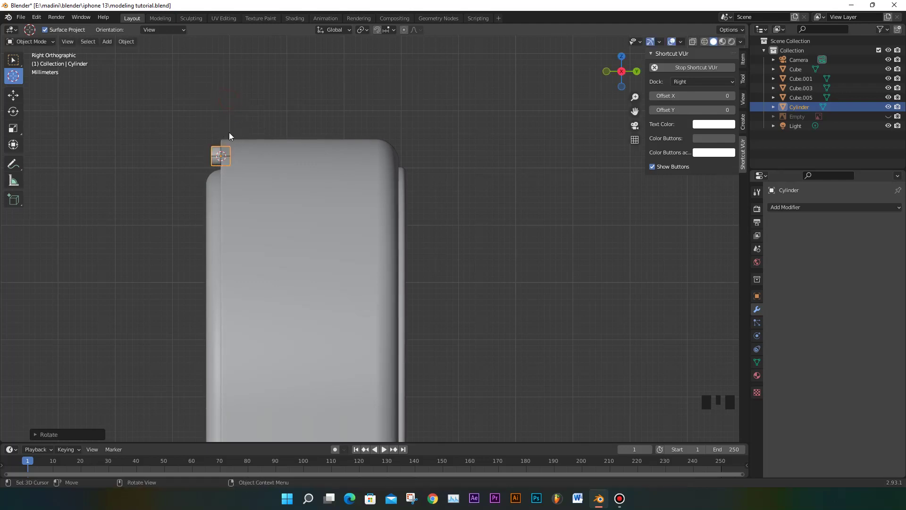
key(KP_1)
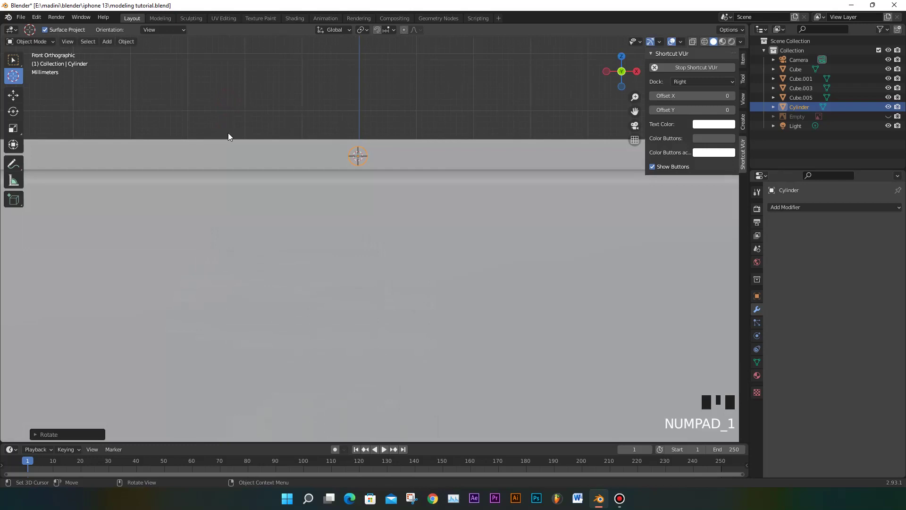
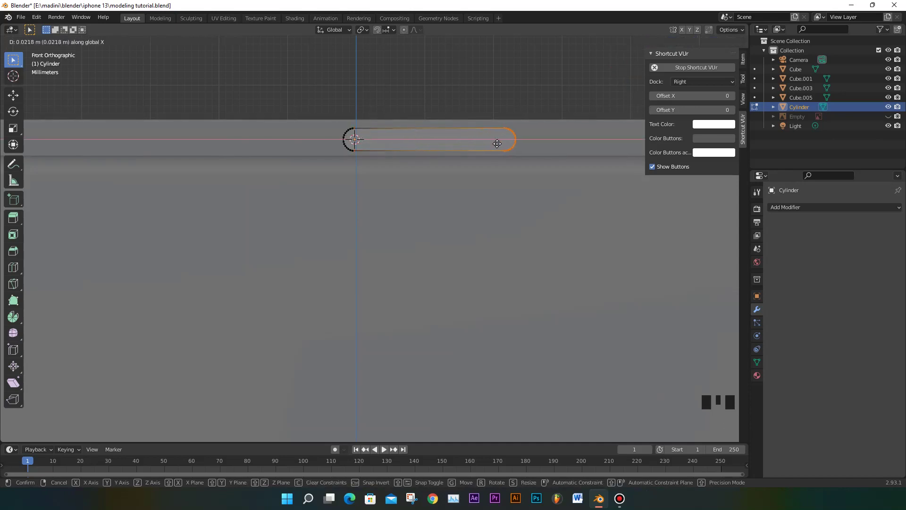
Stretch half the cylinder's vertices along X into a pill and slide it to centre on the edge
scroll(down, 3)
scroll(up, 3)
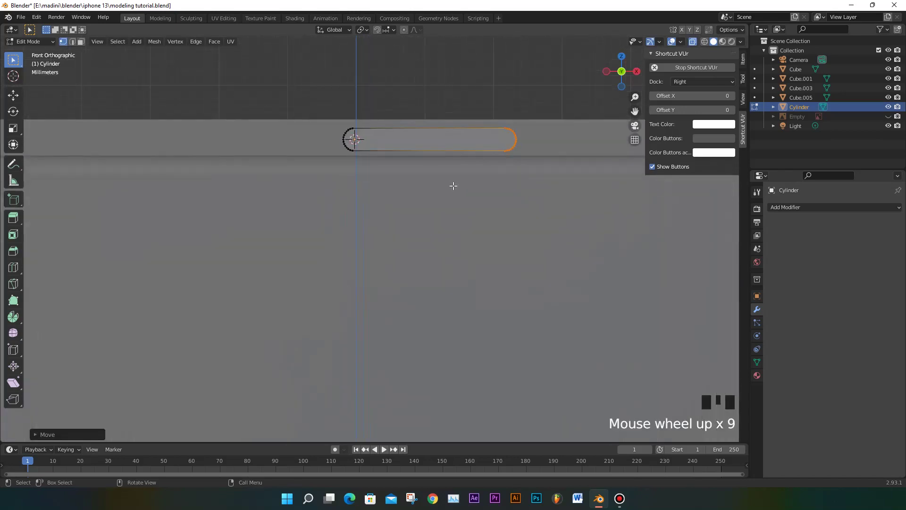
key(g)
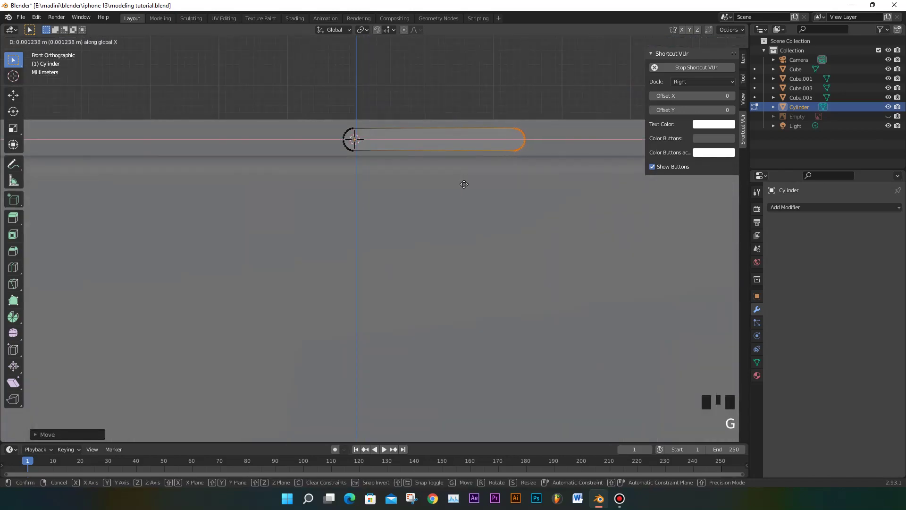
key(a)
scroll(down, 3)
key(g)
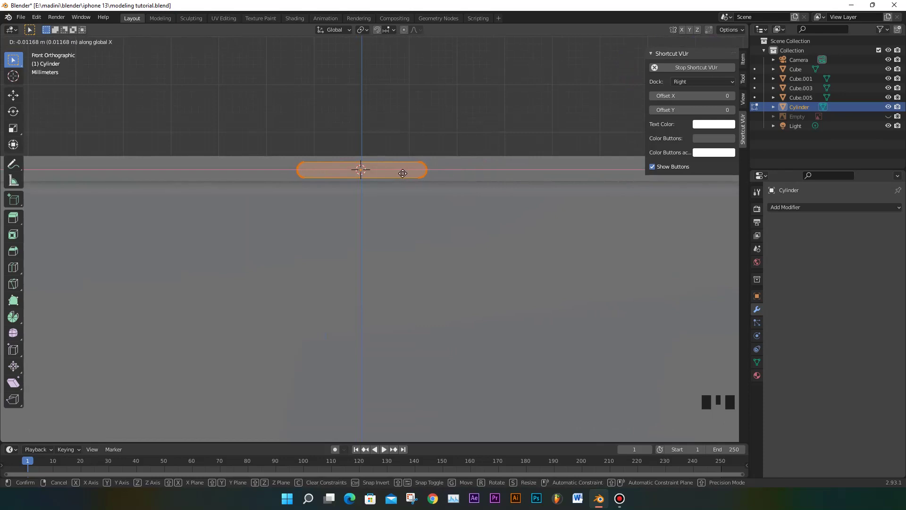
From the right side view adjust the pill's depth into the top edge
scroll(down, 3)
scroll(up, 3)
scroll(down, 3)
scroll(up, 3)
key(KP_3)
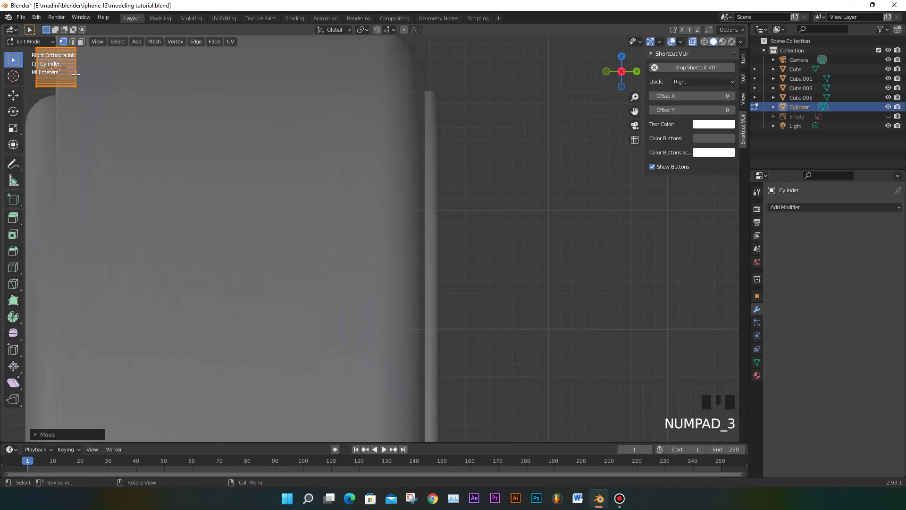
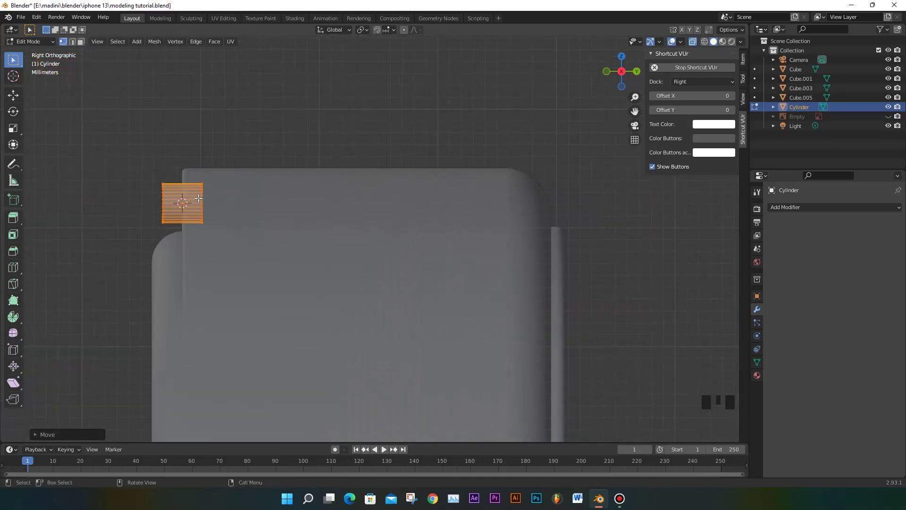
key(g)
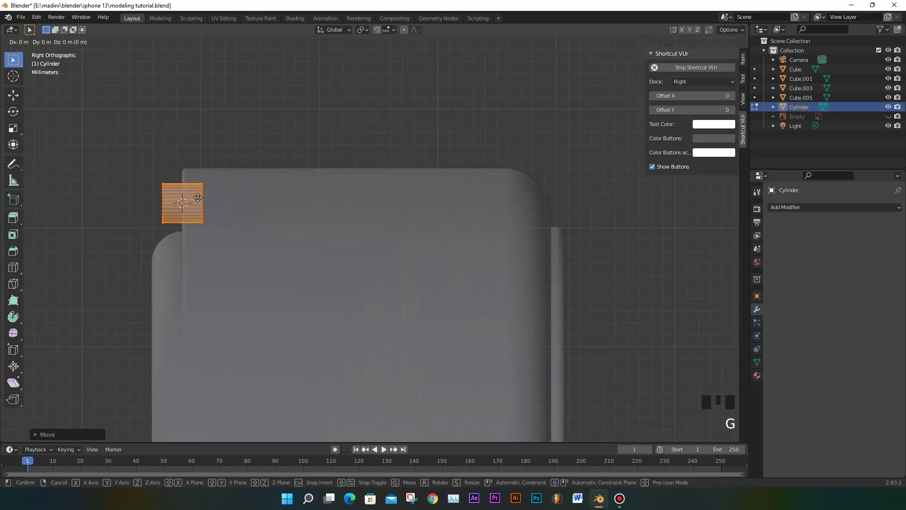
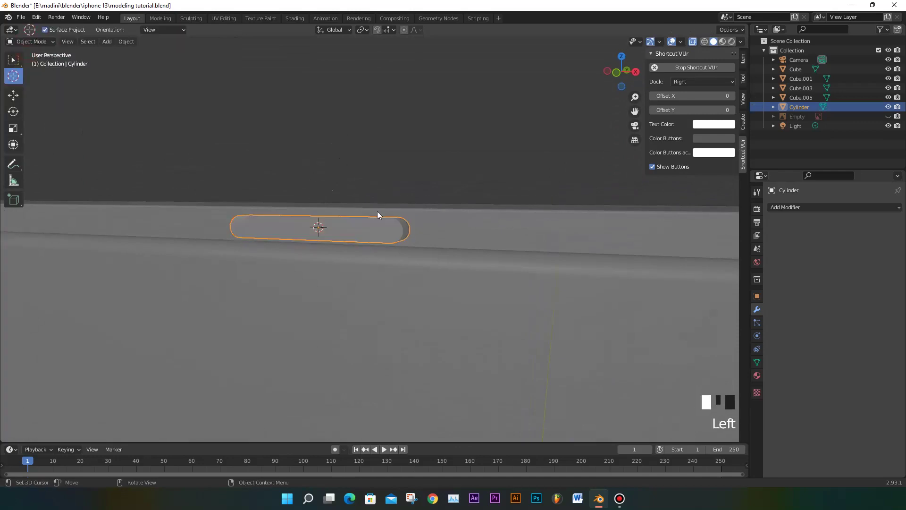
Give the phone body a Boolean Difference modifier using the pill cylinder and apply it
click(25, 61)
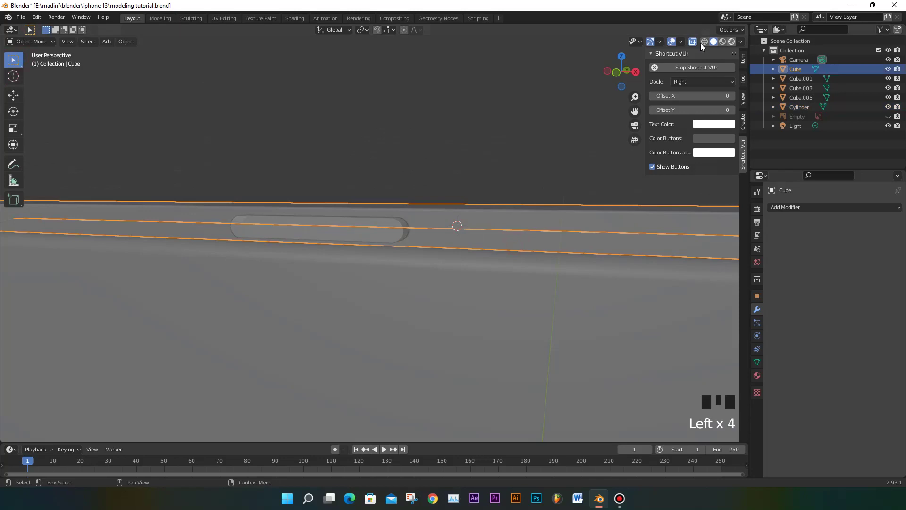
drag(724, 84, 808, 210)
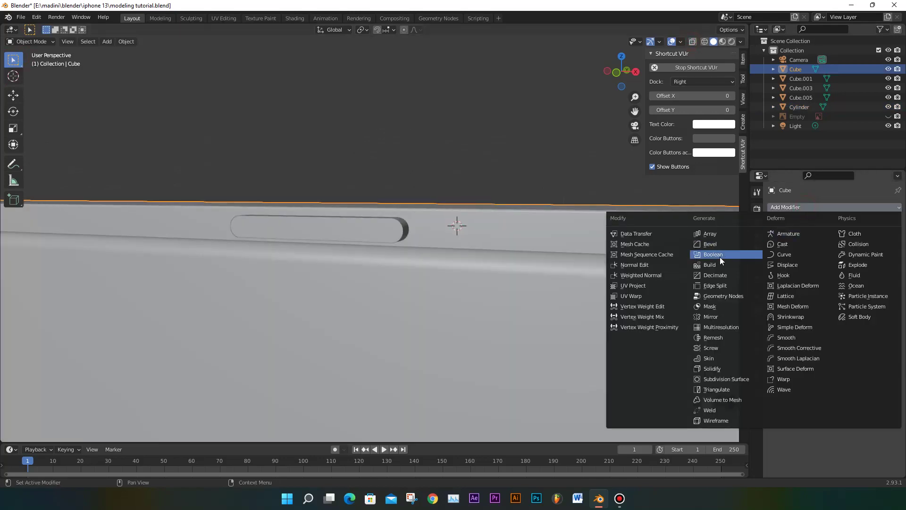
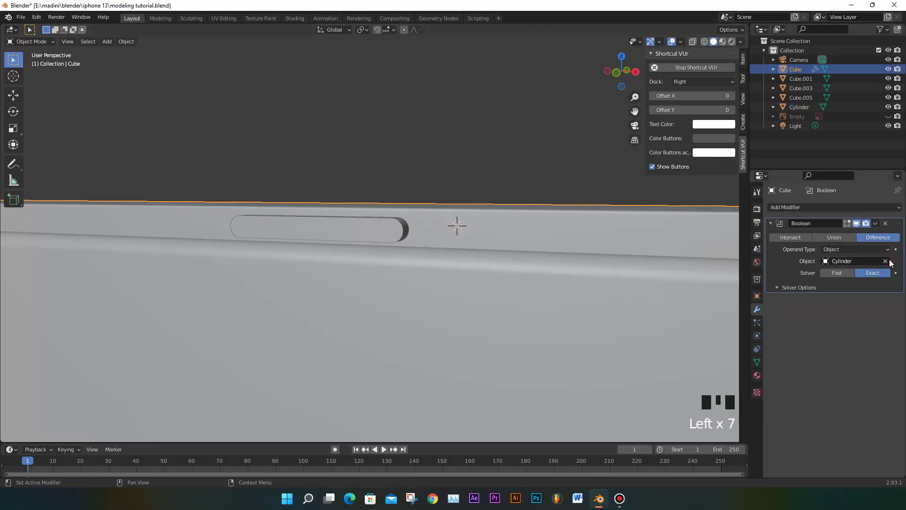
drag(878, 227, 404, 237)
scroll(down, 3)
drag(401, 238, 390, 237)
Delete the pill cutter, inspect the recess on the top edge, and save the file
click(390, 237)
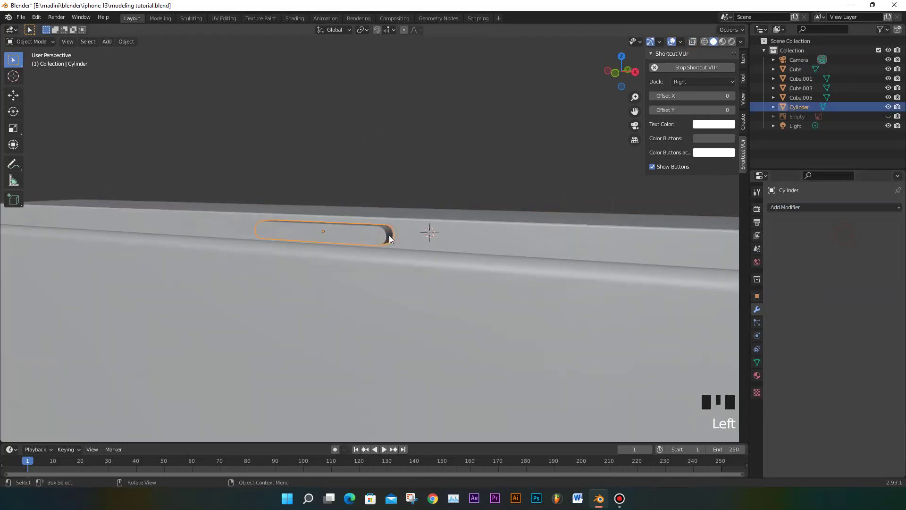
key(Delete)
drag(390, 234, 362, 221)
scroll(up, 3)
drag(383, 183, 271, 183)
scroll(up, 3)
drag(286, 184, 290, 180)
key(ctrl+s)
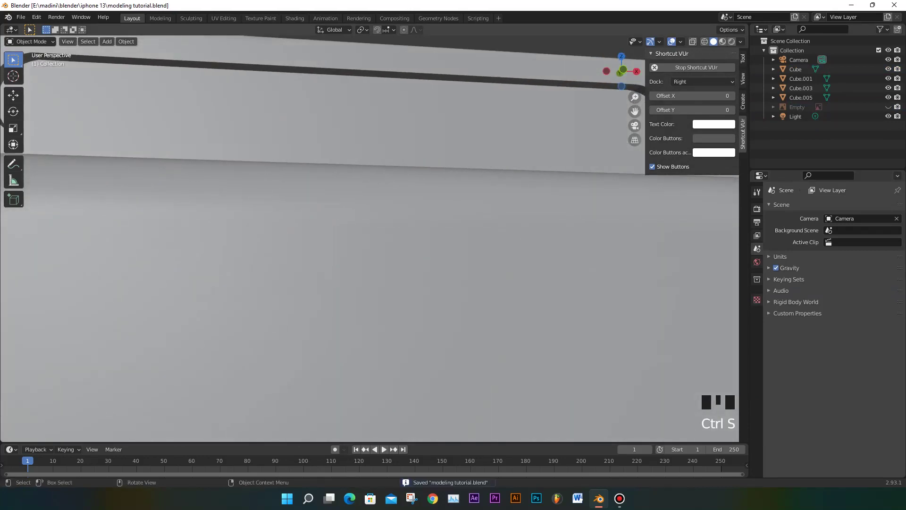
In Edit Mode select the slot face on the phone body and separate it with P > Selection
scroll(down, 3)
scroll(up, 3)
click(433, 131)
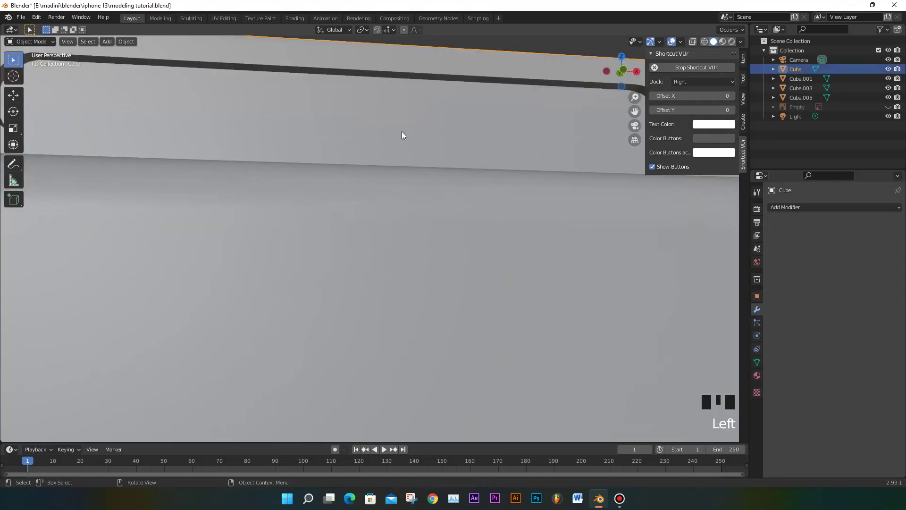
key(Tab)
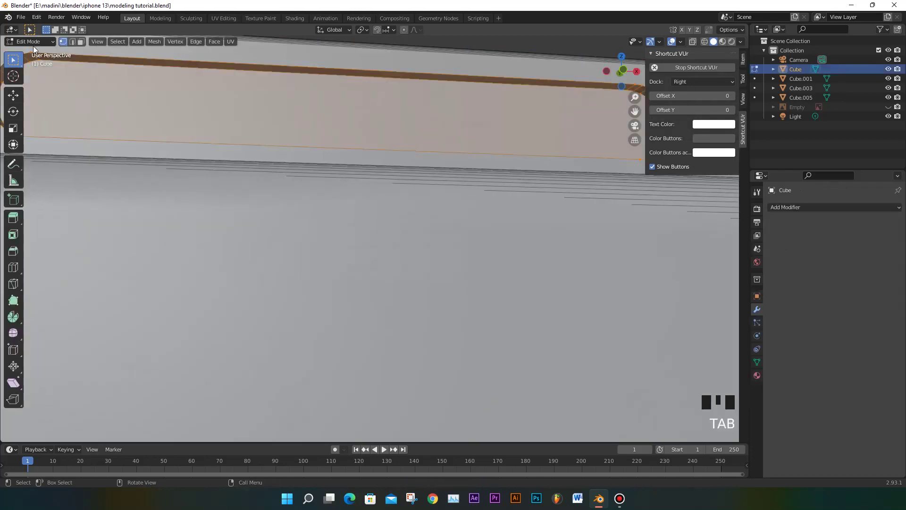
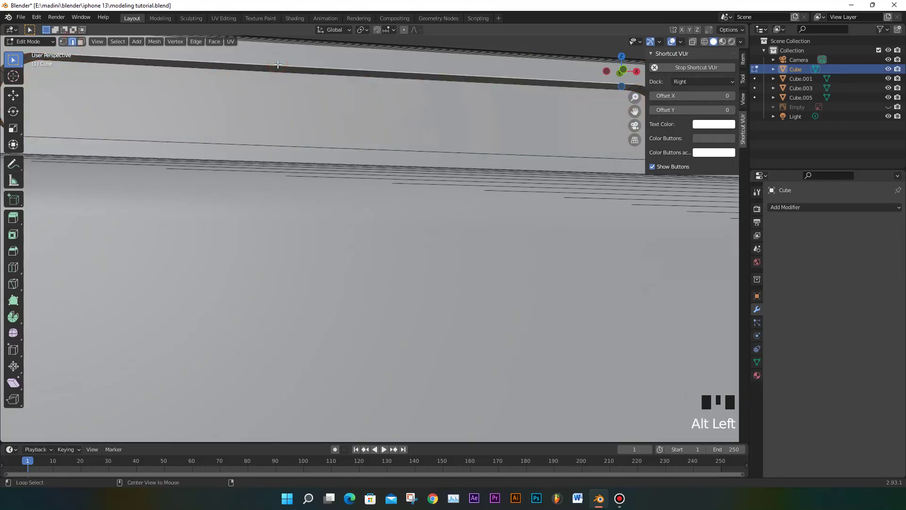
scroll(down, 3)
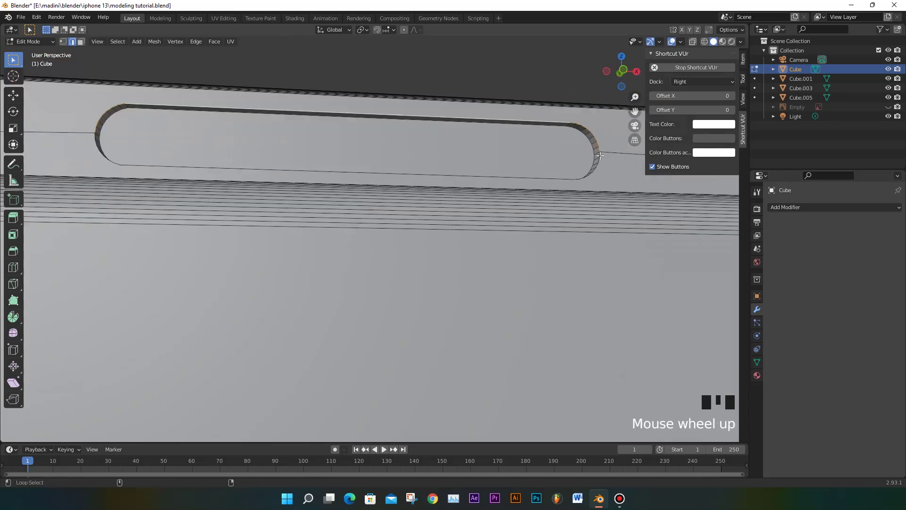
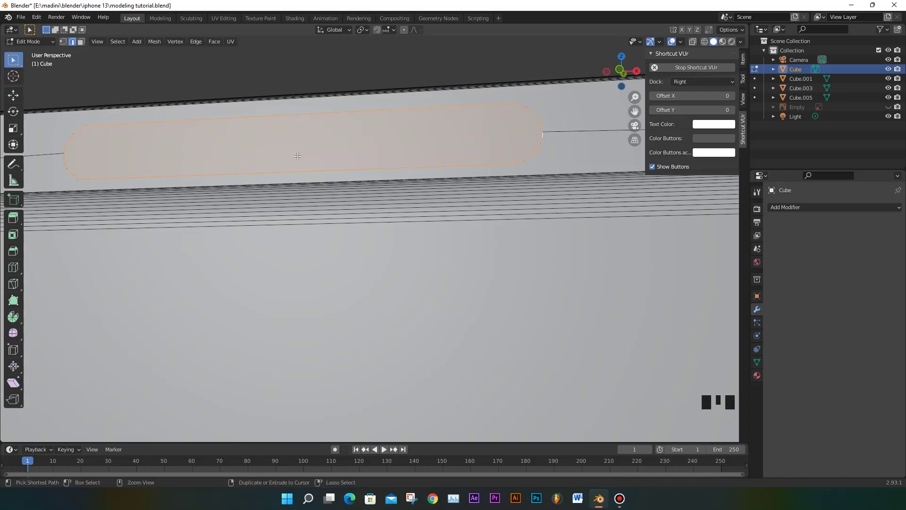
key(p)
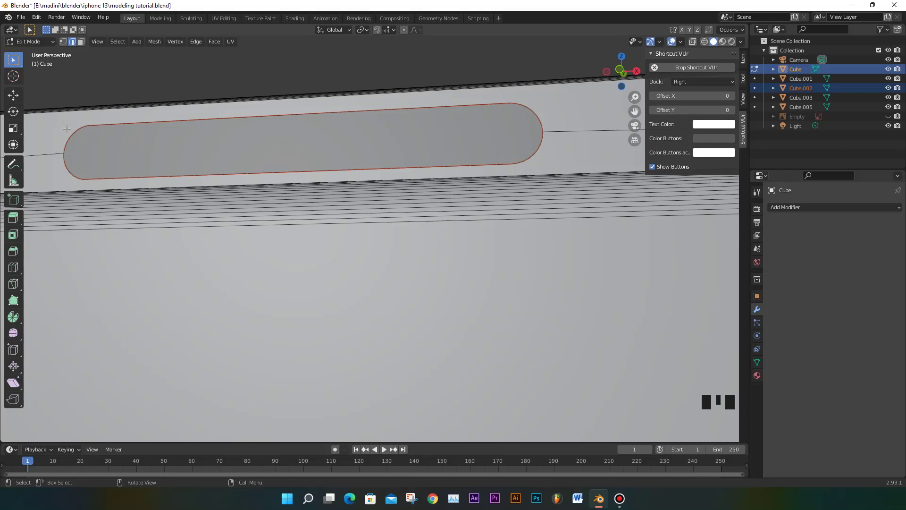
Return to Object Mode with the separated Cube.002 slot piece in front view
drag(33, 45, 208, 76)
click(212, 137)
scroll(down, 3)
drag(352, 211, 341, 219)
key(KP_1)
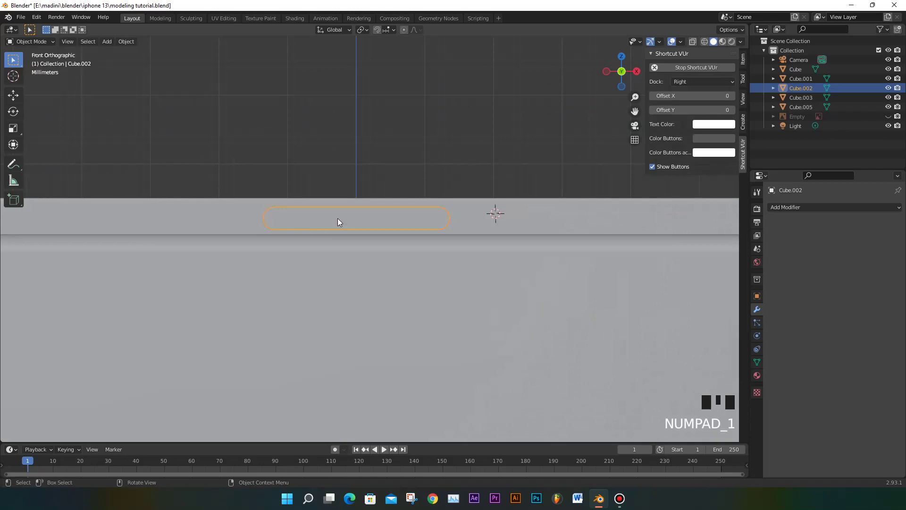
Snap the 3D cursor to the slot's left end and add a cylinder there
scroll(up, 3)
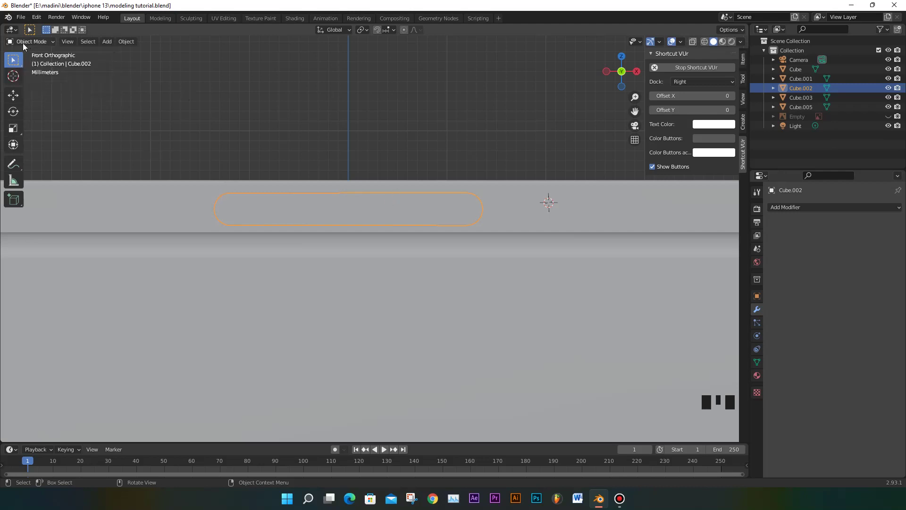
drag(17, 76, 231, 206)
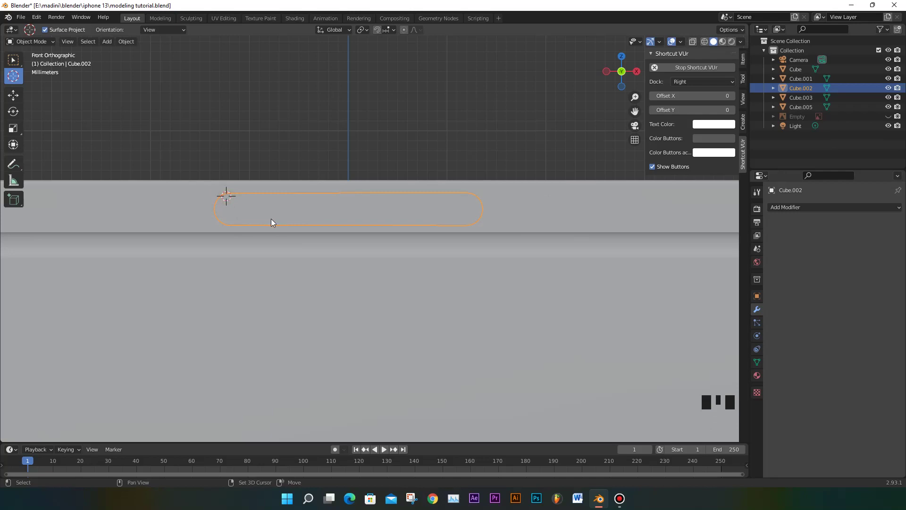
key(shift+a)
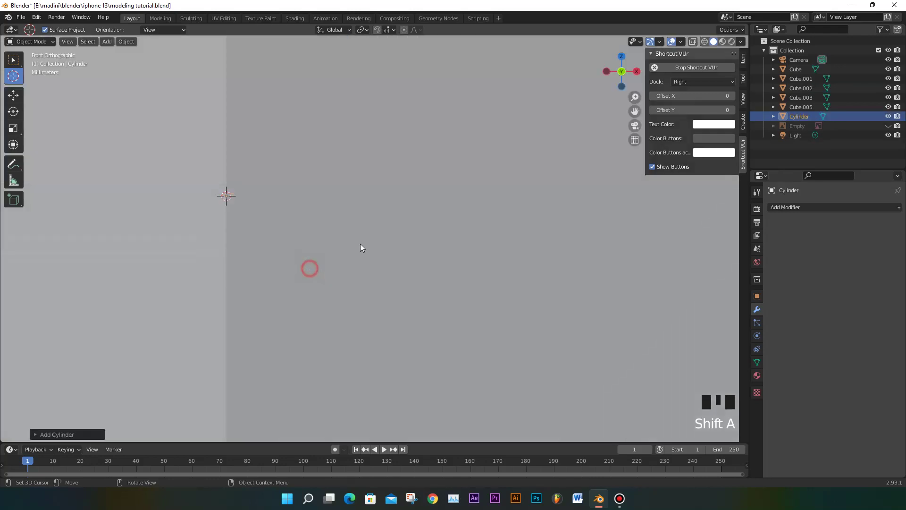
Shrink the cylinder in several passes down to a tiny speaker-hole size
key(s)
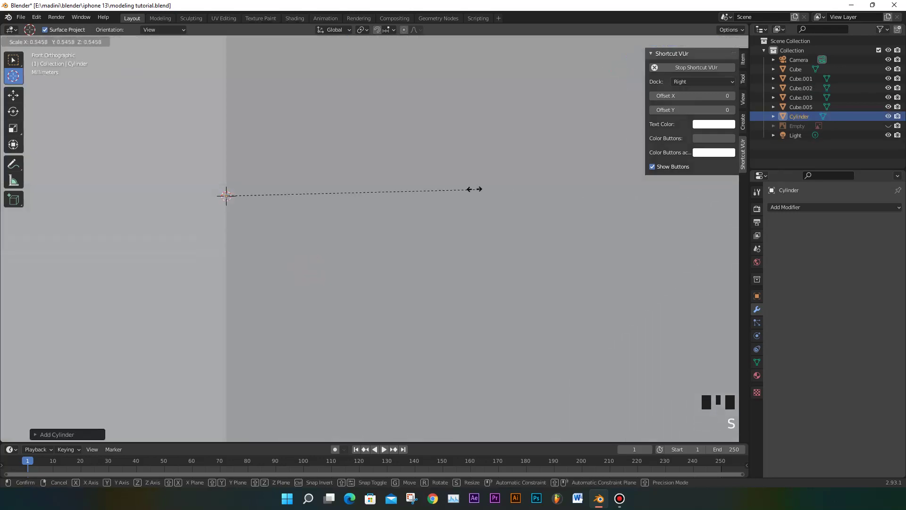
key(s)
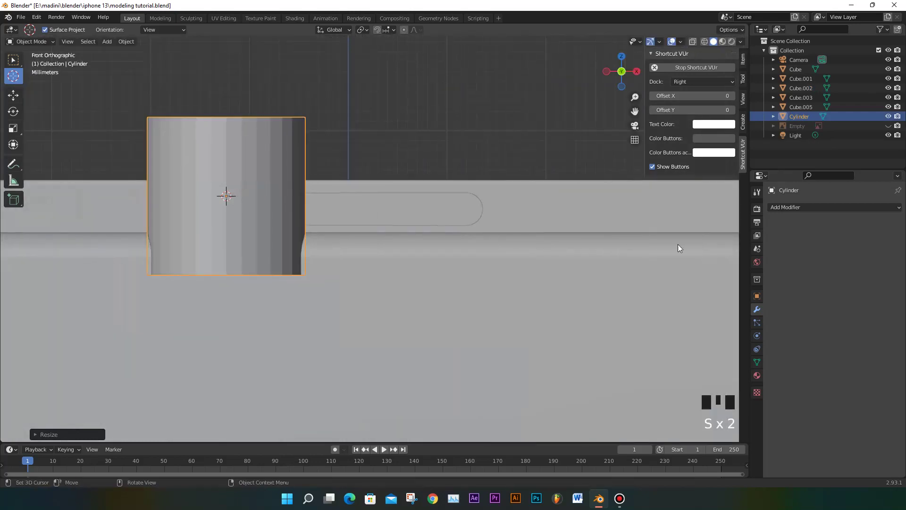
key(s)
key(s)
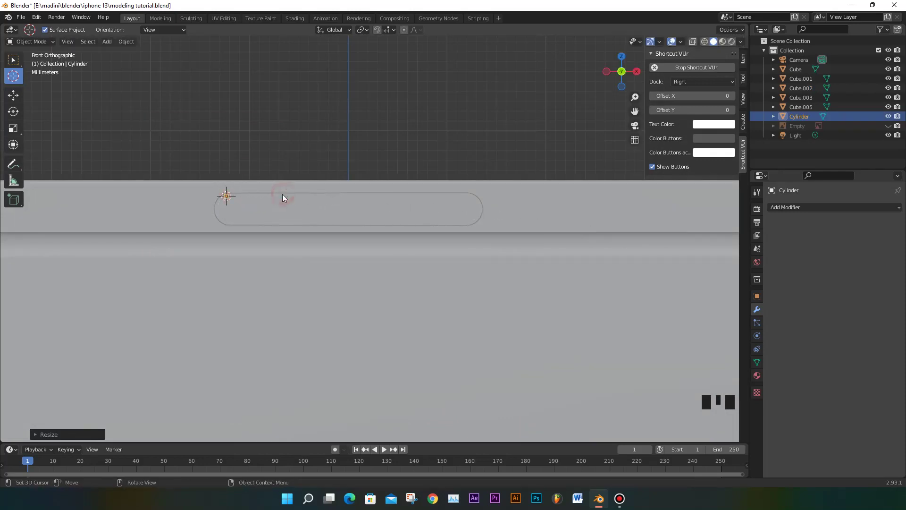
key(s)
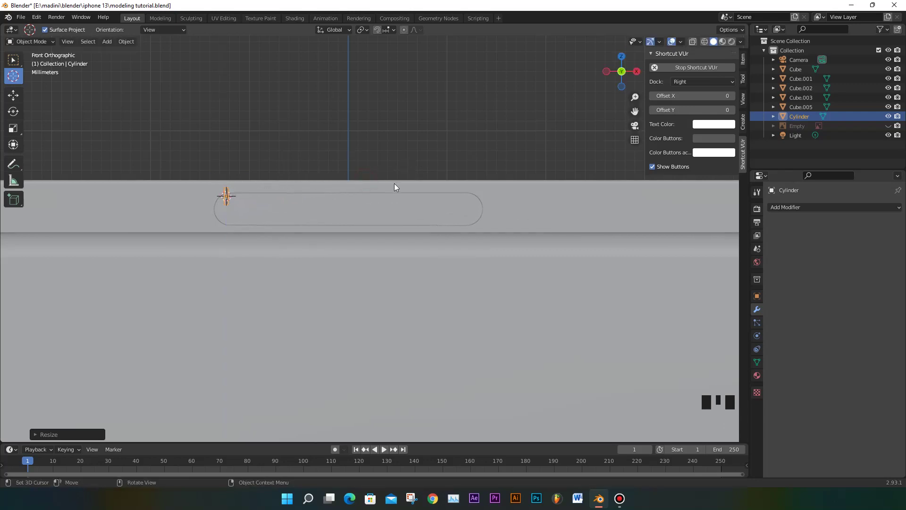
key(KP_3)
In side view rotate the tiny cylinder to pass through the slot, then return to front view
scroll(up, 3)
key(ctrl+r)
drag(282, 204, 228, 153)
key(r)
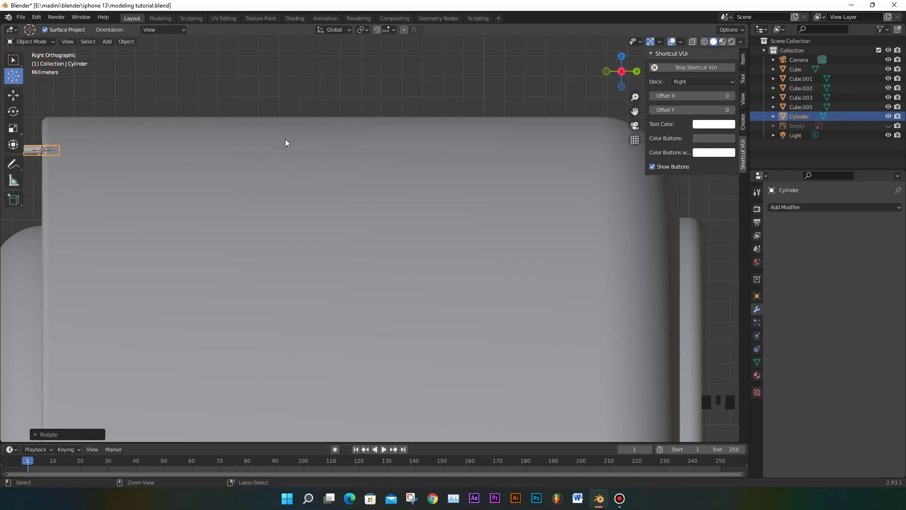
scroll(down, 3)
scroll(up, 3)
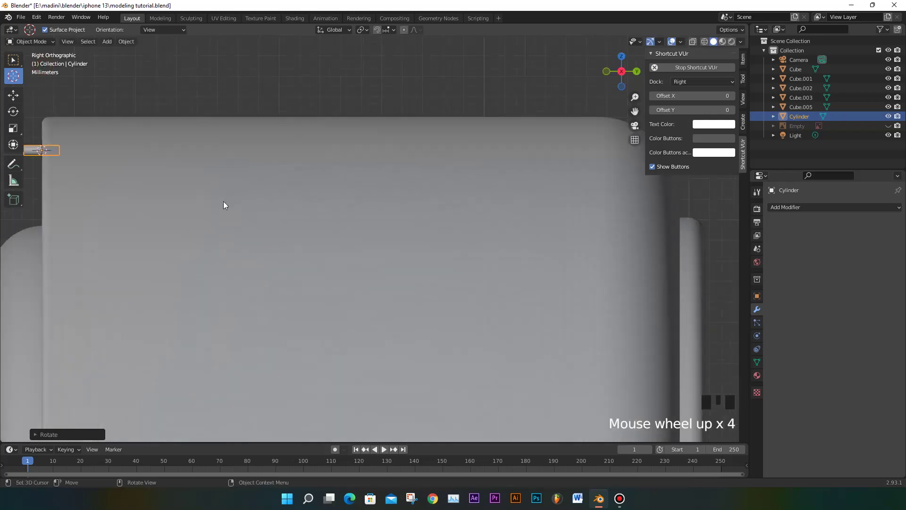
scroll(down, 3)
key(KP_1)
Reposition the cursor at the slot end and fine-tune the hole cutter's scale
click(73, 108)
drag(16, 65, 184, 179)
scroll(up, 3)
scroll(down, 3)
drag(296, 190, 277, 196)
scroll(up, 3)
key(s)
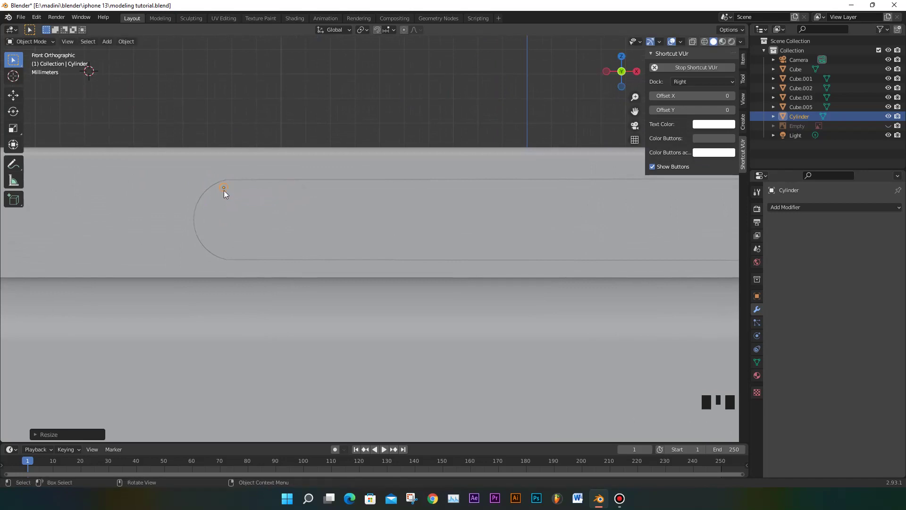
From front view, duplicate the tiny cylinder down a column with Shift+D and Shift+R repeats
key(KP_1)
key(KP_Enter)
key(KP_Enter)
key(KP_3)
scroll(down, 3)
scroll(up, 3)
key(KP_1)
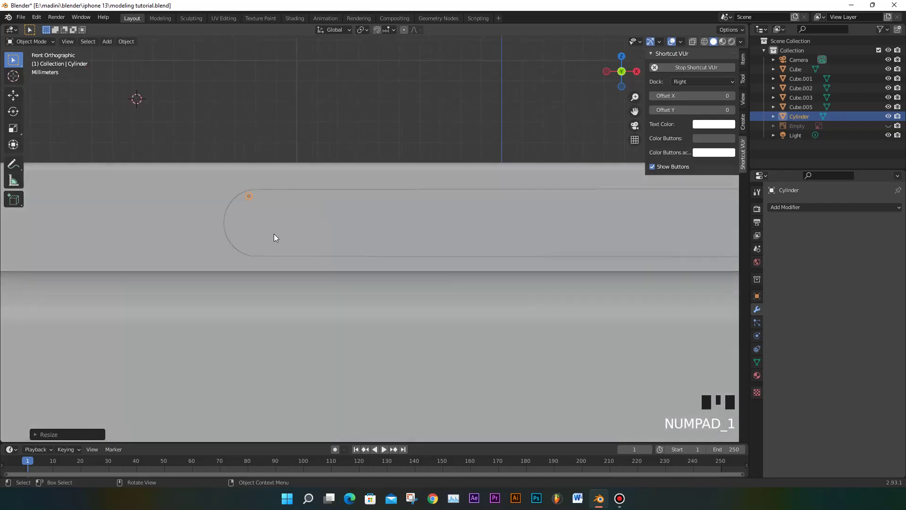
key(shift+d)
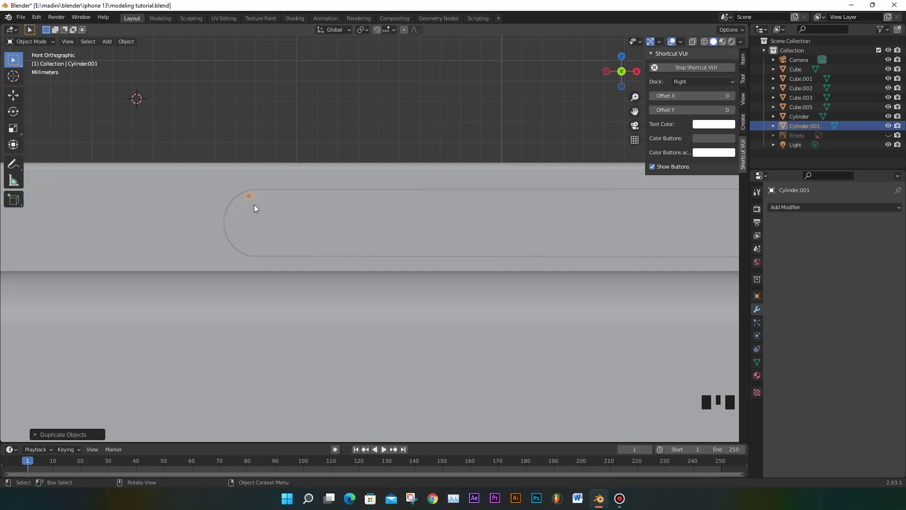
key(shift+d)
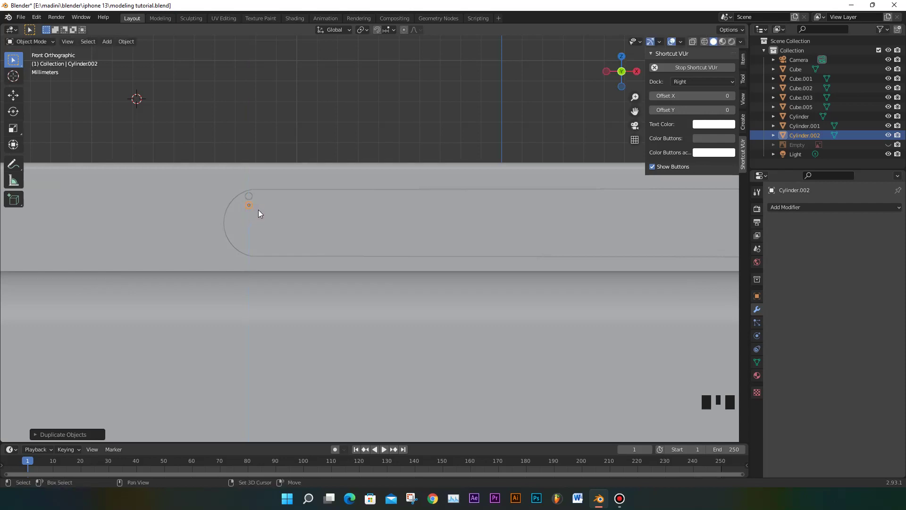
key(shift+r)
key(shift+r)
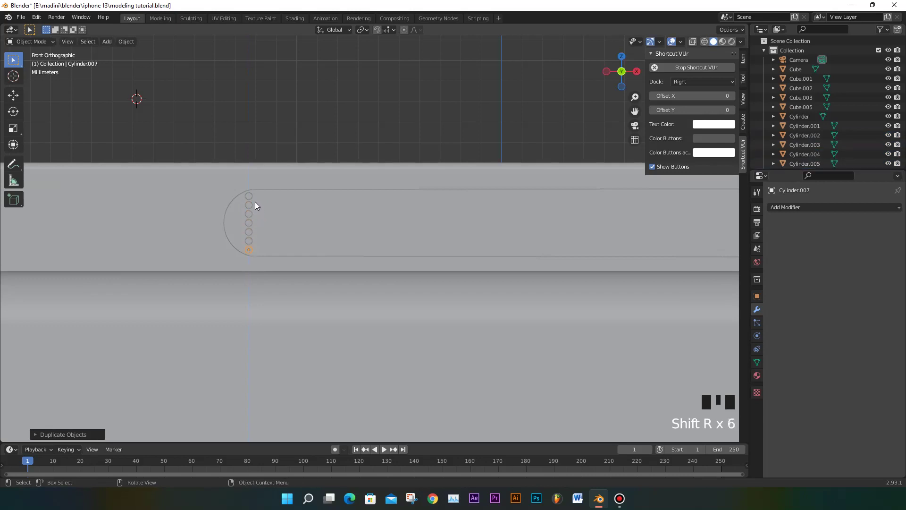
Shift-select the whole column of cylinders and duplicate it into a second column along X
click(255, 205)
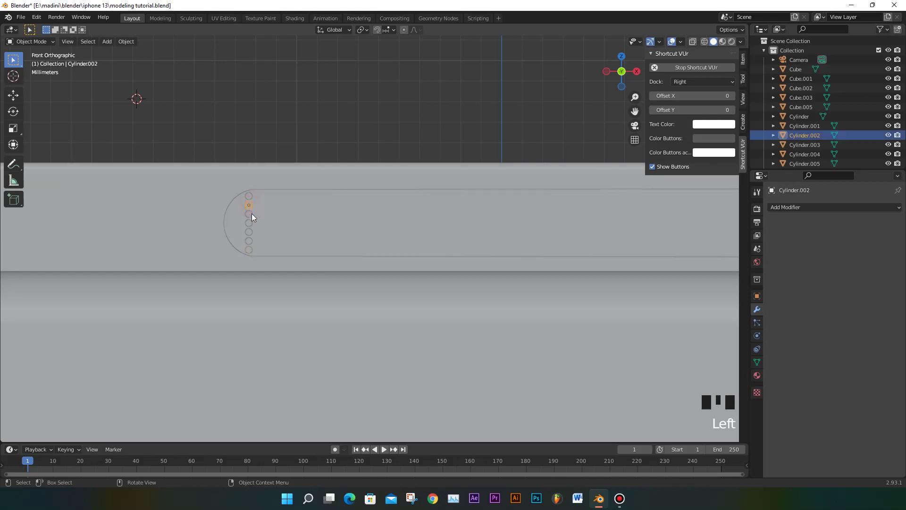
click(255, 215)
click(255, 214)
click(252, 211)
click(253, 223)
click(253, 232)
click(252, 243)
click(253, 249)
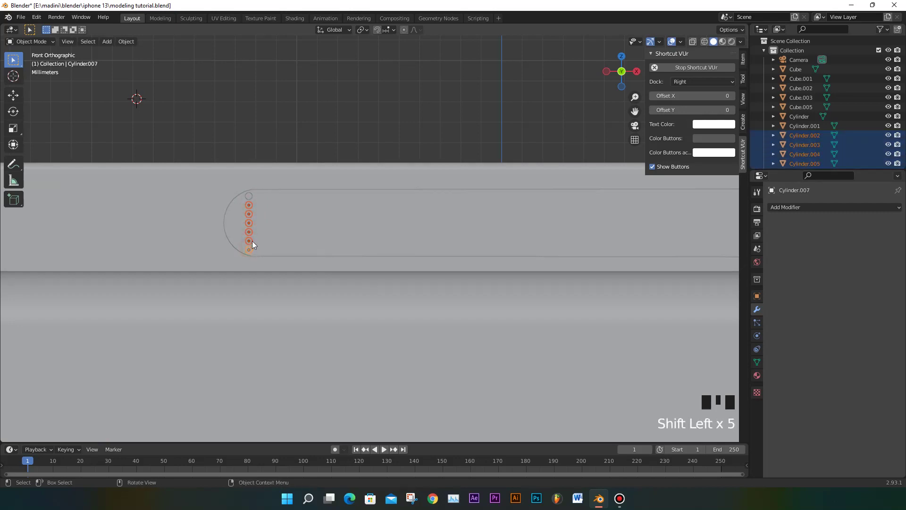
click(253, 250)
click(252, 249)
click(270, 247)
click(255, 250)
click(255, 250)
click(256, 250)
click(254, 248)
click(255, 248)
click(287, 115)
click(252, 207)
click(253, 215)
click(252, 224)
click(252, 232)
click(252, 241)
key(shift+d)
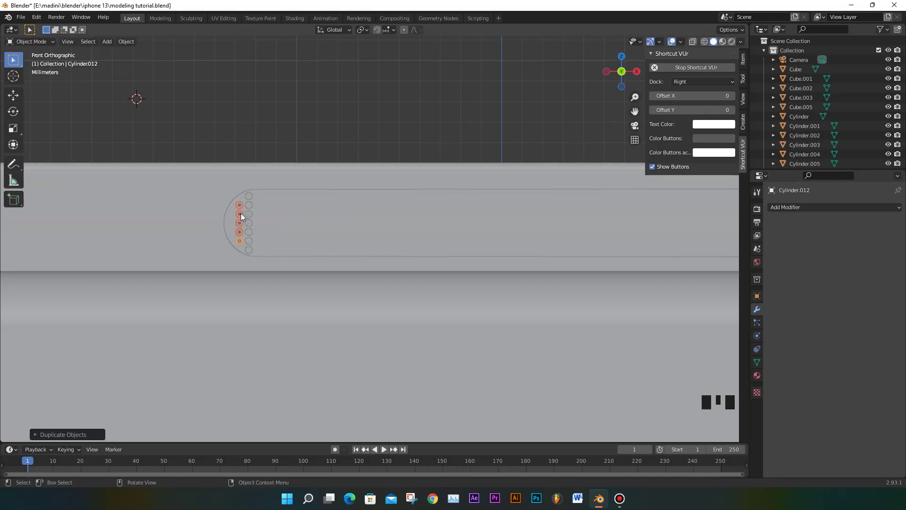
Select a shorter set of cylinders and duplicate them sideways as a third column
click(244, 214)
click(244, 223)
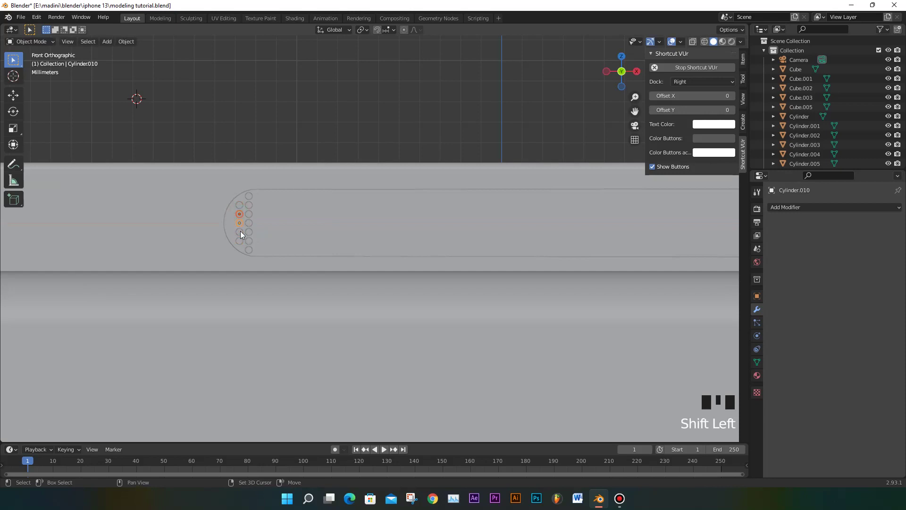
click(245, 231)
click(243, 243)
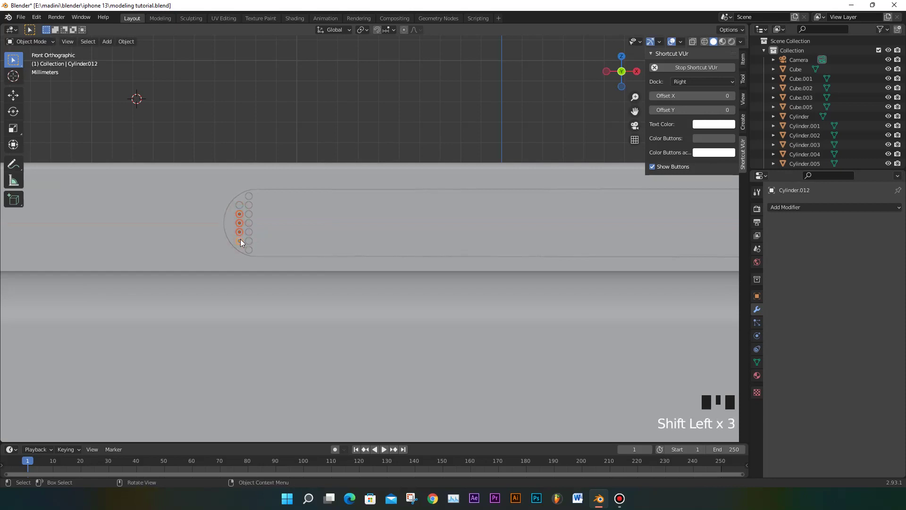
click(244, 241)
click(245, 240)
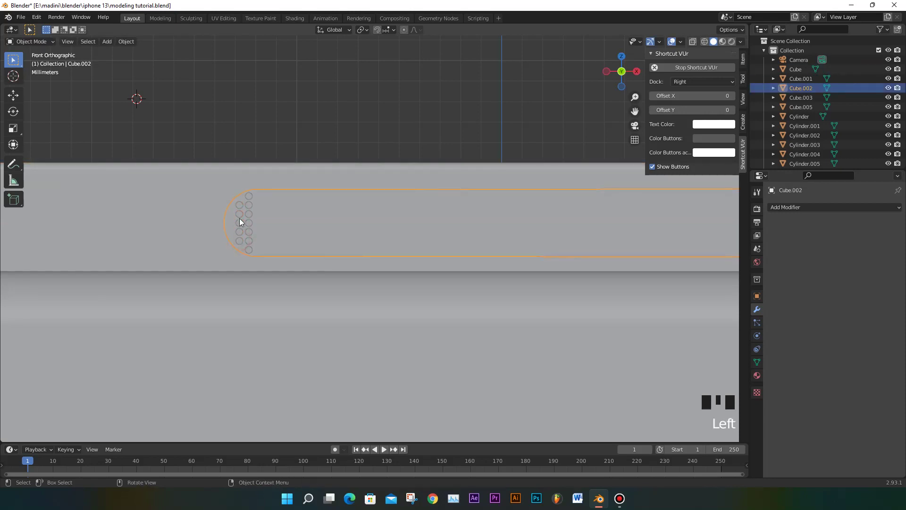
click(244, 215)
click(244, 224)
click(244, 231)
key(shift+d)
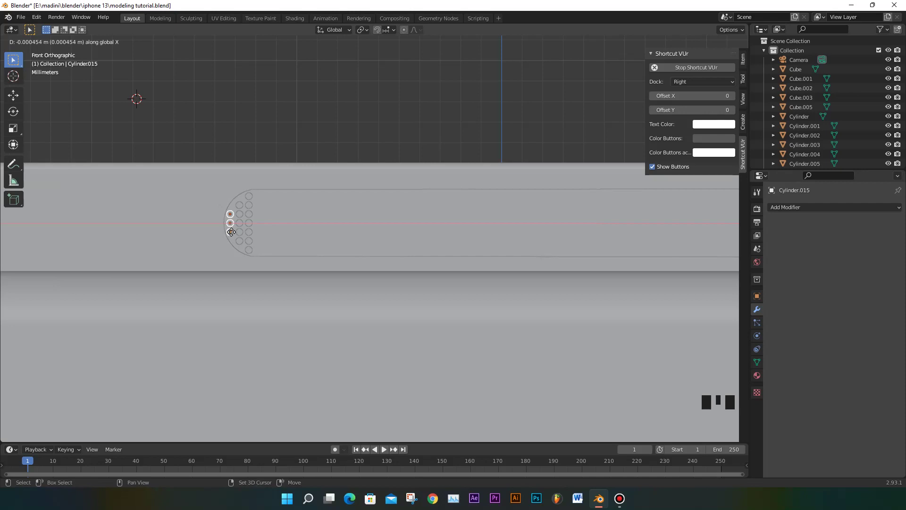
click(232, 231)
click(235, 233)
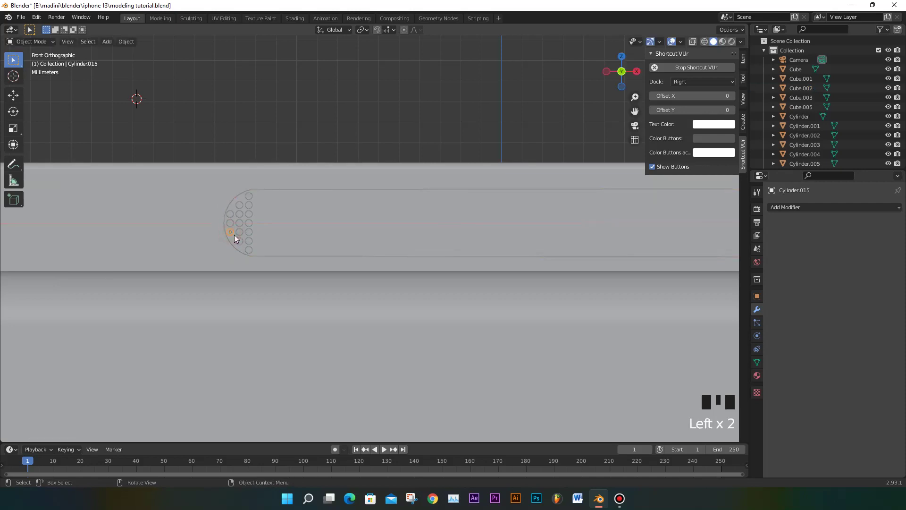
Duplicate a cylinder for the outermost column and shift-select the full column of cylinders
key(shift+d)
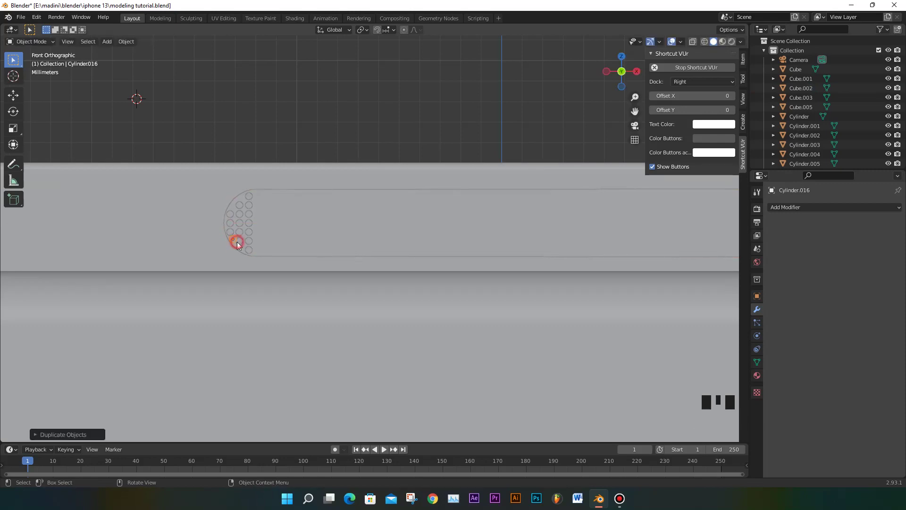
scroll(up, 3)
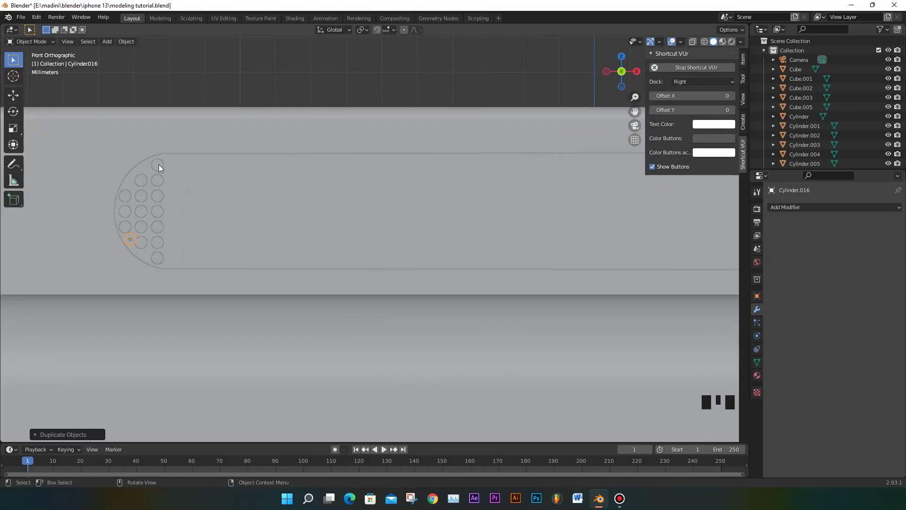
click(163, 166)
click(162, 180)
click(161, 196)
click(163, 215)
click(162, 227)
click(160, 243)
click(163, 255)
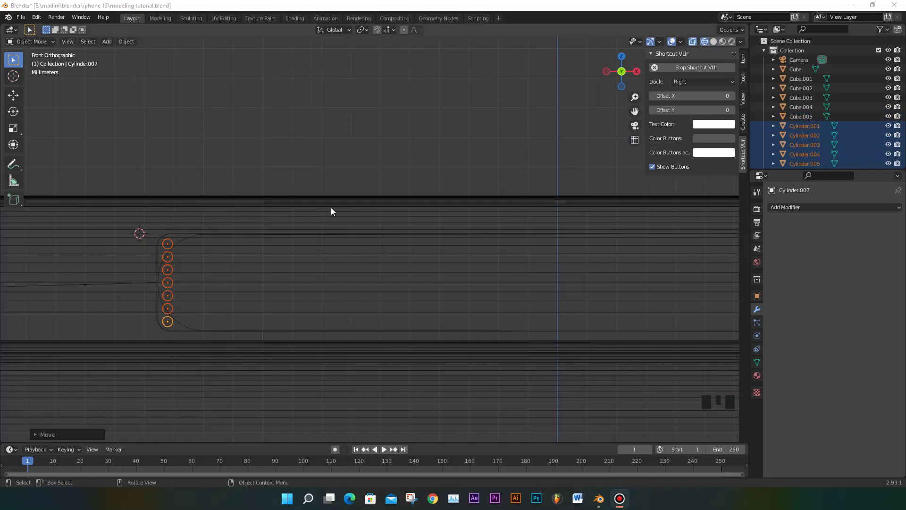
Orbit to the phone's top edge and select the Cube.004 recess cutting block
scroll(down, 3)
scroll(up, 3)
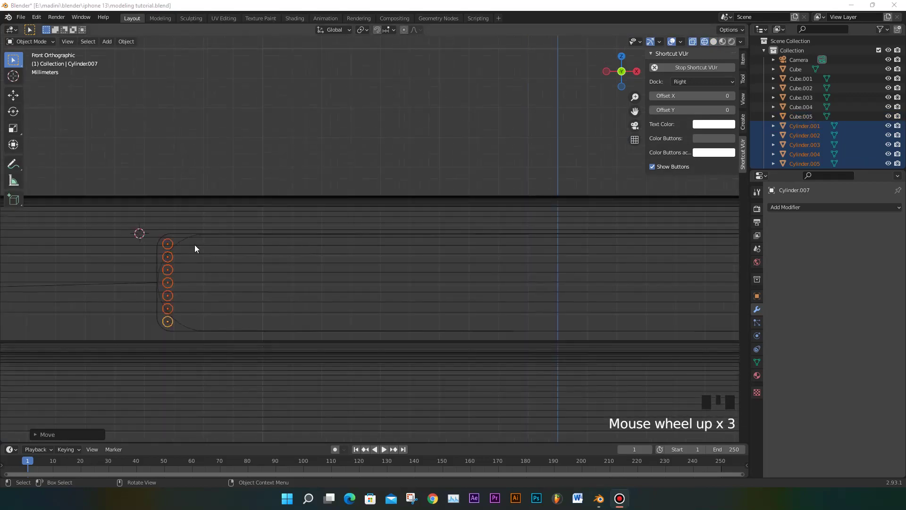
scroll(up, 3)
scroll(down, 3)
drag(448, 257, 412, 272)
scroll(down, 3)
middle_click(395, 290)
click(713, 46)
drag(319, 262, 321, 277)
click(321, 277)
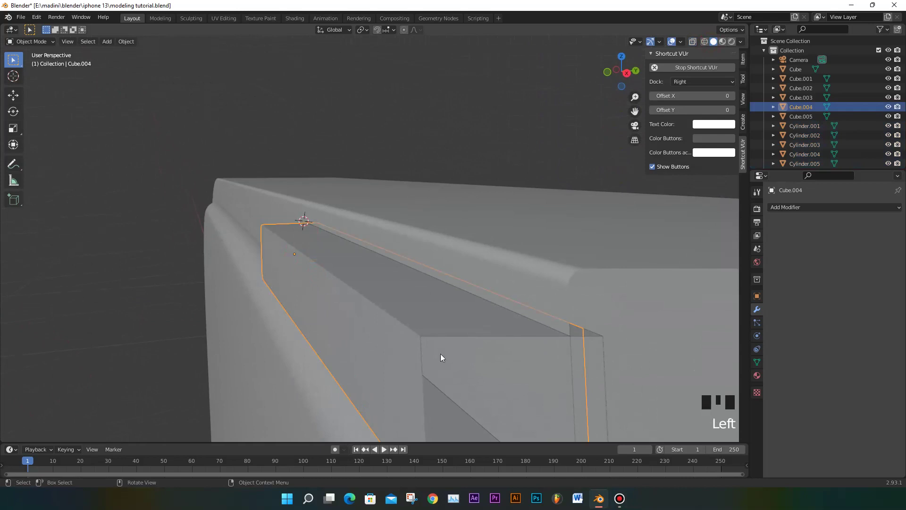
Select the phone body Cube and add a Boolean Difference modifier with Cube.004 as cutter
scroll(down, 3)
scroll(up, 3)
scroll(down, 3)
drag(484, 374, 586, 351)
click(585, 351)
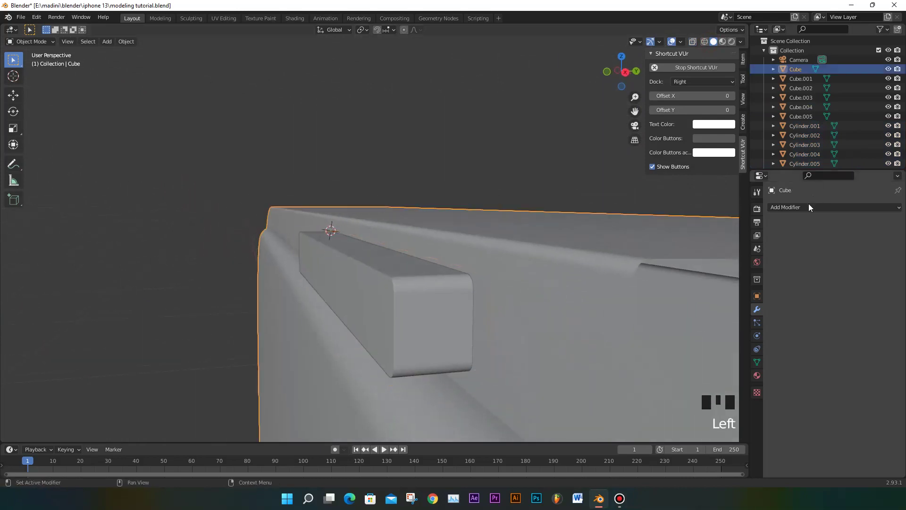
drag(703, 276, 856, 276)
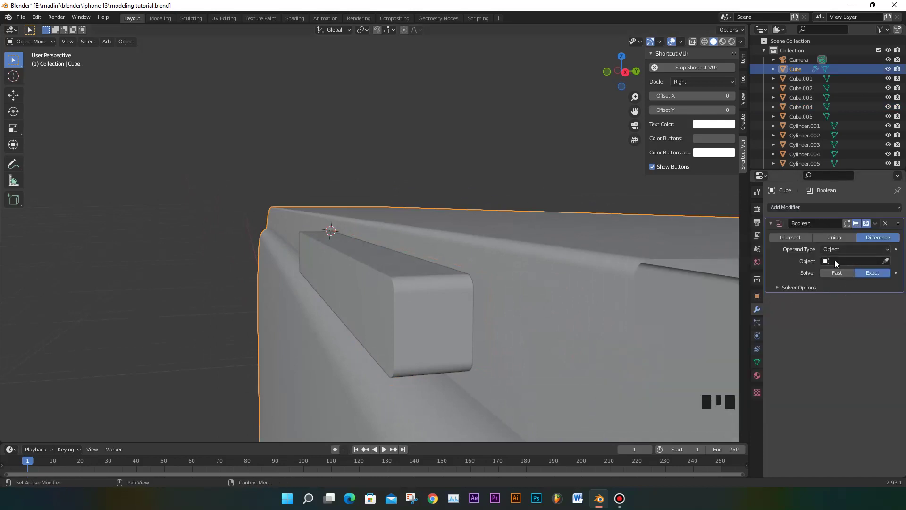
click(887, 266)
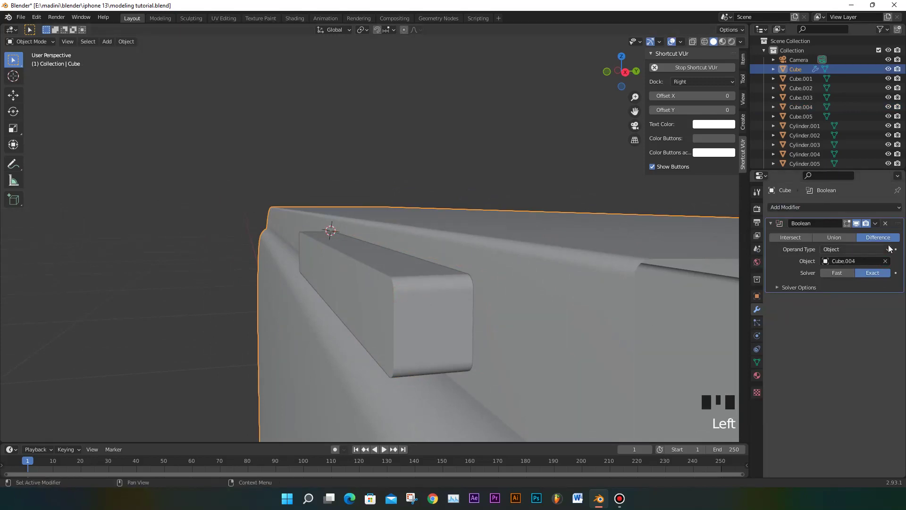
Apply the cut, delete Cube.004 and Cube.002, and check the recessed top edge on the body
drag(877, 232, 417, 299)
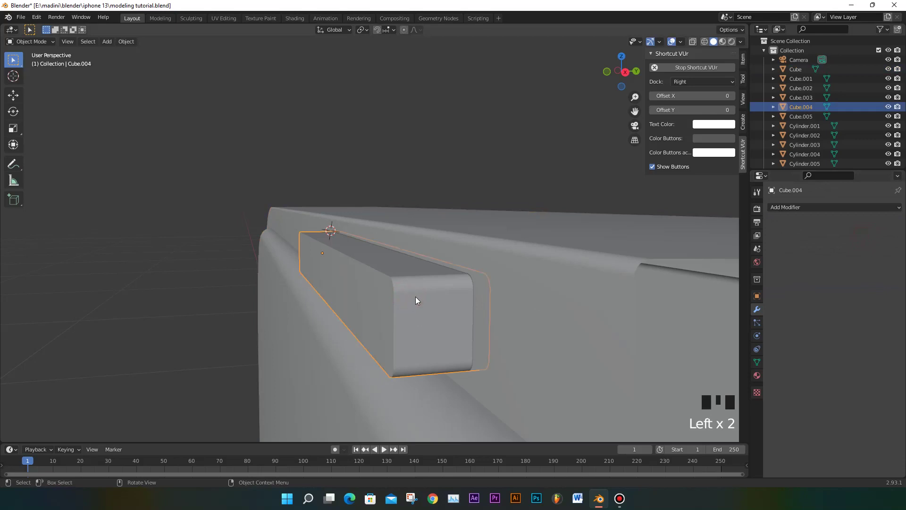
key(Delete)
drag(435, 298, 563, 258)
click(621, 228)
key(Delete)
scroll(down, 3)
drag(657, 256, 569, 201)
click(569, 201)
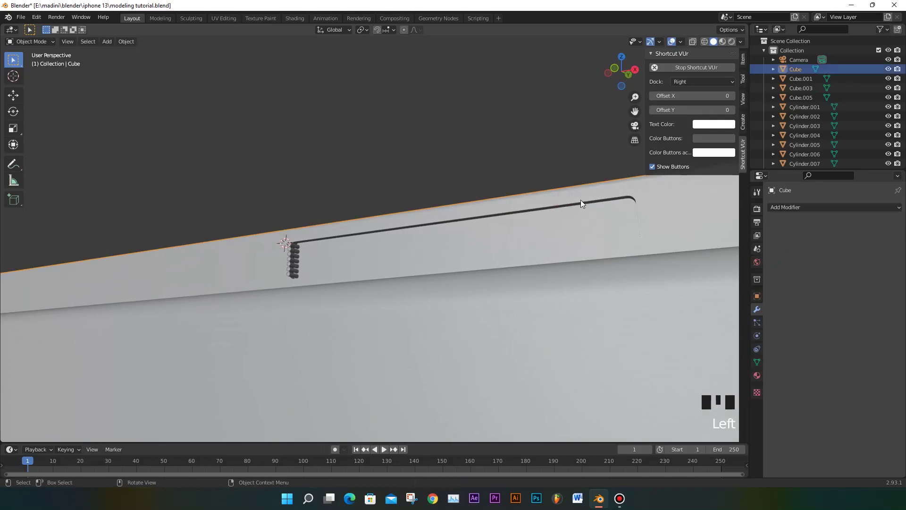
Enter Edit Mode on Cube and select the faces of the speaker grille strip
key(Tab)
scroll(up, 3)
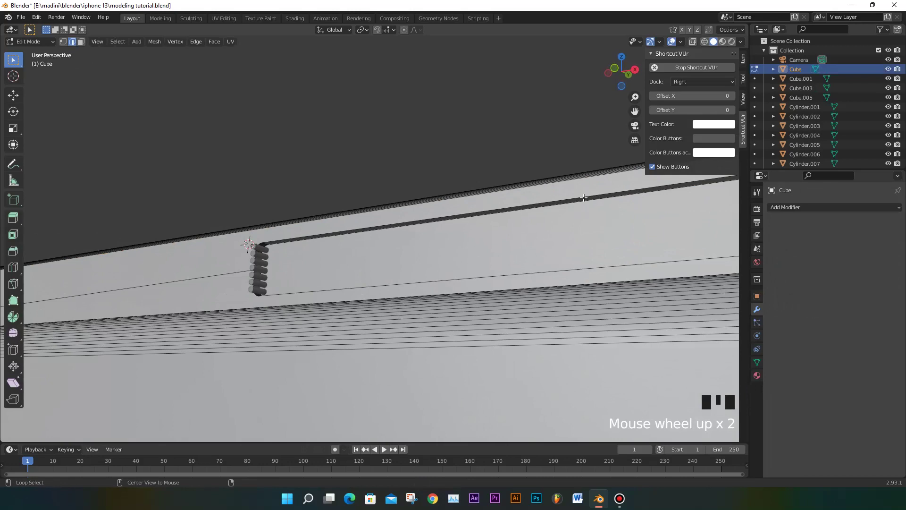
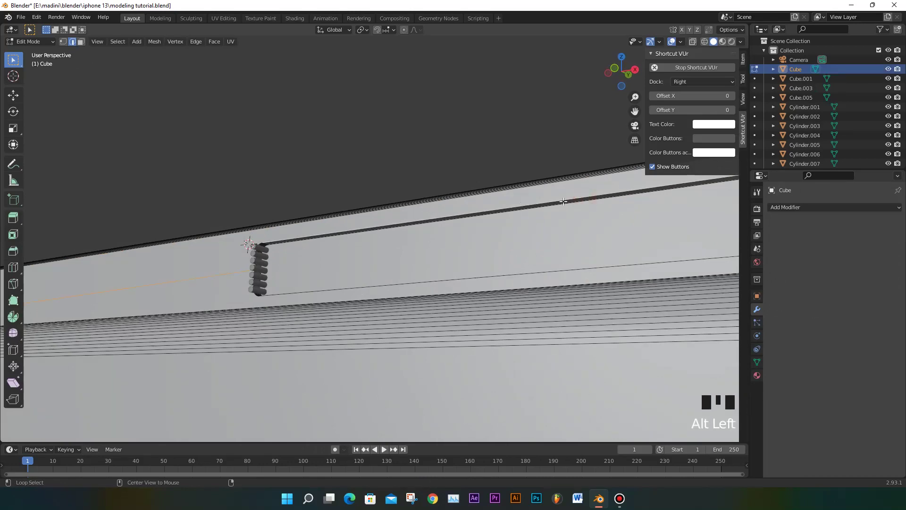
click(277, 291)
scroll(up, 3)
drag(268, 269, 104, 275)
click(105, 275)
scroll(down, 3)
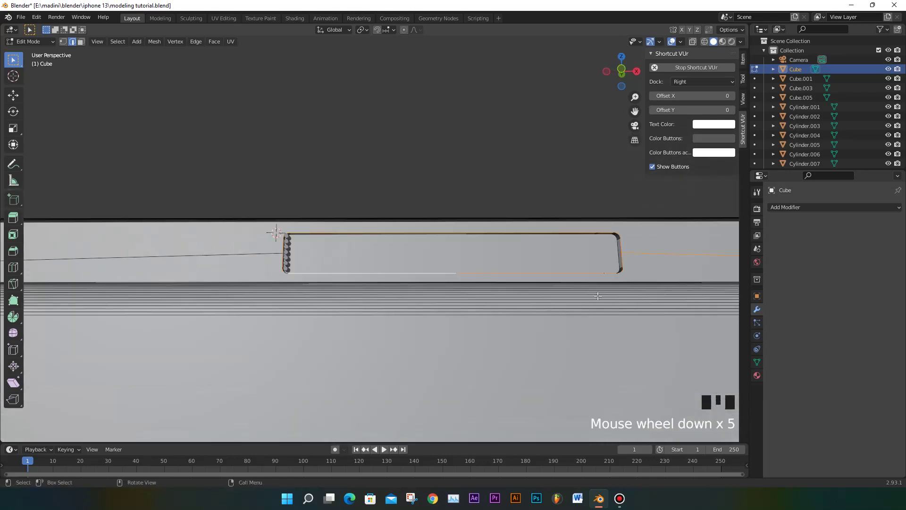
click(648, 250)
Separate the grille strip with P > Selection into Cube.002 and select it in Object Mode
scroll(down, 3)
scroll(up, 3)
scroll(up, 3)
key(f)
scroll(down, 3)
scroll(up, 3)
key(p)
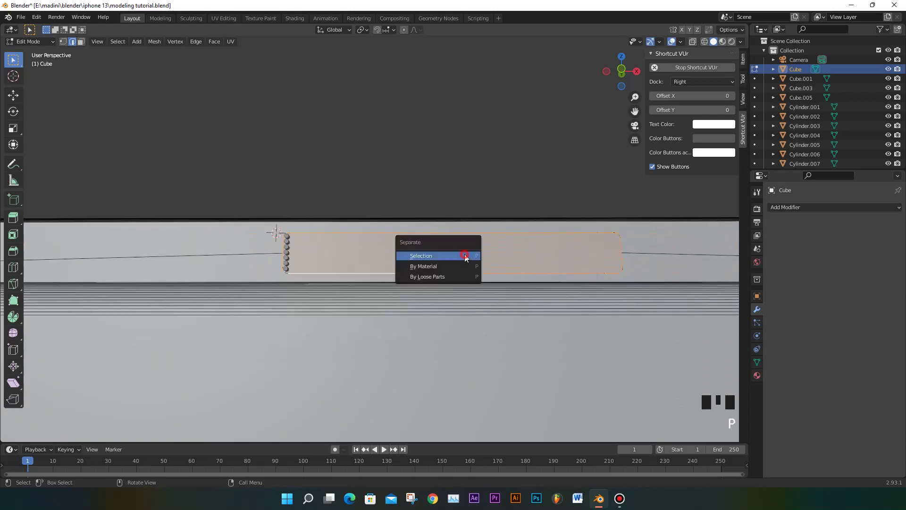
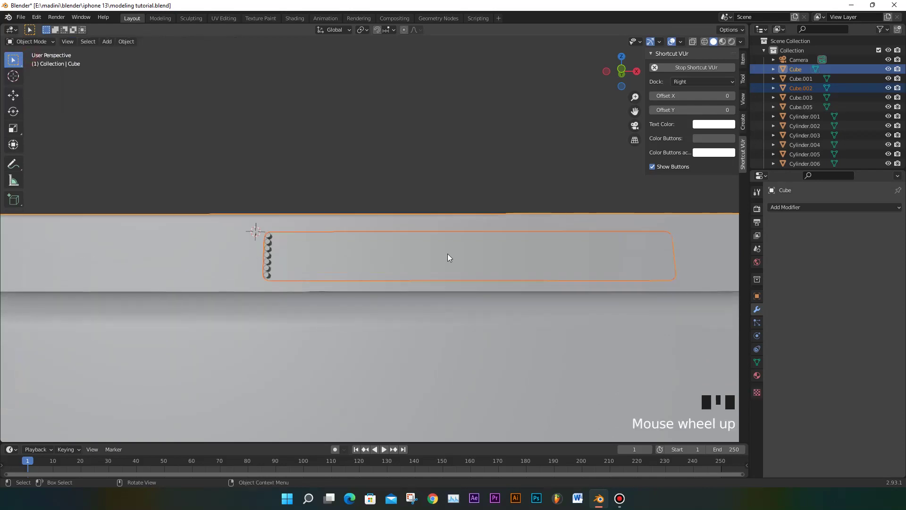
click(386, 259)
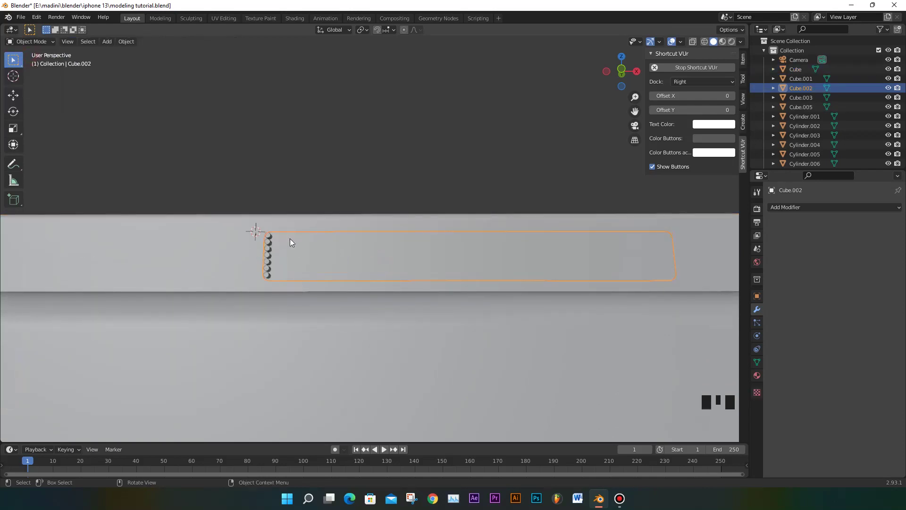
Shift-select Cylinder.001–.007 and join them with Ctrl+J into one Cylinder.007 object
click(270, 238)
click(271, 245)
click(270, 256)
click(272, 243)
click(269, 264)
click(269, 271)
click(270, 274)
scroll(down, 3)
scroll(up, 3)
key(KP_1)
scroll(up, 3)
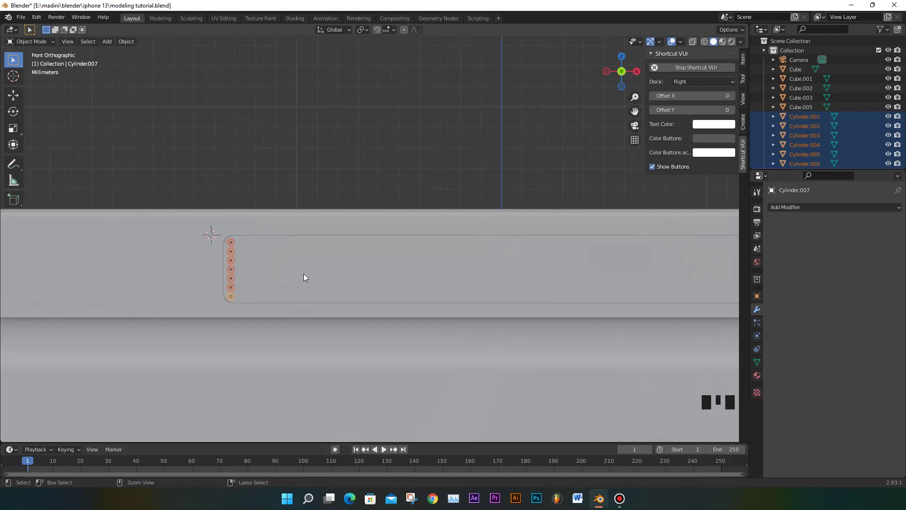
key(ctrl+j)
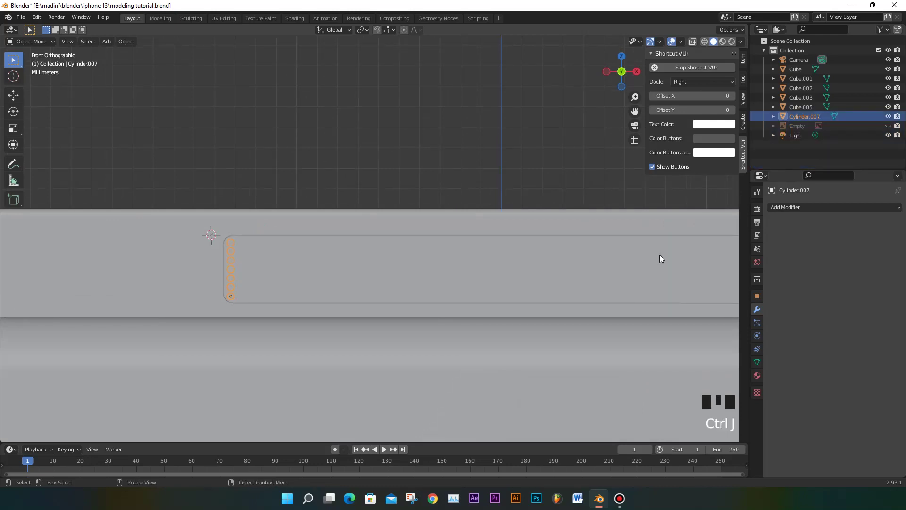
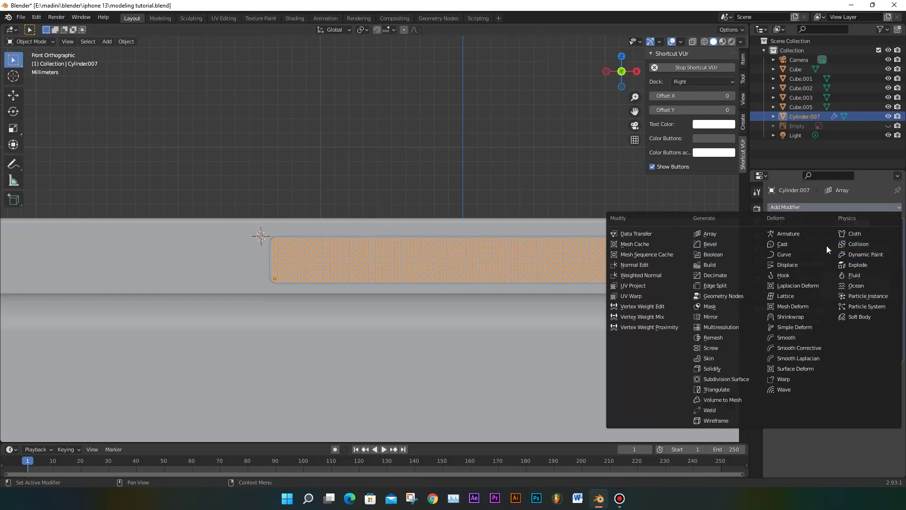
Move the Cylinder.007 hole grid with G into the grille strip and adjust its depth along Z
drag(879, 228, 636, 252)
scroll(up, 3)
key(g)
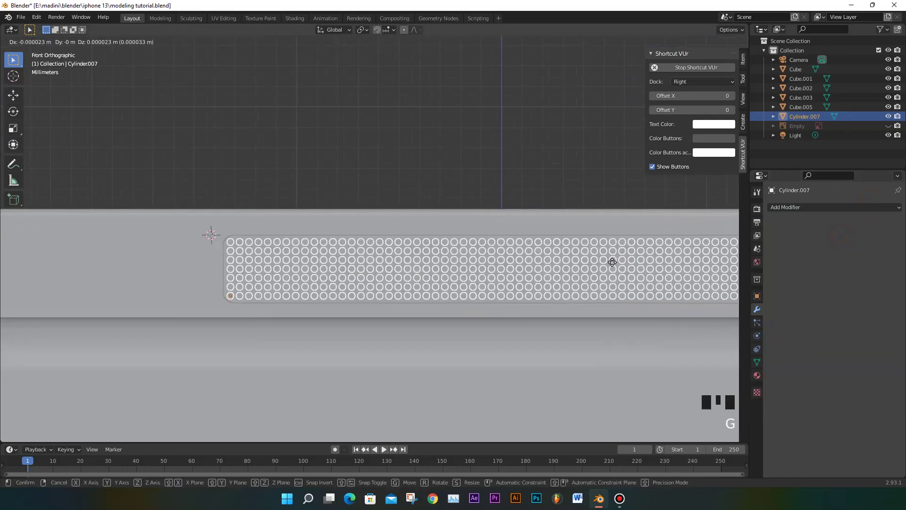
drag(590, 249, 512, 241)
key(g)
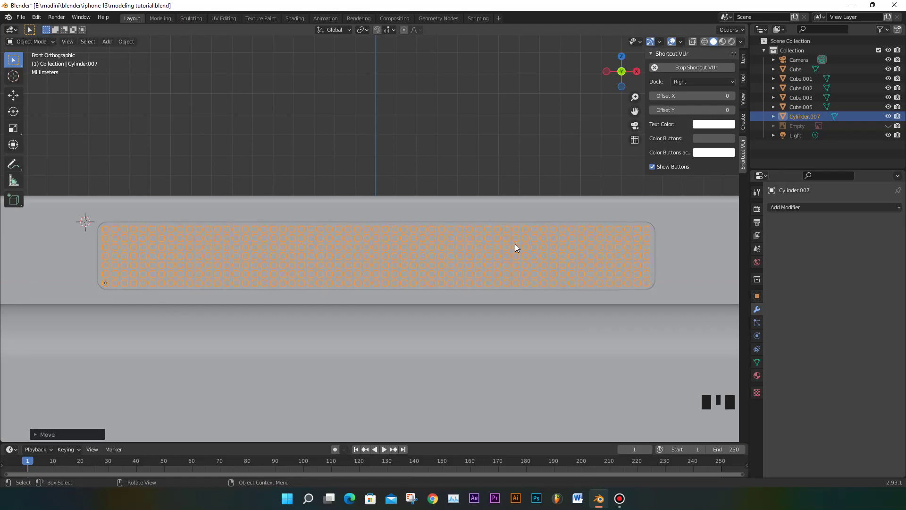
key(g)
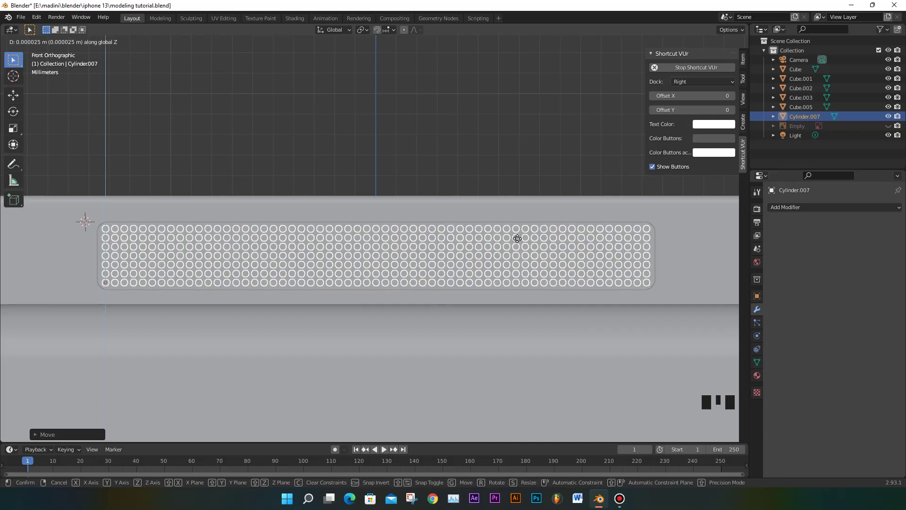
Orbit to check the holes sit inside the grille and select the Cube.002 grille piece
scroll(down, 3)
scroll(down, 3)
drag(650, 280, 561, 291)
scroll(down, 3)
drag(428, 341, 573, 263)
scroll(up, 3)
drag(602, 255, 576, 284)
click(576, 284)
scroll(down, 3)
scroll(down, 3)
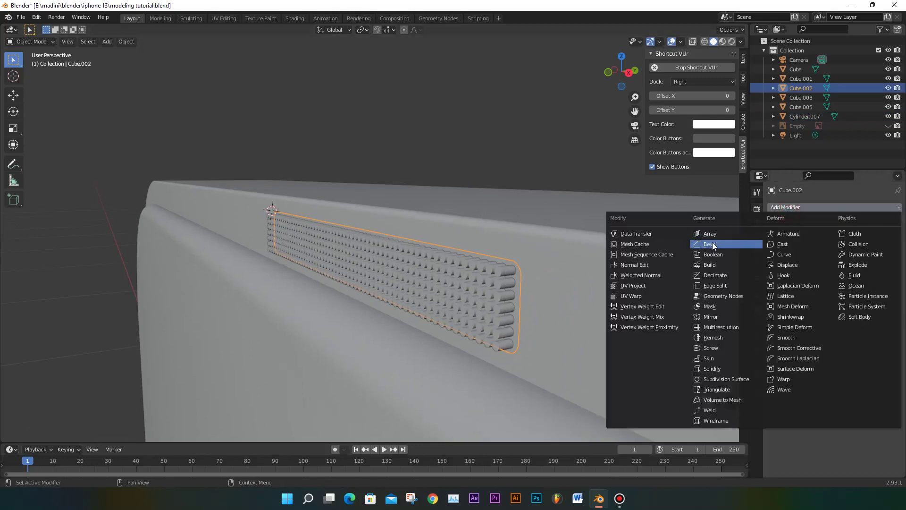
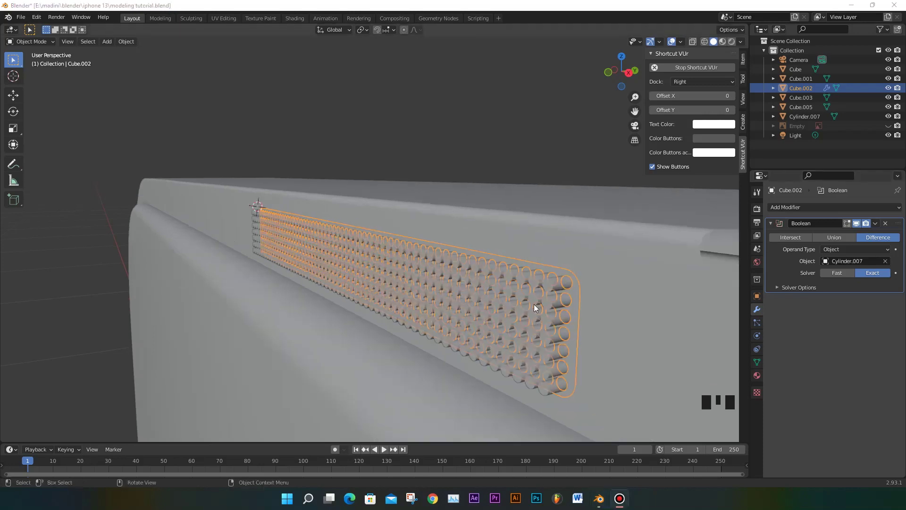
Cut the Cylinder.007 hole grid from Cube.002 with a Boolean Difference and inspect the perforated grille
drag(541, 300, 480, 245)
click(480, 245)
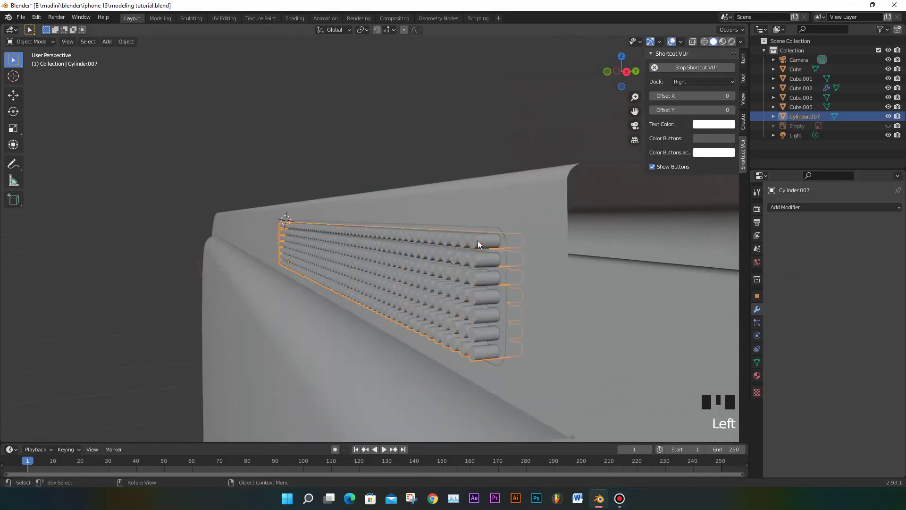
key(Delete)
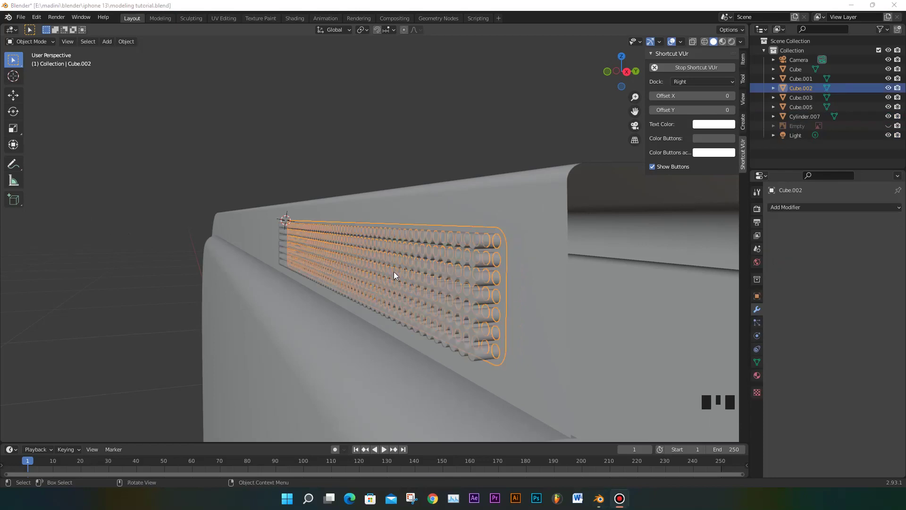
scroll(down, 3)
drag(485, 272, 502, 290)
click(502, 290)
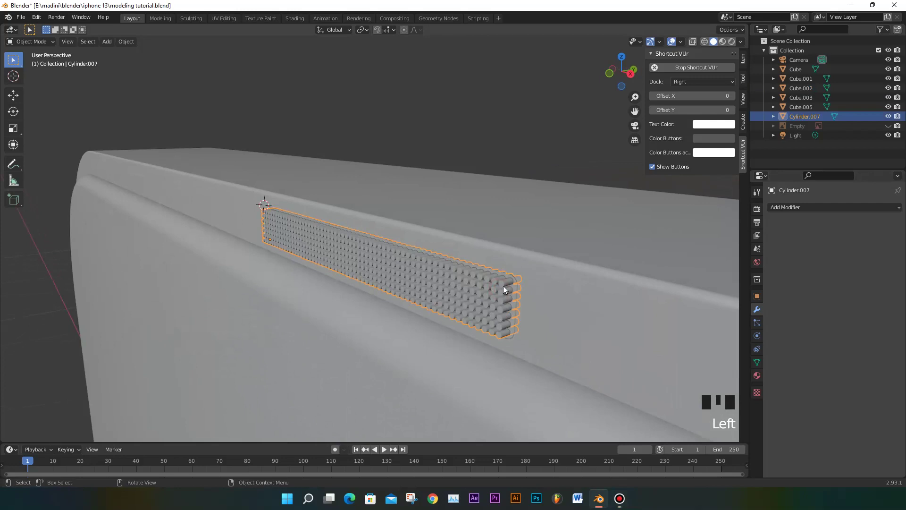
Delete the Cylinder.007 hole-cutting grid and orbit the phone to check the bottom holes
key(Delete)
drag(511, 290, 525, 285)
scroll(down, 3)
drag(570, 267, 560, 265)
scroll(down, 3)
drag(521, 310, 501, 307)
scroll(down, 3)
drag(493, 341, 410, 235)
scroll(down, 3)
drag(452, 318, 628, 326)
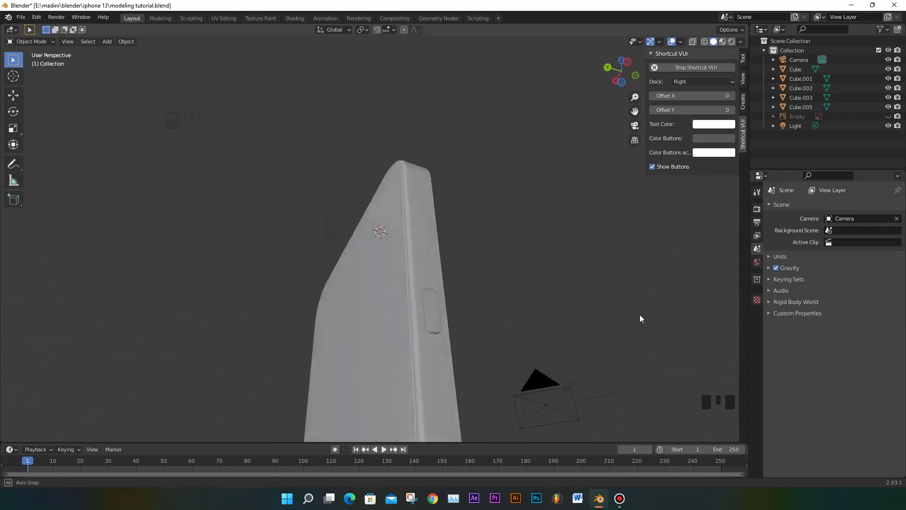
scroll(down, 3)
drag(478, 335, 440, 273)
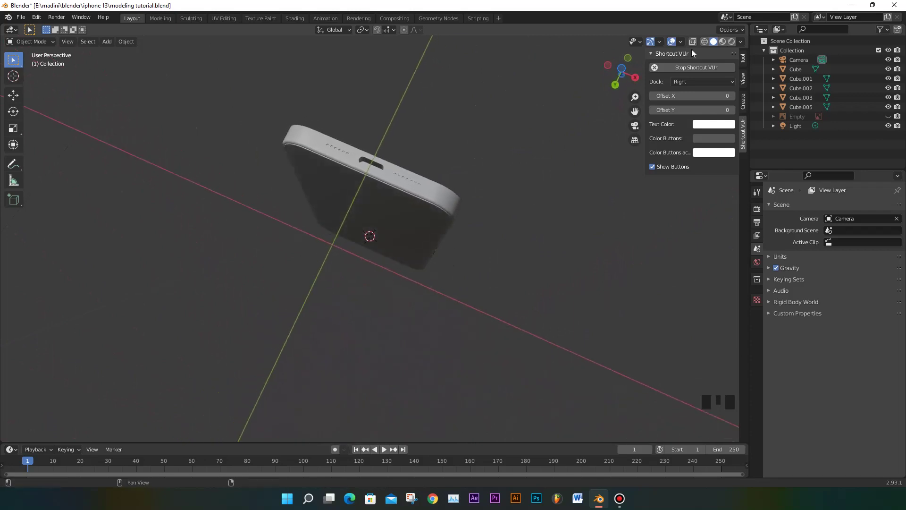
Switch to Material Preview shading and orbit to inspect the phone's other side
click(512, 167)
drag(488, 194, 418, 367)
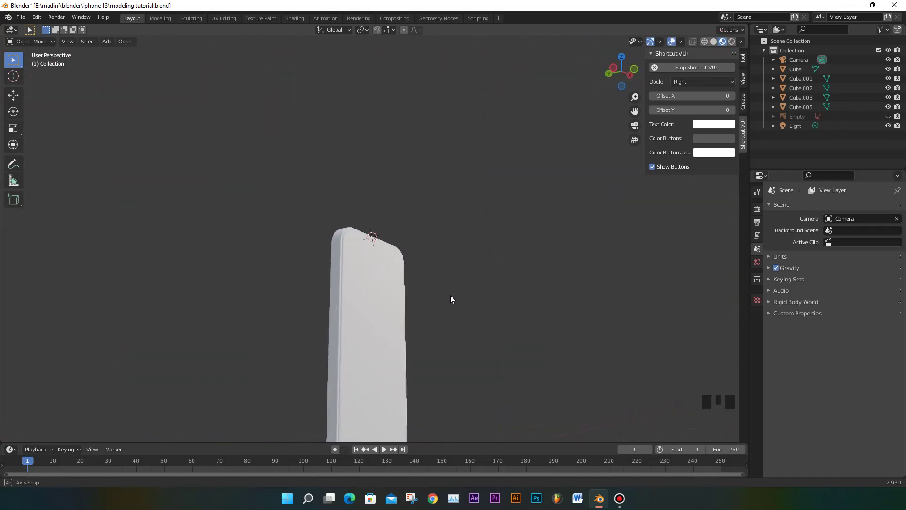
drag(444, 326, 357, 248)
scroll(up, 3)
drag(440, 257, 326, 308)
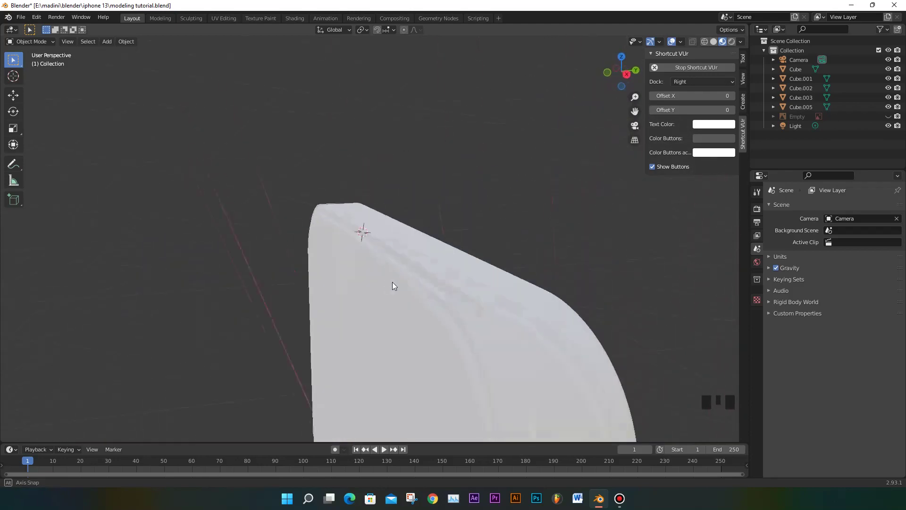
scroll(down, 3)
drag(450, 303, 490, 323)
scroll(down, 3)
drag(430, 320, 398, 302)
scroll(up, 3)
scroll(down, 3)
Inspect the side buttons, select the phone body, and save the file
drag(462, 306, 383, 295)
scroll(up, 3)
scroll(down, 3)
scroll(down, 3)
scroll(up, 3)
drag(391, 308, 375, 260)
scroll(down, 3)
click(376, 282)
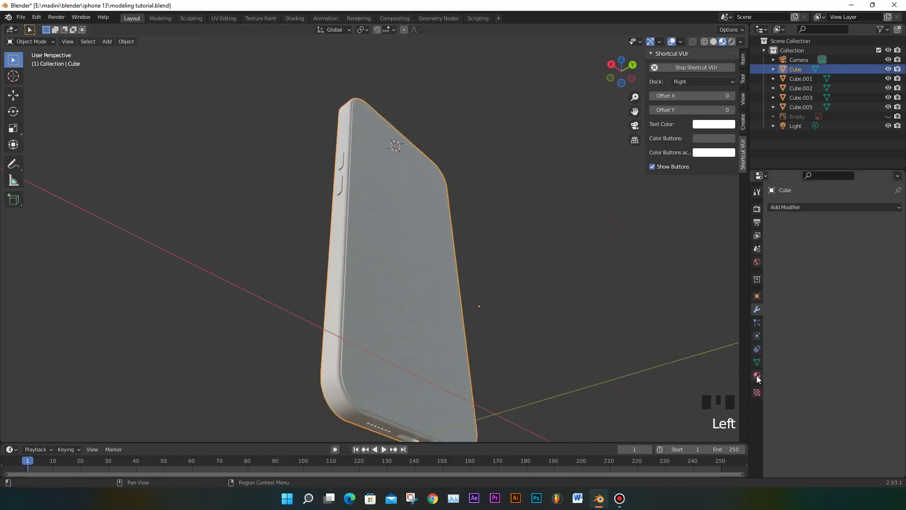
key(ctrl+s)
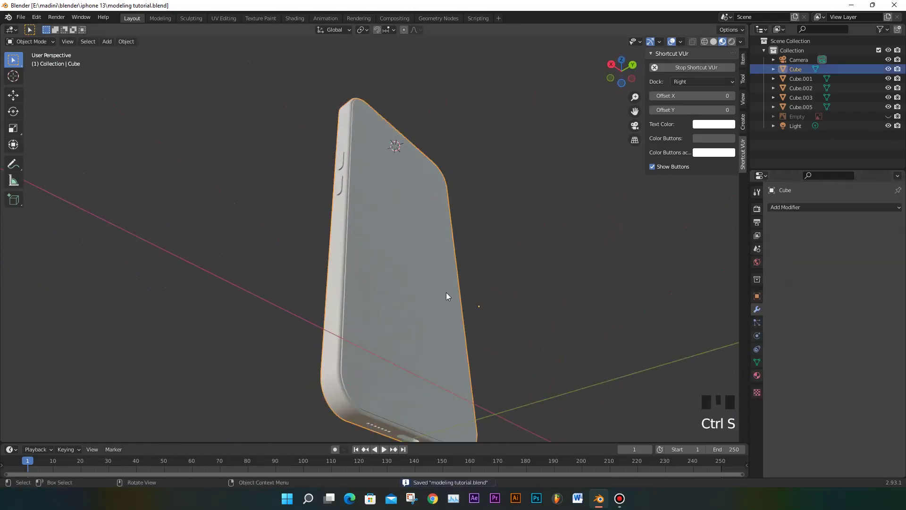